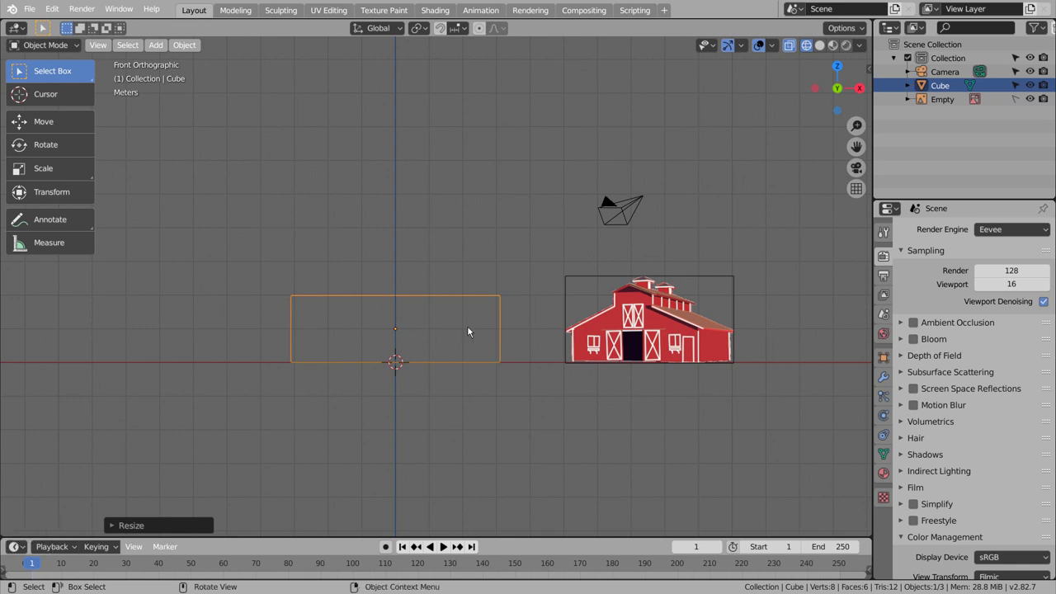
- Flatten the default cube into a low base slab in Edit Mode
key("Tab")
key("3")
left_click(121, 48)
key("g")
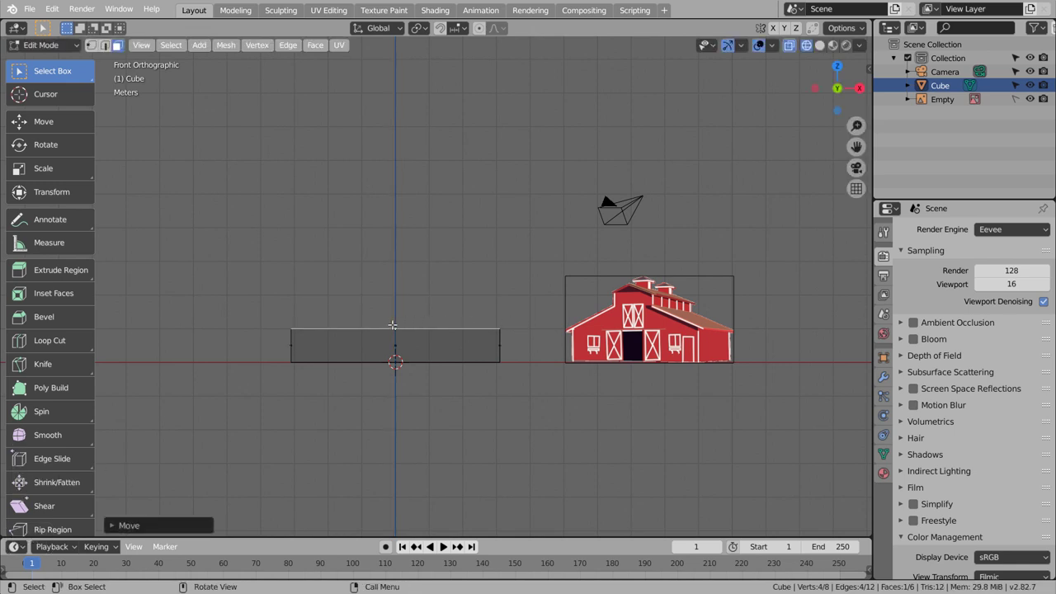
left_click(121, 48)
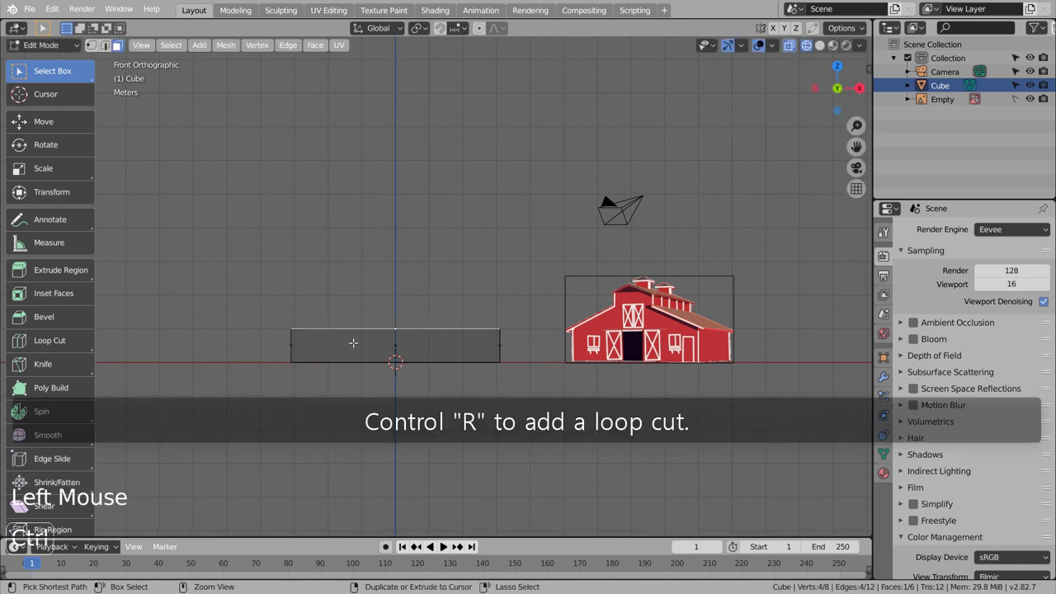
- Add two vertical loop cuts and raise the top edges into sloped sides with a pointed gable
key("ctrl+r")
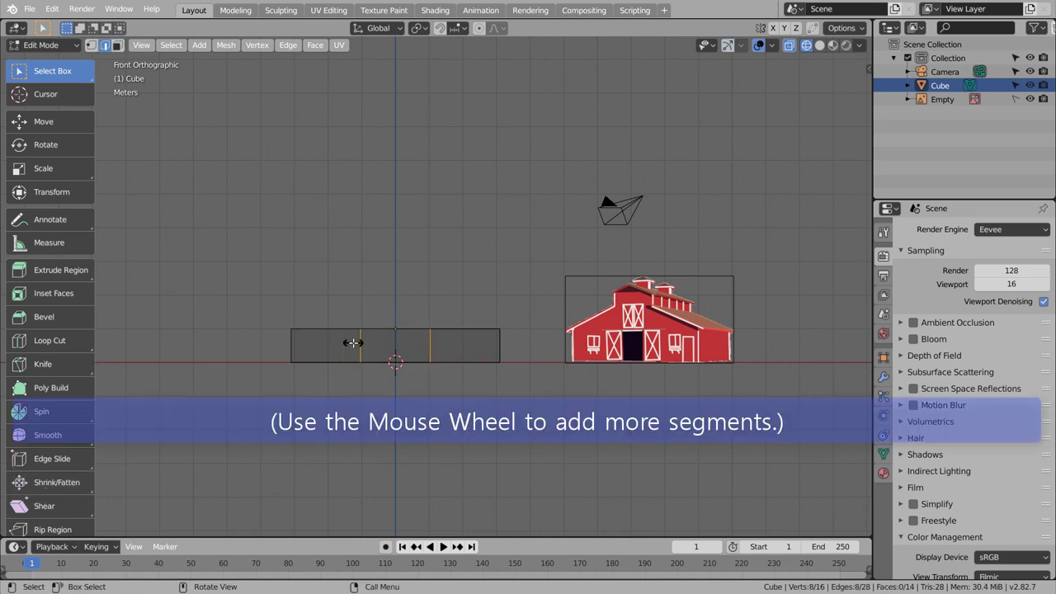
key("ctrl+r")
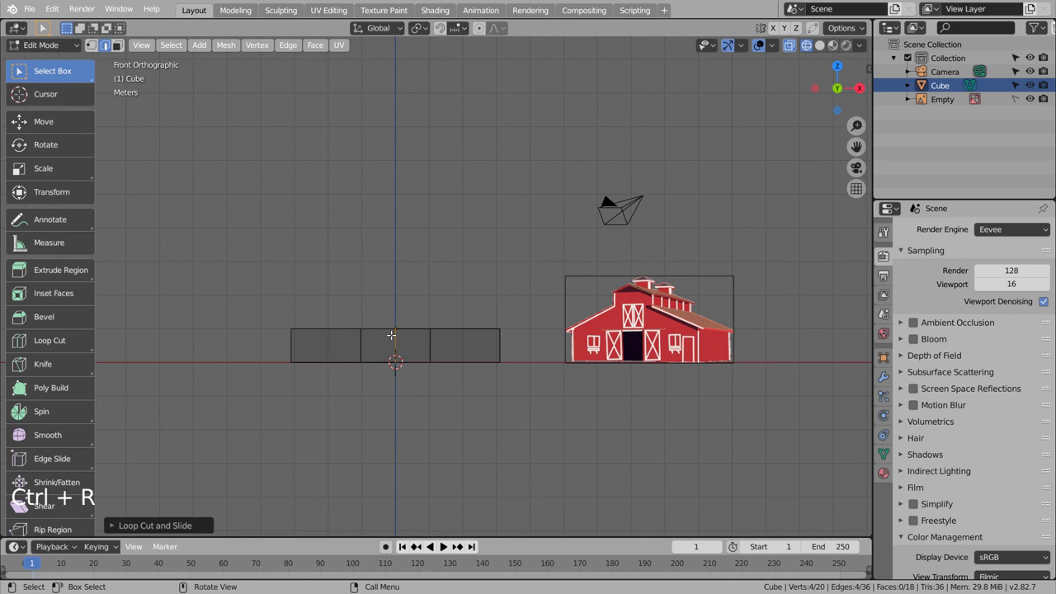
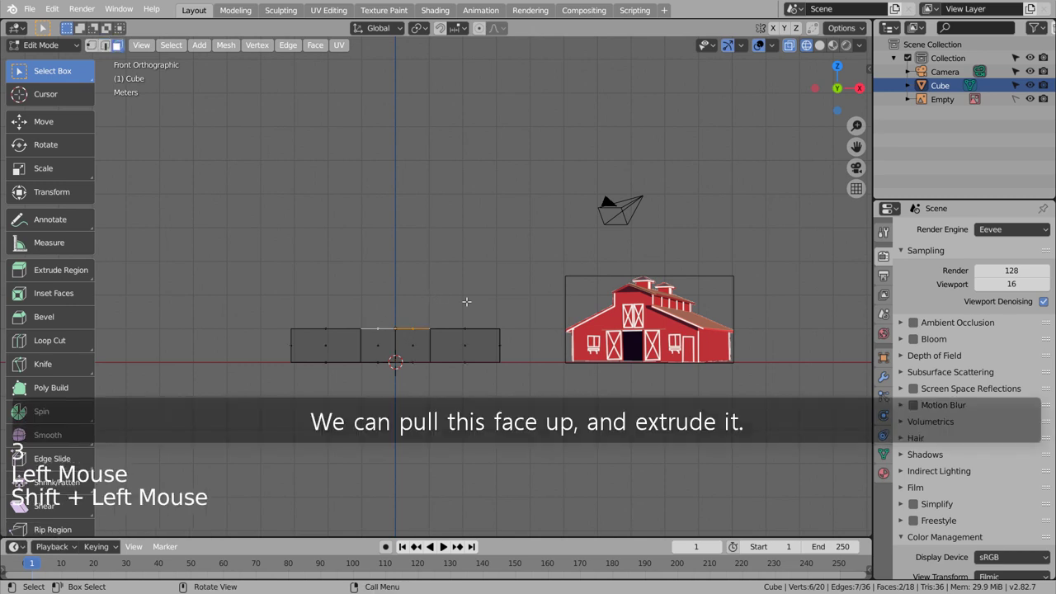
key("g")
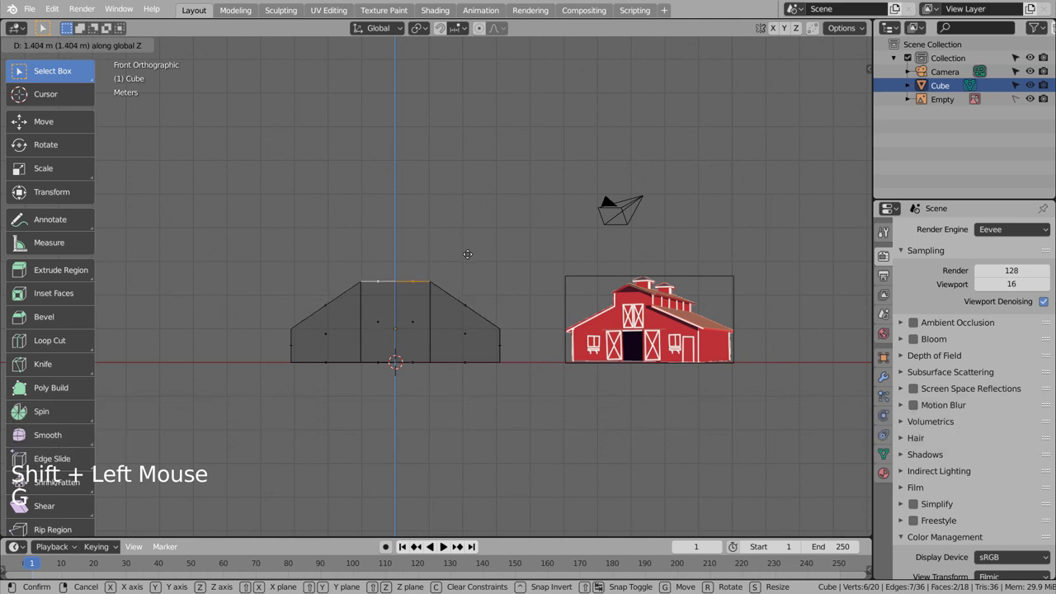
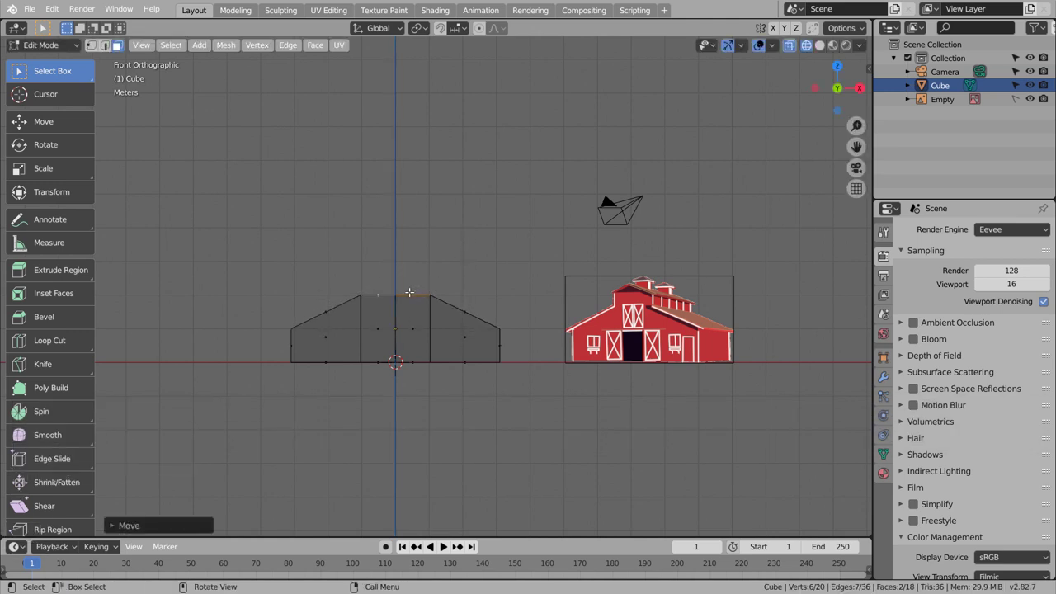
key("g")
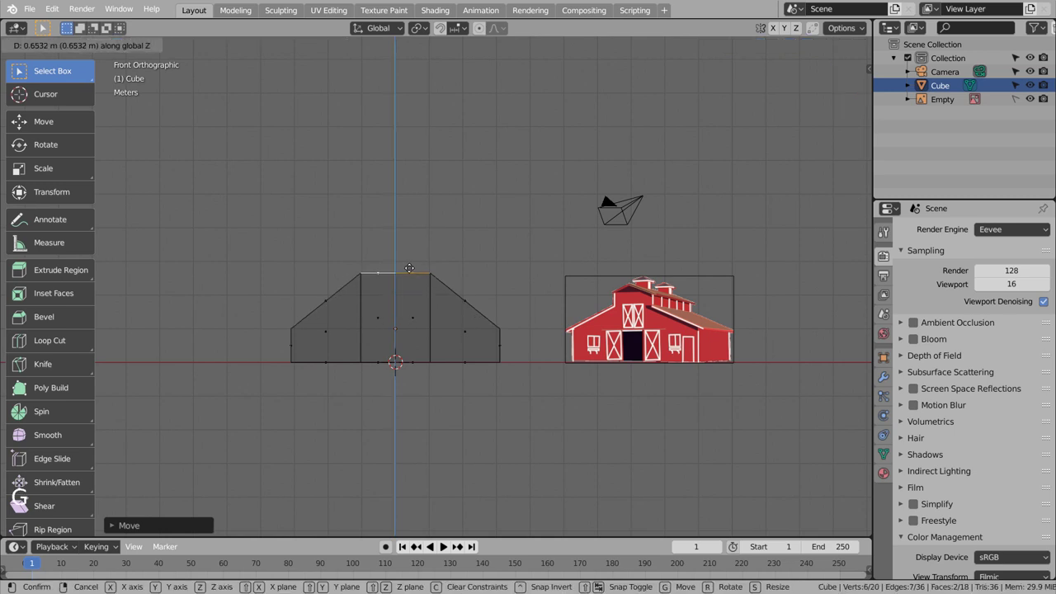
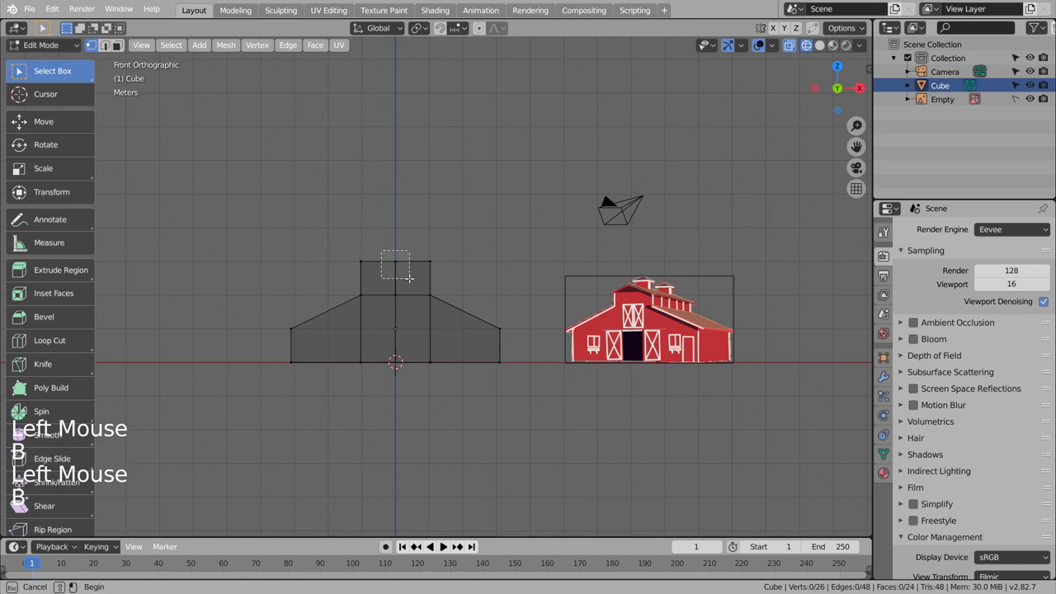
key("g")
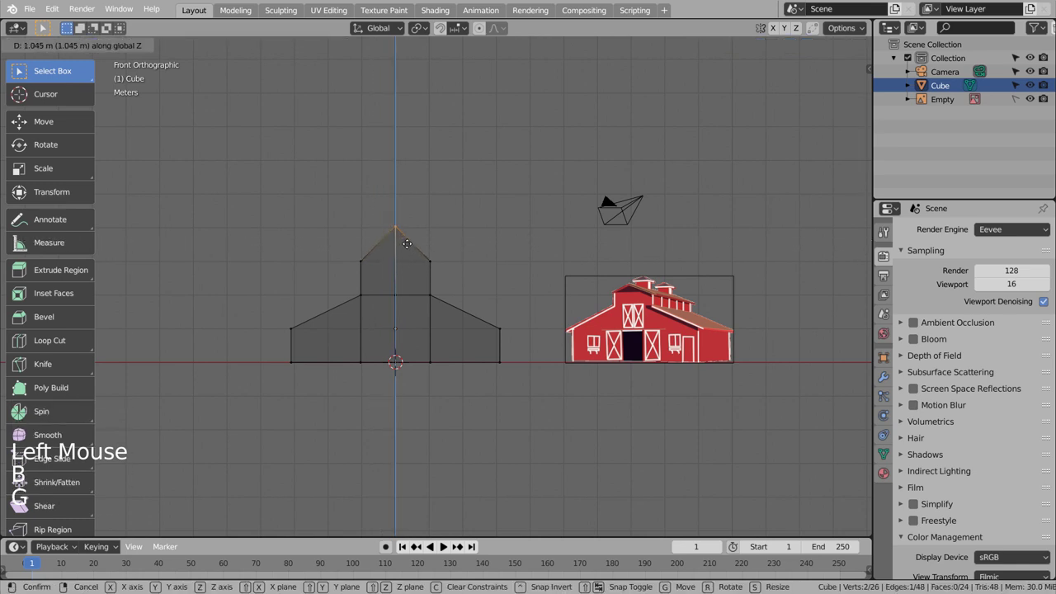
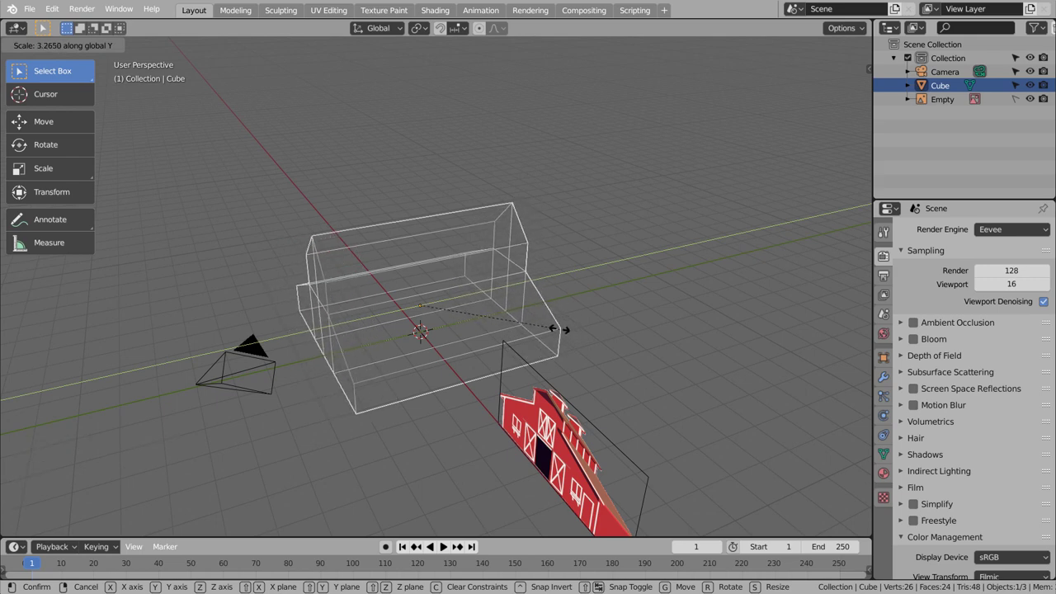
- From front view, lower the roof peak vertex and trial an edge loop position, reverting the slide
middle_click(510, 405)
middle_click(537, 386)
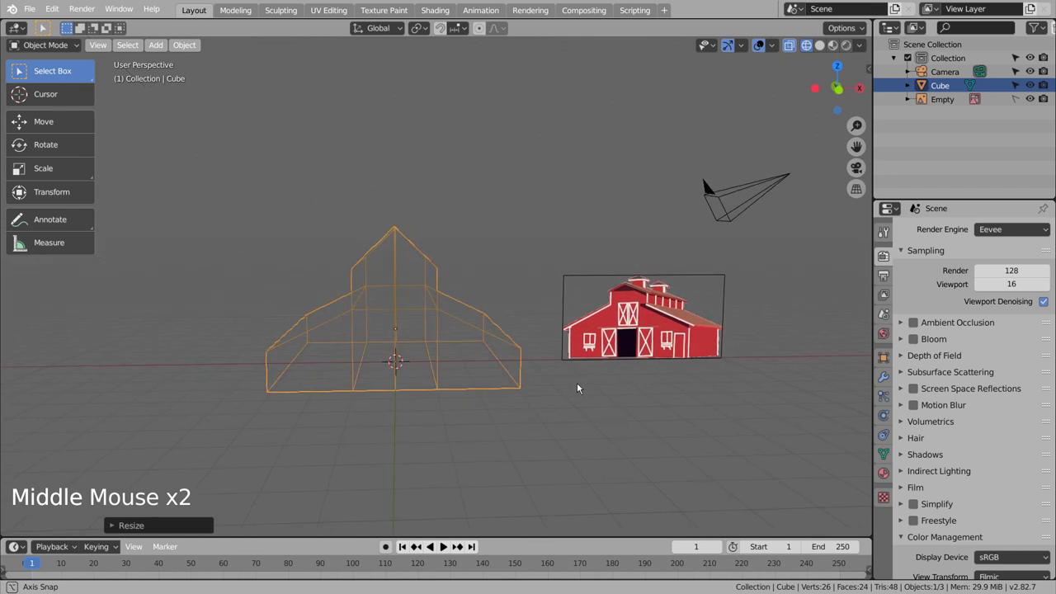
key("KP_1")
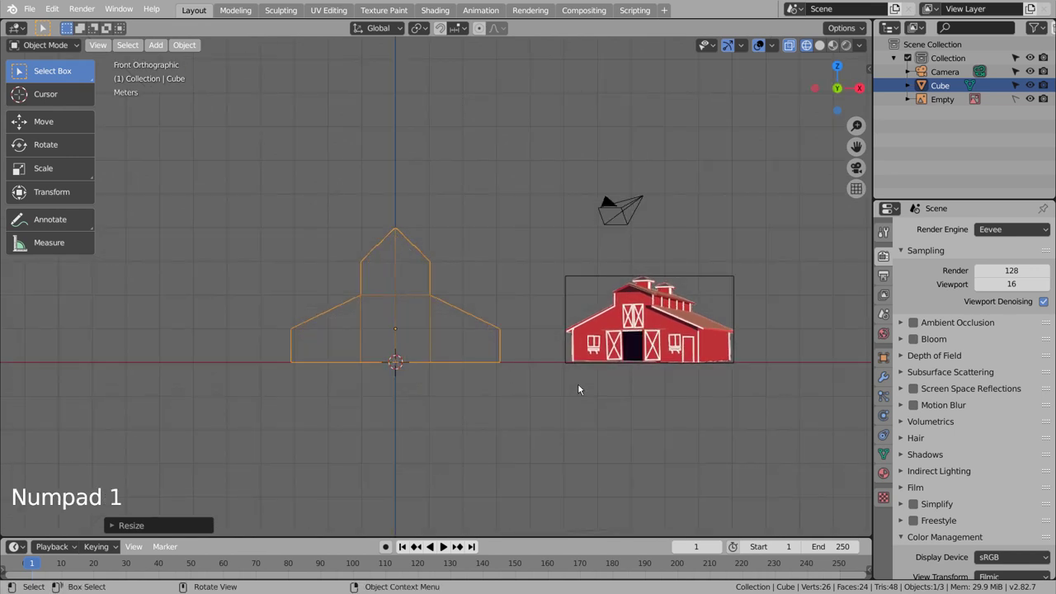
left_click(586, 415)
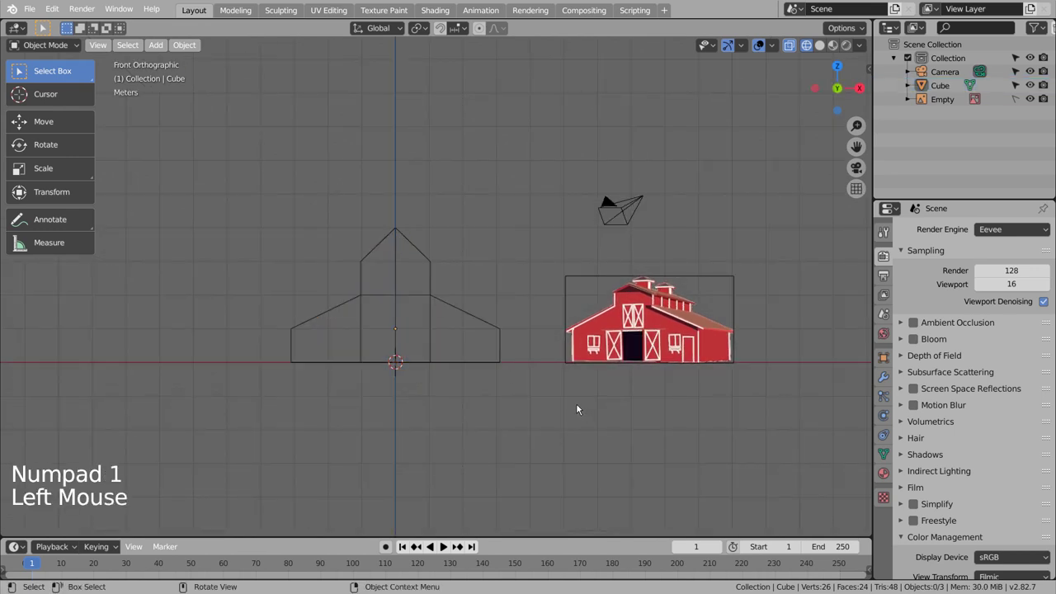
key("Tab")
key("g")
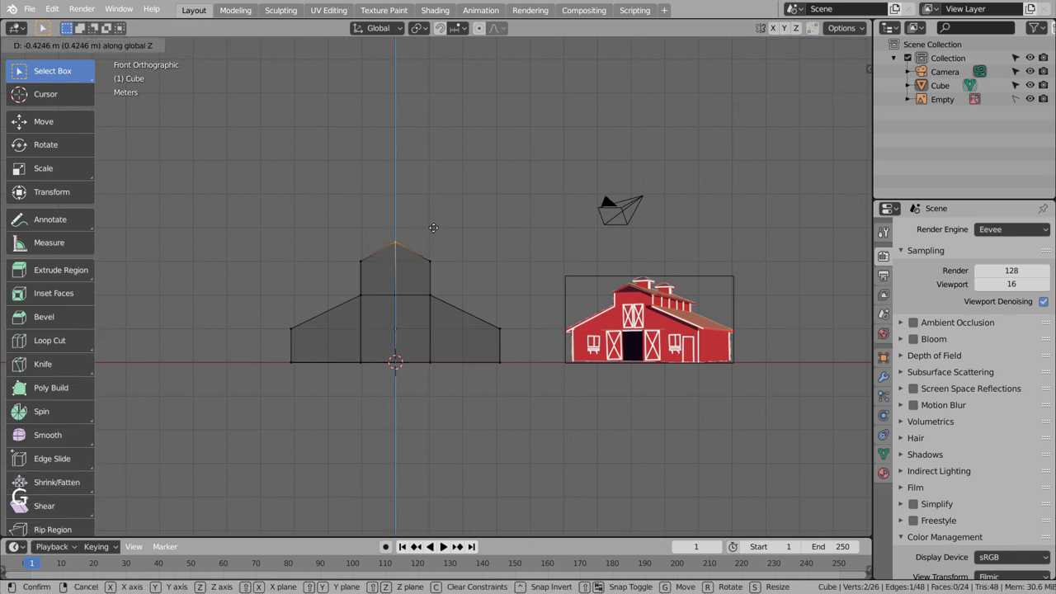
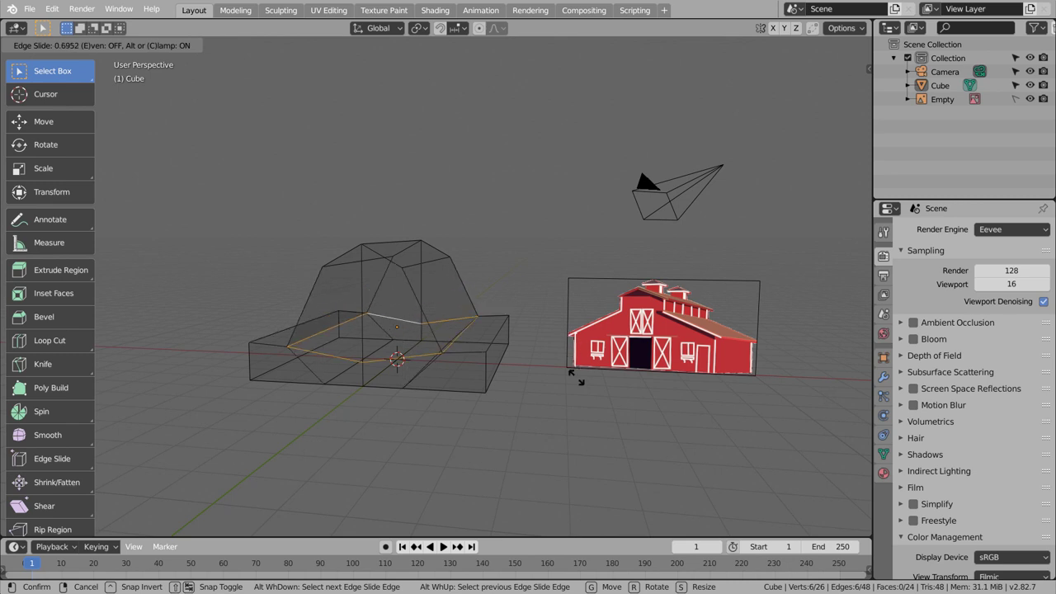
key("ctrl+z")
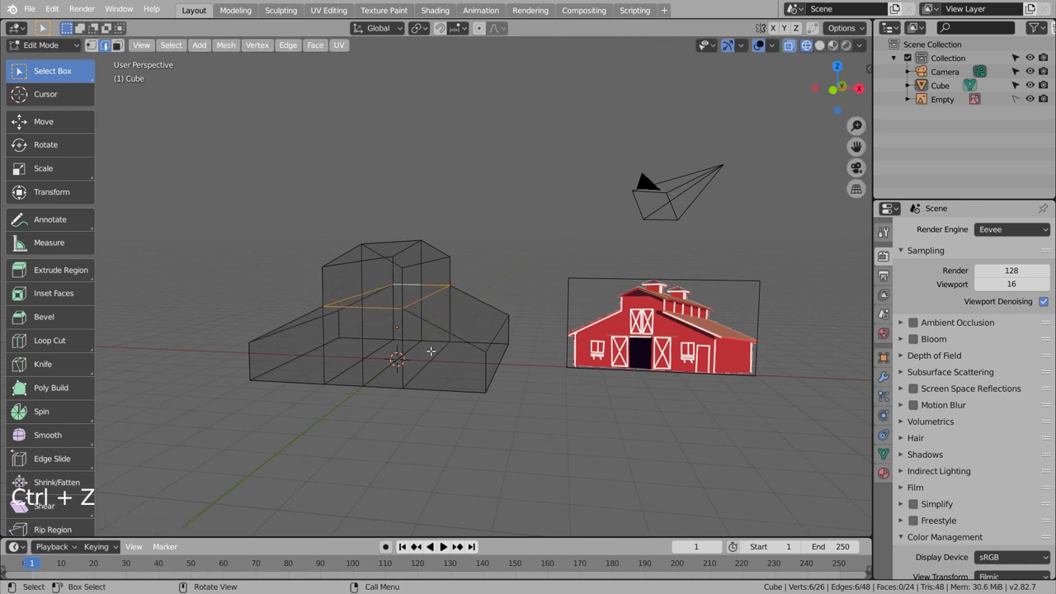
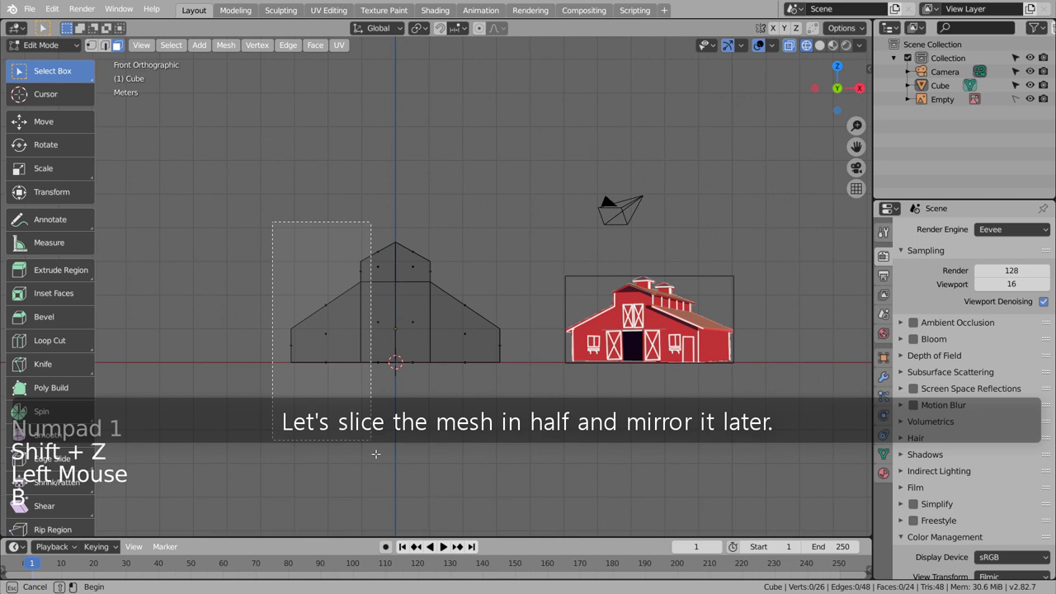
- Delete the left half's vertices and select the sloped roof face
key("x")
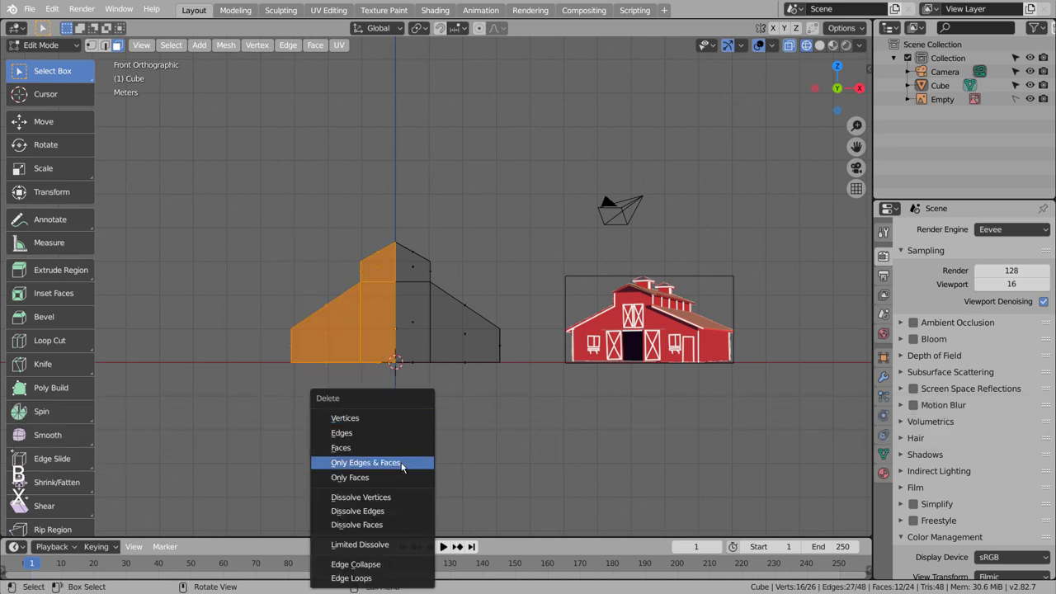
middle_click(121, 48)
middle_click(120, 47)
middle_click(120, 48)
middle_click(121, 48)
left_click(120, 48)
left_click(120, 48)
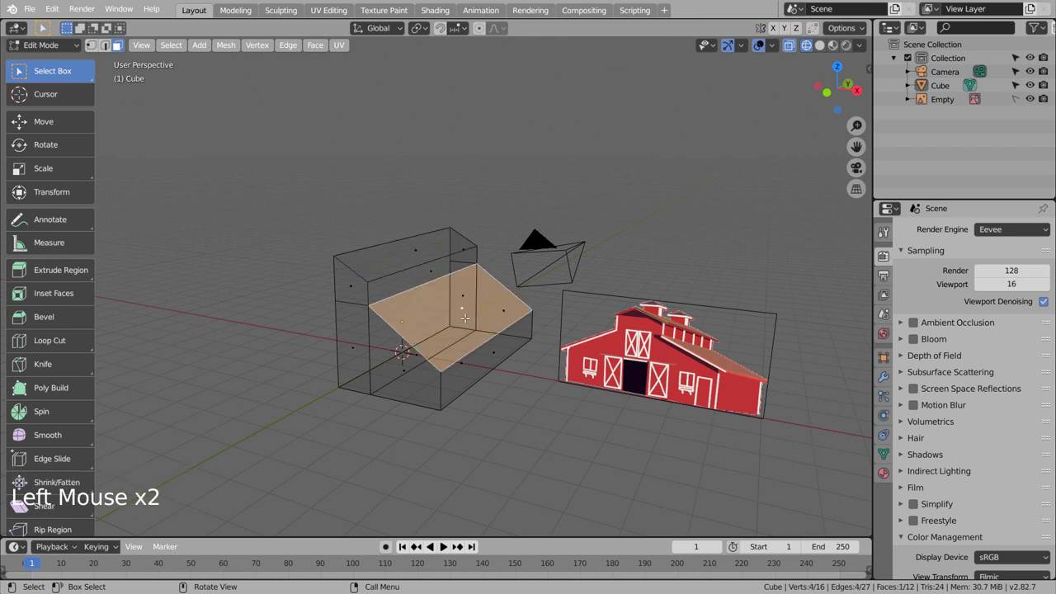
- Duplicate the roof face and separate it as Cube.001, then select it in Solid shading
key("shift+d")
key("p")
key("Tab")
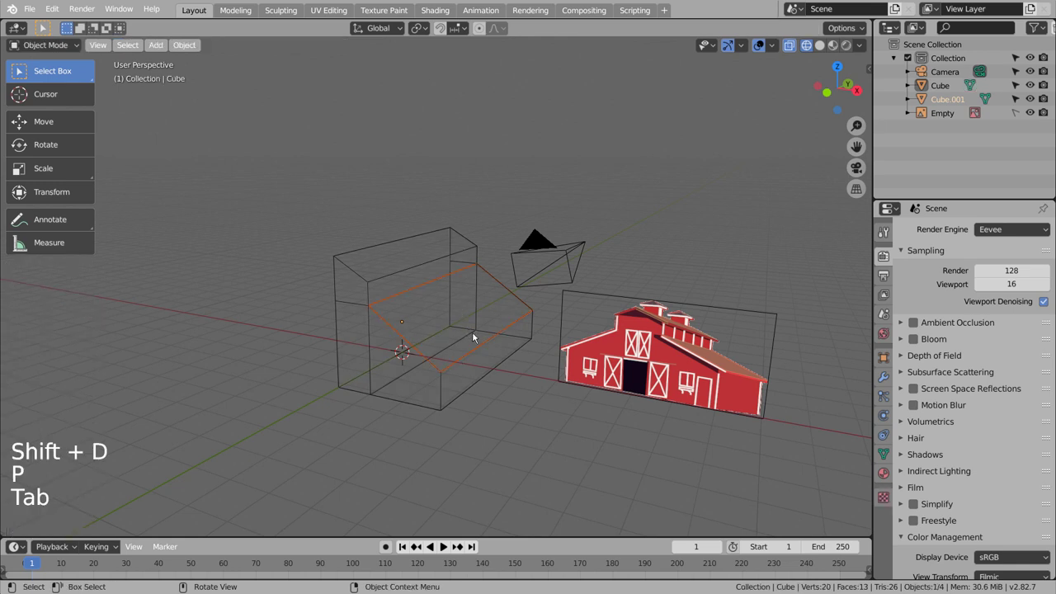
key("shift+z")
left_click(493, 325)
left_click(493, 326)
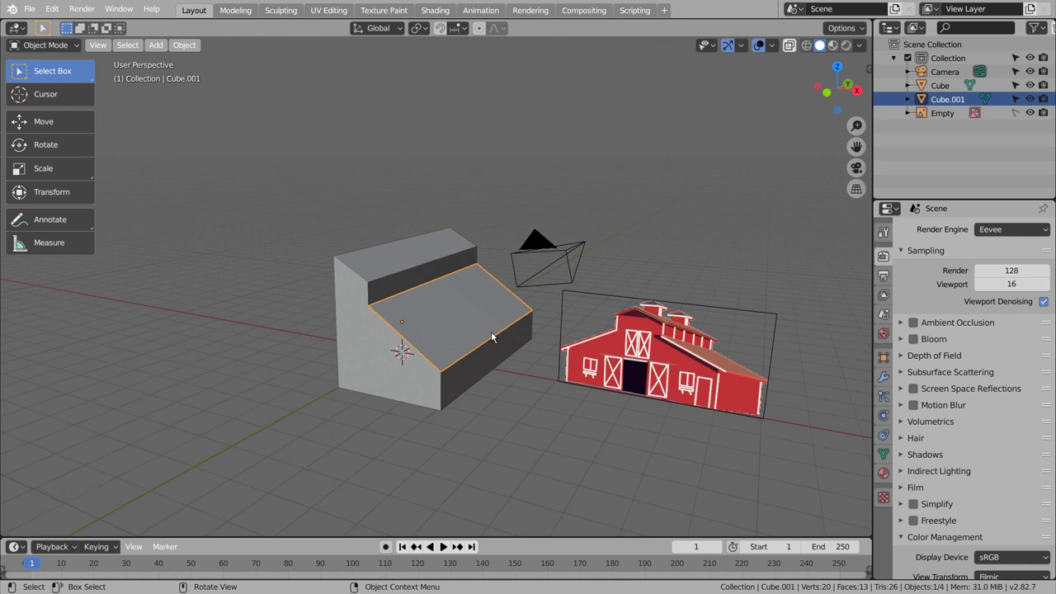
- Apply all transforms to Cube.001 and scale it to about 1.03 so it overhangs the walls
key("KP_7")
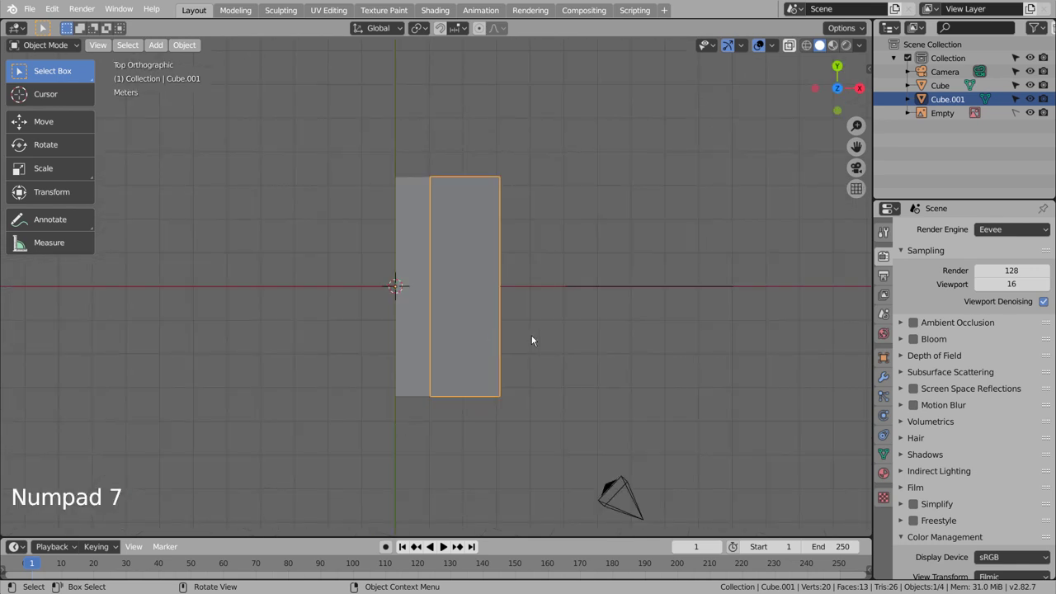
key("ctrl+a")
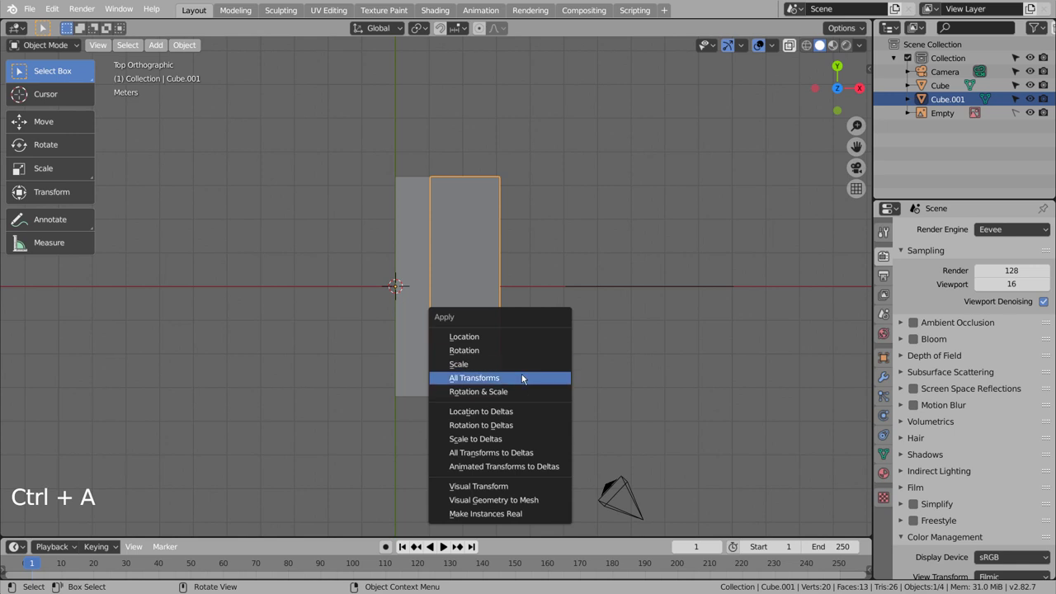
key("s")
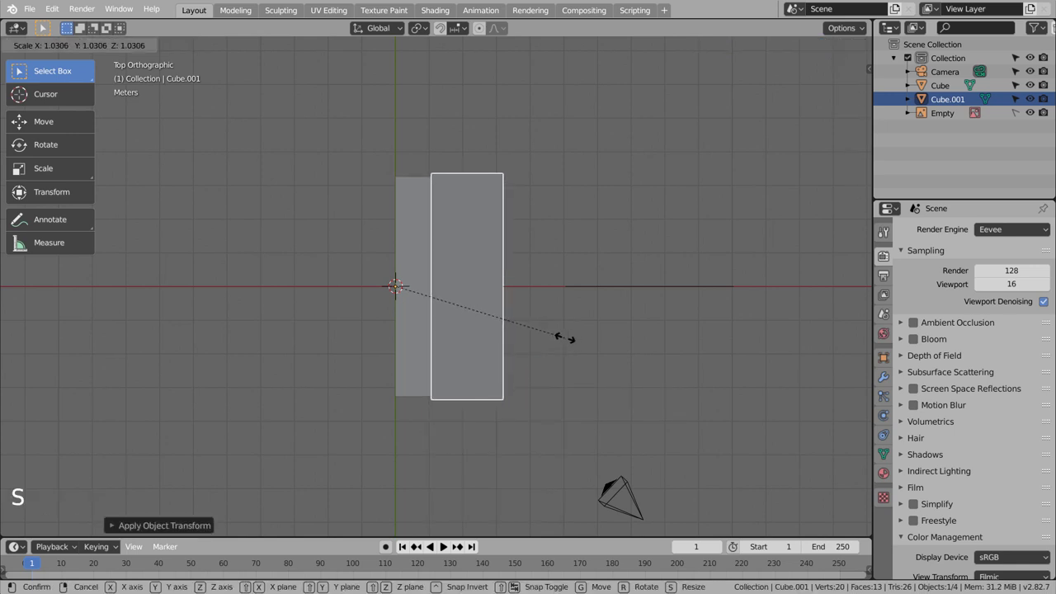
key("KP_1")
scroll("up", 3)
middle_click(509, 397)
middle_click(465, 409)
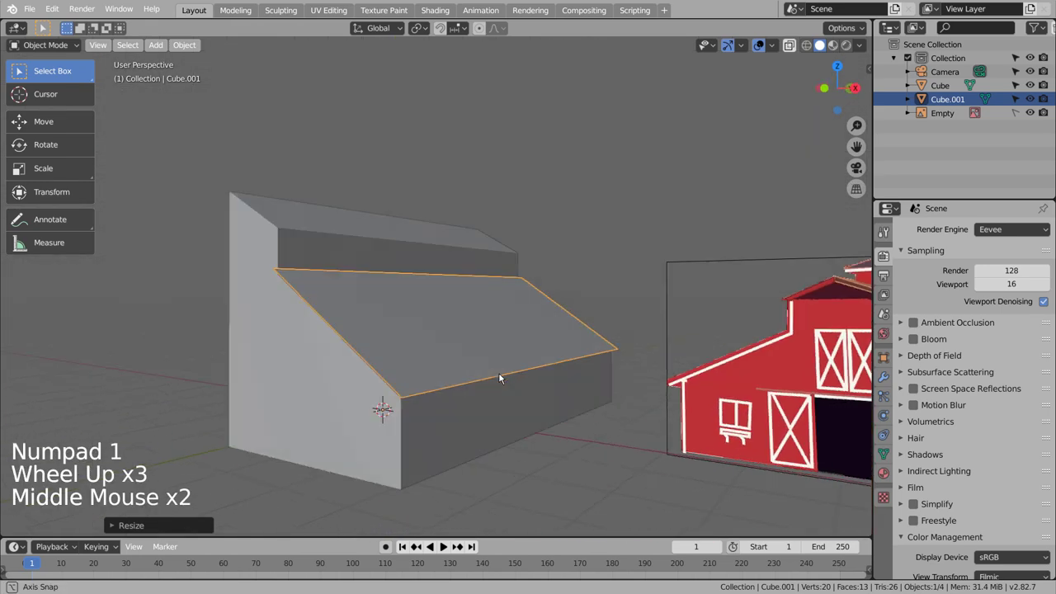
middle_click(505, 381)
- Extrude the roof face to give the slab Cube.001 some thickness
key("Tab")
key("a")
key("e")
key("ctrl+z")
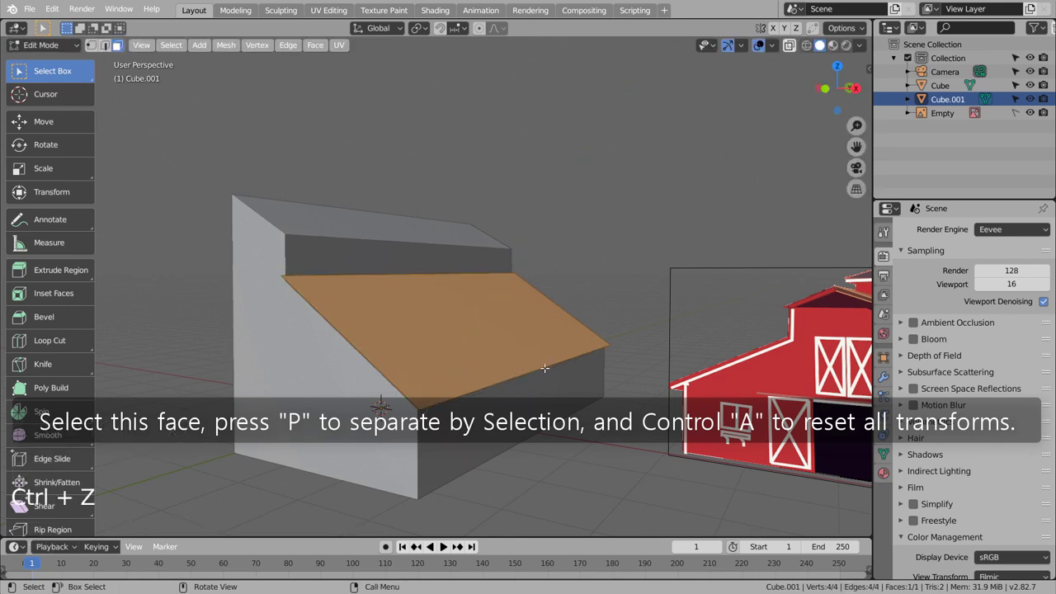
key("KP_3")
key("KP_1")
key("e")
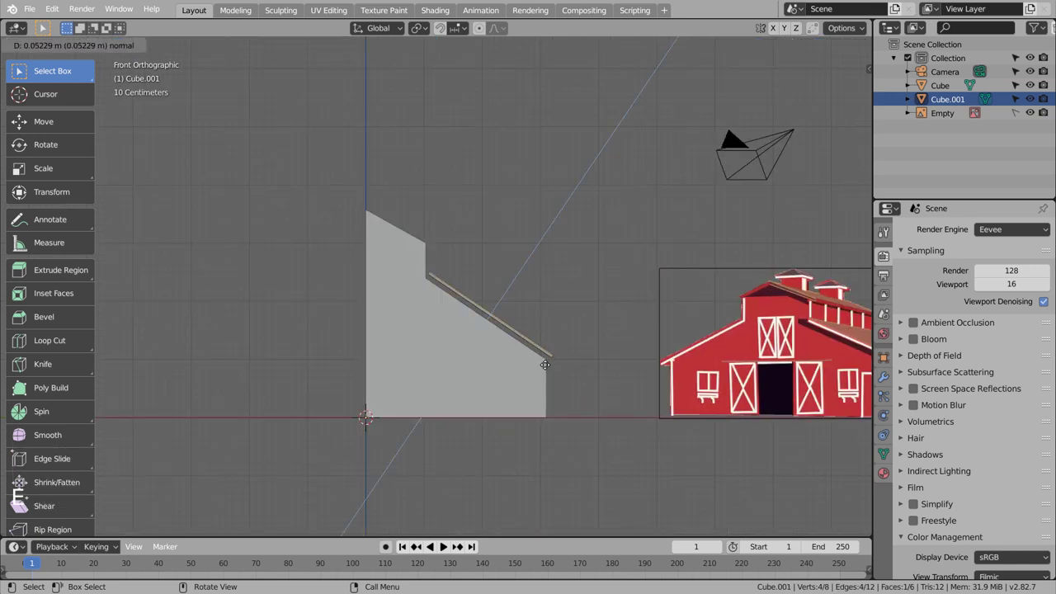
middle_click(120, 48)
scroll("down", 3)
scroll("down", 3)
key("Tab")
- Nudge the roof slab sideways to sit just above the sloped side, then reselect the barn mesh
scroll("up", 3)
key("KP_1")
scroll("up", 3)
key("g")
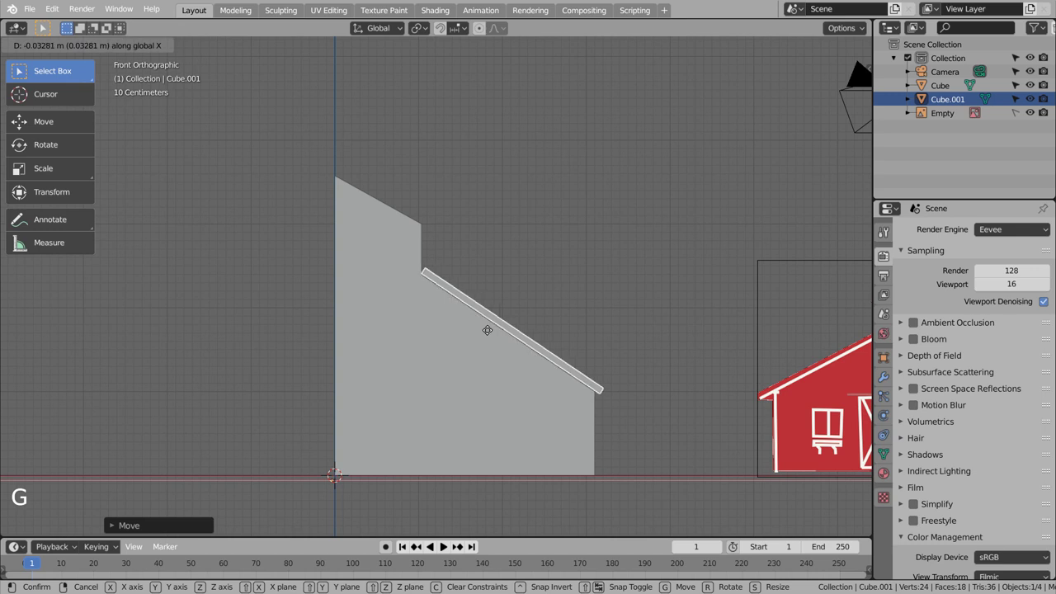
key("g")
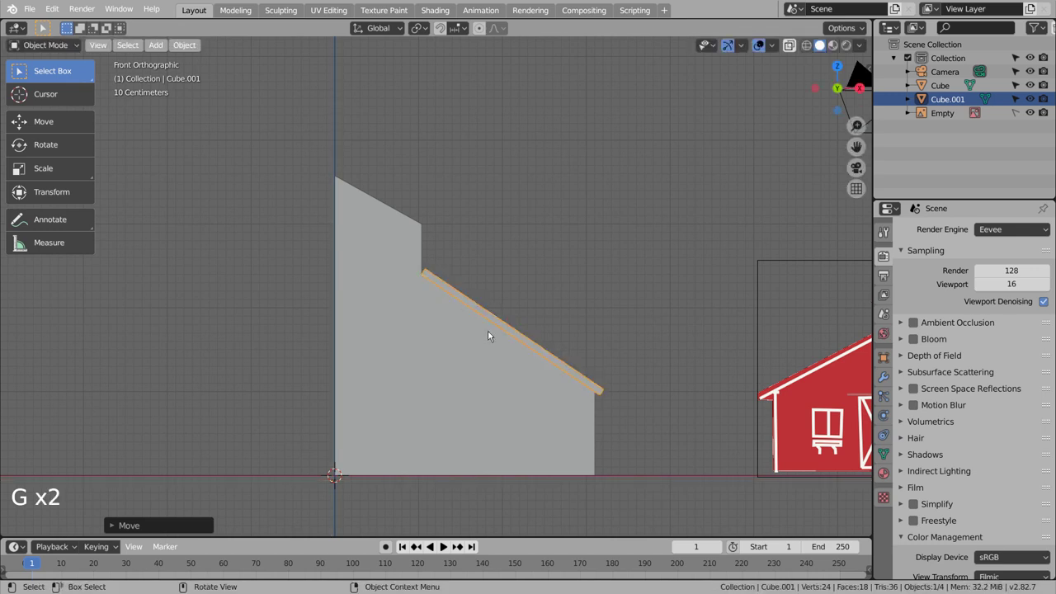
middle_click(626, 384)
middle_click(577, 394)
middle_click(554, 400)
middle_click(550, 401)
scroll("down", 3)
middle_click(558, 423)
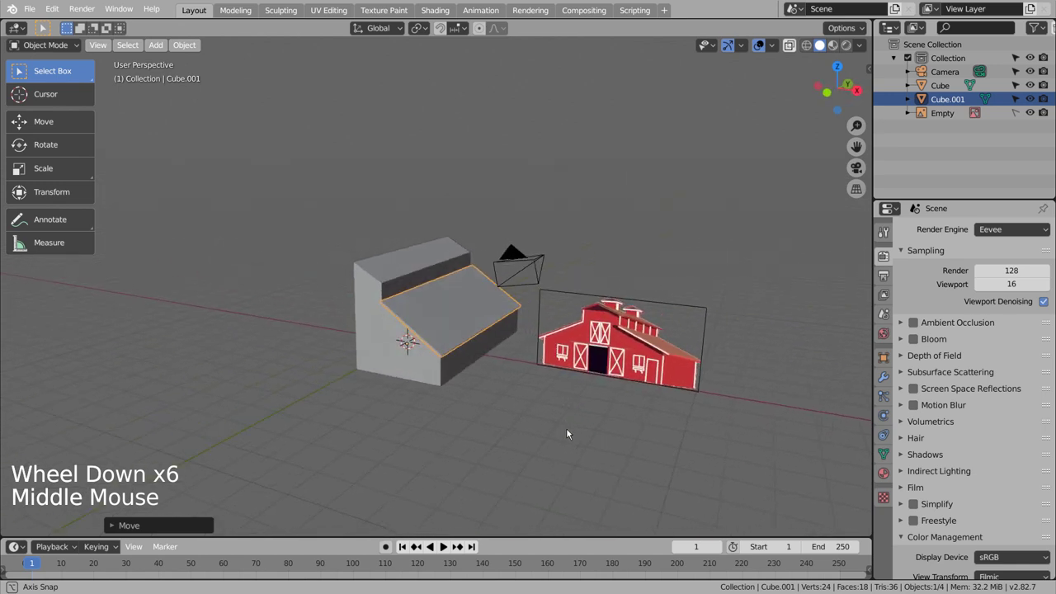
middle_click(581, 434)
middle_click(581, 434)
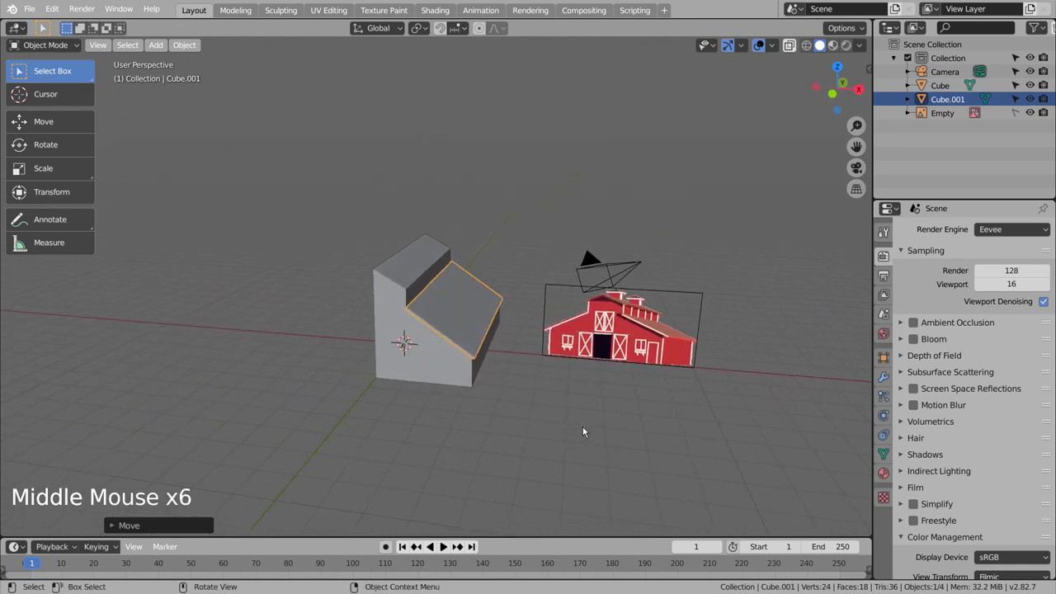
key("KP_1")
middle_click(587, 431)
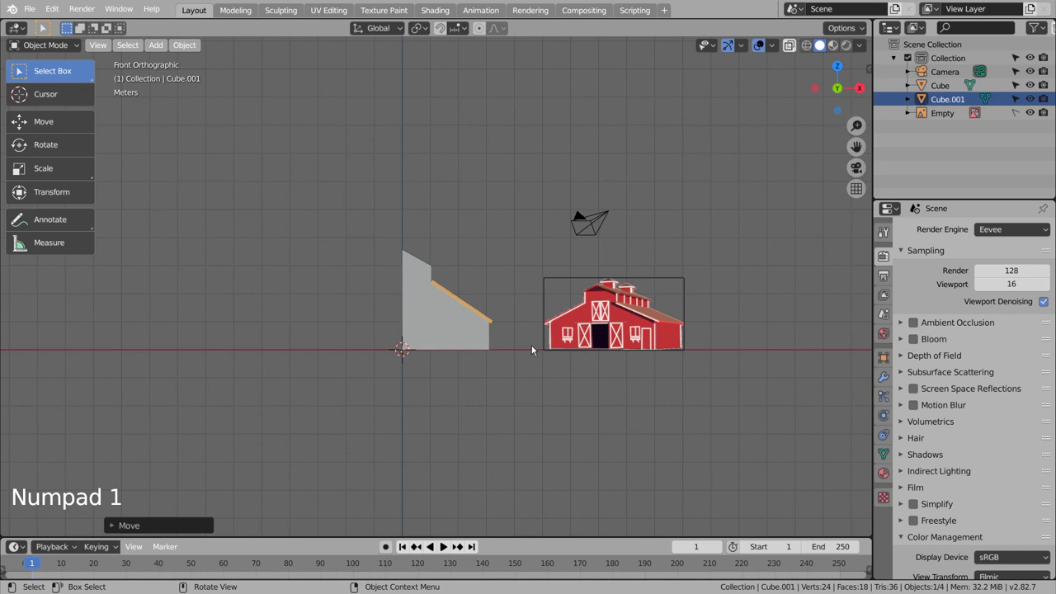
middle_click(482, 394)
- Separate a copy of the upper block's top face into its own object, Cube.002
middle_click(464, 407)
left_click(407, 267)
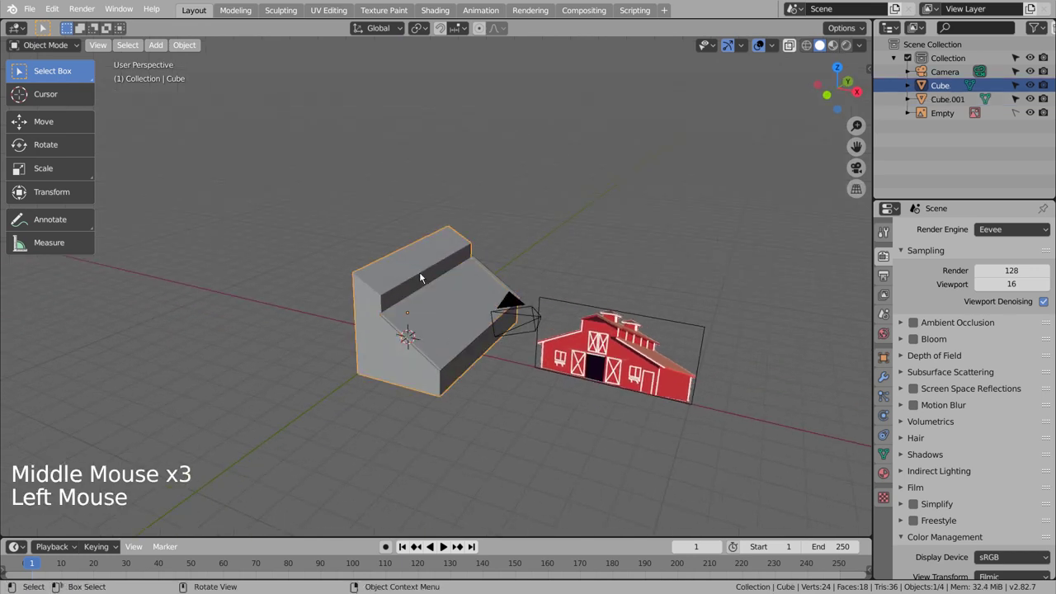
key("Tab")
left_click(121, 48)
key("p")
key("Tab")
left_click(414, 268)
key("ctrl+a")
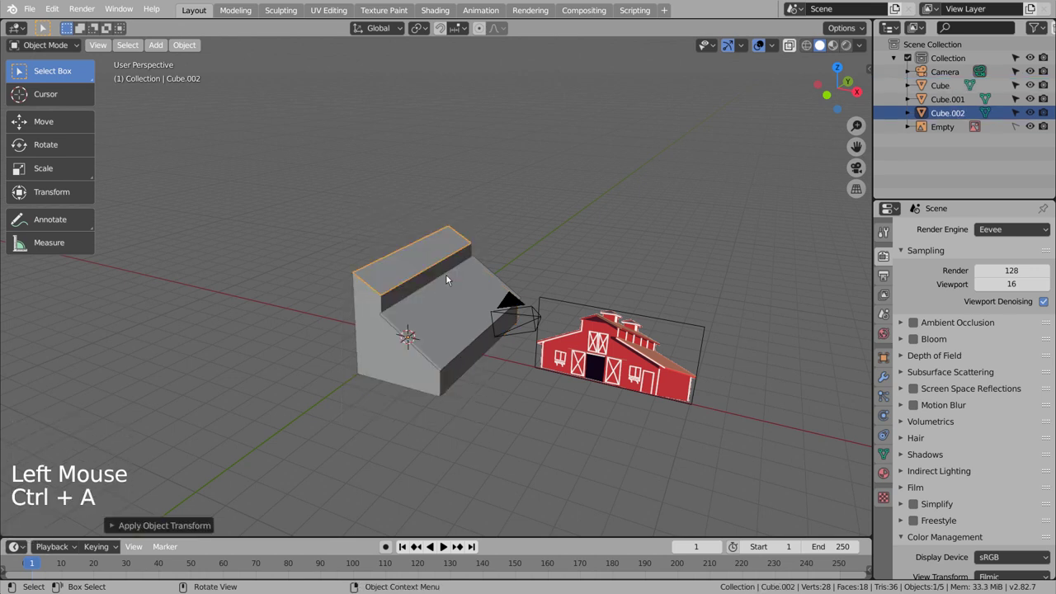
- Scale Cube.002 up slightly, thicken it, and lower it to rest on the upper block
key("s")
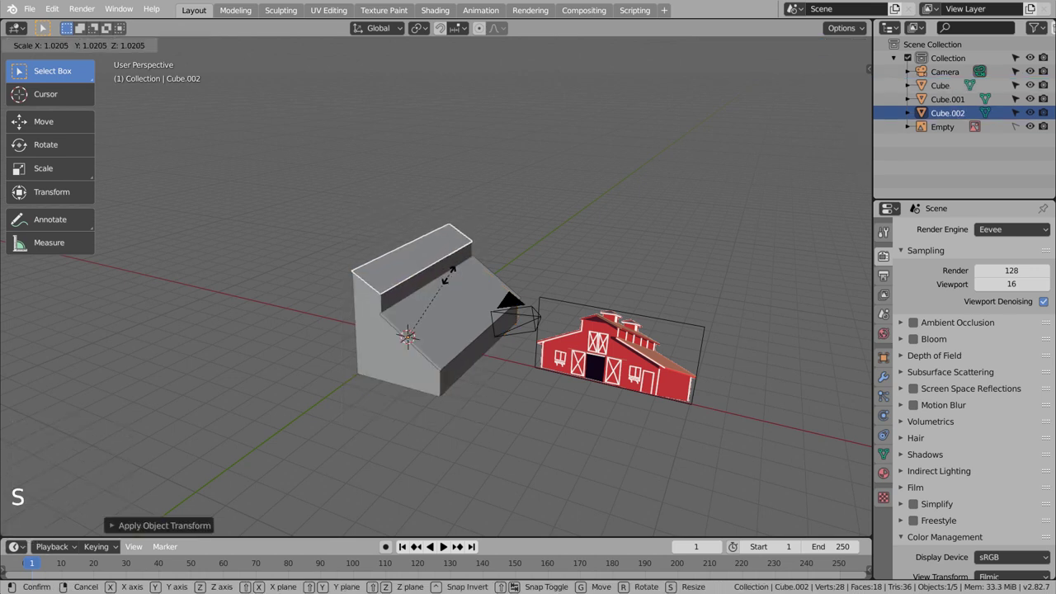
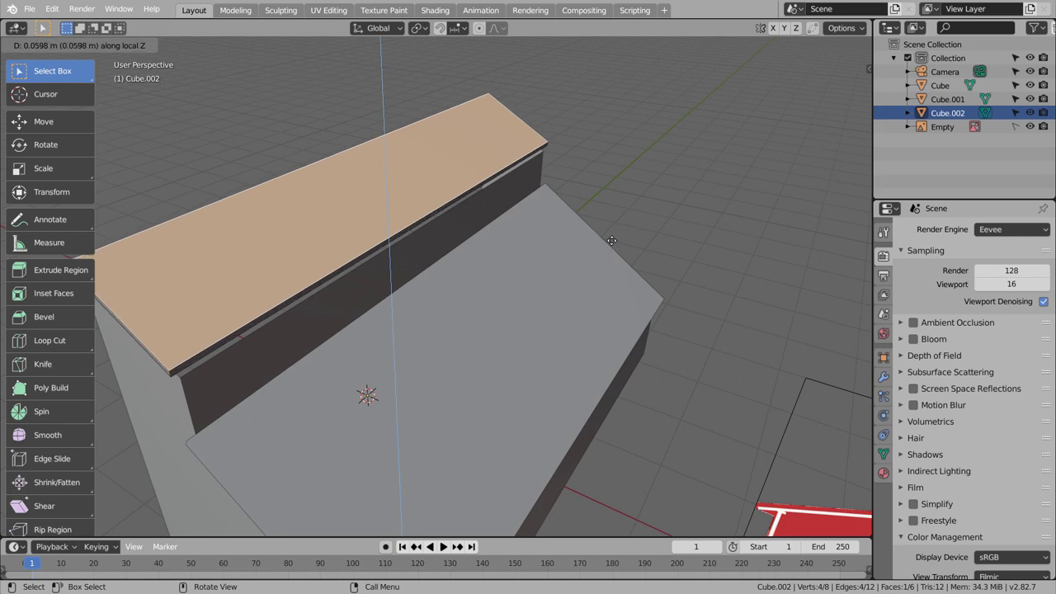
key("KP_1")
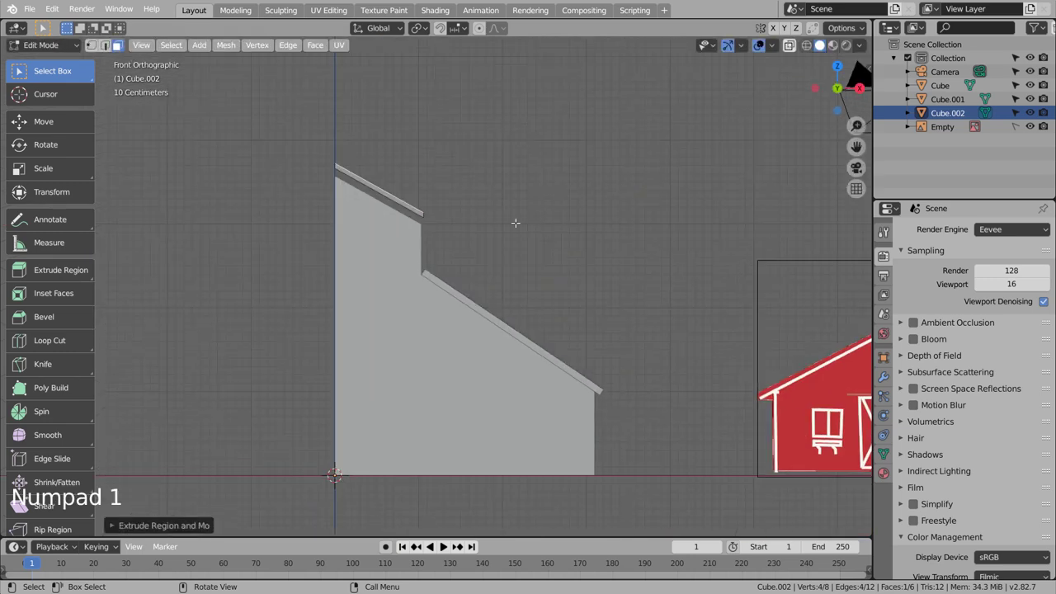
key("g")
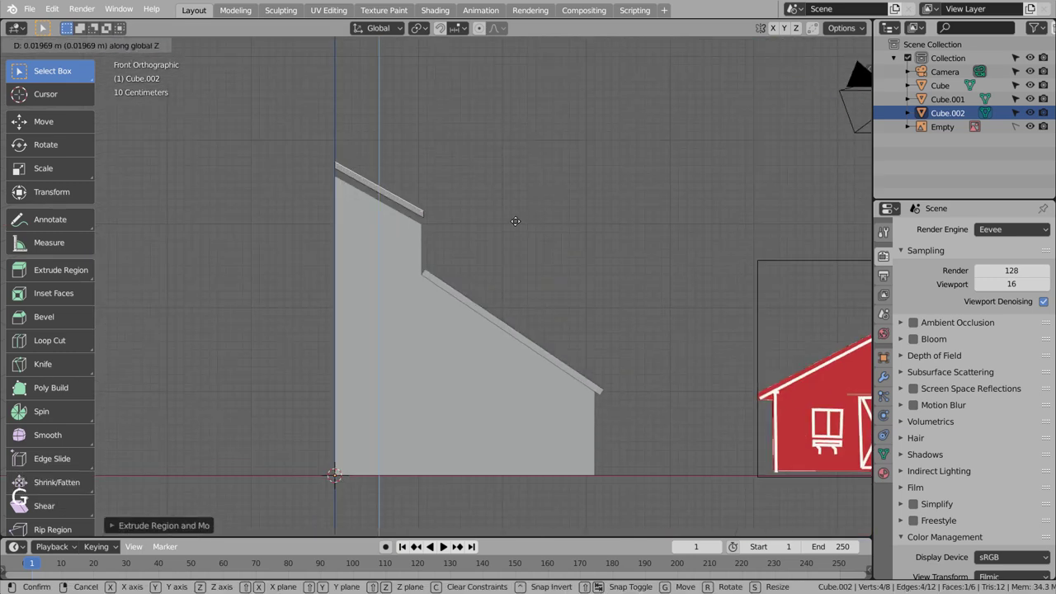
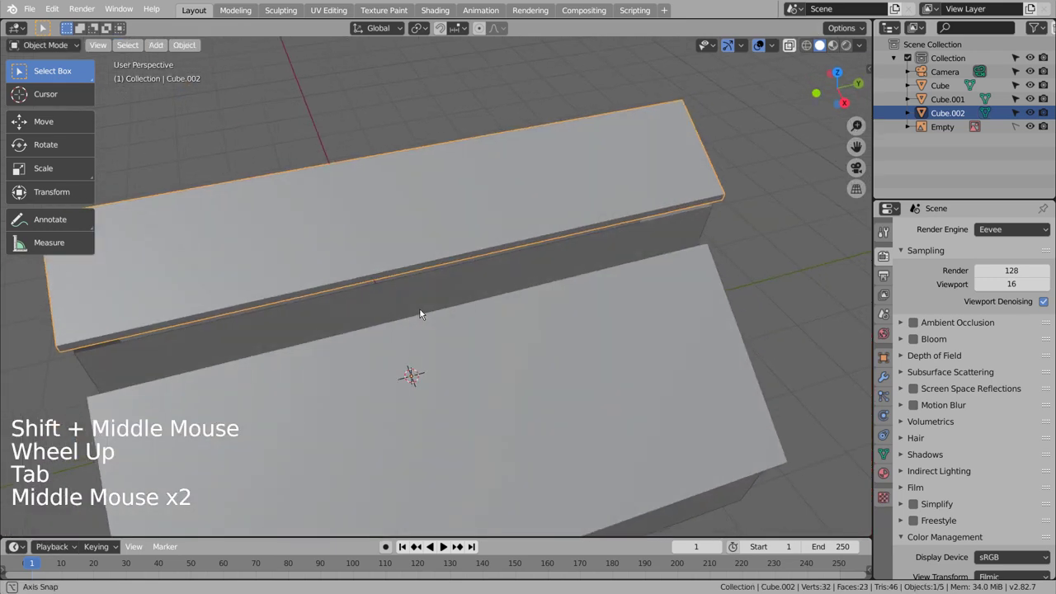
key("KP_7")
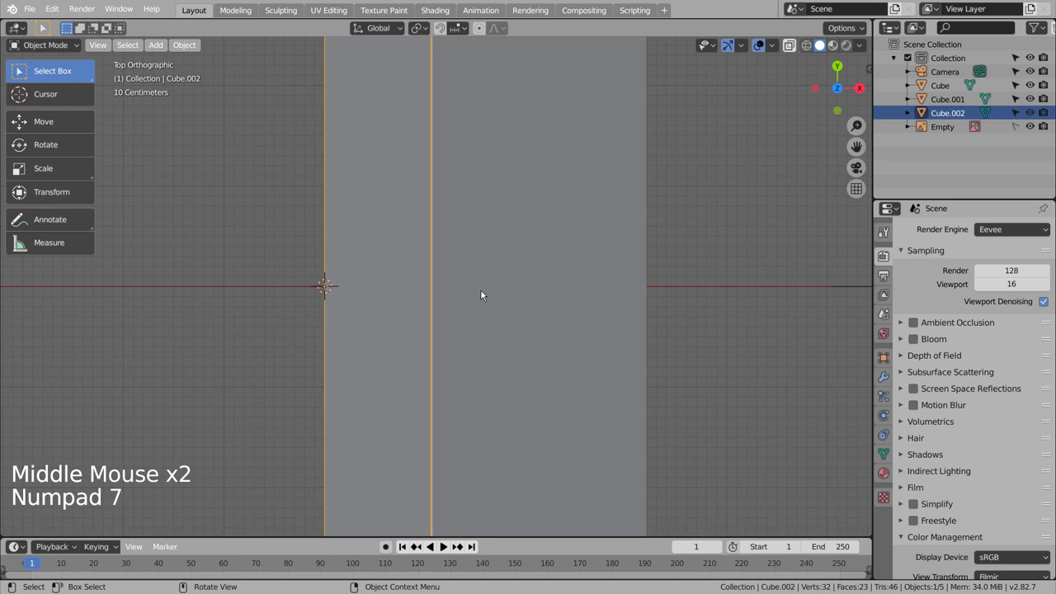
scroll("down", 3)
key("KP_1")
key("g")
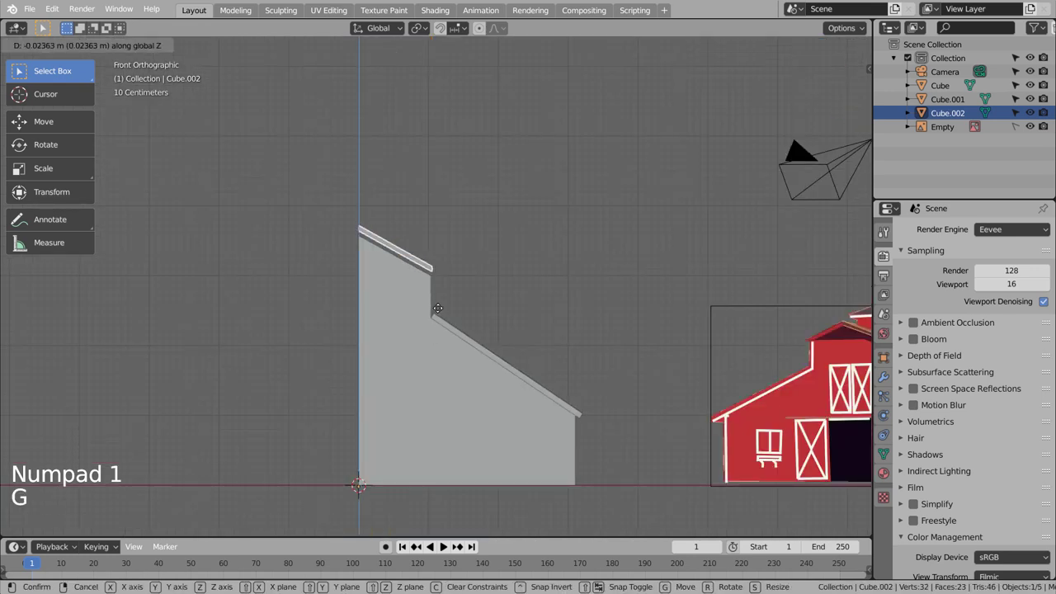
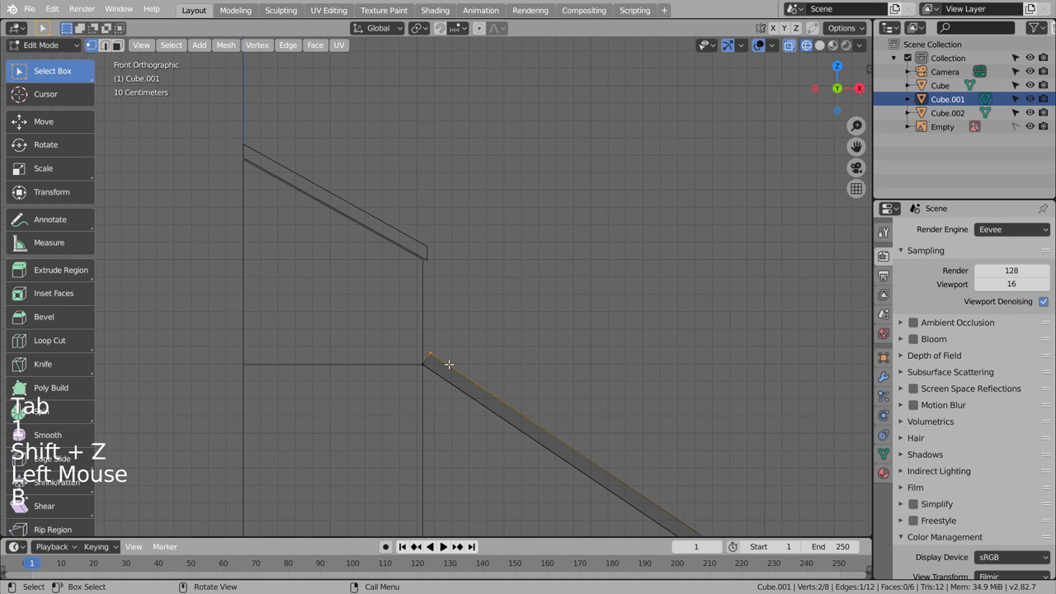
- Move Cube.001's top corner vertices up against the tall wall of the upper block
key("g")
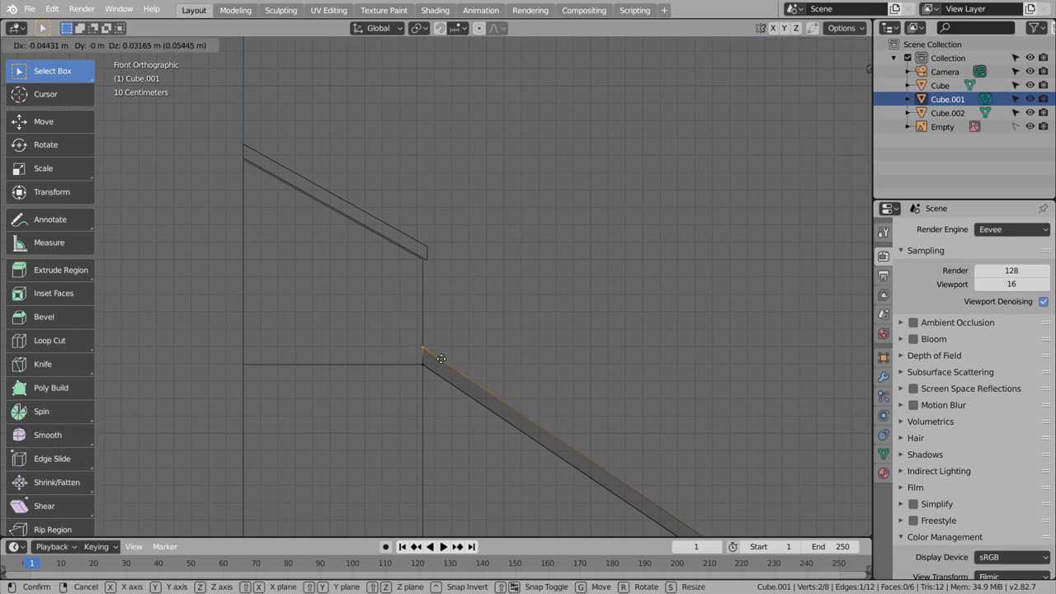
key("Tab")
scroll("down", 3)
middle_click(479, 421)
- Return to solid view and reselect the barn block for editing from the front
key("shift+z")
middle_click(469, 438)
middle_click(495, 427)
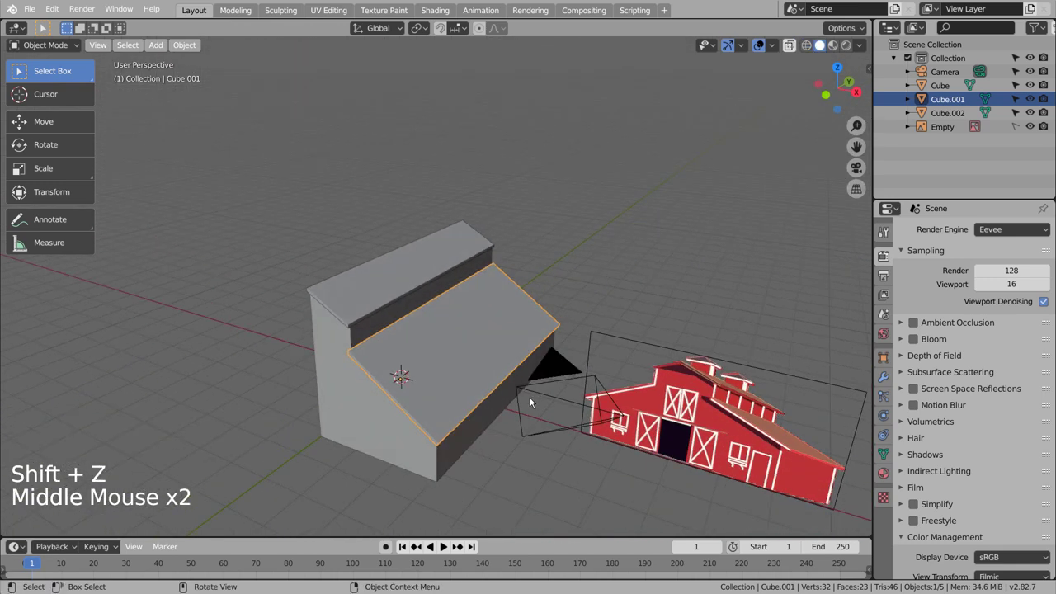
left_click(534, 449)
key("KP_1")
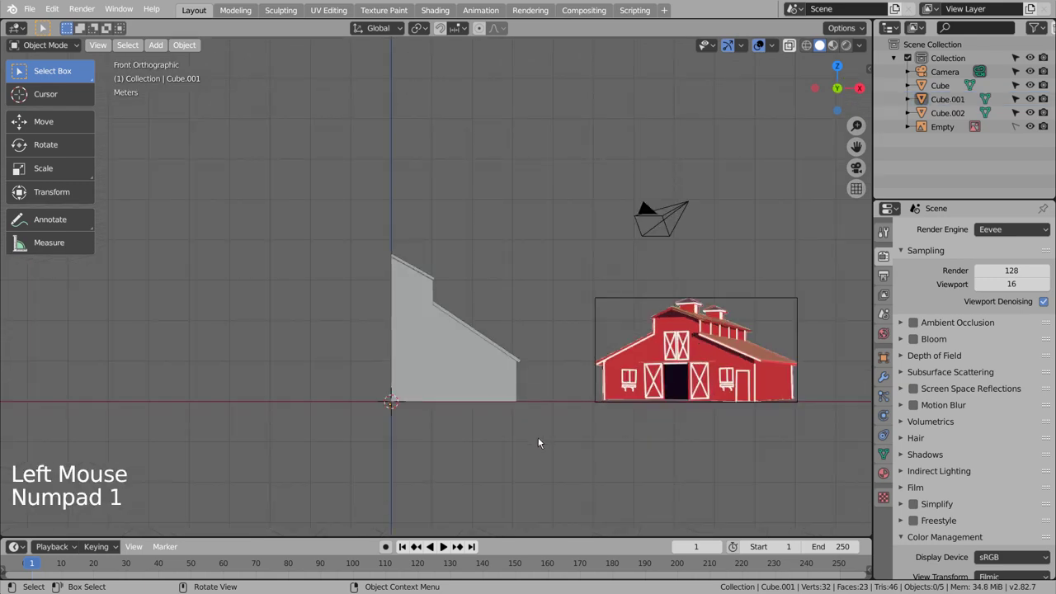
key("Tab")
key("Tab")
- Add a horizontal loop cut through the lower section and a vertical one near the centre line
key("ctrl+r")
left_click(408, 335)
key("Tab")
key("ctrl+r")
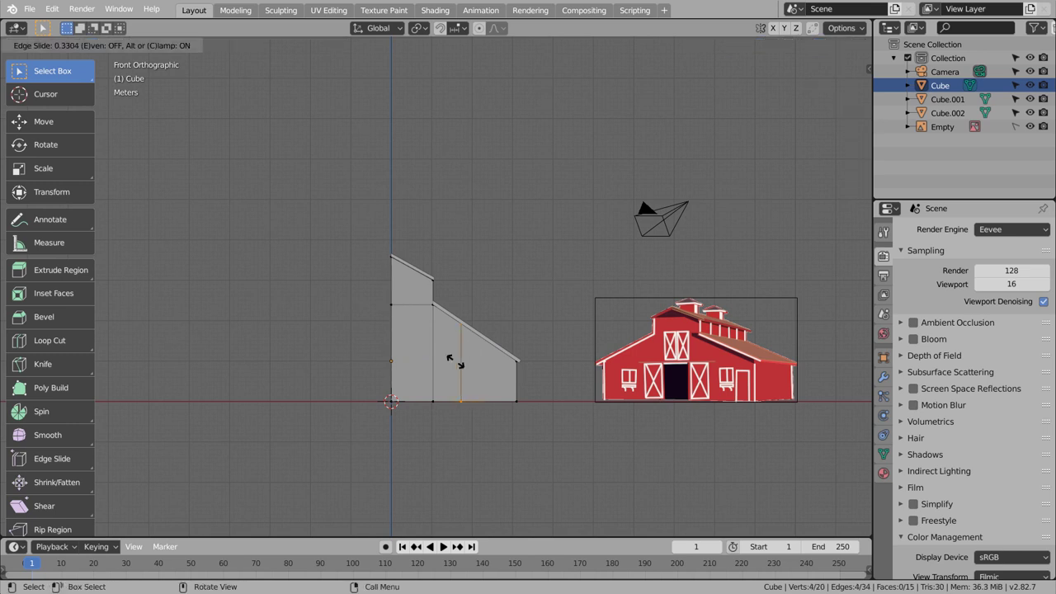
key("ctrl+z")
key("ctrl+r")
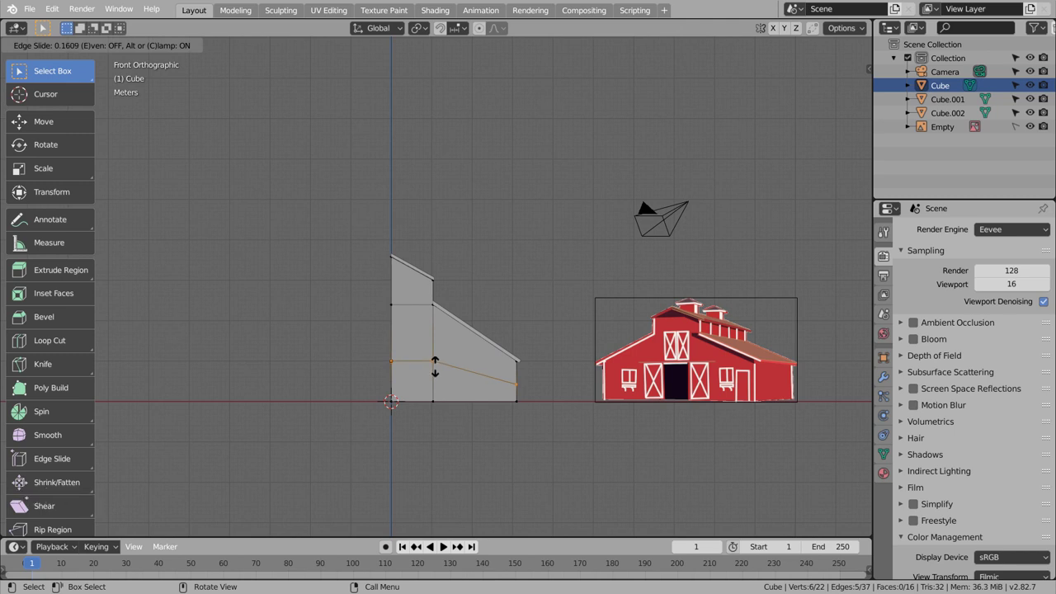
key("ctrl+r")
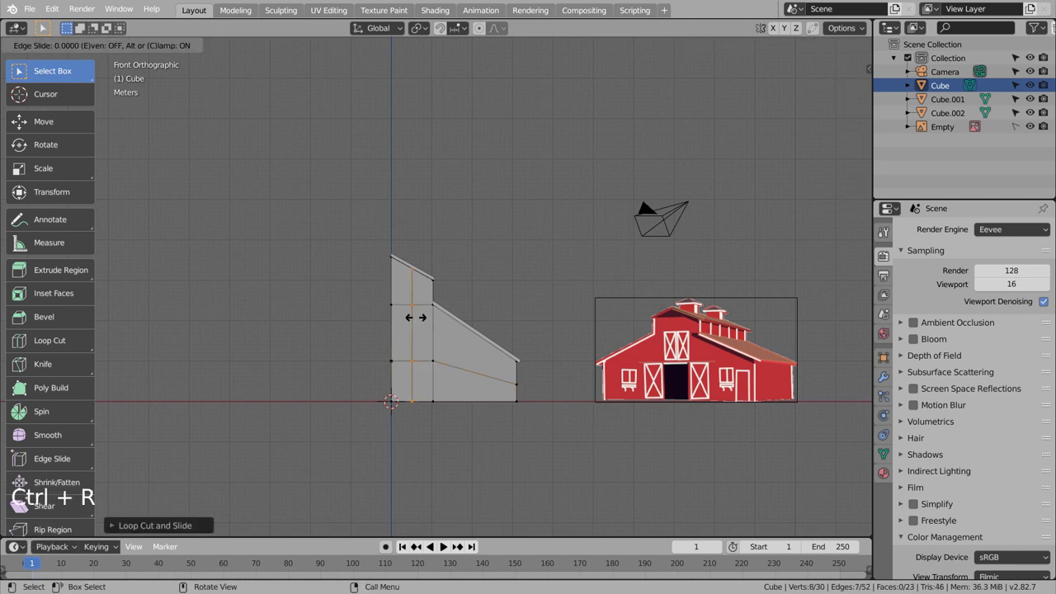
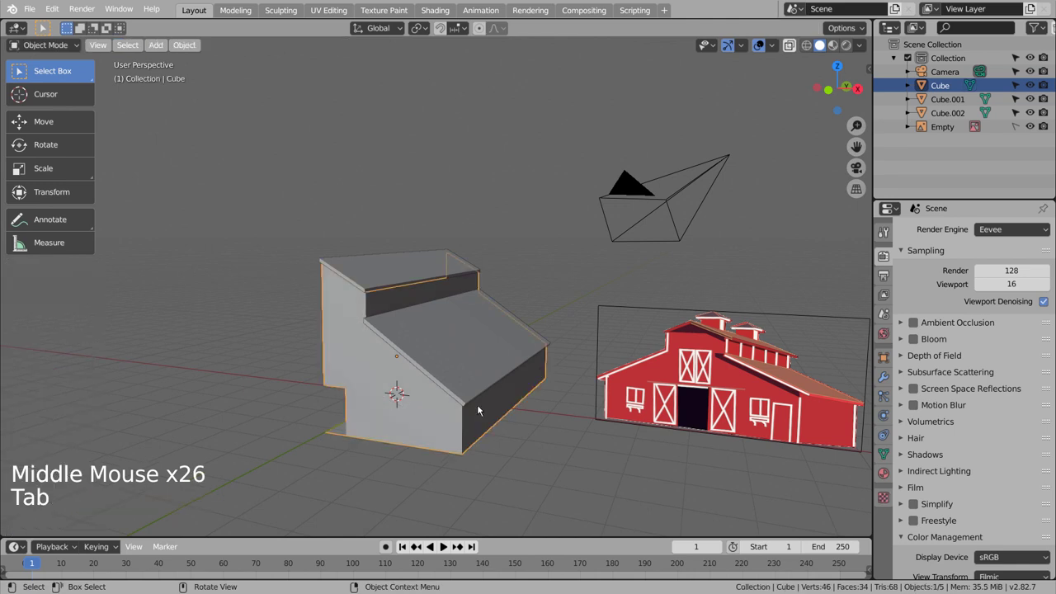
- Add an X-axis Mirror modifier with Merge to Cube and orbit to inspect the full building
middle_click(502, 405)
middle_click(522, 398)
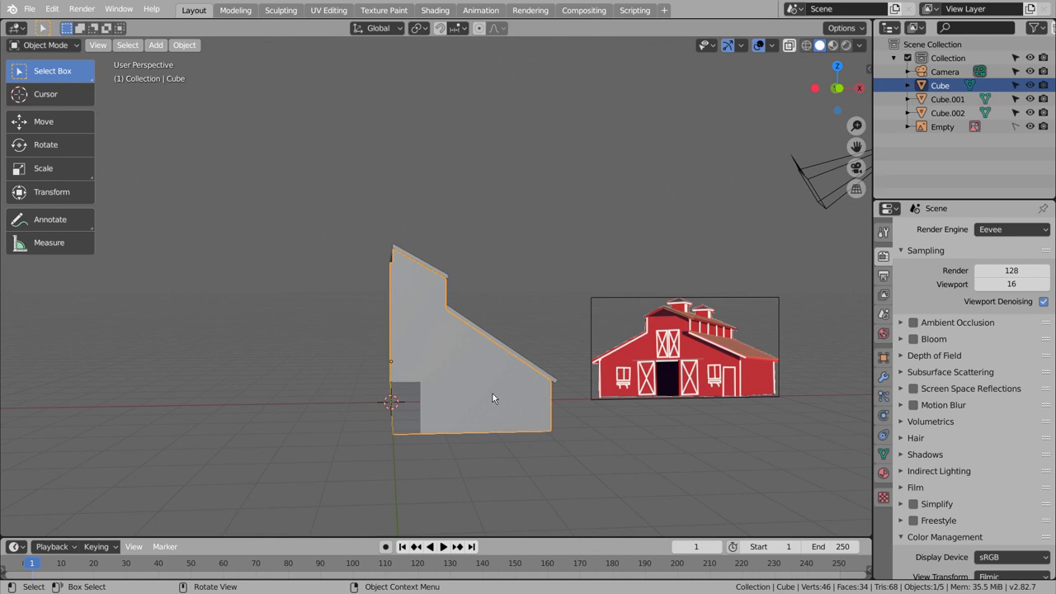
middle_click(495, 395)
middle_click(519, 431)
middle_click(650, 439)
middle_click(670, 438)
middle_click(576, 445)
middle_click(560, 446)
middle_click(559, 442)
middle_click(611, 437)
middle_click(574, 436)
middle_click(473, 434)
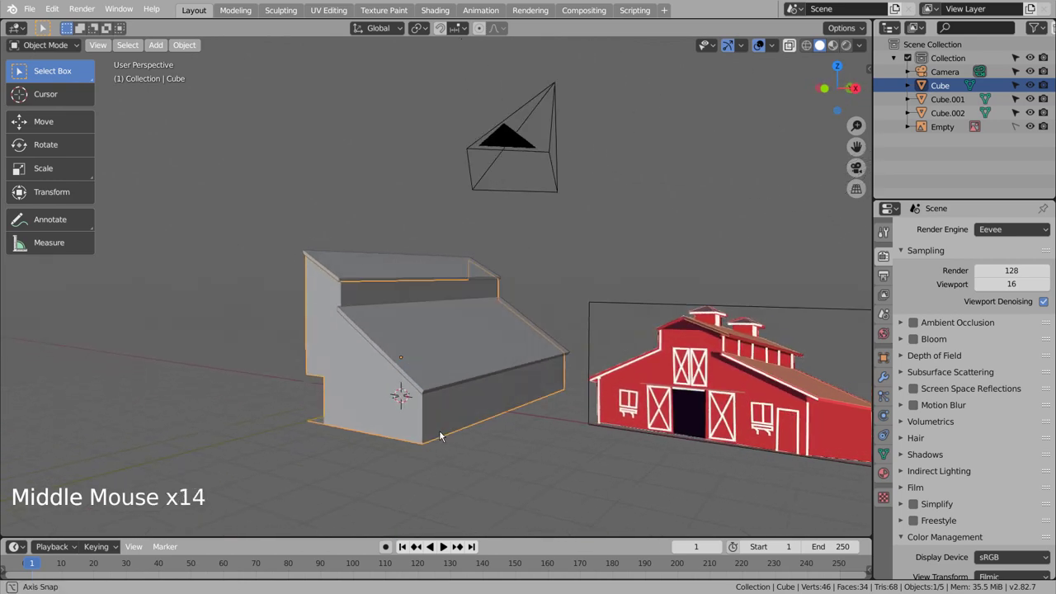
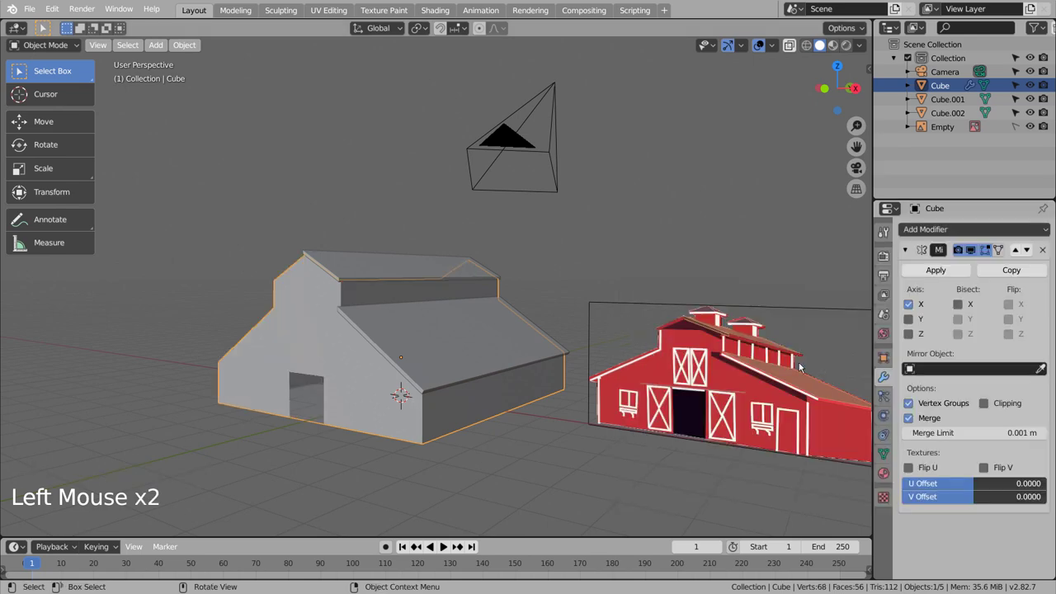
middle_click(640, 385)
middle_click(745, 321)
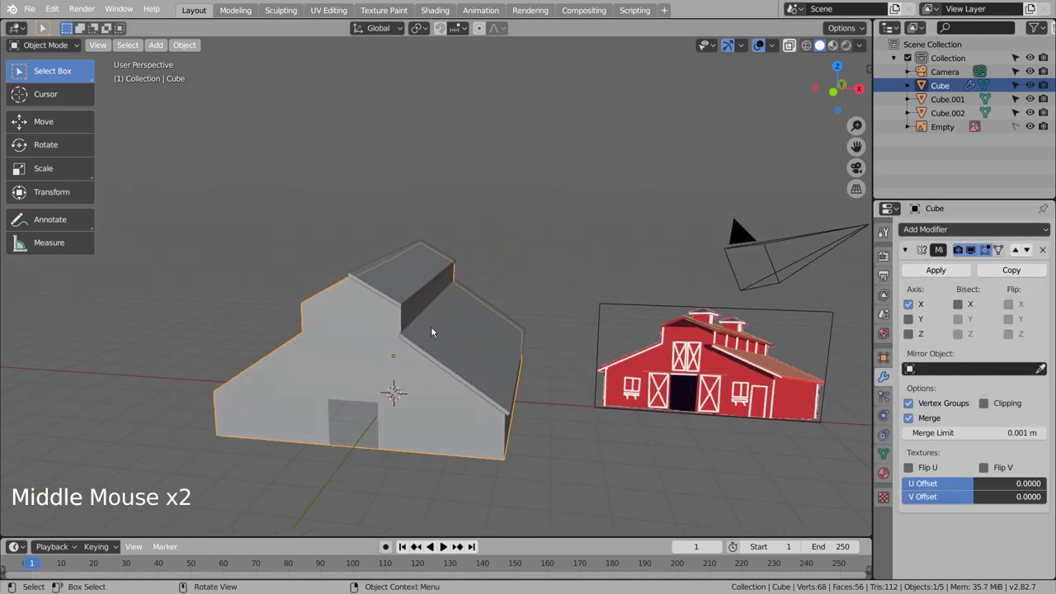
- Join Cube.002 and Cube.001 into one roof object and mirror it across X
left_click(741, 329)
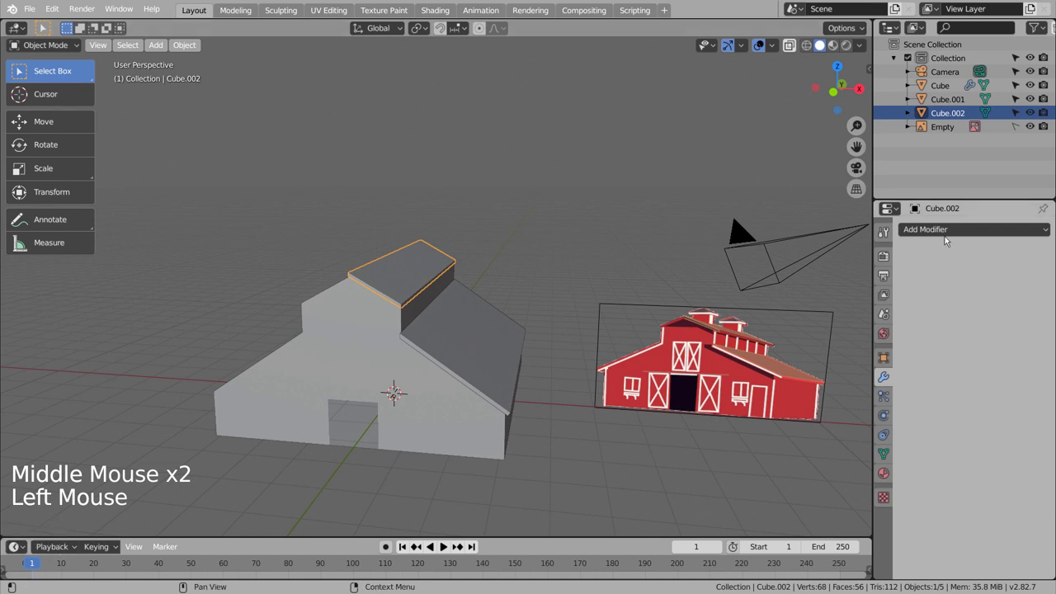
left_click(494, 359)
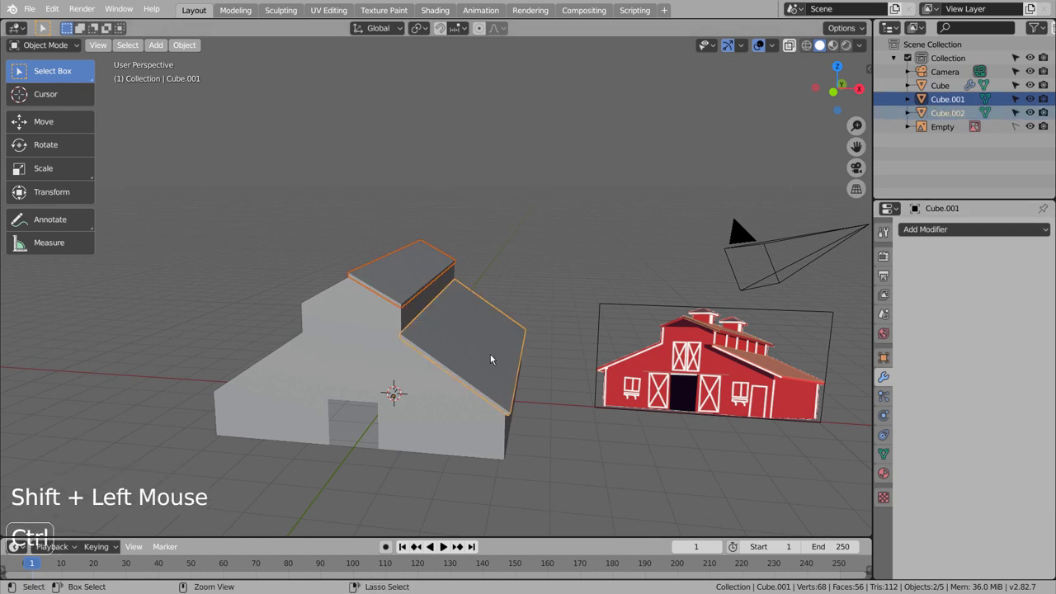
key("ctrl+j")
left_click(966, 237)
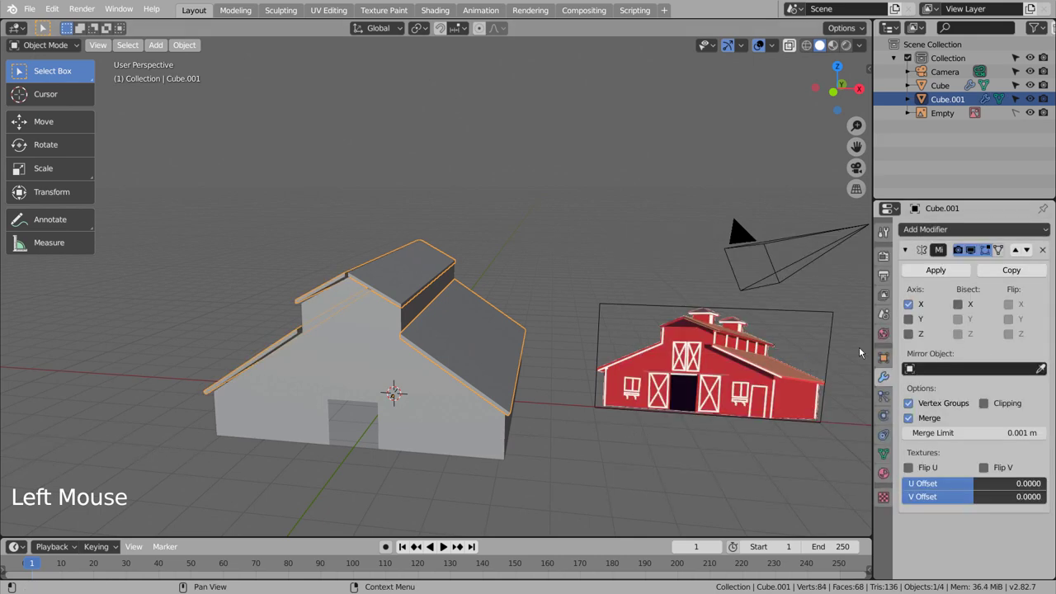
- Orbit around the barn to check the mirrored roof covers both sides
middle_click(639, 395)
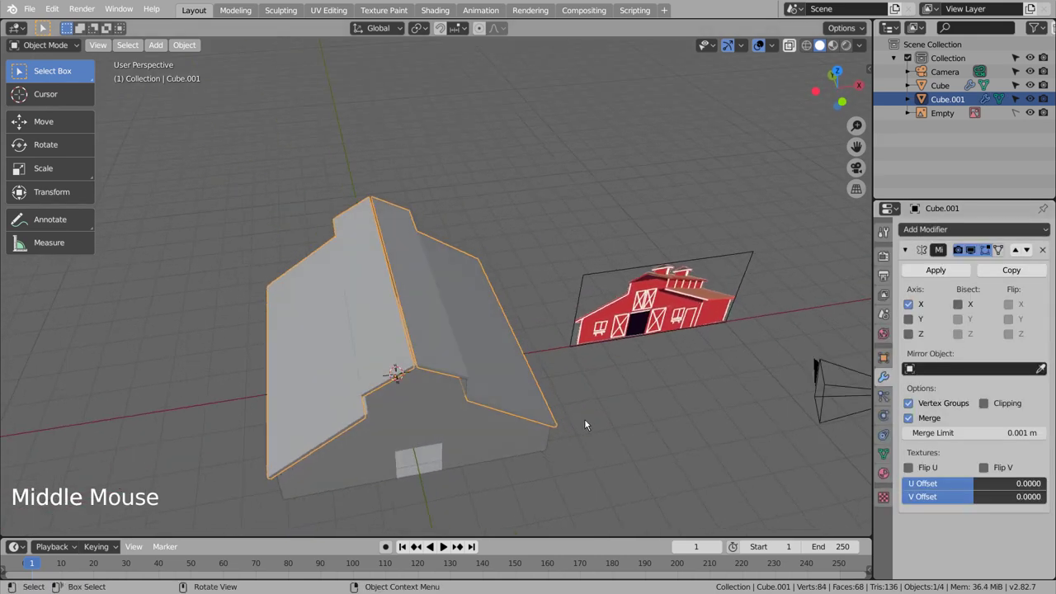
left_click(582, 391)
middle_click(619, 428)
middle_click(599, 414)
left_click(440, 356)
scroll("up", 3)
- Set the roof object Cube.001's origin to the 3D cursor so its mirrored halves meet at the ridge
scroll("up", 3)
key("KP_1")
scroll("up", 3)
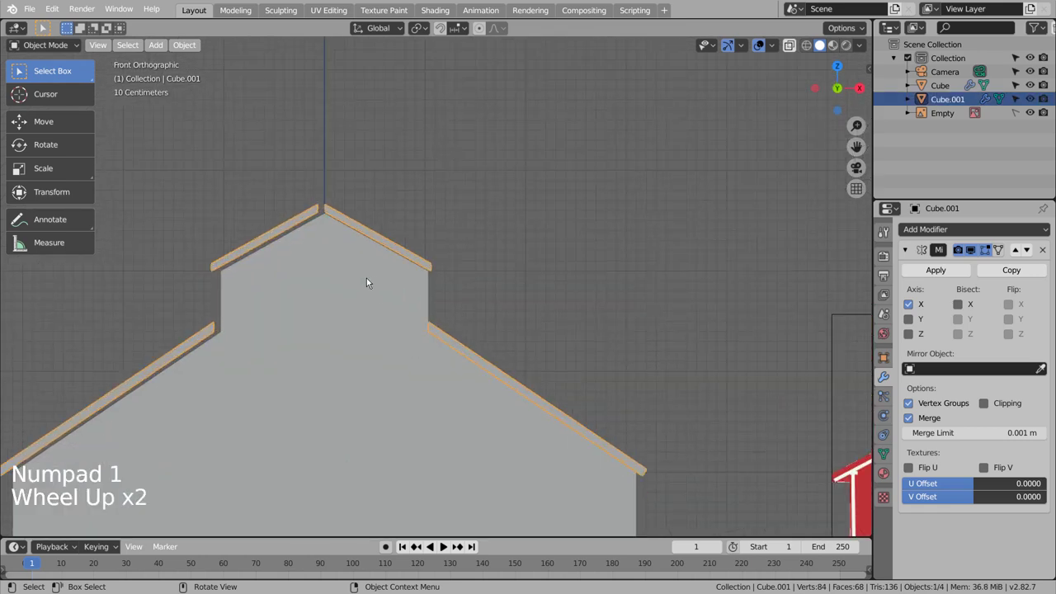
left_click(349, 218)
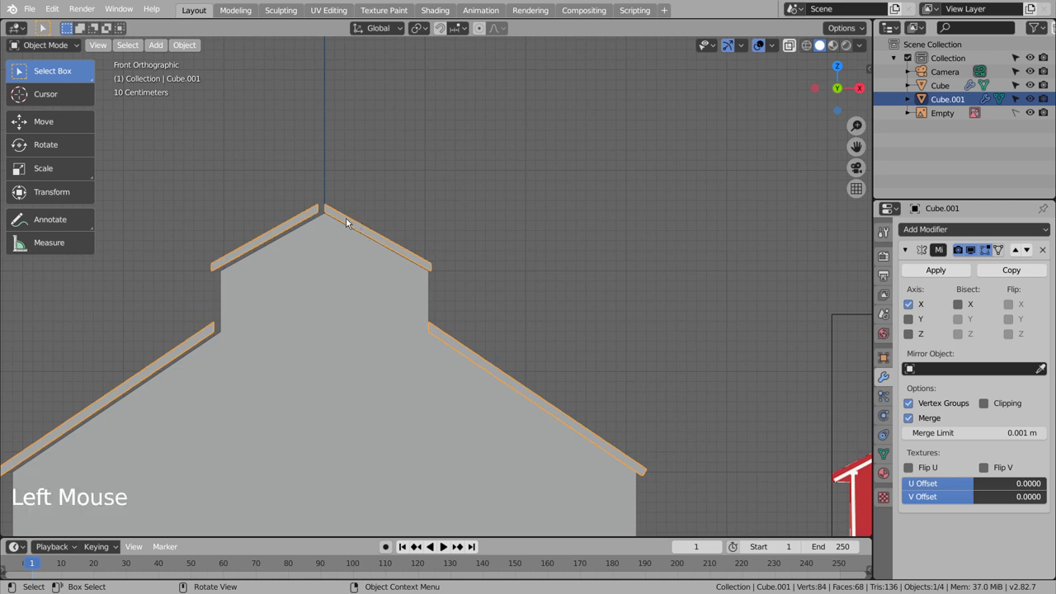
key("Tab")
key("Tab")
scroll("down", 3)
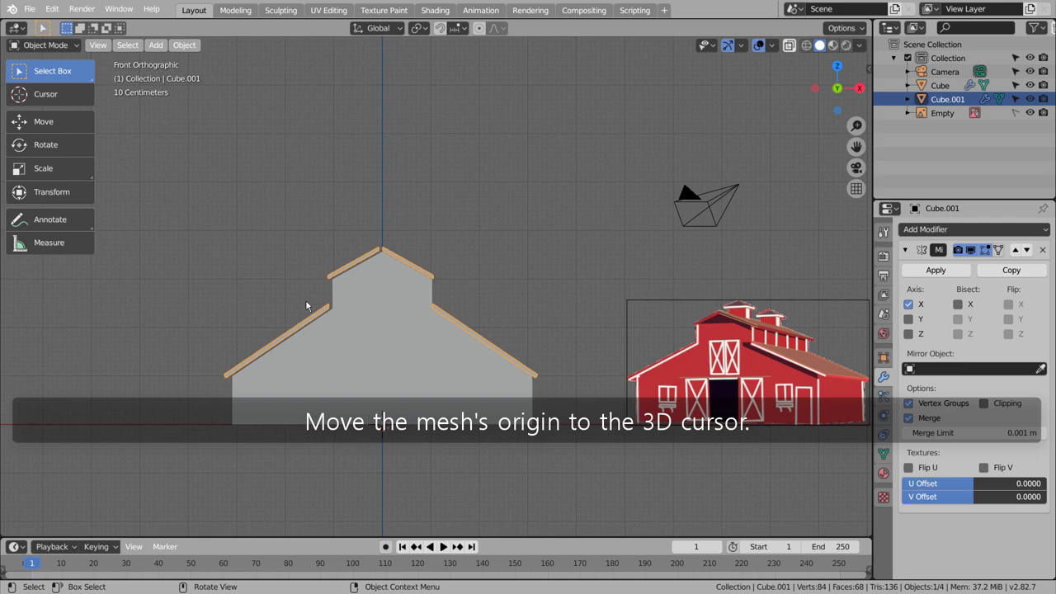
- Orbit out of Front Orthographic into perspective to review the grey barn beside the reference
left_click(188, 47)
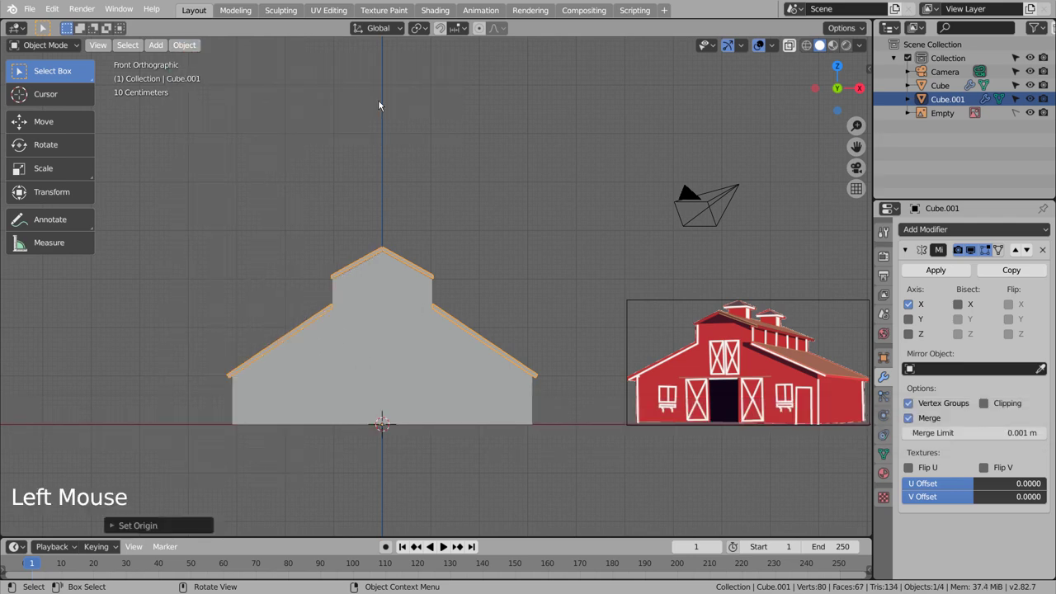
scroll("up", 3)
scroll("down", 3)
left_click(542, 441)
scroll("down", 3)
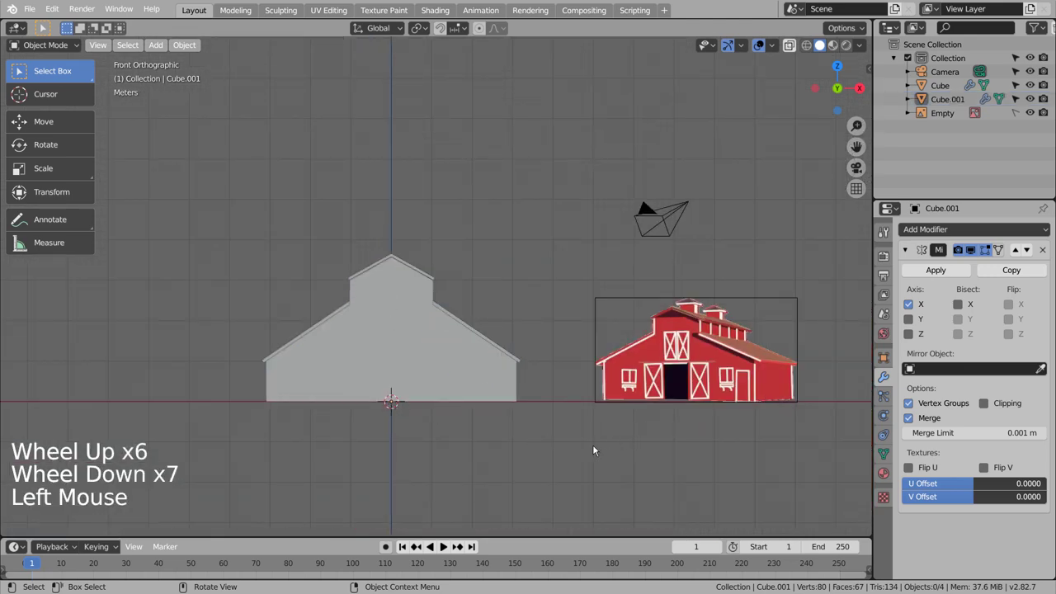
middle_click(549, 458)
middle_click(537, 459)
middle_click(536, 458)
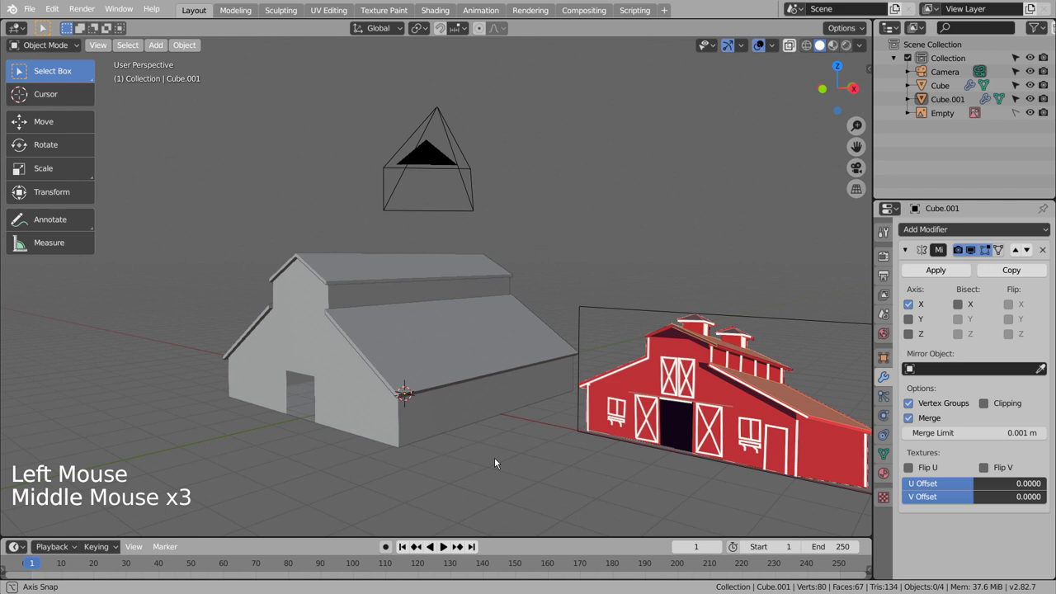
left_click(580, 448)
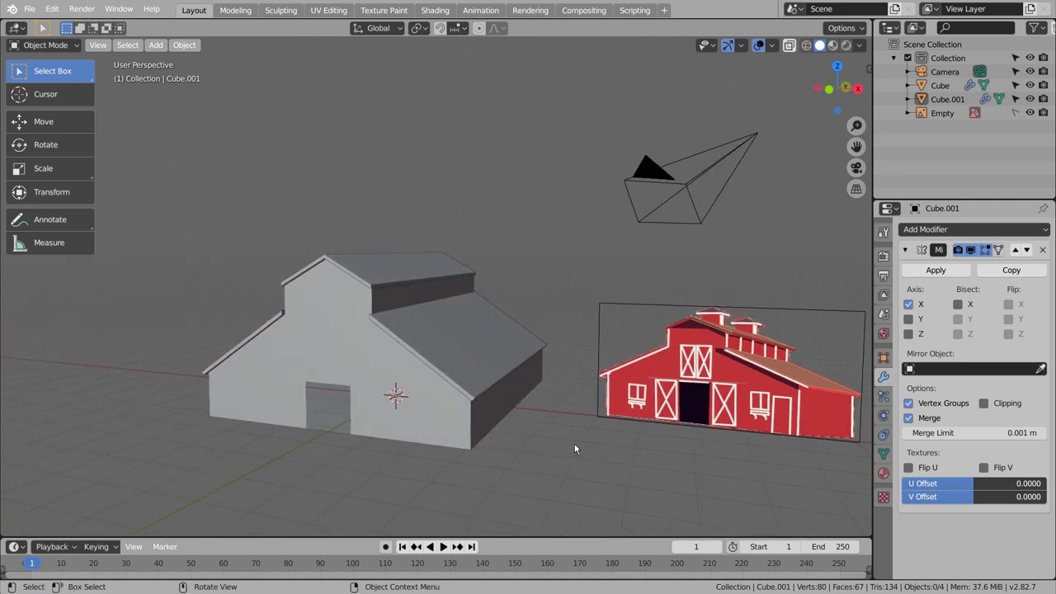
- Add a new cube, flatten it along Y into a thin slab and slide it to the barn's front wall
key("shift+a")
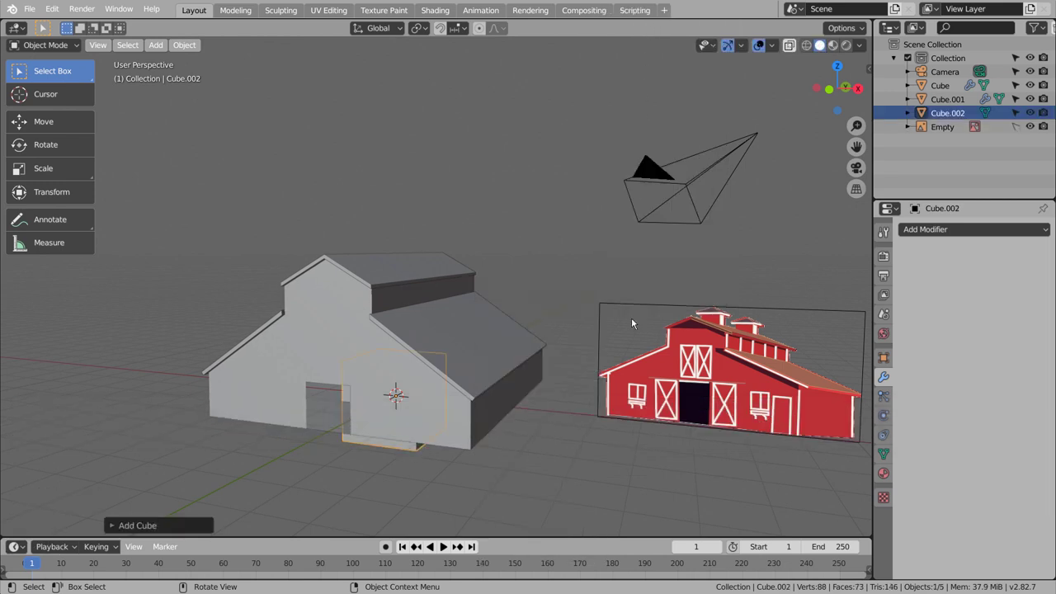
key("KP_1")
key("KP_3")
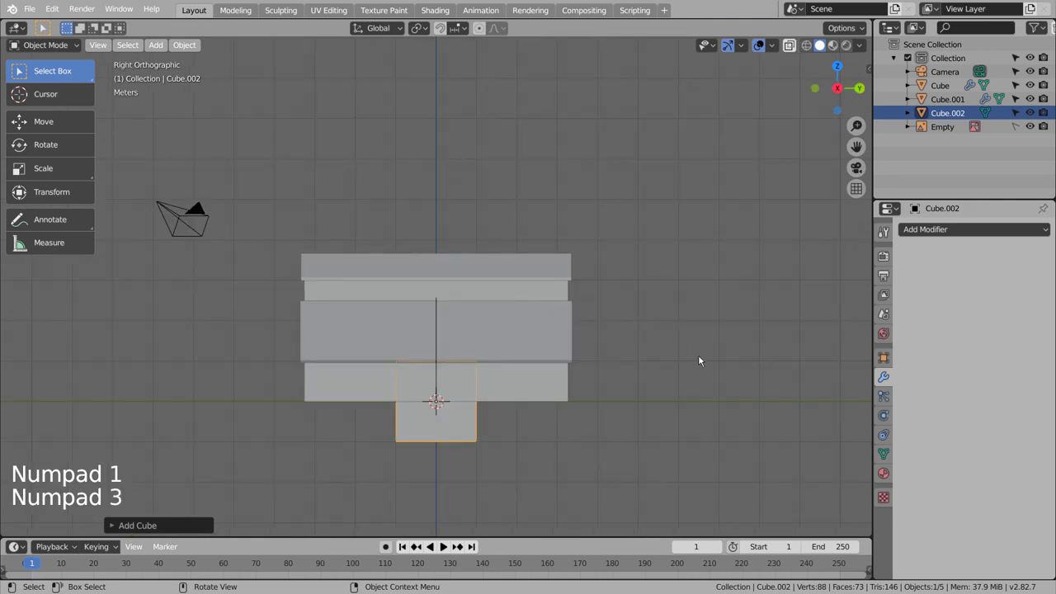
key("s")
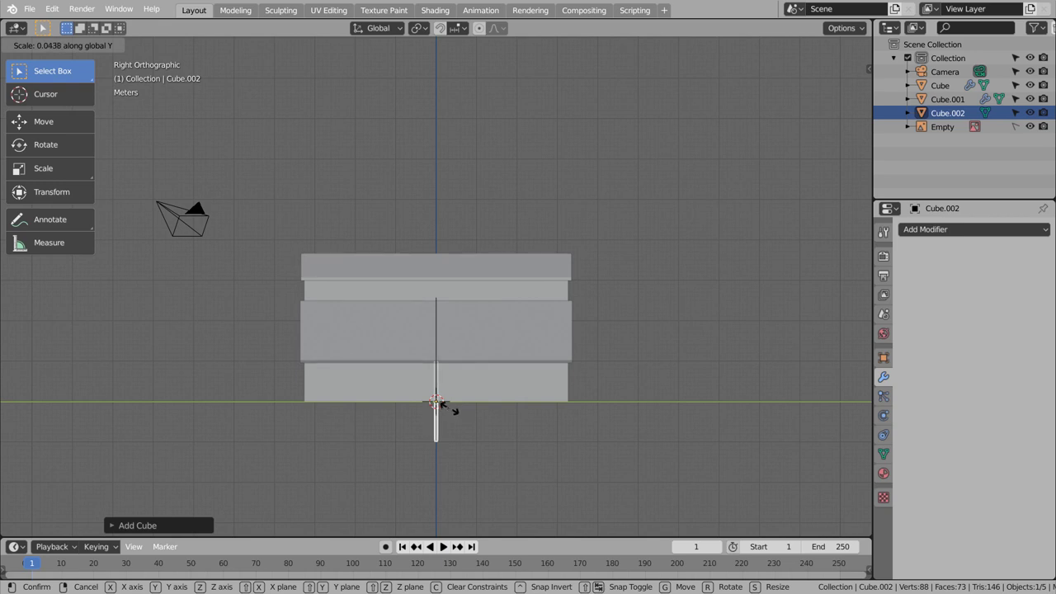
key("g")
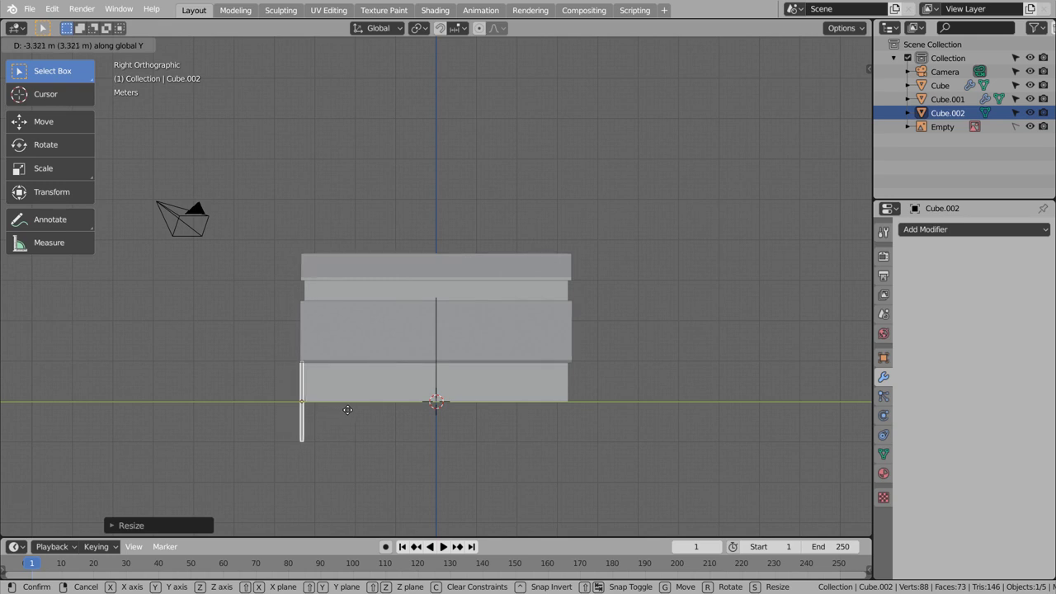
key("KP_1")
scroll("up", 3)
scroll("down", 3)
key("shift+z")
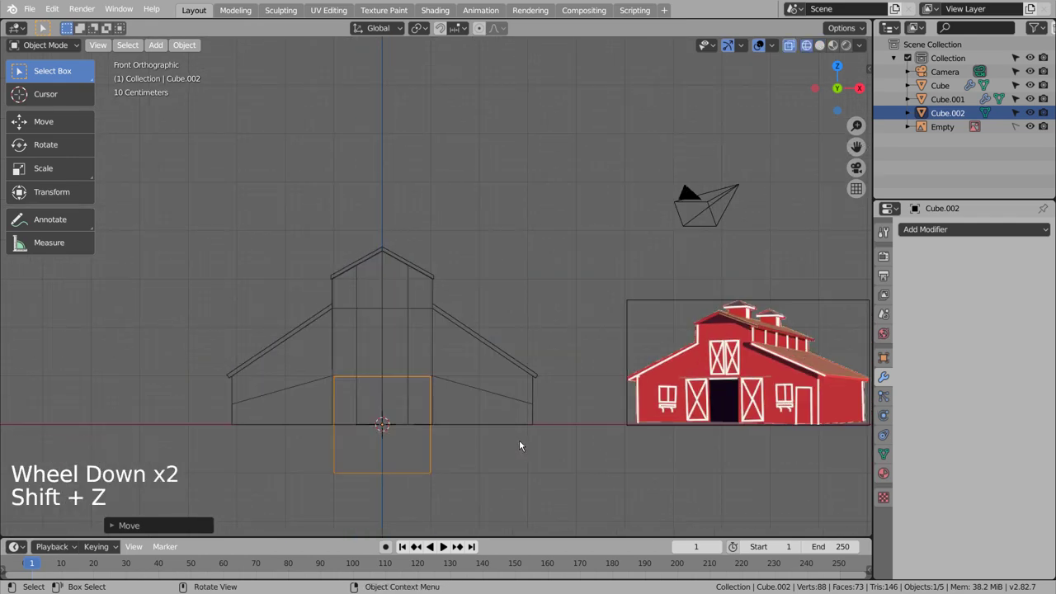
- Edit the slab's vertices to pull it in to door width and down to door height
key("Tab")
key("1")
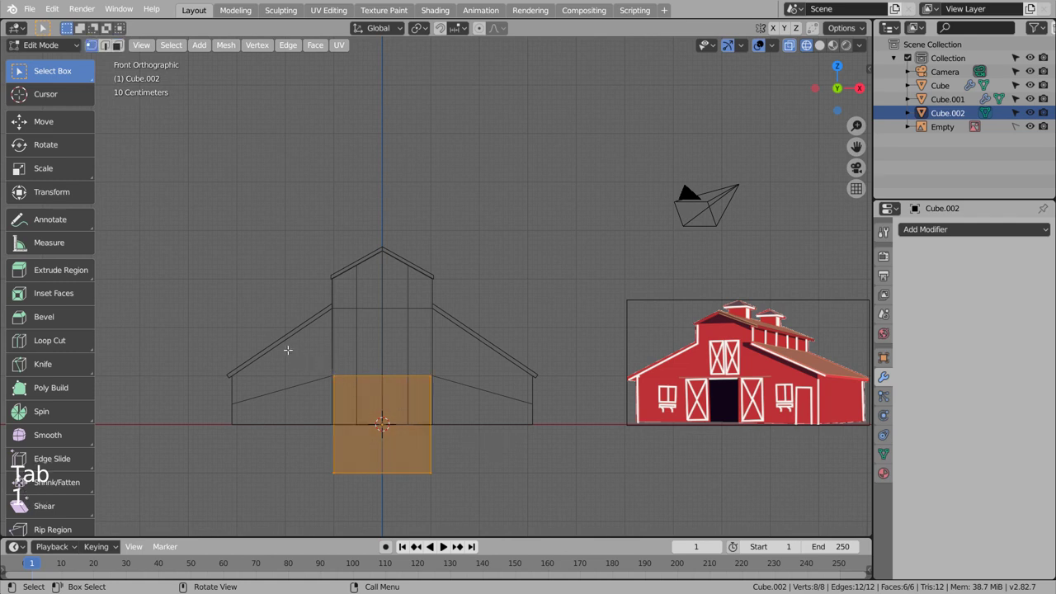
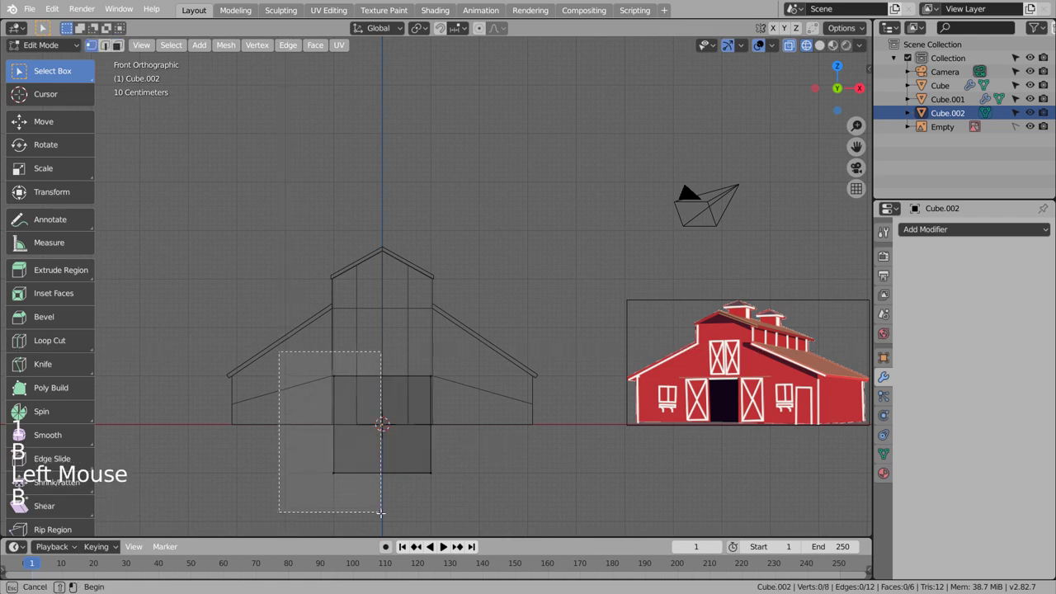
key("g")
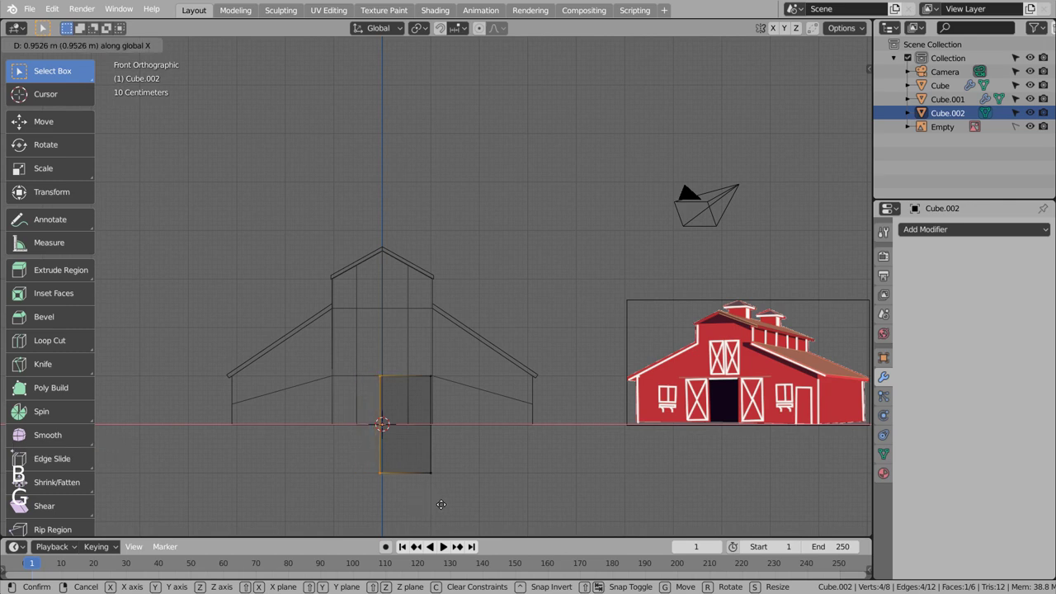
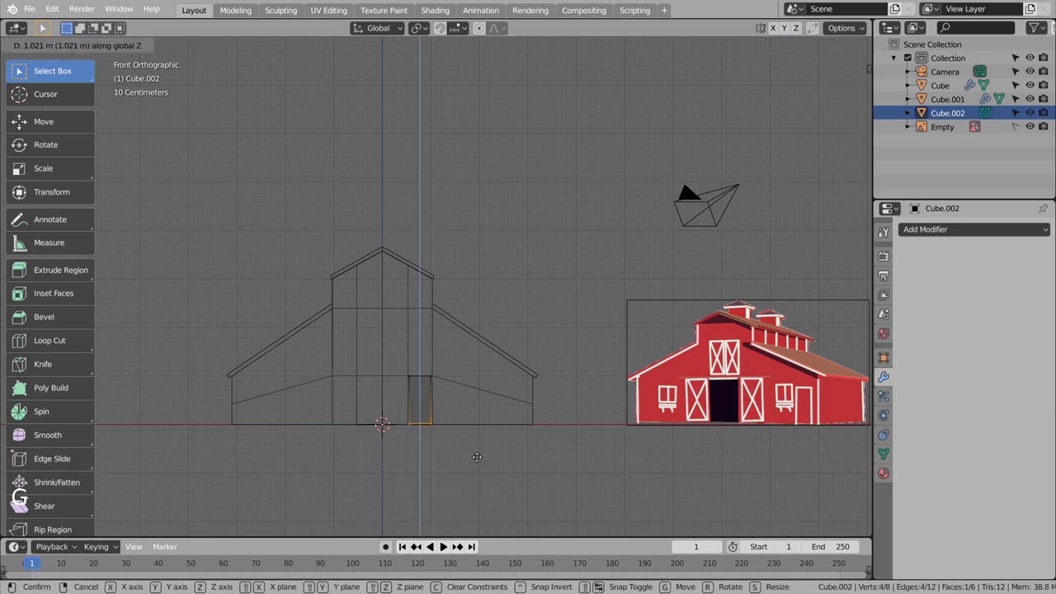
key("Tab")
key("shift+z")
scroll("up", 3)
key("KP_3")
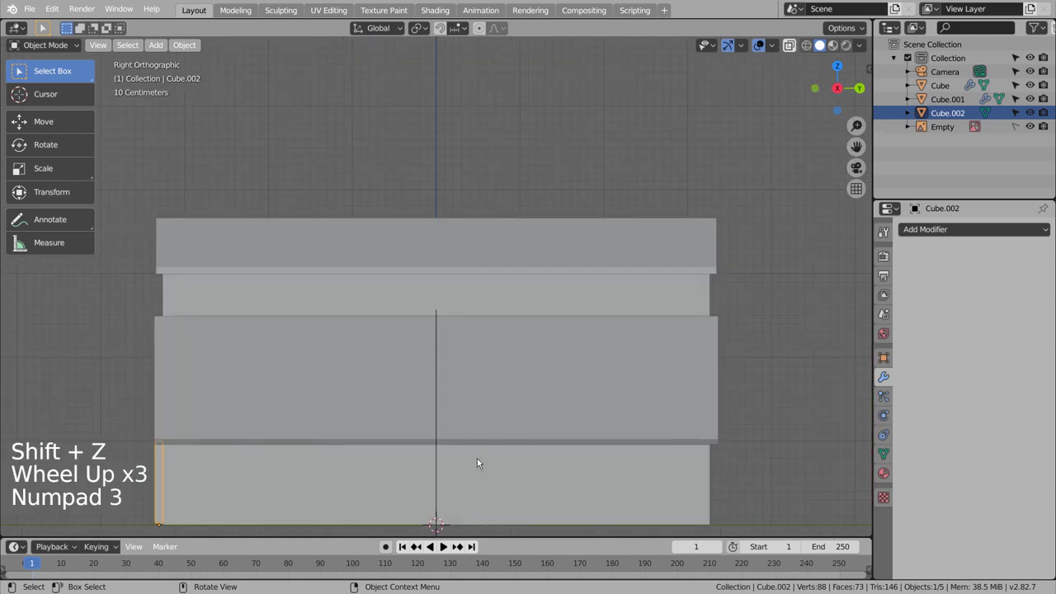
- Settle the door slab Cube.002 onto the wall surface and orbit to check it
key("g")
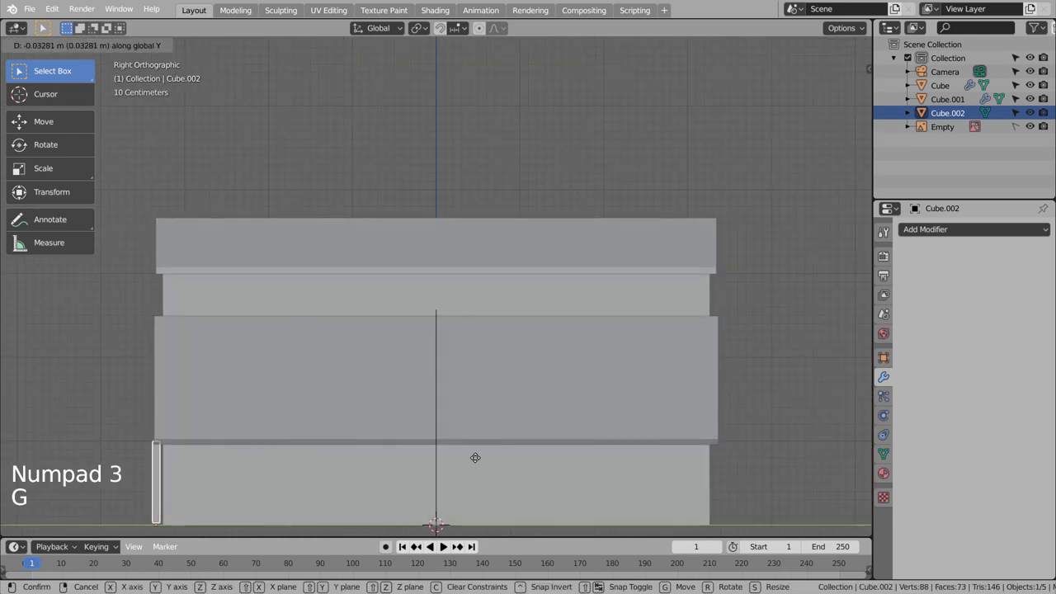
key("ctrl+z")
middle_click(244, 375)
middle_click(284, 378)
scroll("down", 3)
middle_click(395, 427)
middle_click(418, 414)
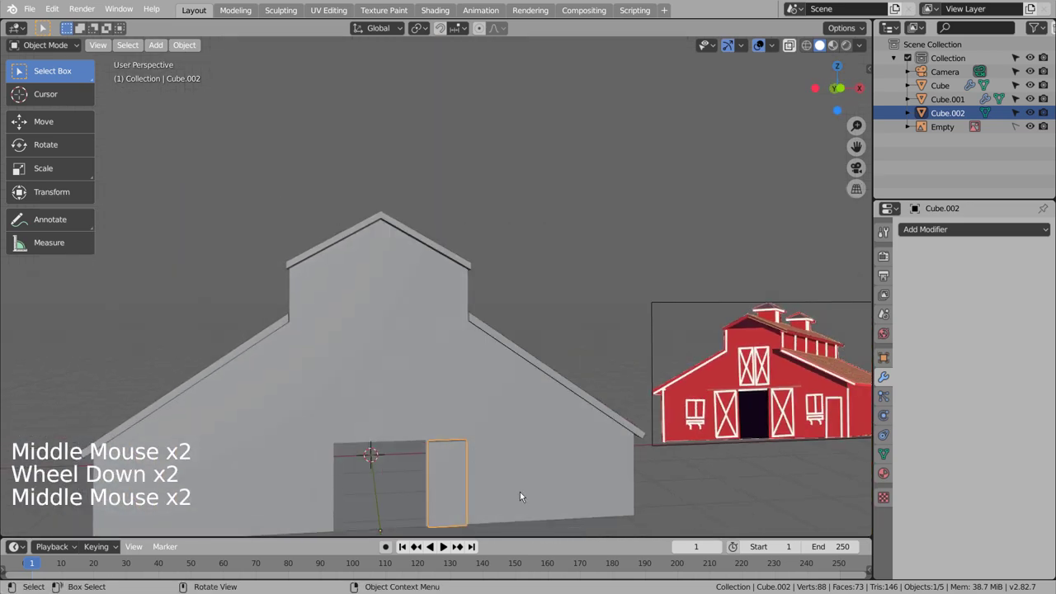
- Inset the door slab's front face and extrude it about -0.05 m inward as a recessed panel
left_click(552, 527)
middle_click(565, 521)
middle_click(576, 508)
middle_click(592, 494)
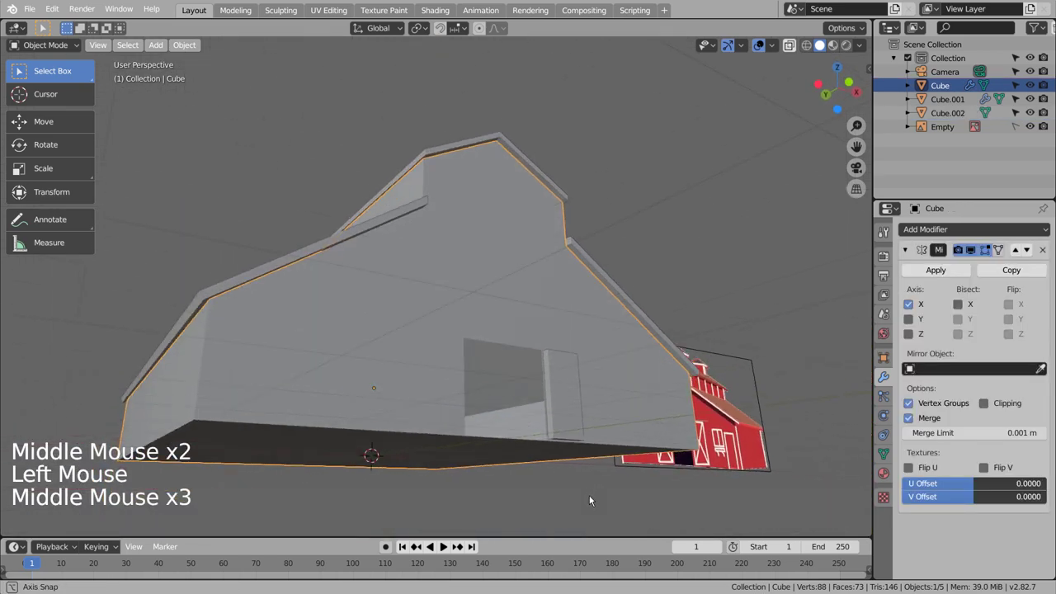
middle_click(569, 503)
left_click(406, 398)
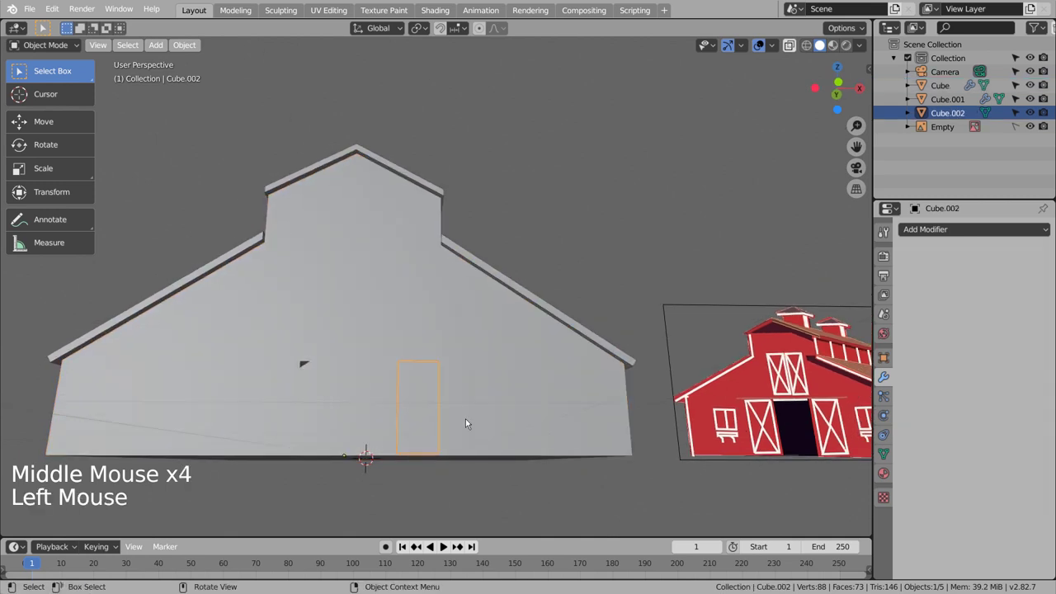
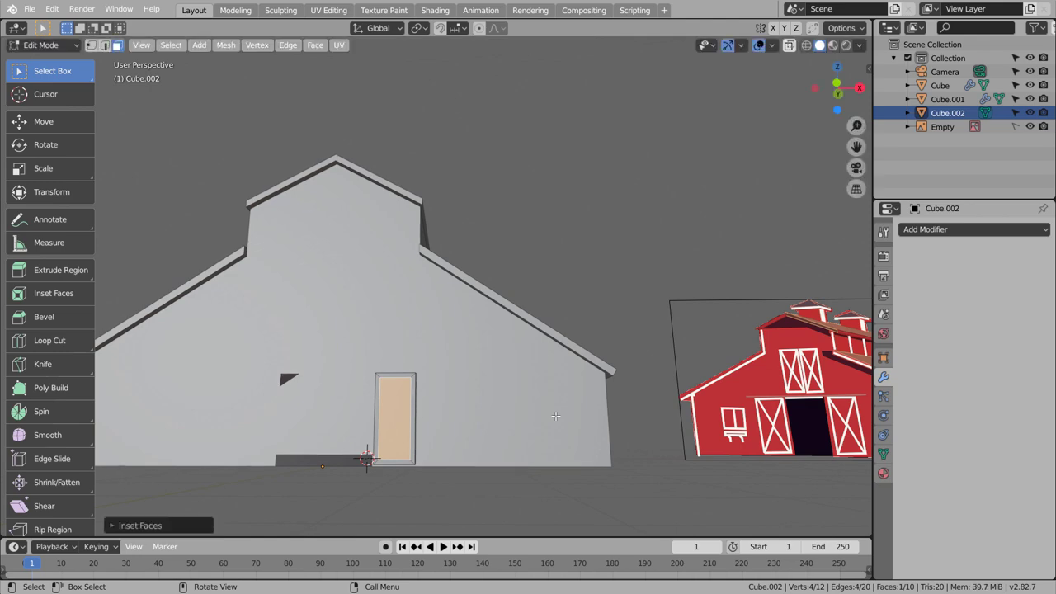
middle_click(120, 48)
middle_click(121, 48)
key("e")
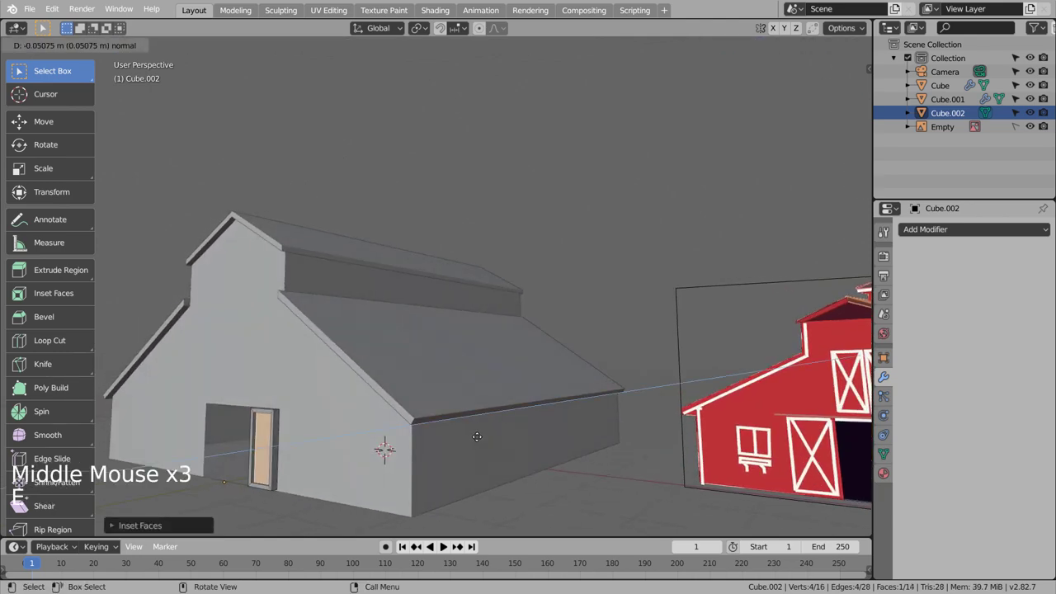
key("Tab")
- Leave Edit Mode and orbit around the barn to inspect the framed door recess
middle_click(471, 447)
middle_click(532, 430)
middle_click(532, 430)
middle_click(531, 431)
middle_click(530, 436)
middle_click(531, 436)
key("shift+z")
middle_click(588, 449)
middle_click(592, 461)
key("shift+z")
middle_click(602, 466)
middle_click(565, 460)
middle_click(536, 459)
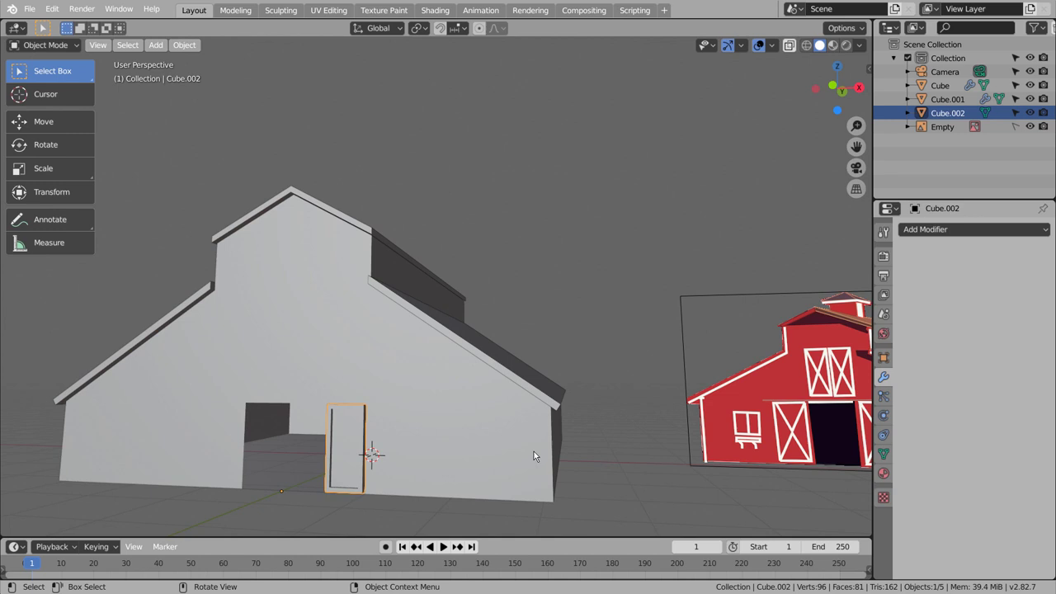
- Add another cube, shrink it to a small block and place it in the door's upper corner
left_click(663, 296)
key("shift+a")
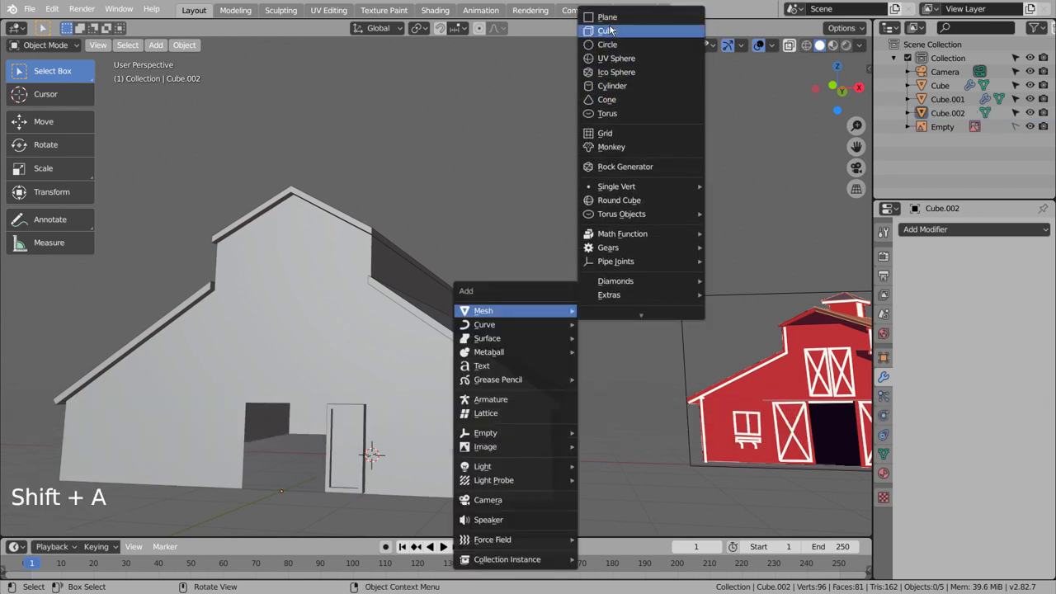
key("KP_1")
key("s")
key("g")
scroll("up", 3)
middle_click(454, 385)
middle_click(466, 237)
middle_click(464, 156)
middle_click(464, 155)
middle_click(487, 464)
scroll("up", 3)
key("shift+z")
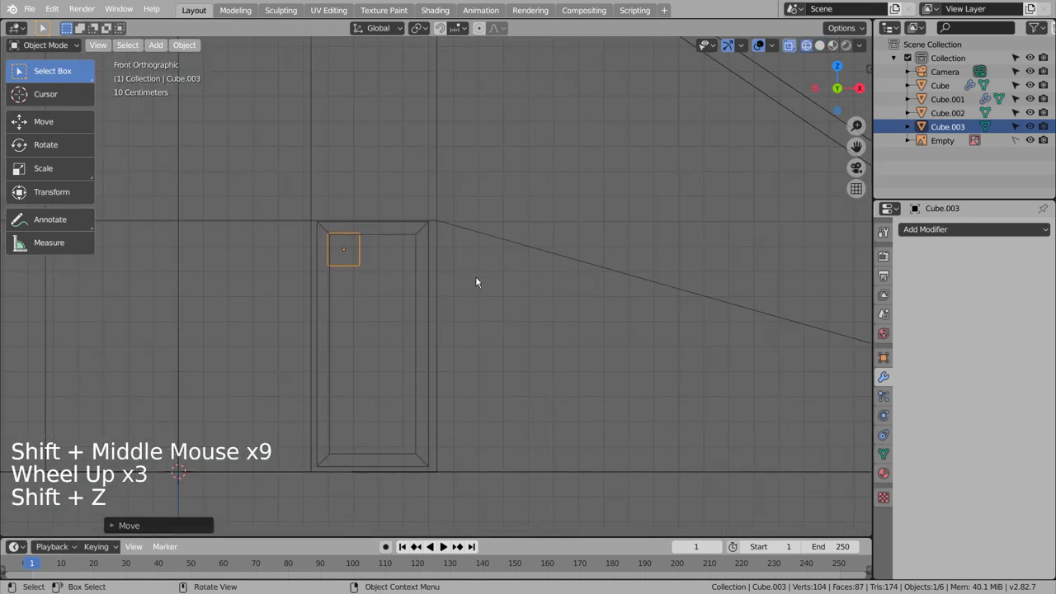
key("s")
key("g")
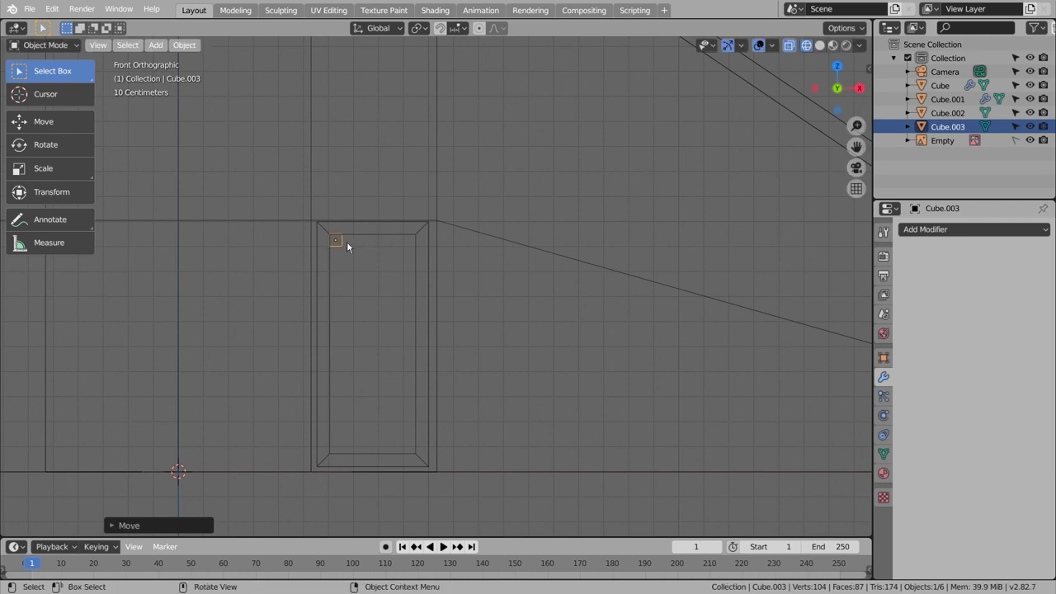
- Rotate the block diagonally and stretch it into a brace plank reaching the door's opposite corner
scroll("up", 3)
key("r")
scroll("up", 3)
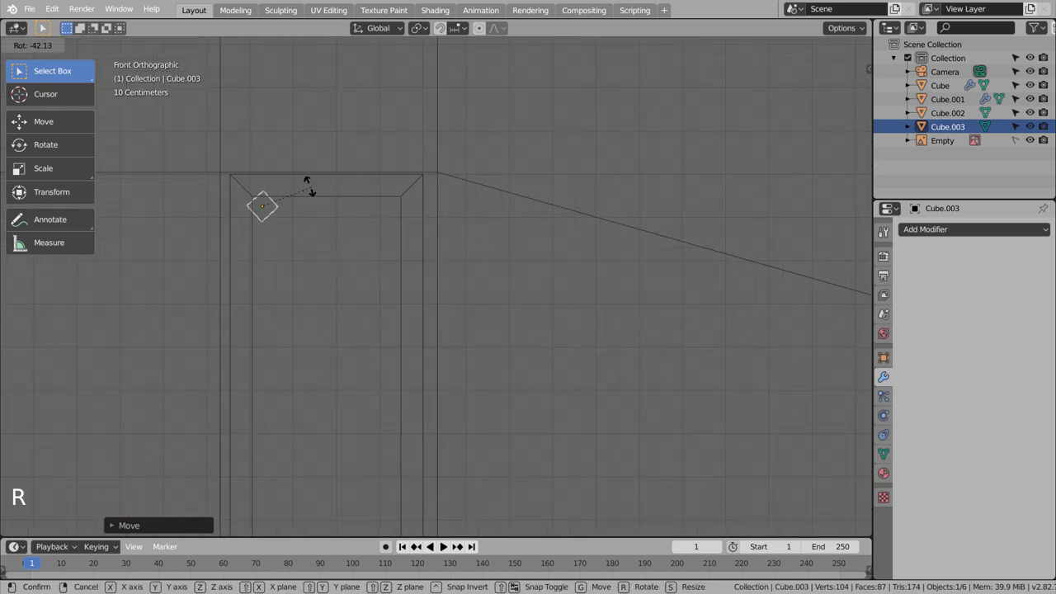
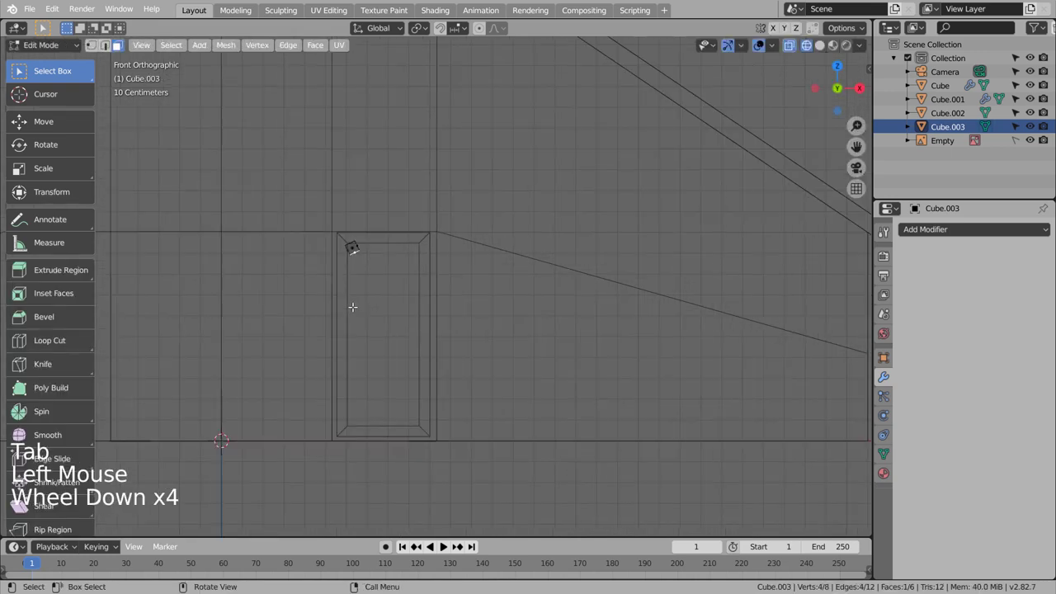
key("e")
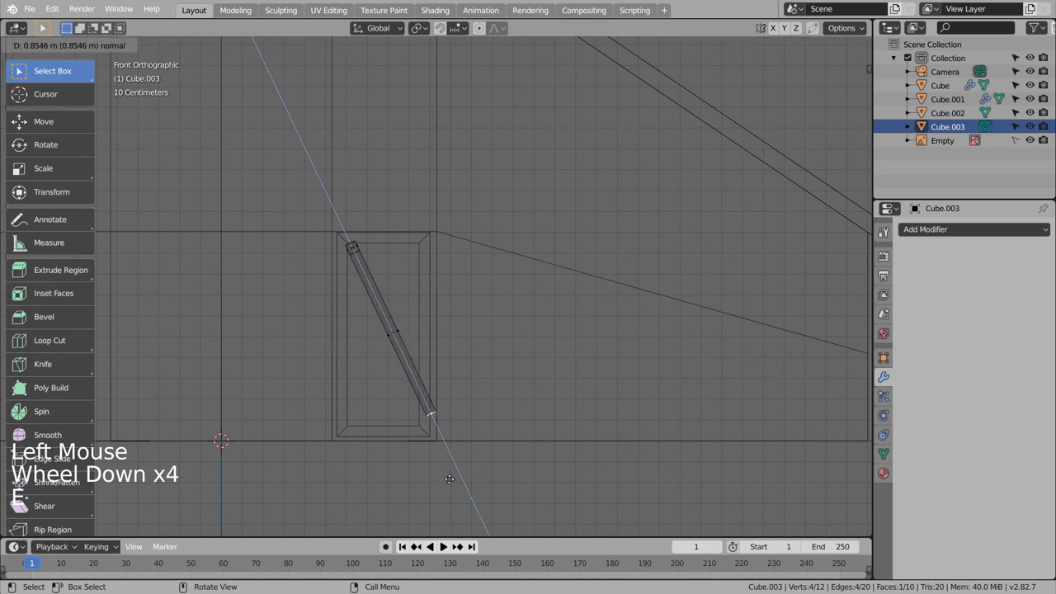
key("Tab")
key("r")
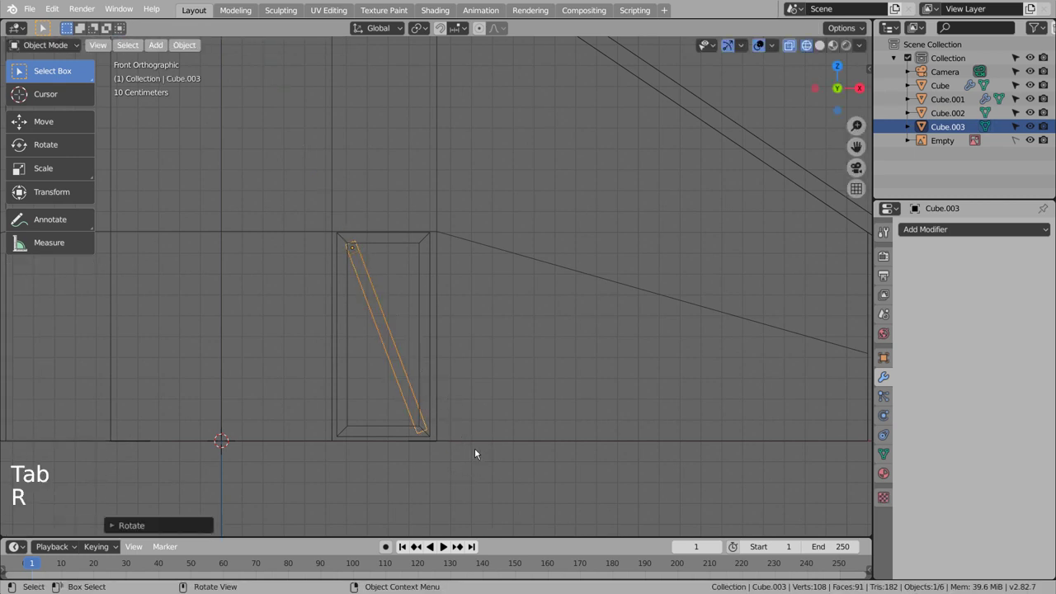
key("Tab")
key("g")
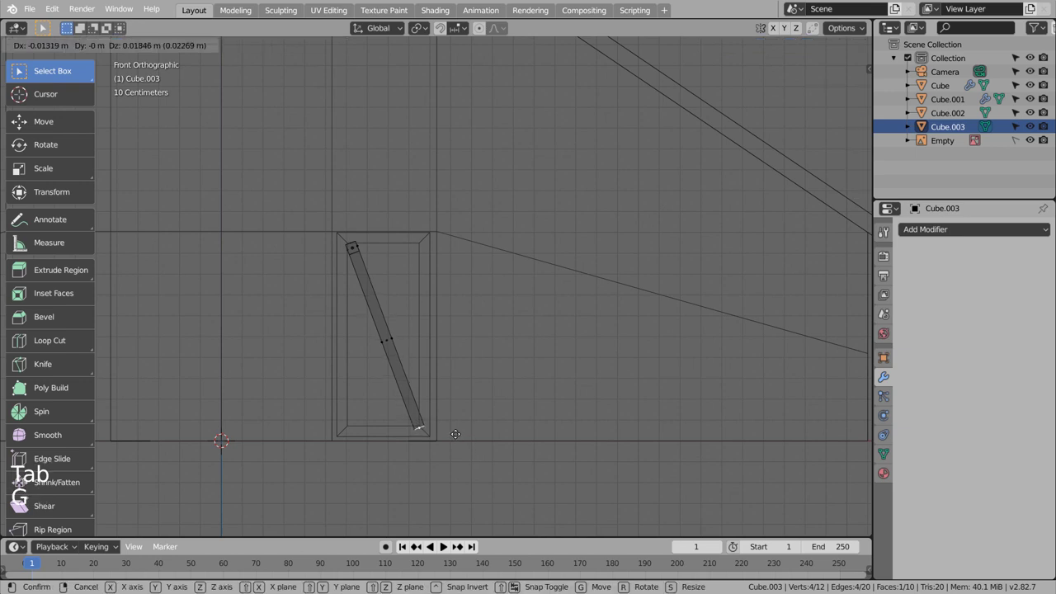
key("Tab")
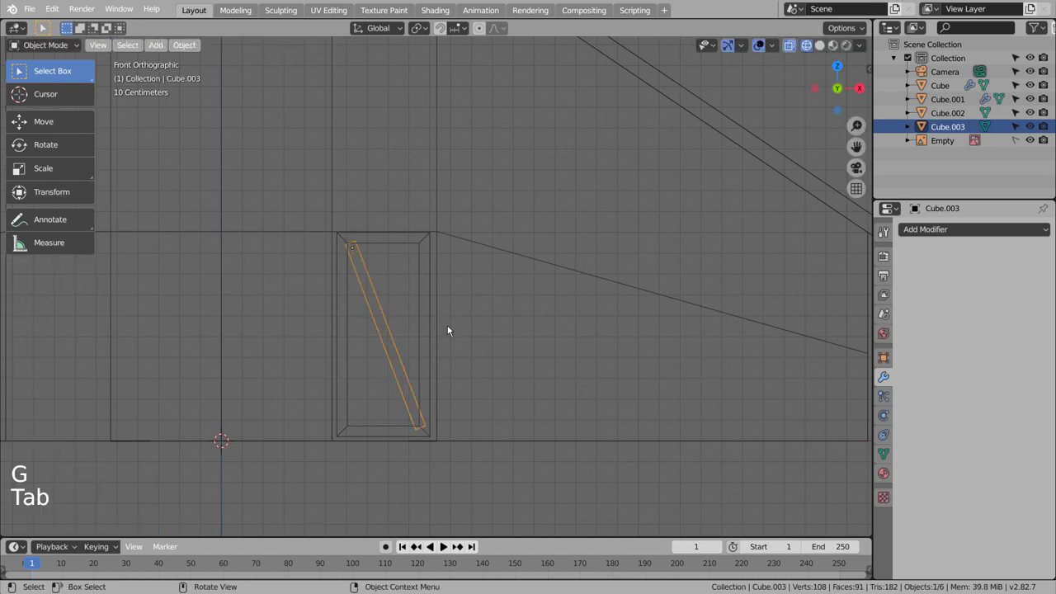
- Duplicate the brace, slide it across and tilt it the other way to form an X over the door
key("shift+d")
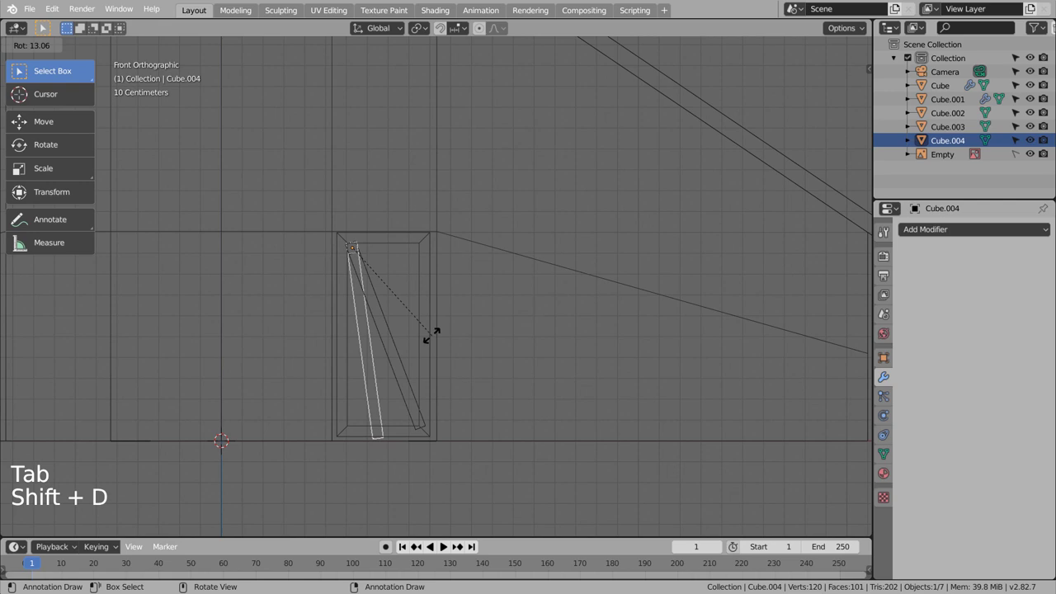
key("g")
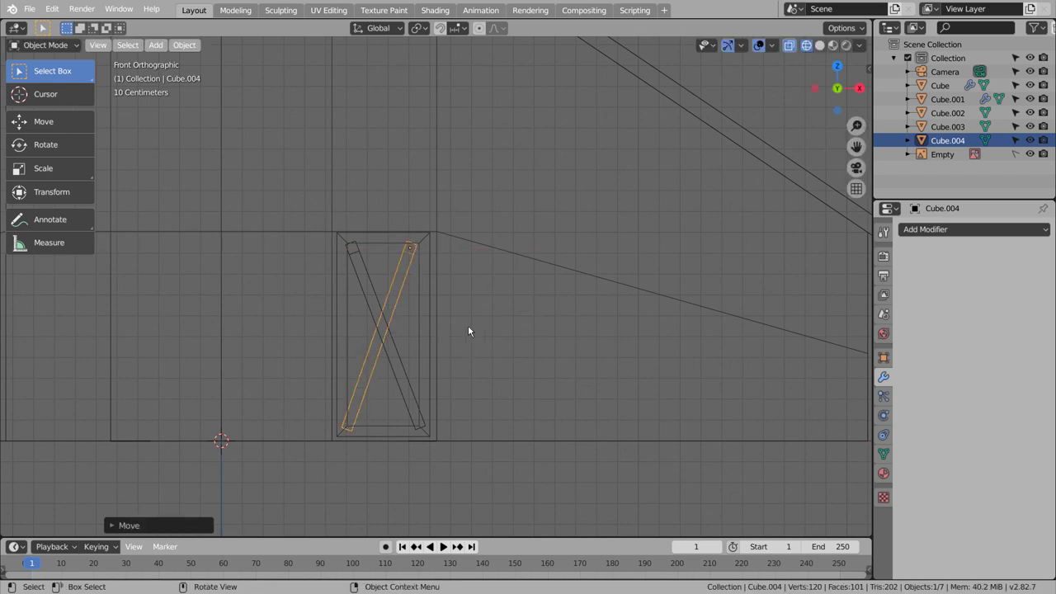
key("g")
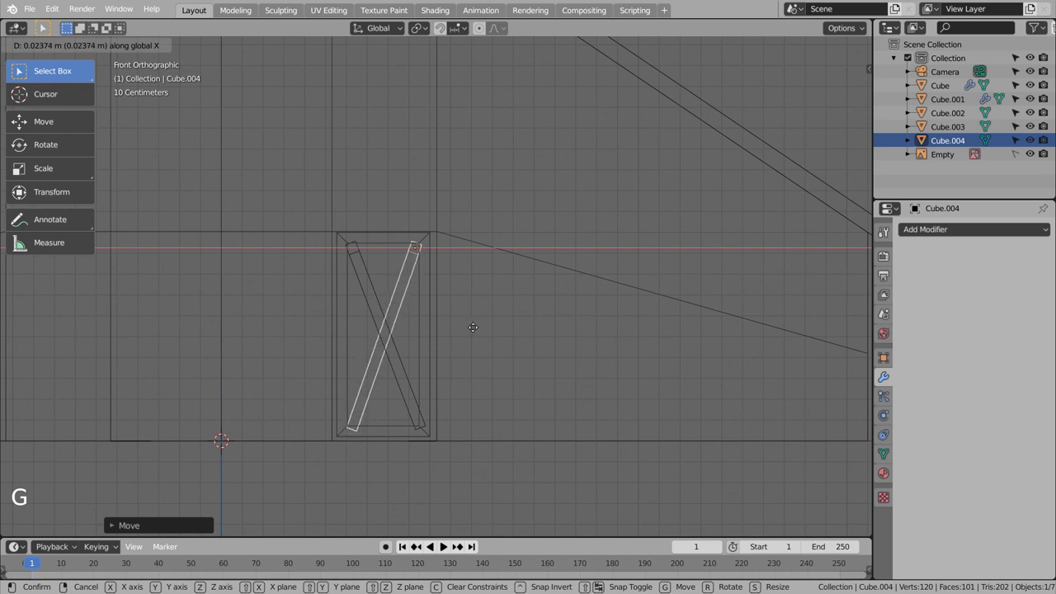
key("r")
key("g")
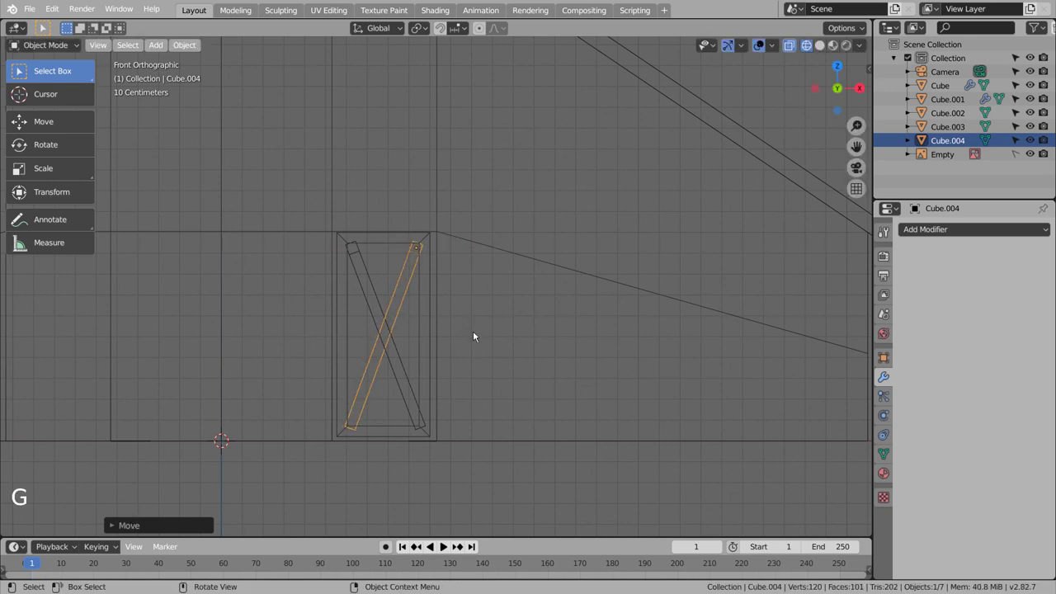
key("r")
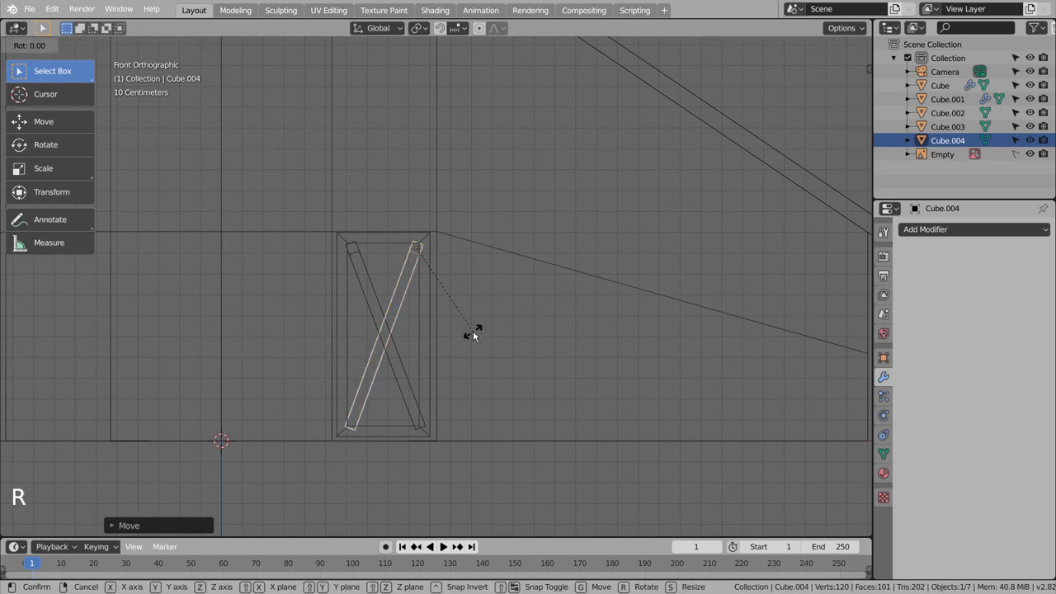
key("r")
key("shift+z")
- Select both crossed brace planks and slide them along Y onto the front wall in side view
left_click(481, 341)
middle_click(486, 365)
middle_click(438, 380)
middle_click(437, 373)
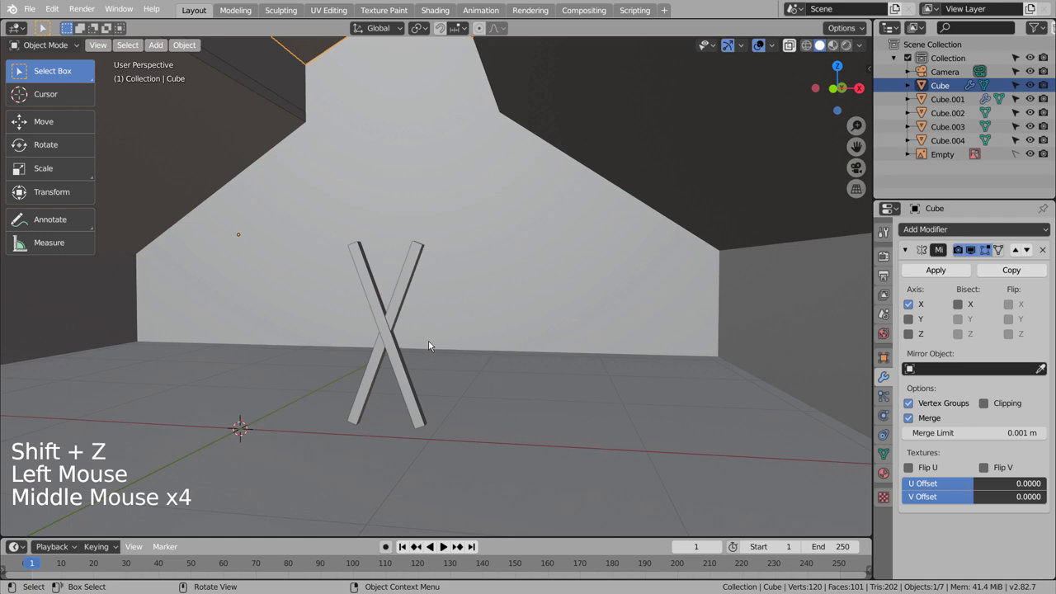
left_click(389, 313)
left_click(405, 308)
key("KP_3")
scroll("down", 3)
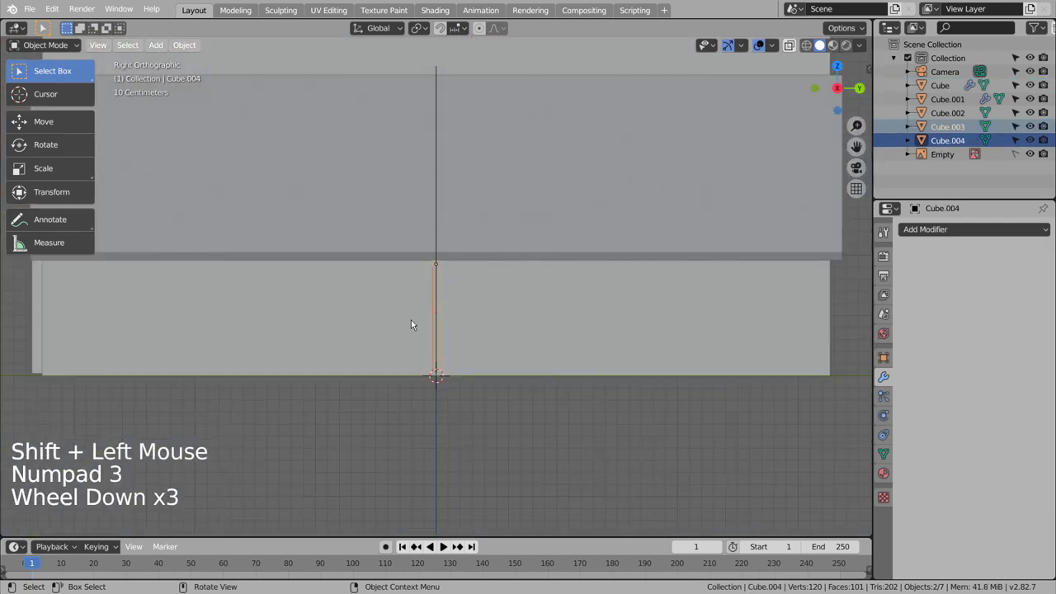
scroll("down", 3)
key("g")
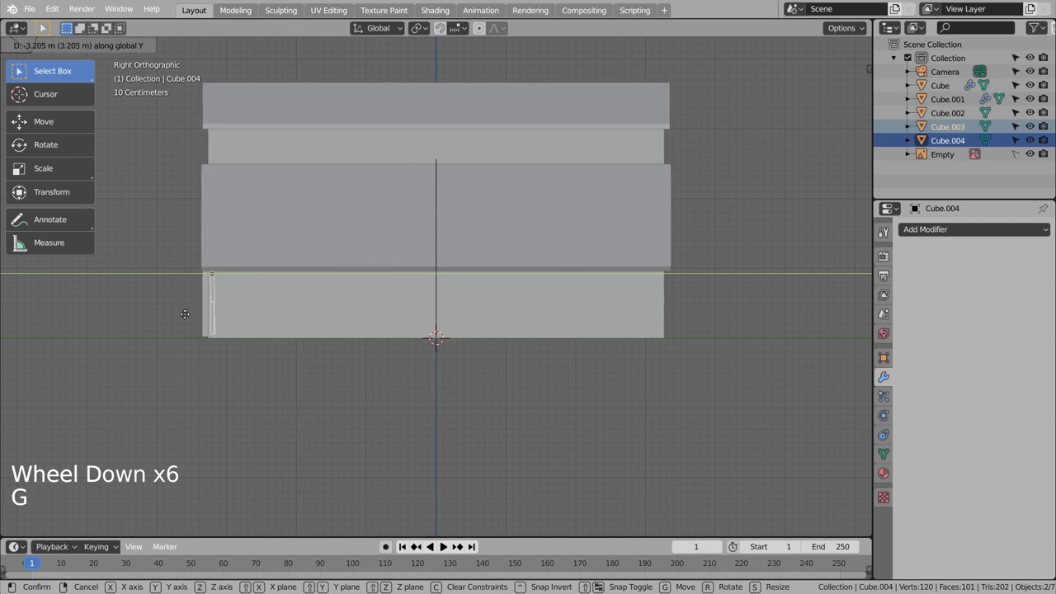
middle_click(361, 299)
middle_click(398, 299)
middle_click(388, 295)
scroll("up", 3)
scroll("down", 3)
middle_click(336, 321)
middle_click(390, 323)
key("s")
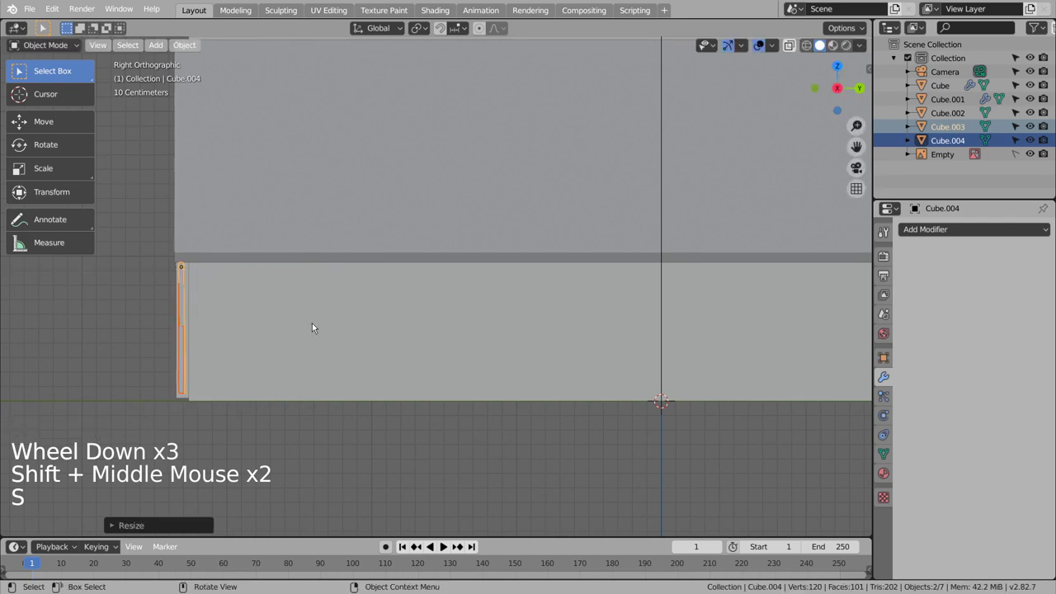
- Fine-tune the braces flat against the door and check the X brace from the front
key("KP_1")
scroll("up", 3)
key("shift+z")
middle_click(411, 320)
middle_click(428, 324)
middle_click(429, 323)
key("shift+z")
middle_click(521, 336)
middle_click(541, 336)
scroll("down", 3)
left_click(646, 451)
middle_click(628, 453)
middle_click(540, 452)
middle_click(538, 453)
middle_click(537, 453)
middle_click(564, 447)
middle_click(663, 446)
scroll("down", 3)
middle_click(534, 400)
middle_click(562, 397)
scroll("up", 3)
scroll("up", 3)
- Select the door slab together with both diagonal brace planks
left_click(447, 316)
left_click(424, 312)
double_click(426, 280)
scroll("down", 3)
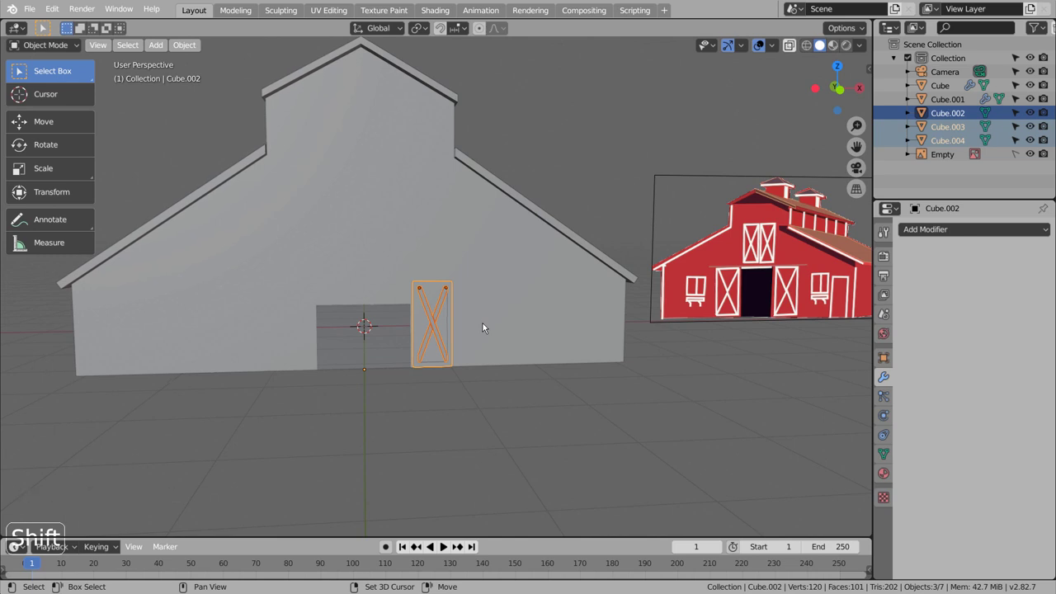
- Duplicate the braced door in front view, shrink it and place it higher on the gable as a loft door
key("KP_1")
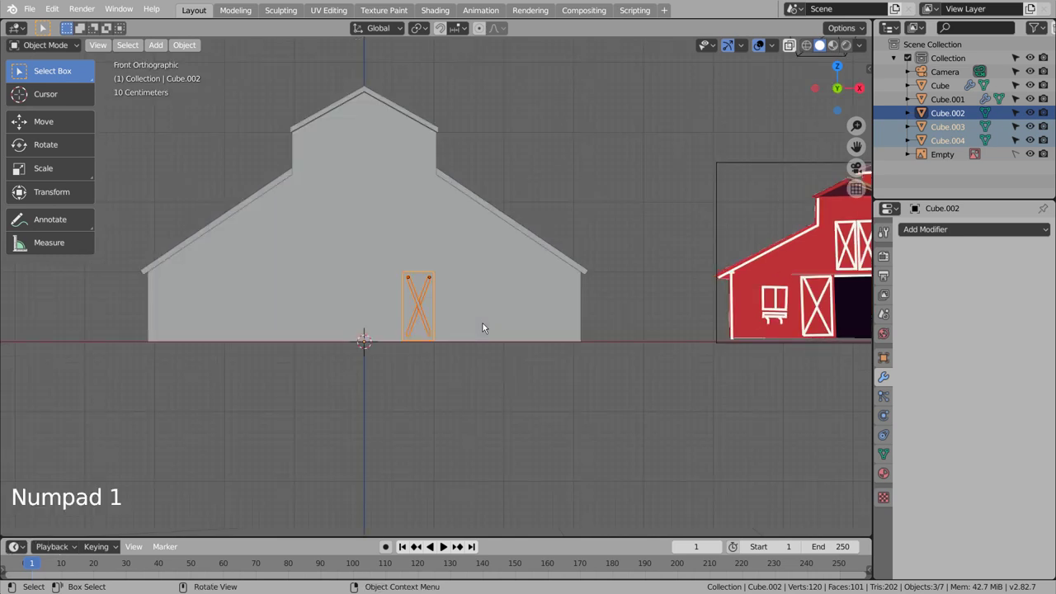
key("shift+d")
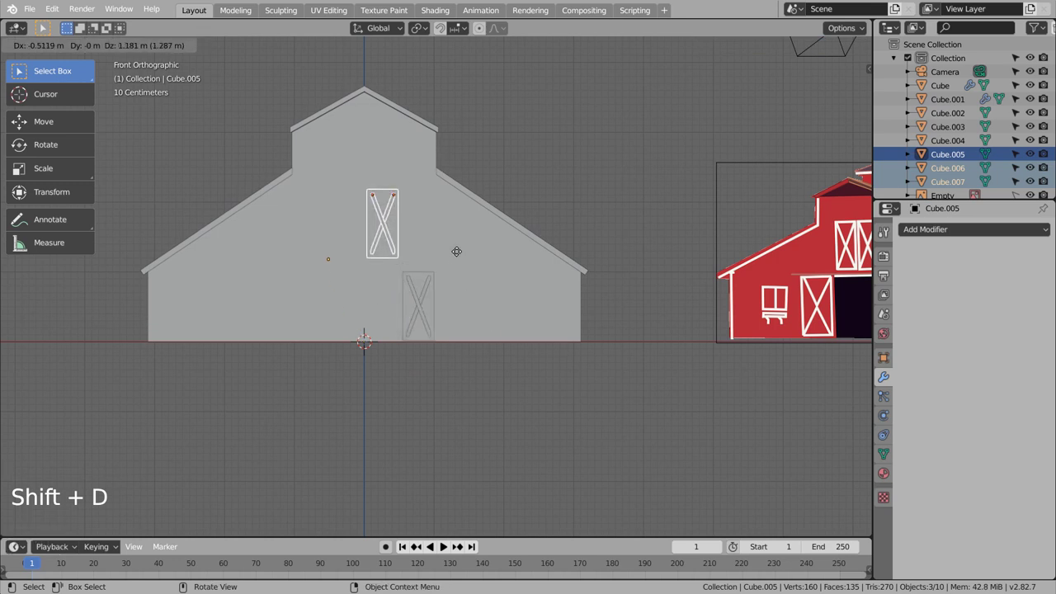
key("s")
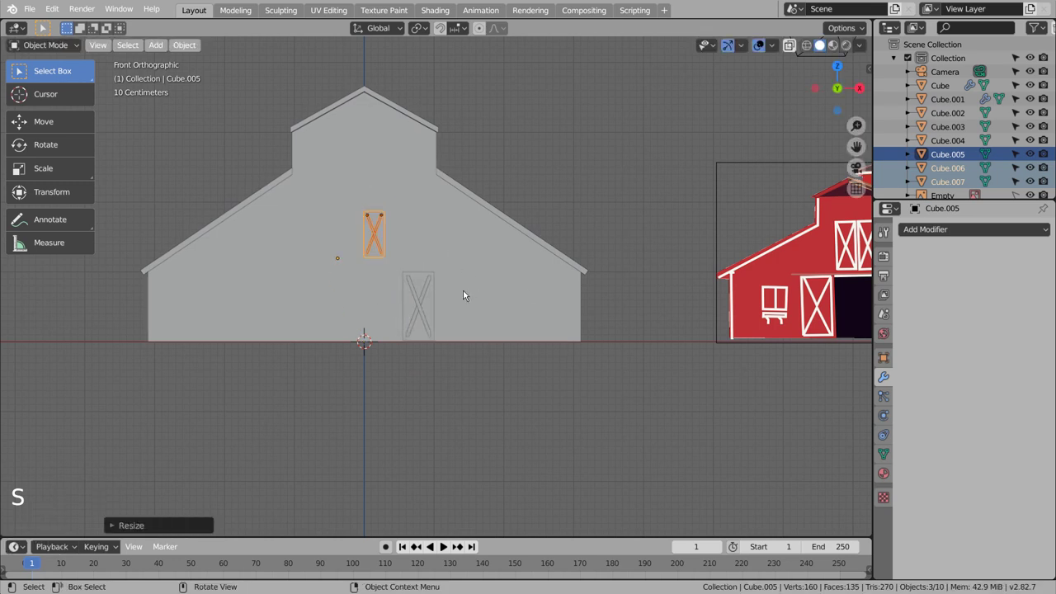
key("shift+z")
key("g")
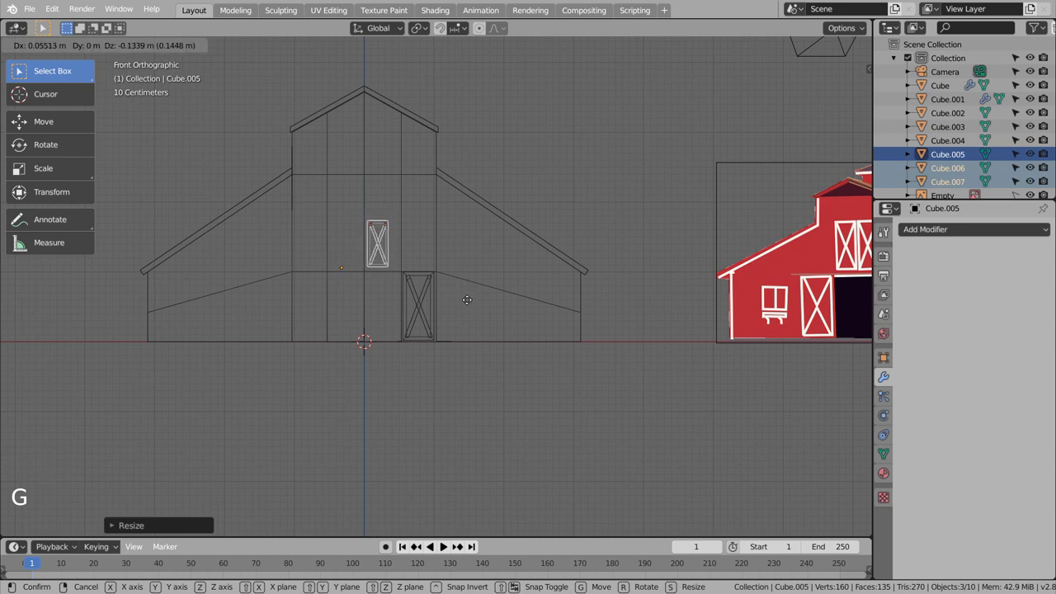
scroll("down", 3)
left_click(487, 363)
- Frame the whole barn and orbit around it to check the loft door in solid shading
key("shift+z")
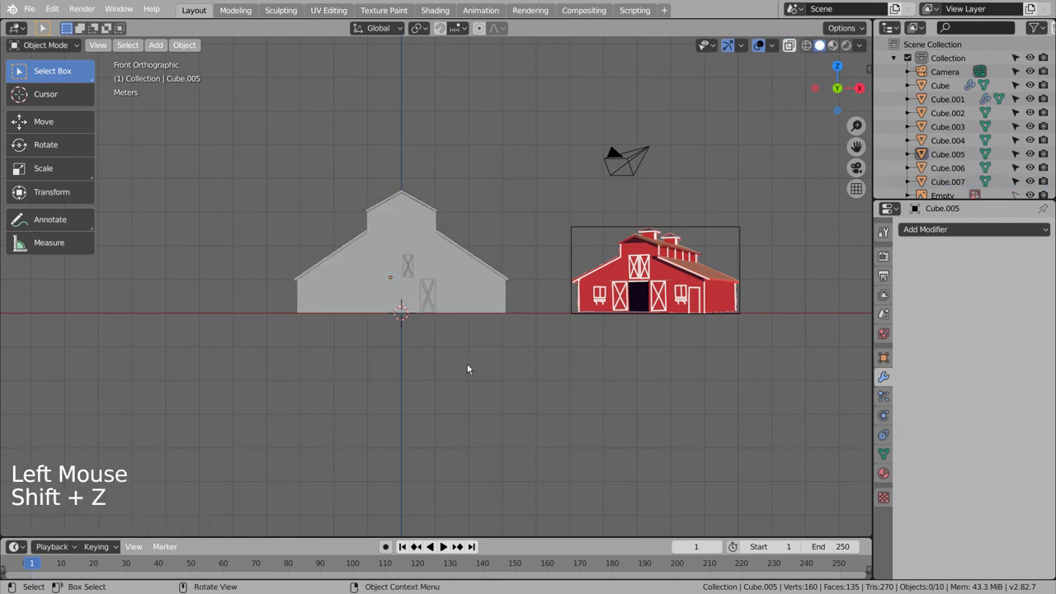
scroll("up", 3)
middle_click(579, 385)
middle_click(461, 389)
middle_click(389, 406)
middle_click(384, 415)
middle_click(413, 402)
middle_click(442, 401)
middle_click(364, 402)
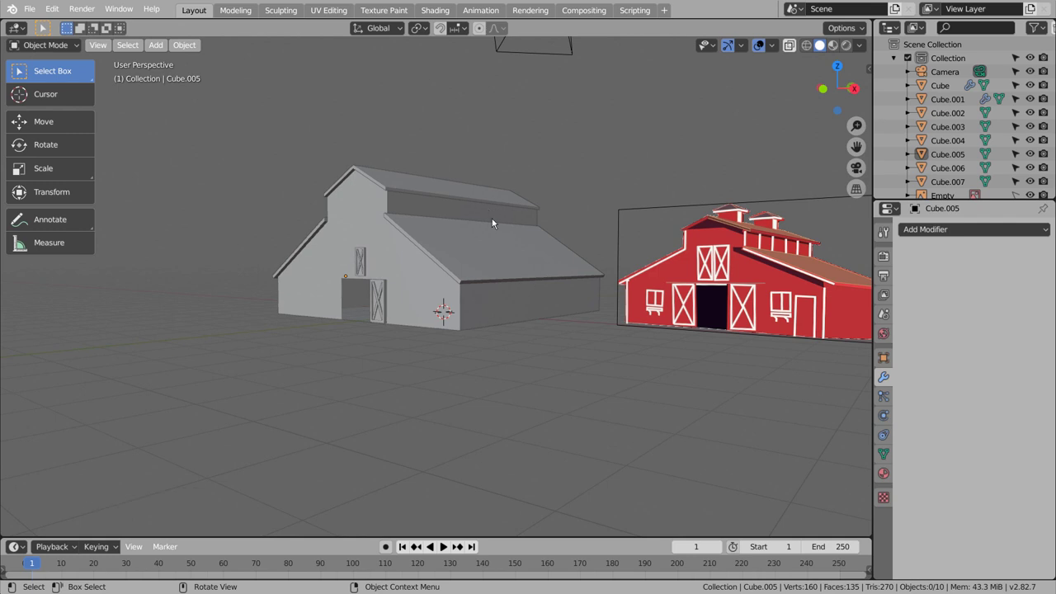
- Add a new cube, shrink it small and move it up under the upper roof in side view
left_click(451, 381)
key("shift+a")
key("shift+a")
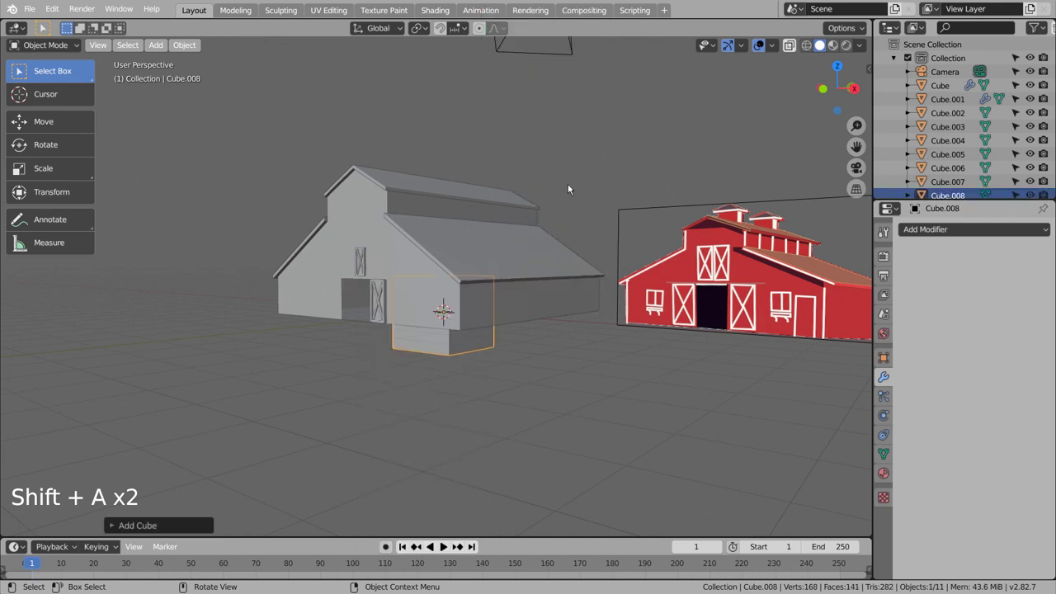
key("KP_1")
key("KP_3")
key("s")
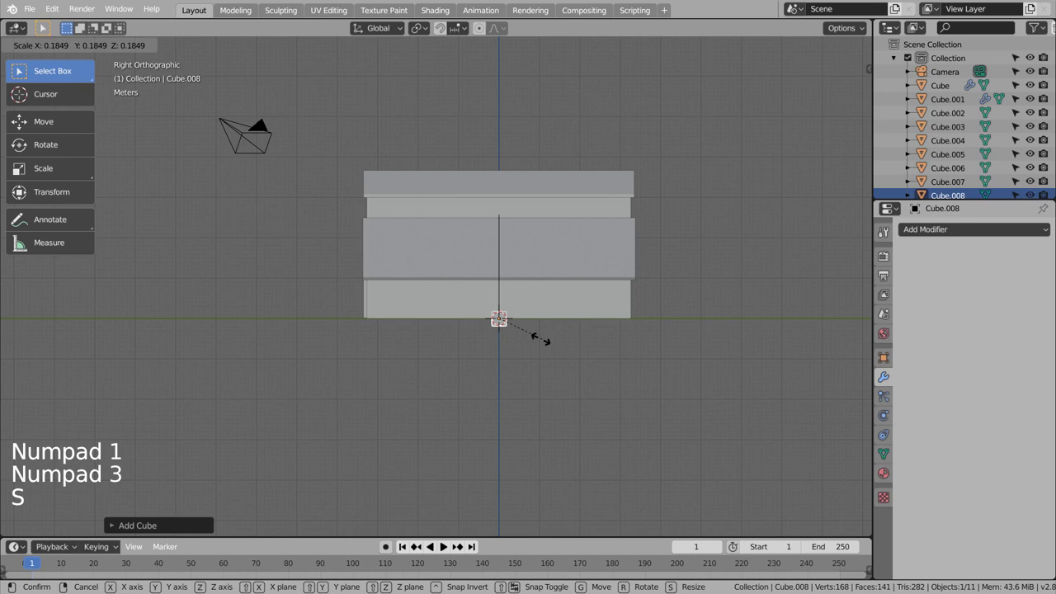
key("g")
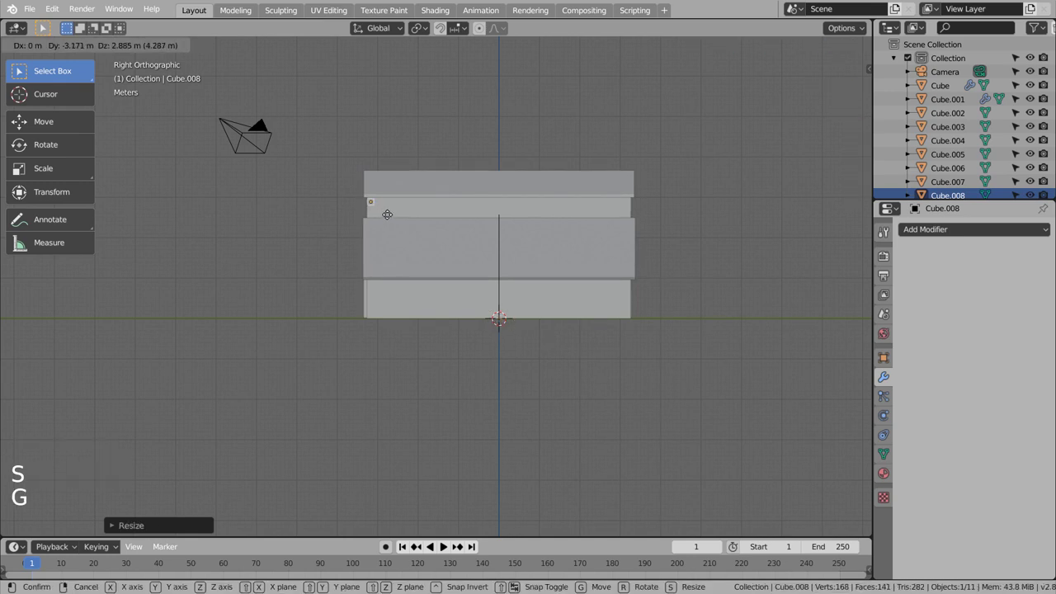
scroll("up", 3)
middle_click(403, 242)
middle_click(519, 386)
scroll("up", 3)
middle_click(461, 317)
middle_click(599, 495)
key("s")
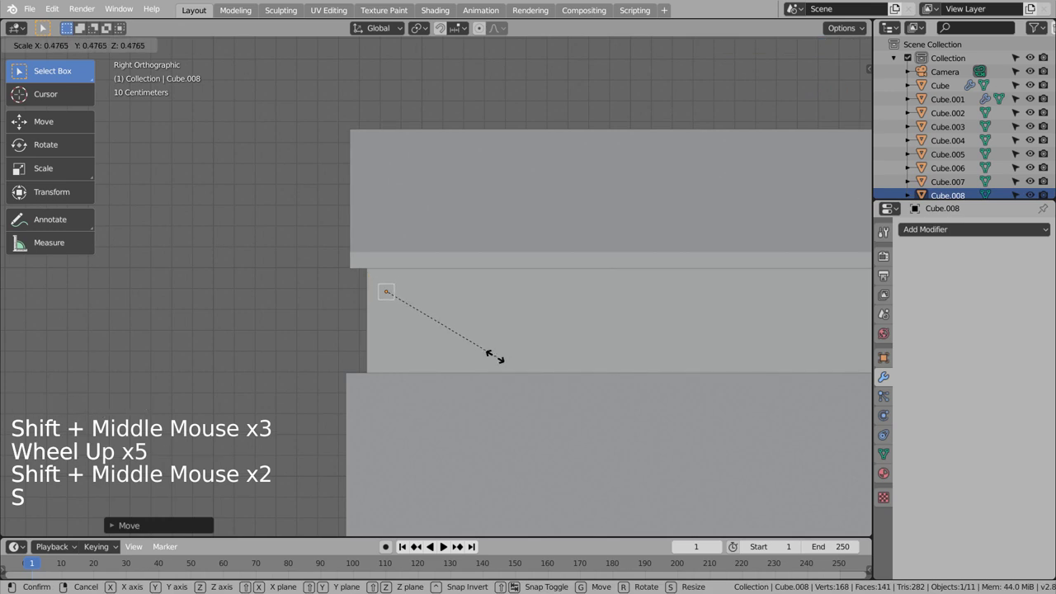
key("g")
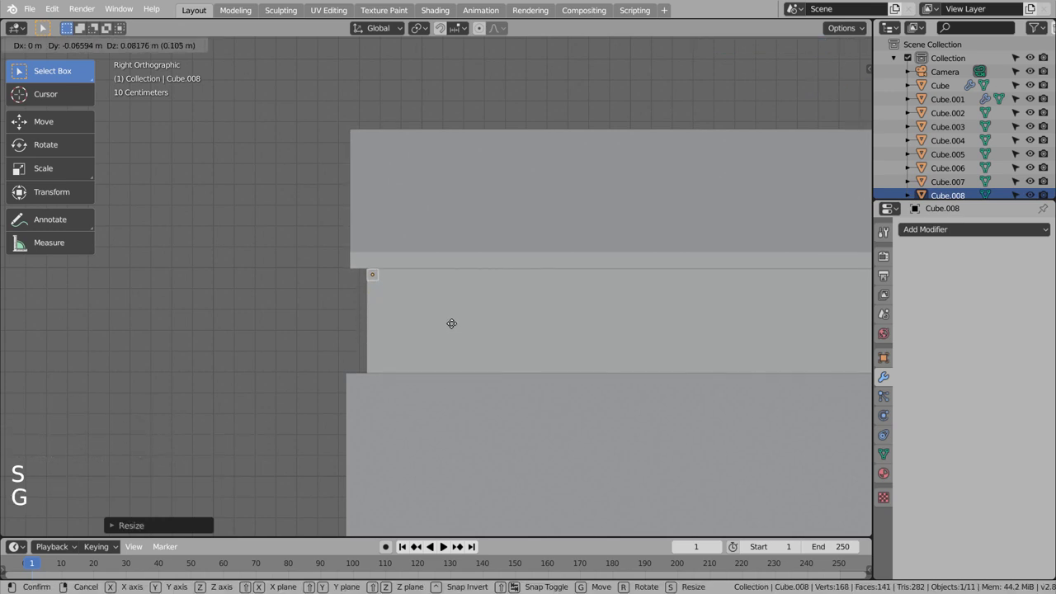
- Place the cube at the eave corner and extrude it straight down along Z into a thin post, Cube.008
key("Tab")
key("Tab")
key("KP_1")
key("g")
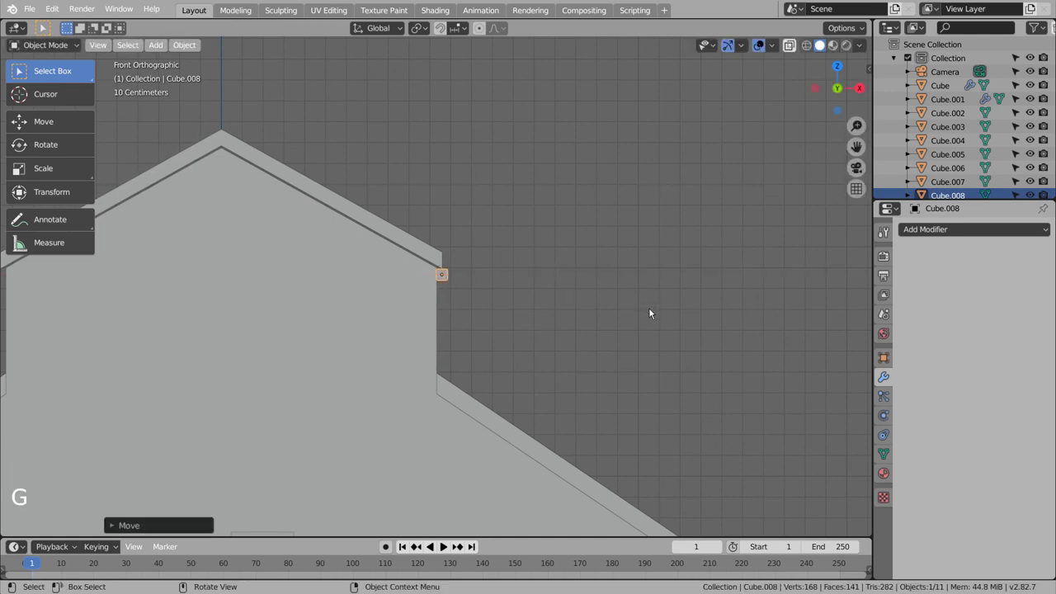
key("s")
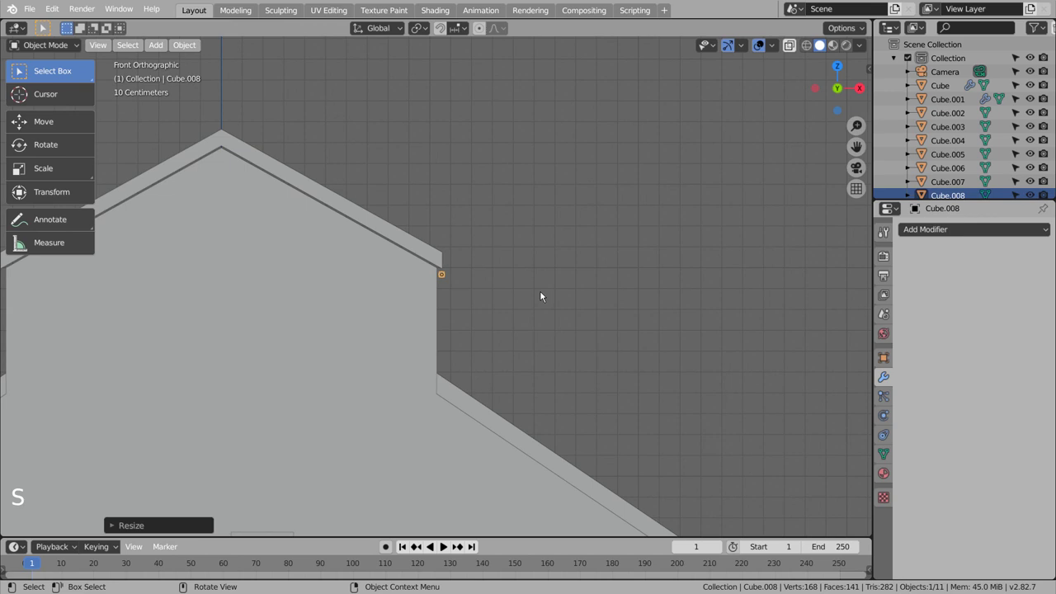
key("g")
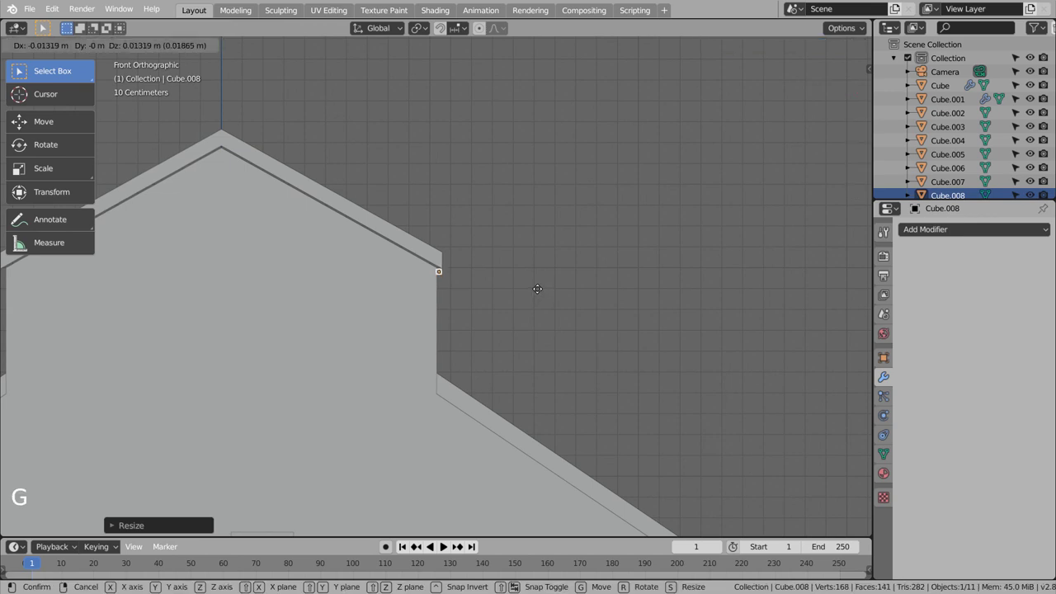
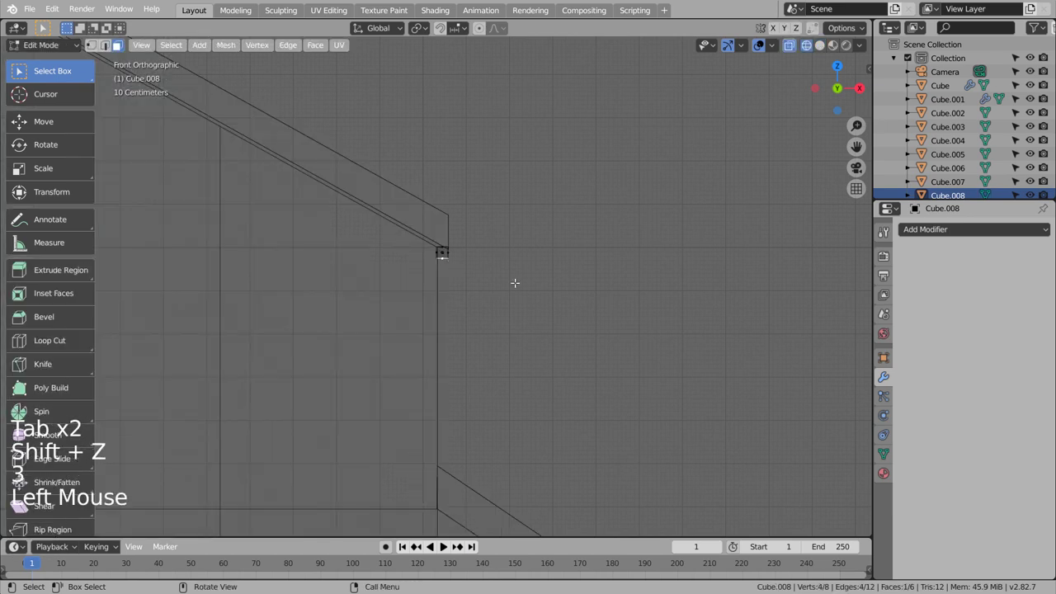
key("g")
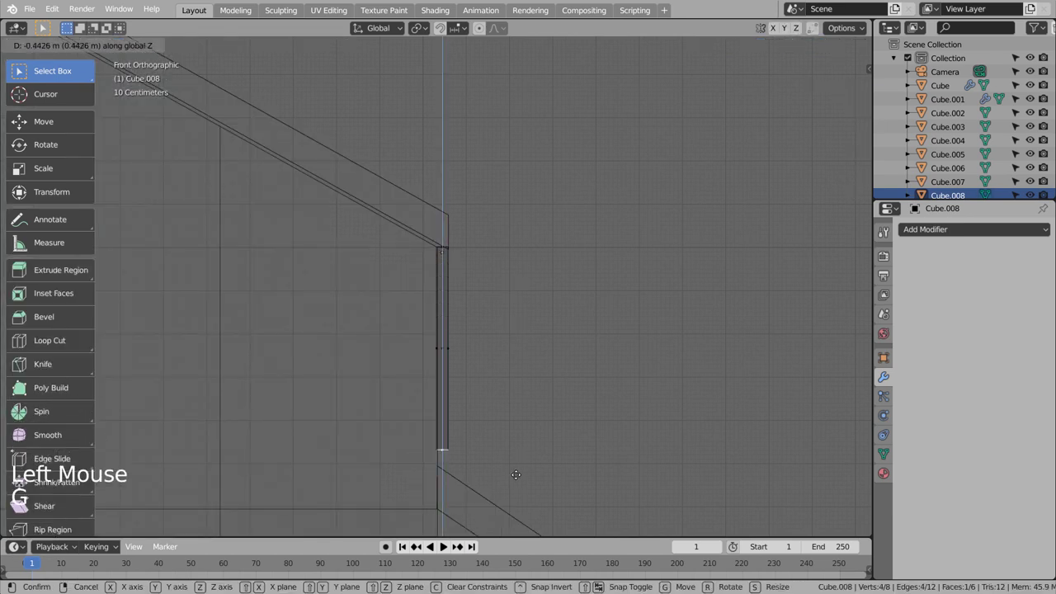
key("Tab")
key("shift+z")
- Inspect the new post from around the barn and bring up the Add Modifier list for it
scroll("down", 3)
middle_click(622, 457)
middle_click(542, 460)
scroll("down", 3)
middle_click(594, 443)
middle_click(673, 444)
middle_click(673, 444)
middle_click(673, 443)
left_click(962, 233)
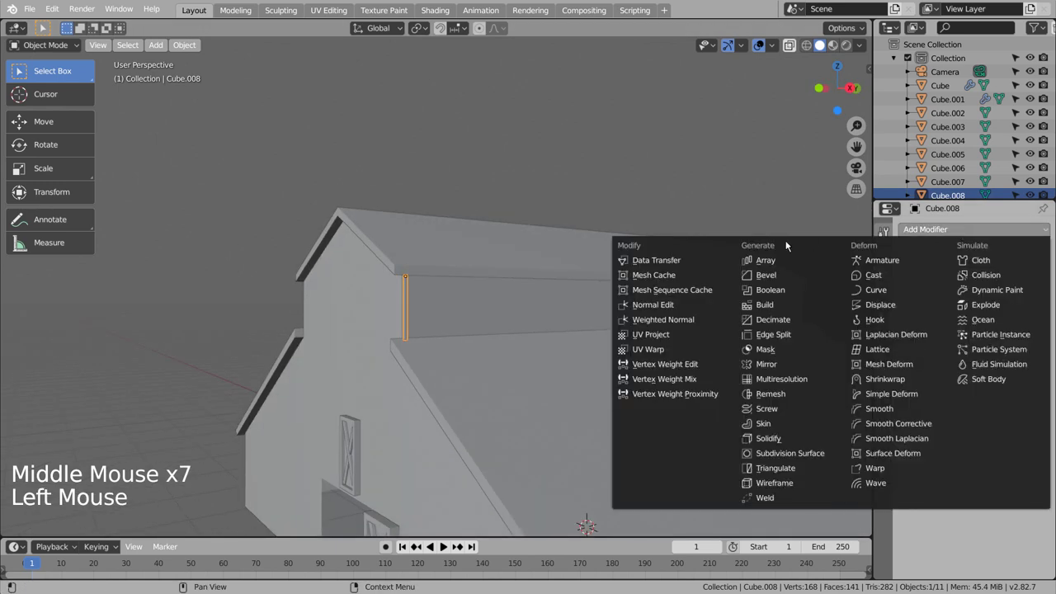
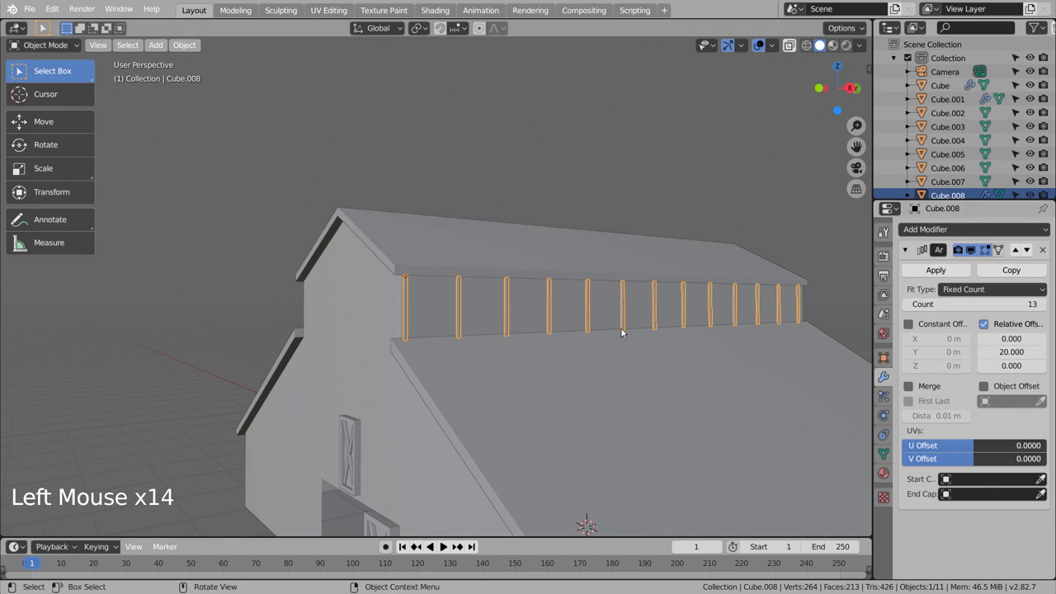
- Review the arrayed row of posts from the side and around the barn, then deselect everything
key("KP_3")
middle_click(586, 331)
middle_click(457, 332)
middle_click(187, 331)
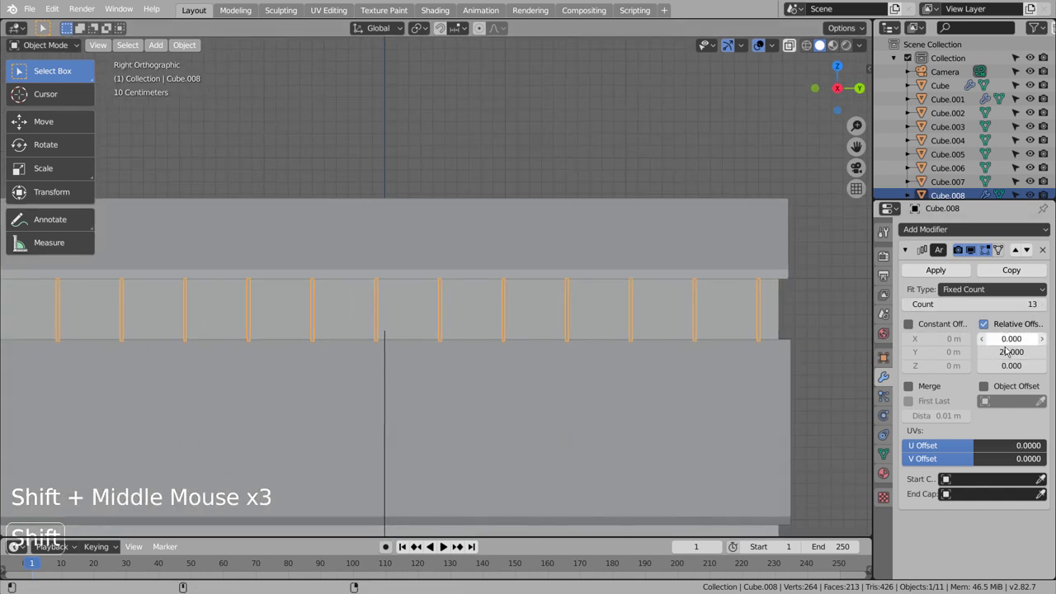
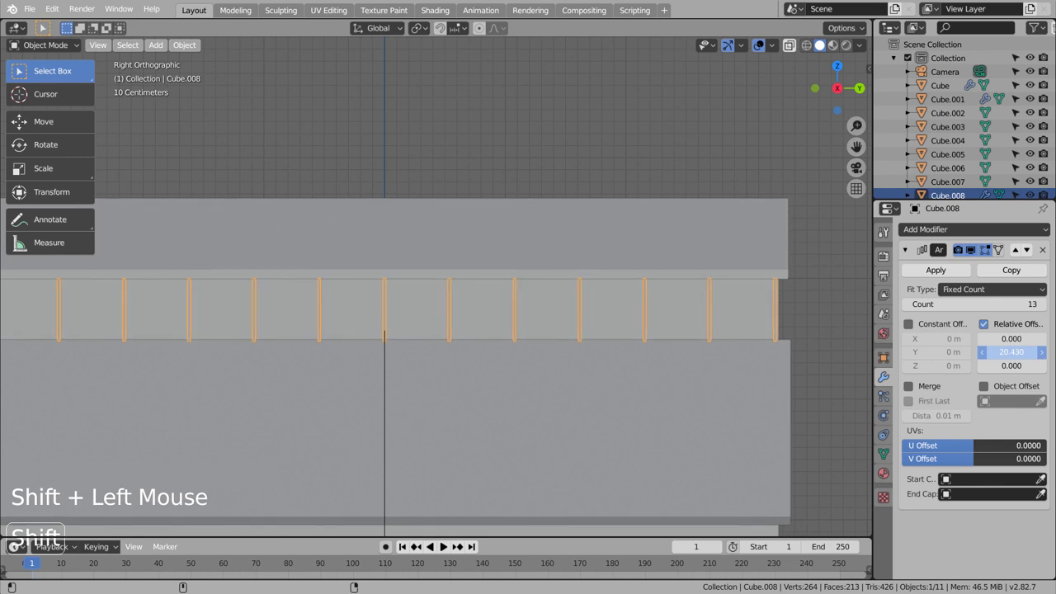
middle_click(315, 332)
middle_click(446, 339)
scroll("down", 3)
middle_click(618, 380)
middle_click(497, 376)
middle_click(496, 377)
left_click(542, 425)
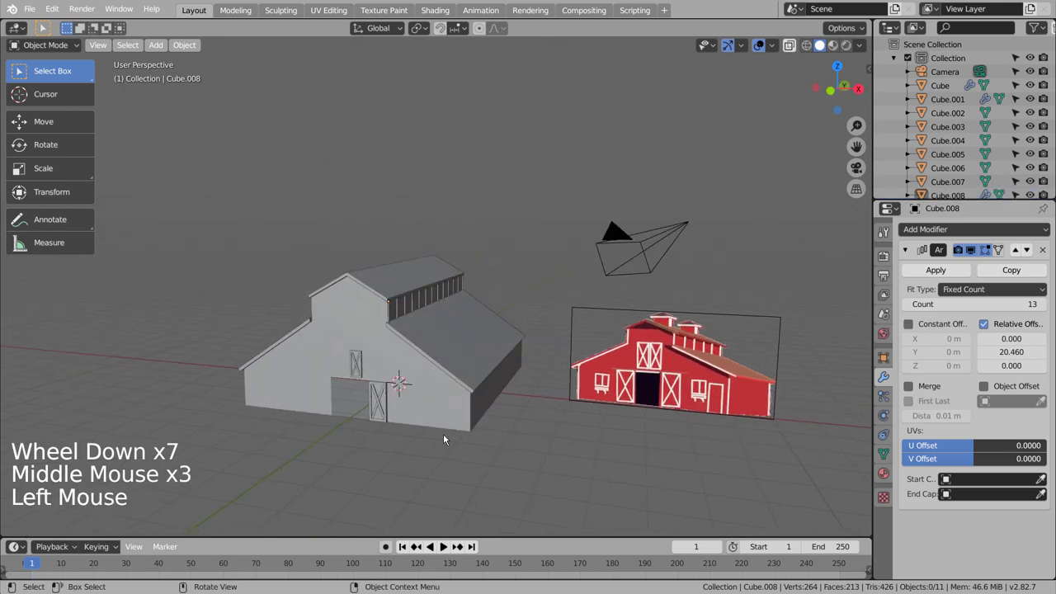
middle_click(417, 441)
middle_click(519, 425)
middle_click(483, 416)
middle_click(465, 408)
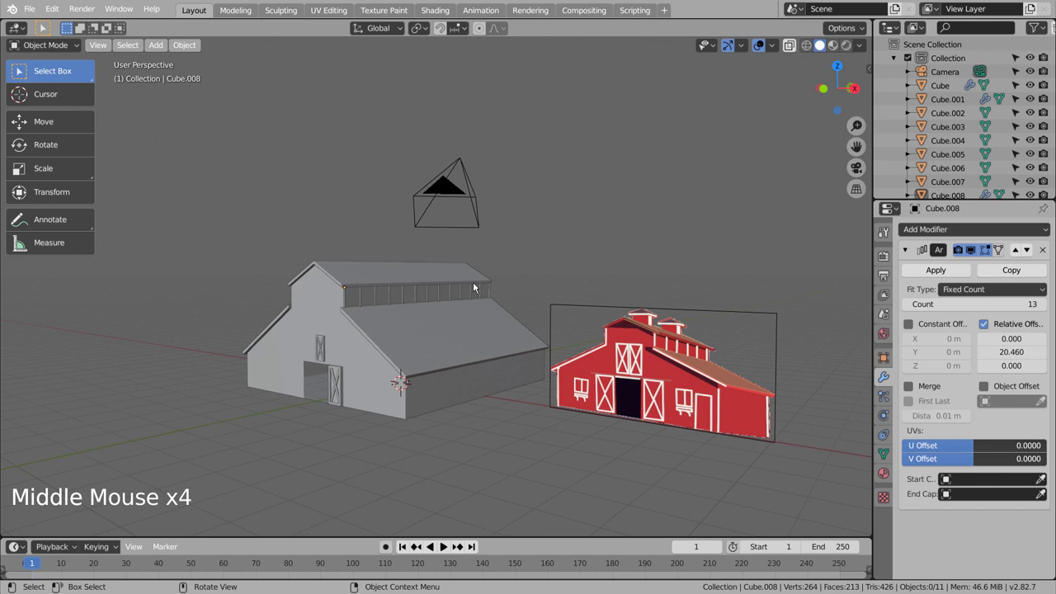
- Set Cube.008's Array modifier to Count 6 with Relative Offset Y about 49 so the posts span the wall
left_click(483, 292)
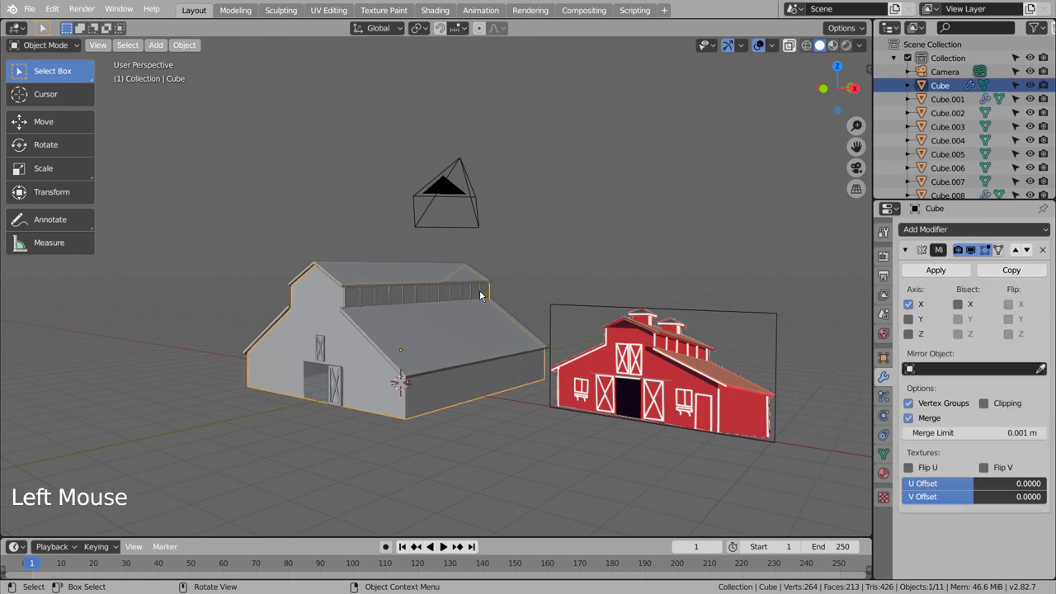
left_click(478, 296)
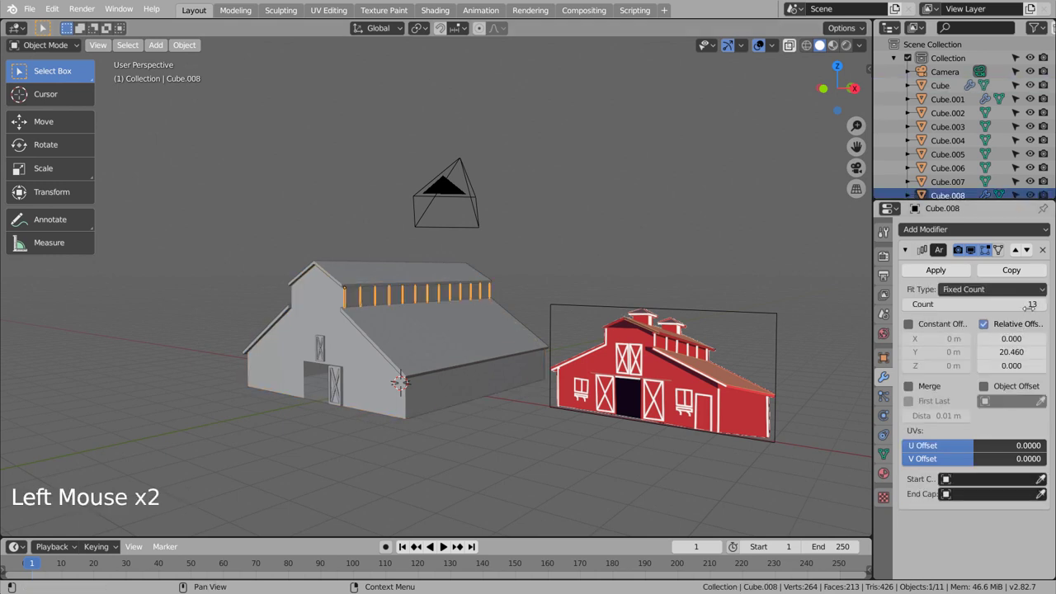
left_click(652, 322)
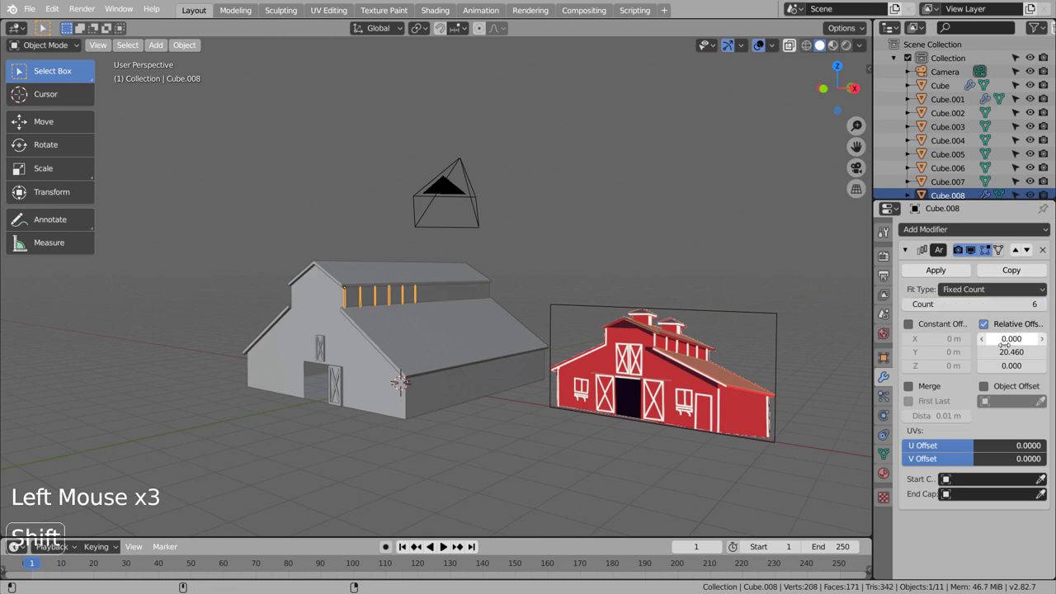
left_click(651, 323)
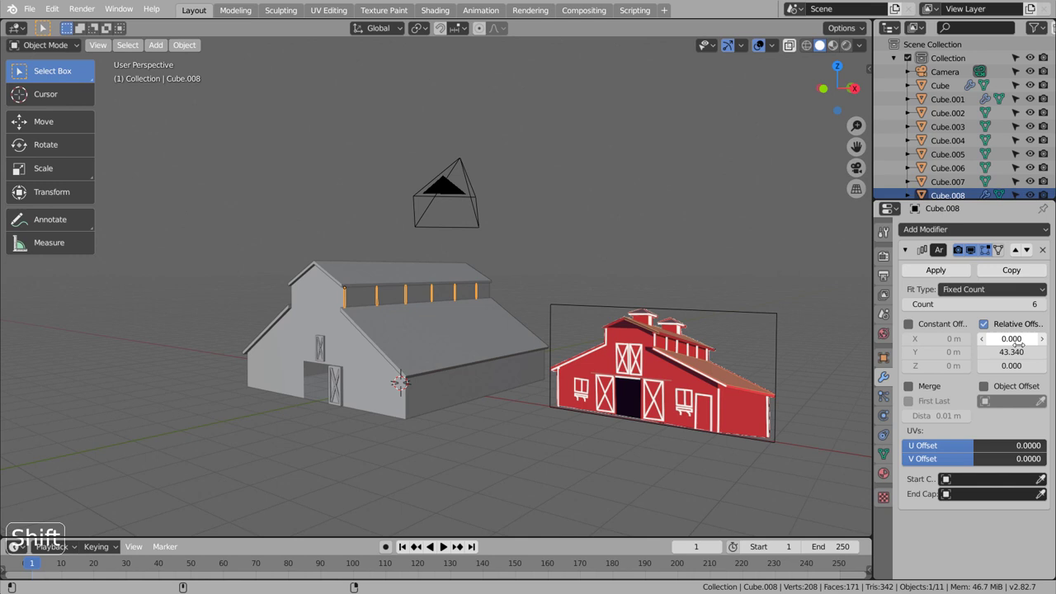
left_click(652, 322)
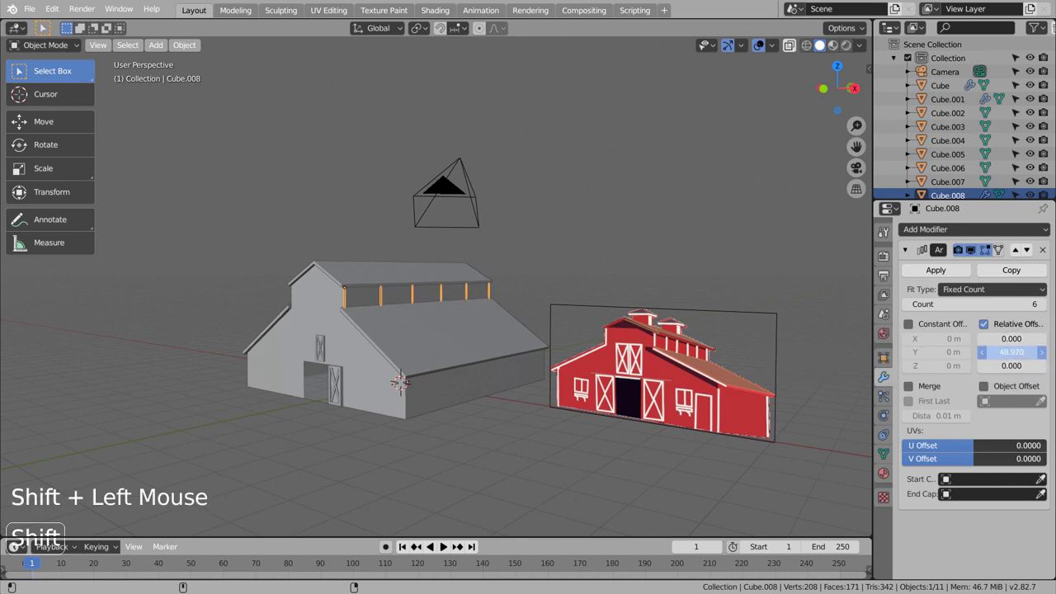
key("KP_3")
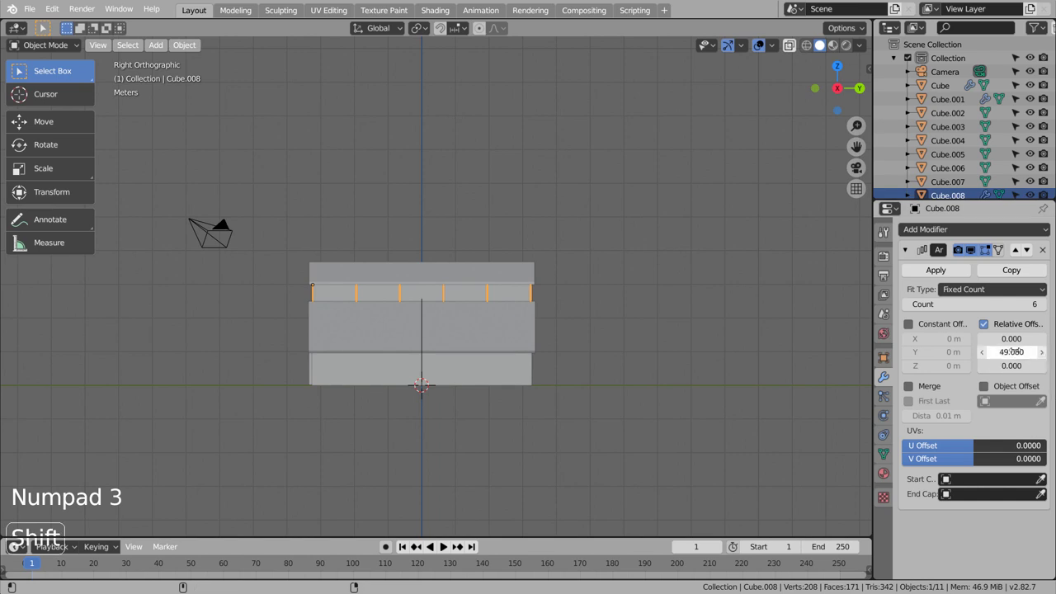
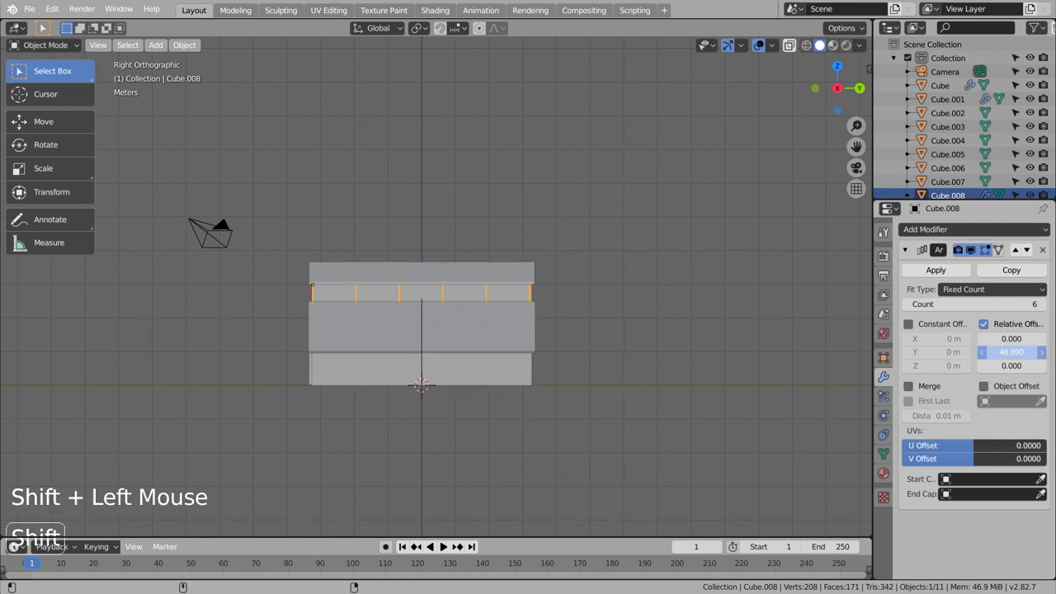
left_click(592, 339)
middle_click(391, 380)
middle_click(481, 375)
middle_click(481, 376)
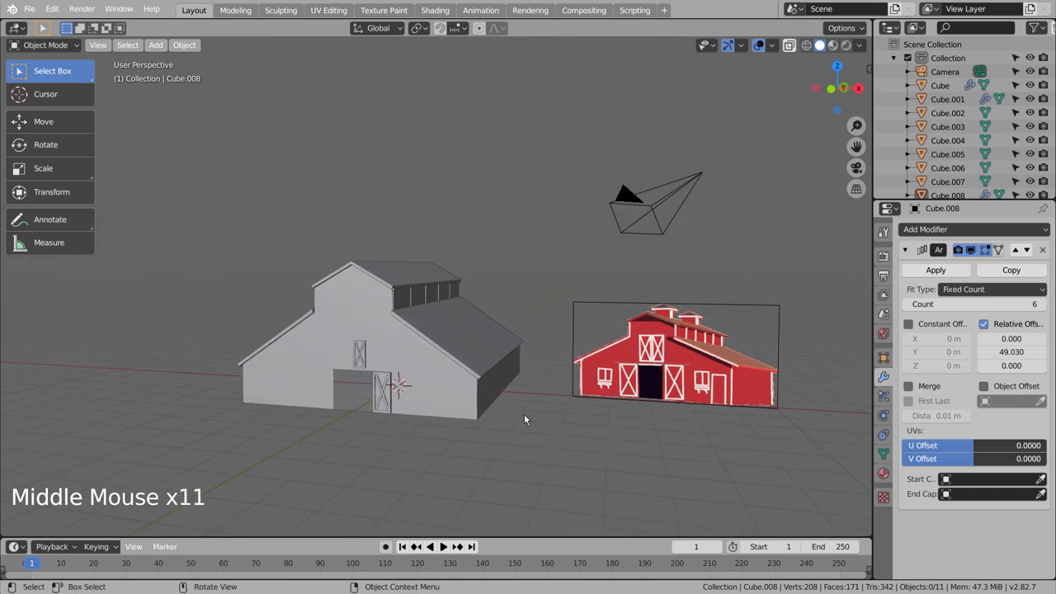
middle_click(542, 466)
- Duplicate the trim post piece and move the copy to the barn's wall corner
middle_click(499, 451)
middle_click(487, 446)
middle_click(474, 445)
middle_click(448, 445)
middle_click(436, 444)
left_click(434, 441)
left_click(358, 294)
key("KP_1")
key("shift+d")
scroll("up", 3)
middle_click(602, 419)
middle_click(587, 401)
scroll("up", 3)
key("g")
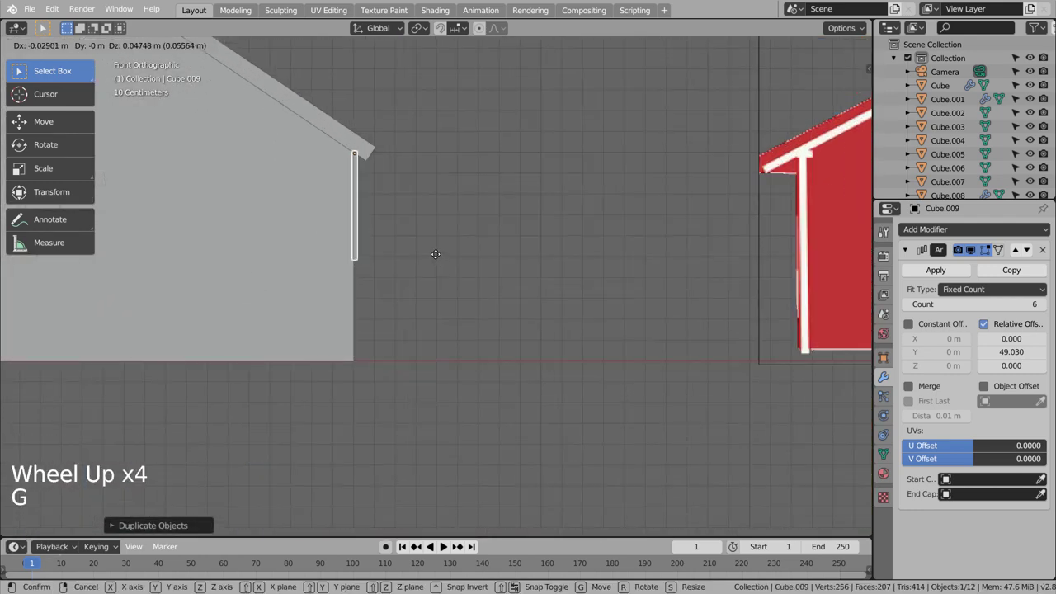
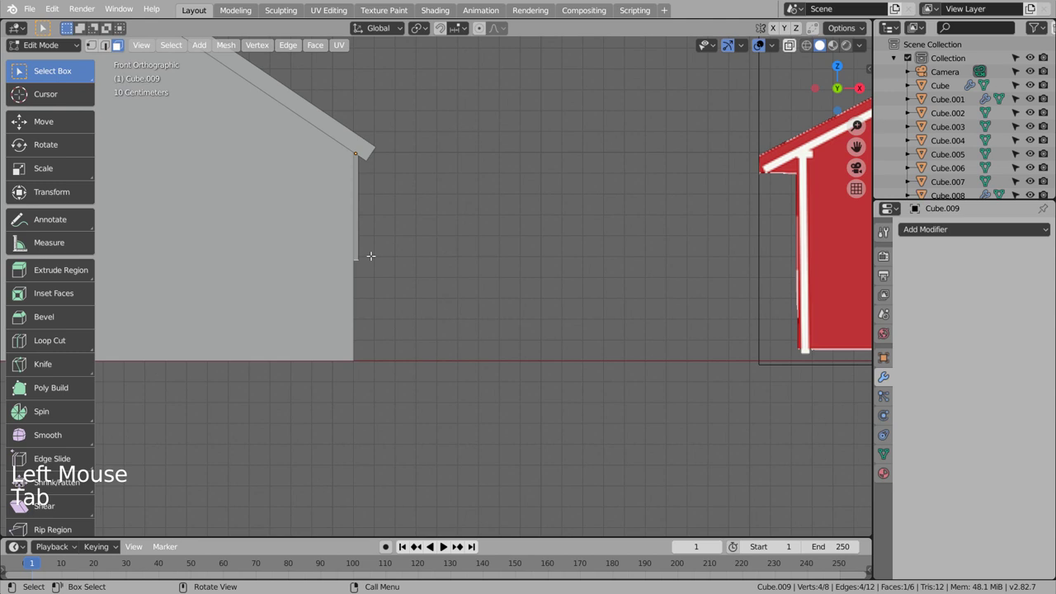
- Stretch the strip down the wall corner as a post, duplicate it and slide the copy along the side wall
key("g")
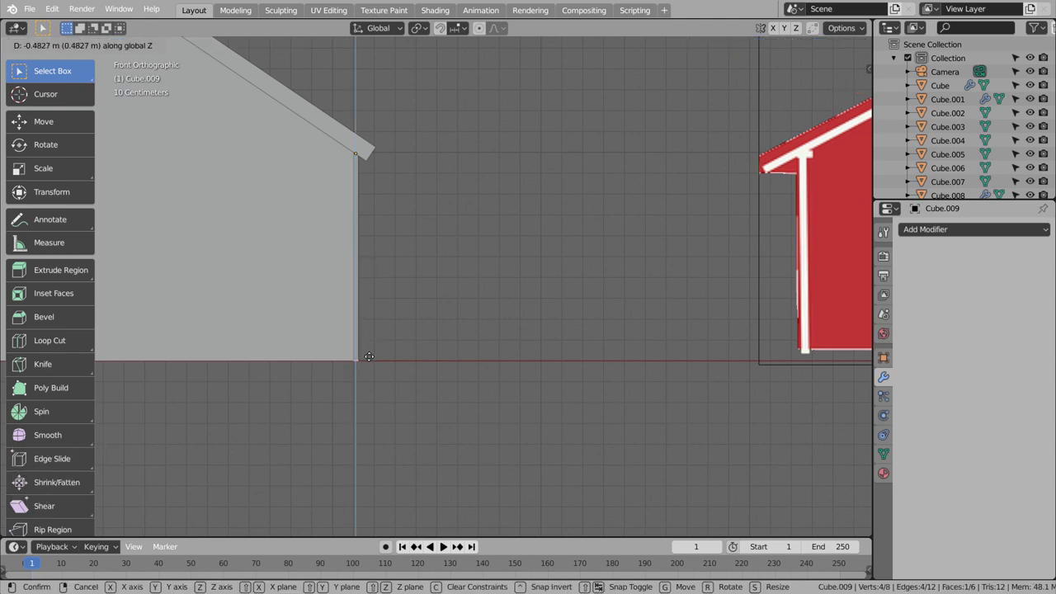
key("Tab")
middle_click(442, 358)
scroll("down", 3)
key("shift+d")
key("KP_3")
scroll("up", 3)
middle_click(742, 350)
middle_click(306, 365)
key("g")
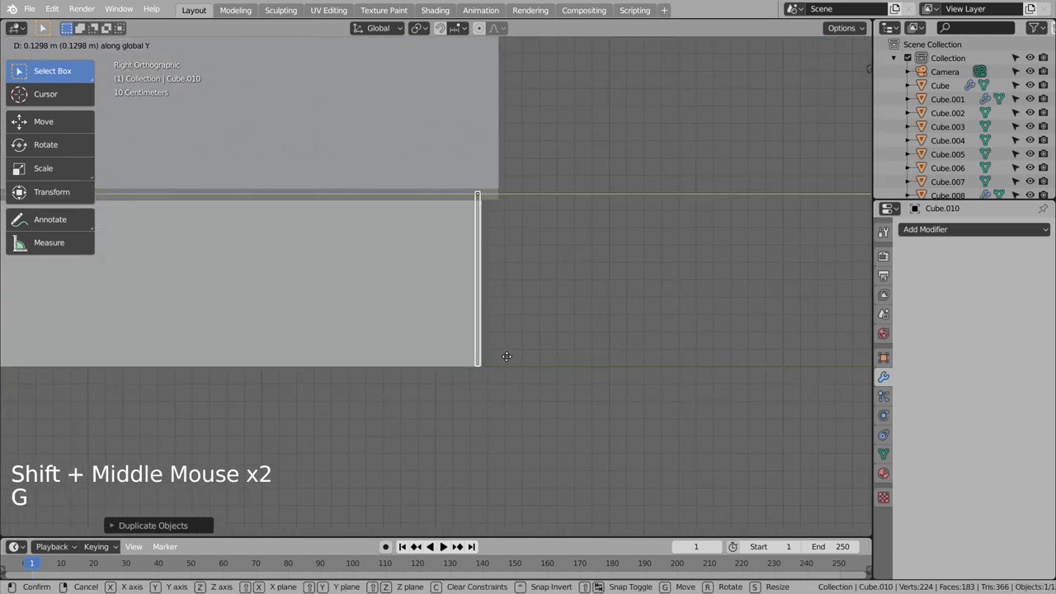
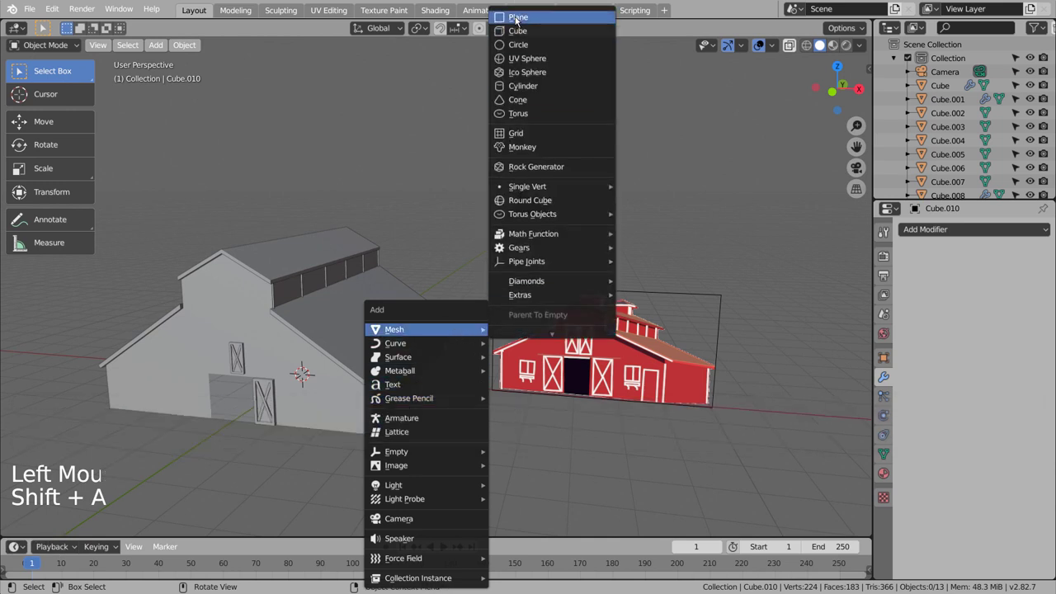
- Shrink the new cube into a narrow box and seat it on the roof ridge
key("s")
key("s")
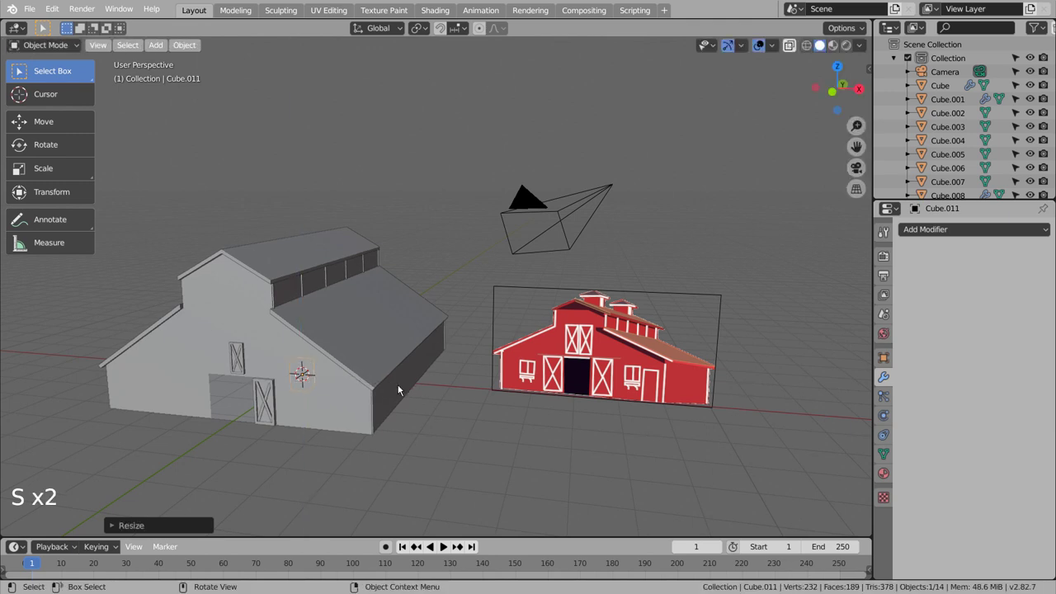
key("KP_3")
key("g")
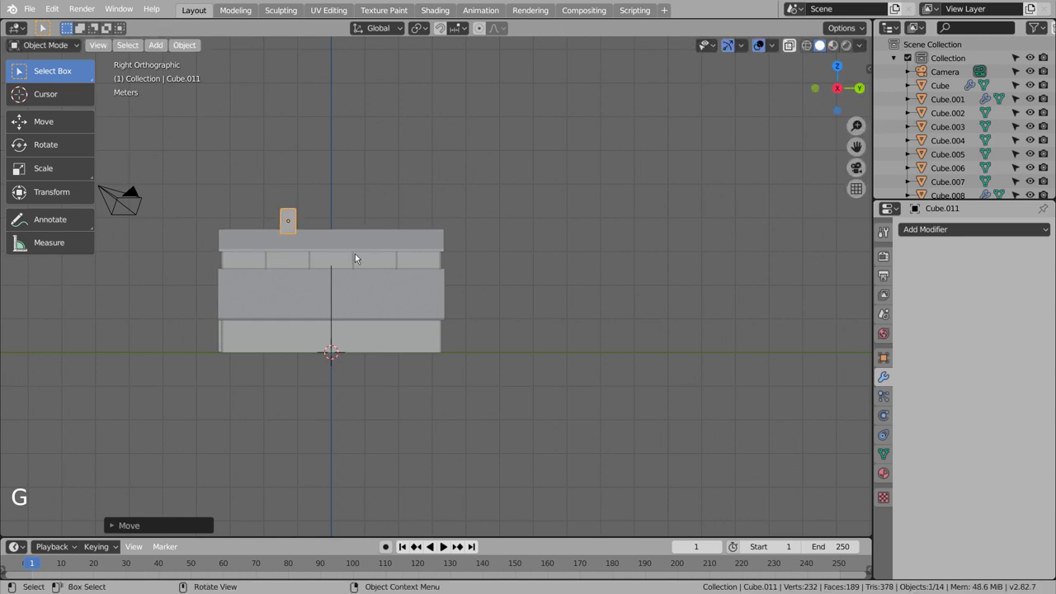
key("KP_1")
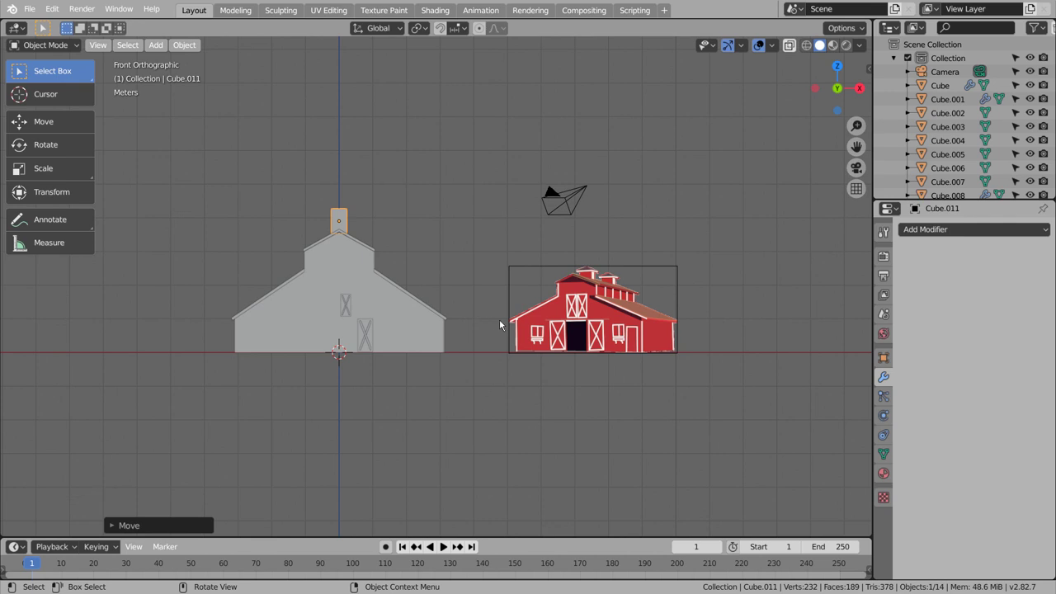
key("g")
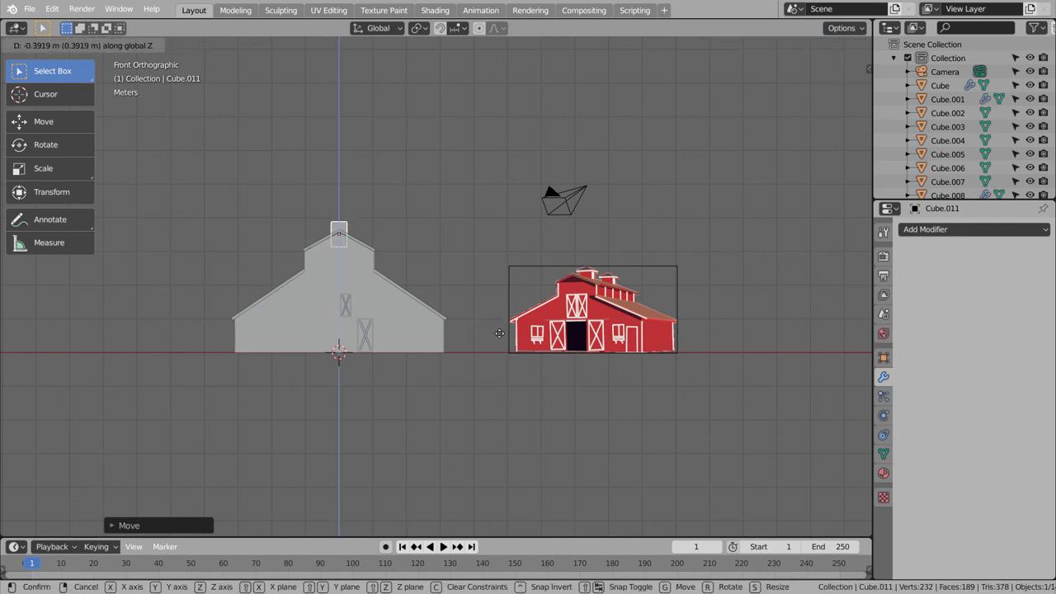
middle_click(435, 388)
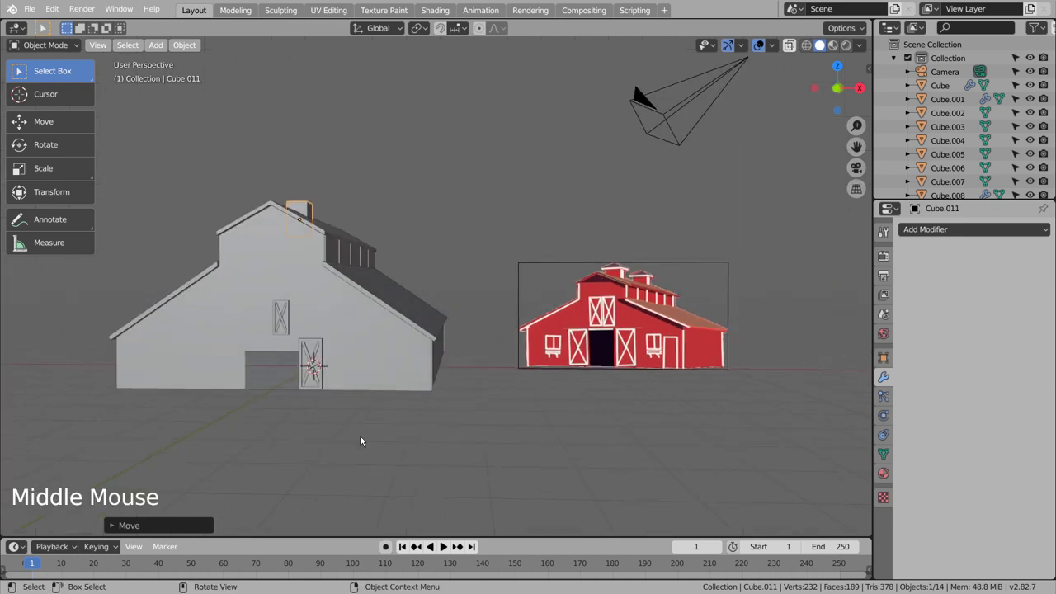
middle_click(350, 447)
middle_click(459, 449)
middle_click(399, 473)
middle_click(397, 472)
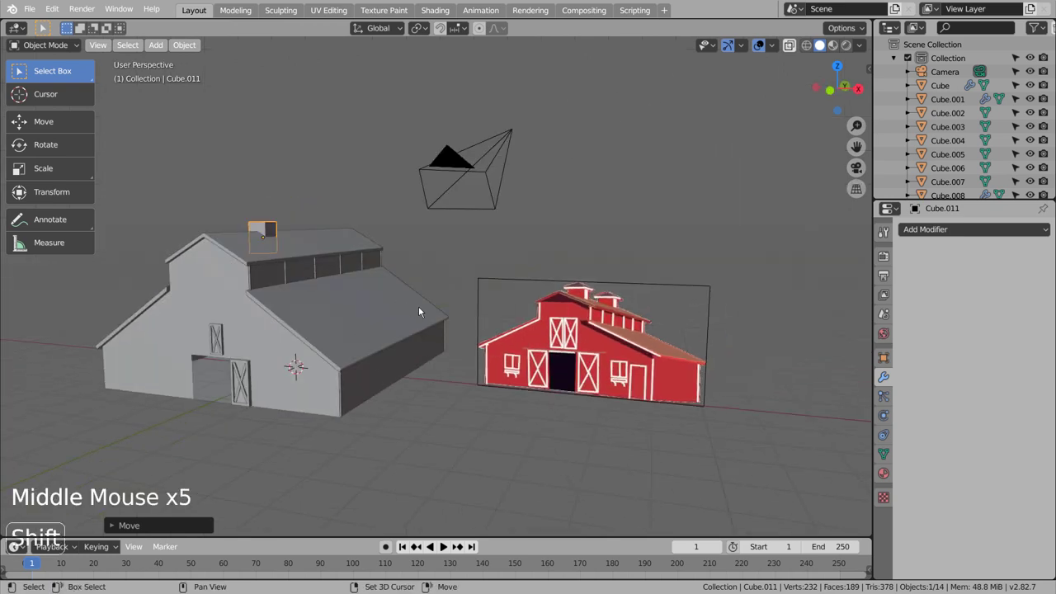
- Duplicate the ridge box into a cap, pinch its top to a point, set it on the box and squash its height
key("shift+d")
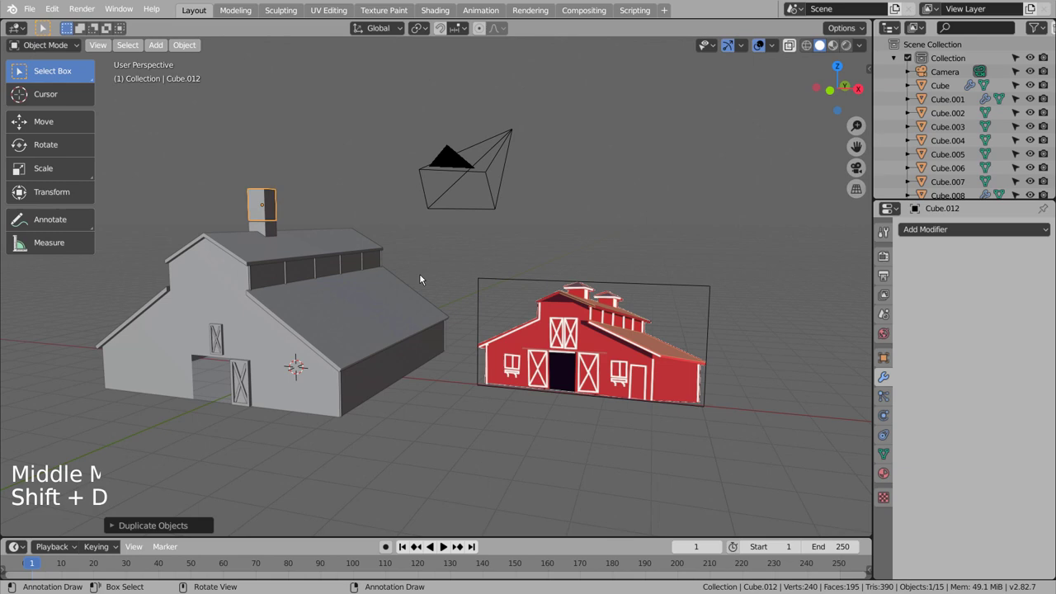
key("s")
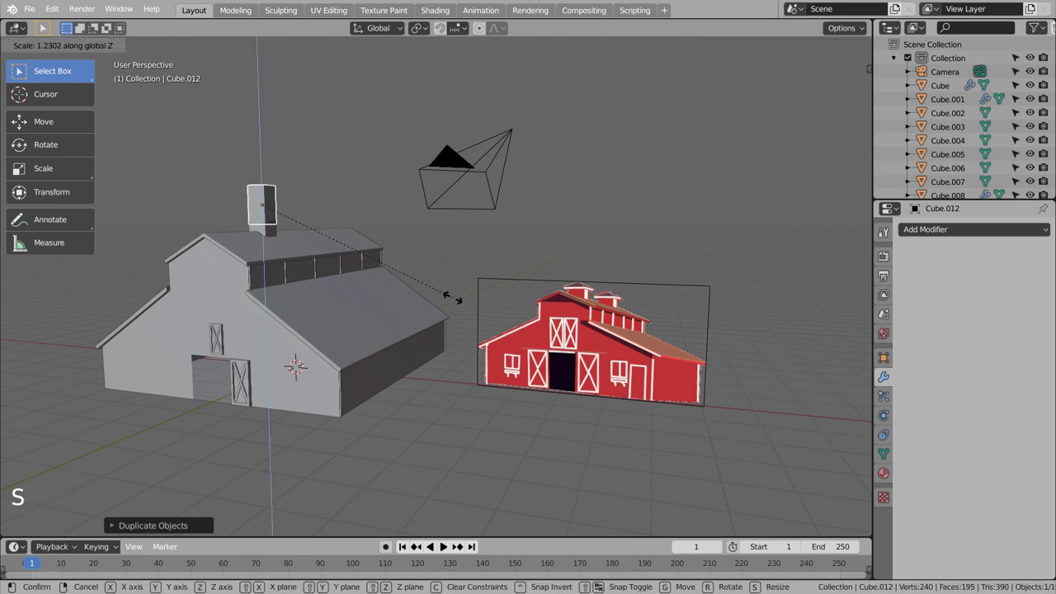
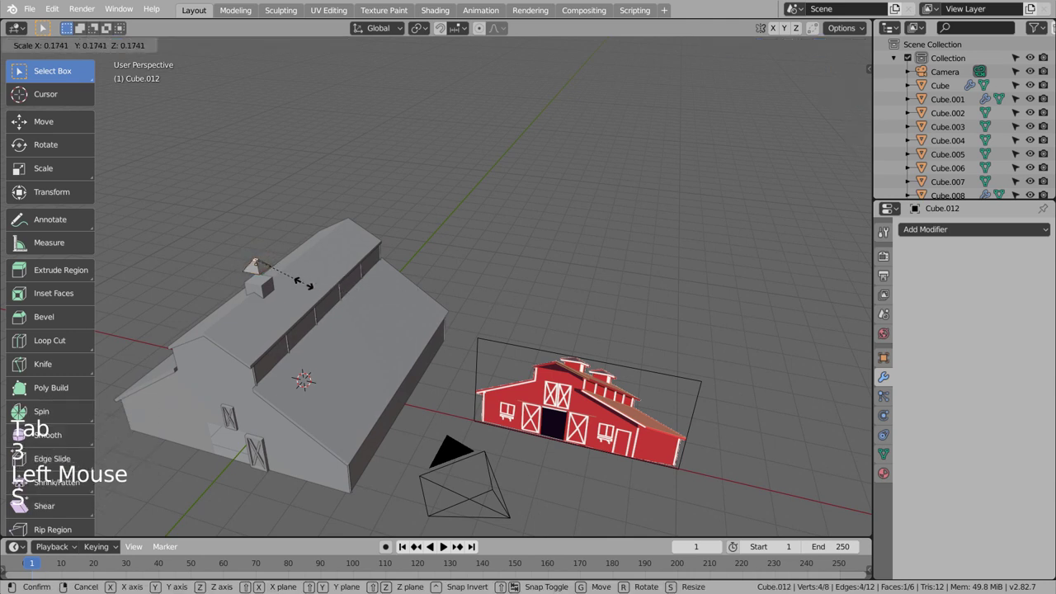
key("Tab")
key("s")
key("KP_3")
key("KP_3")
scroll("up", 3)
key("g")
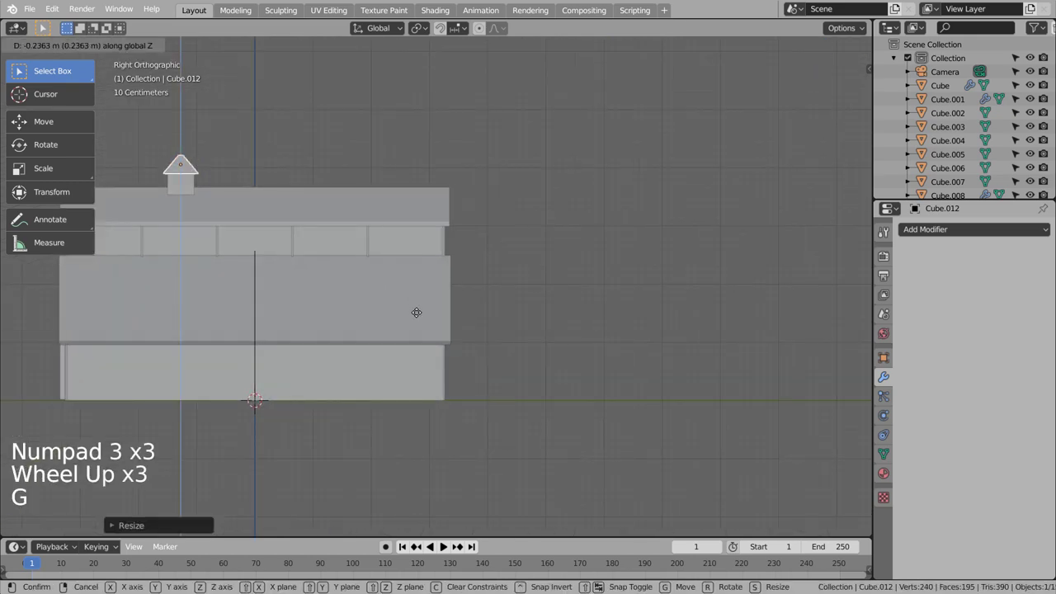
key("s")
key("s")
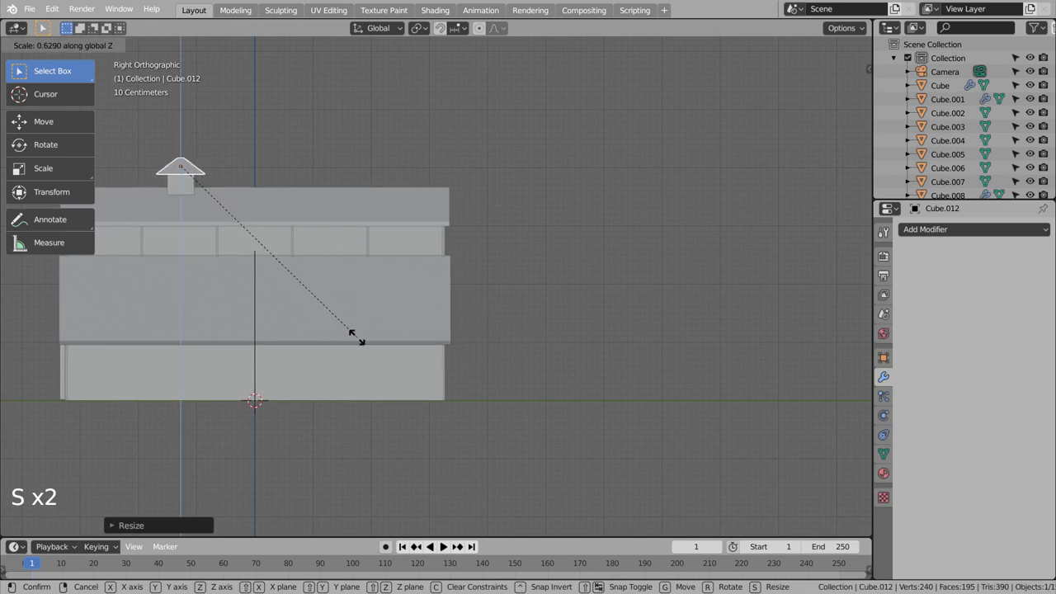
- Orbit around the roof to inspect the finished cupola
middle_click(318, 338)
middle_click(401, 339)
middle_click(430, 339)
middle_click(473, 353)
middle_click(533, 355)
middle_click(529, 356)
middle_click(529, 355)
middle_click(461, 351)
middle_click(415, 358)
middle_click(427, 360)
scroll("down", 3)
left_click(175, 239)
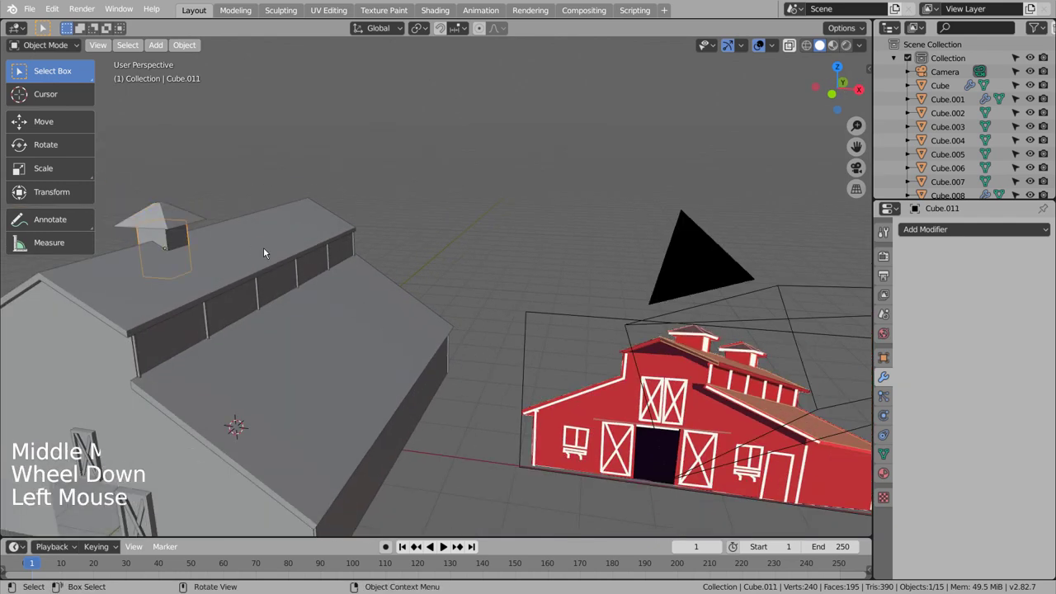
key("s")
key("s")
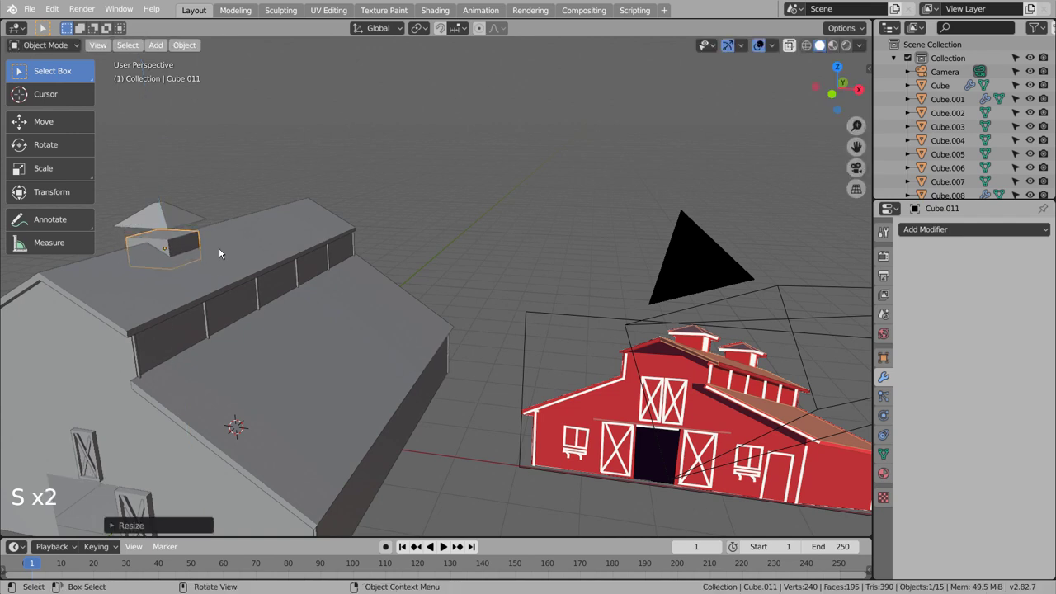
key("g")
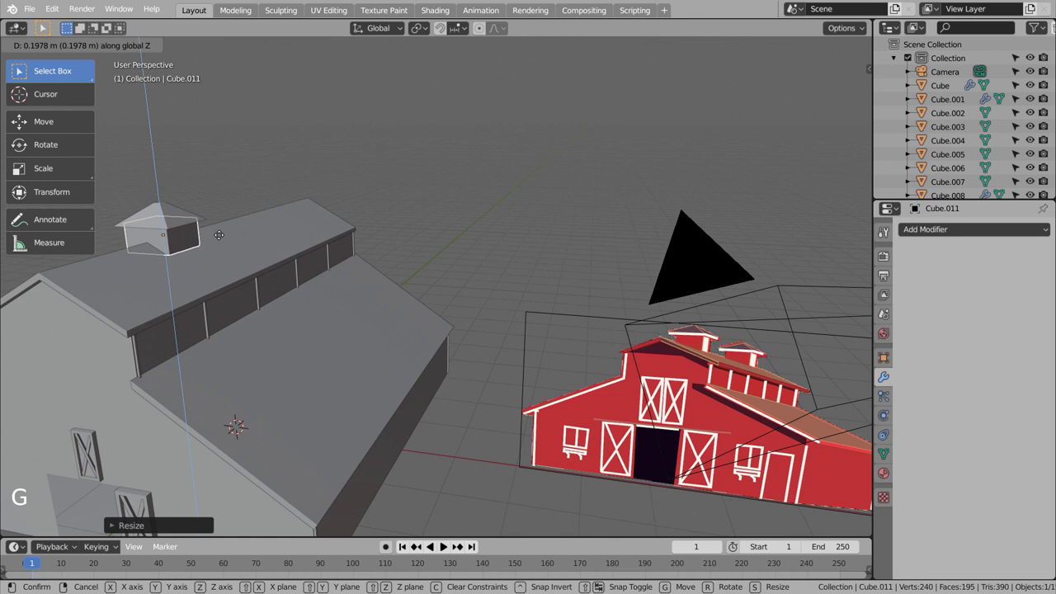
left_click(464, 295)
left_click(173, 246)
key("s")
key("g")
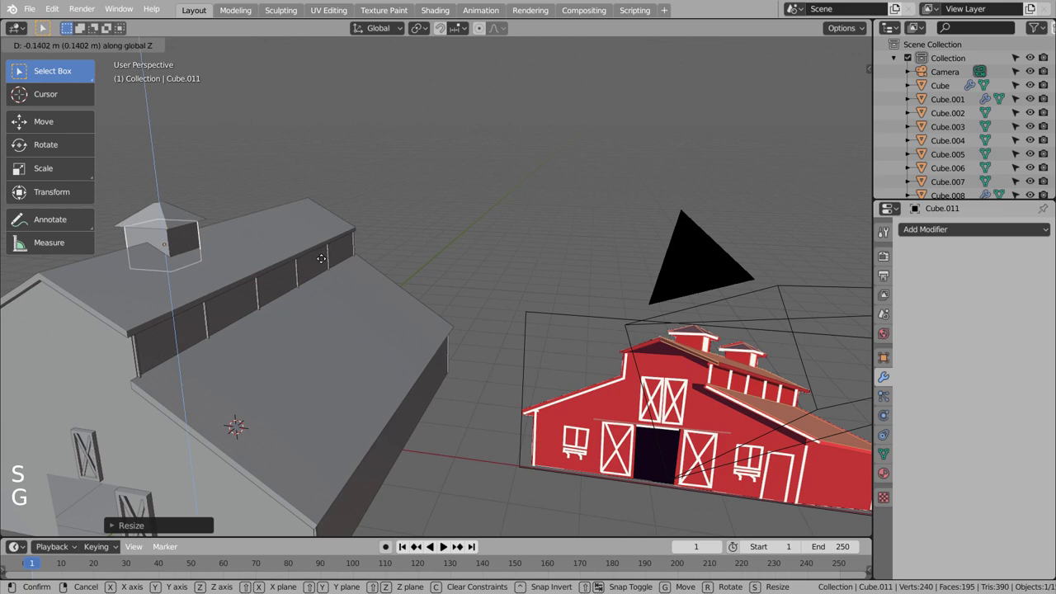
key("KP_3")
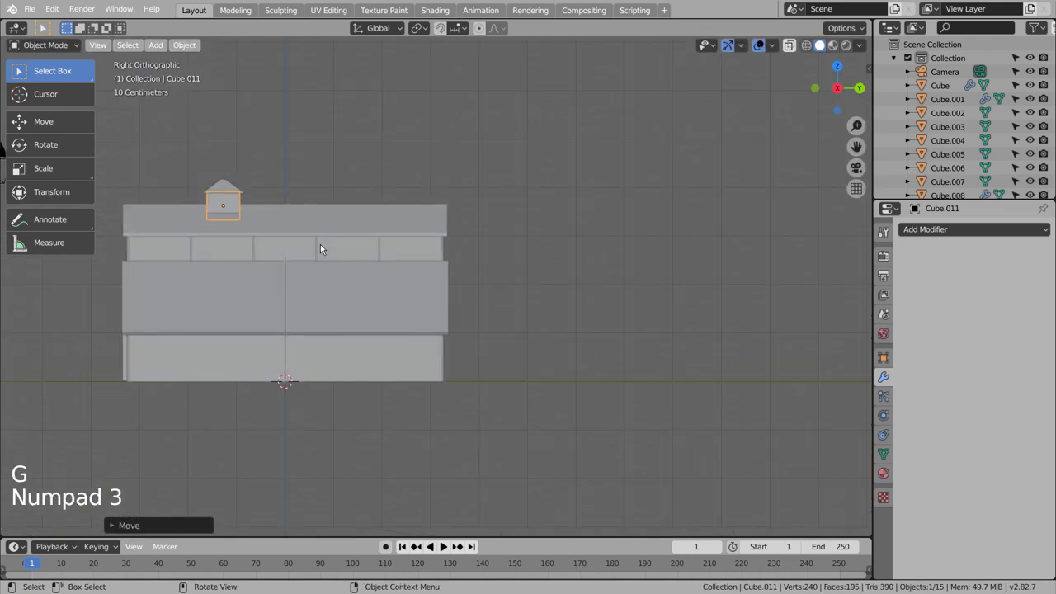
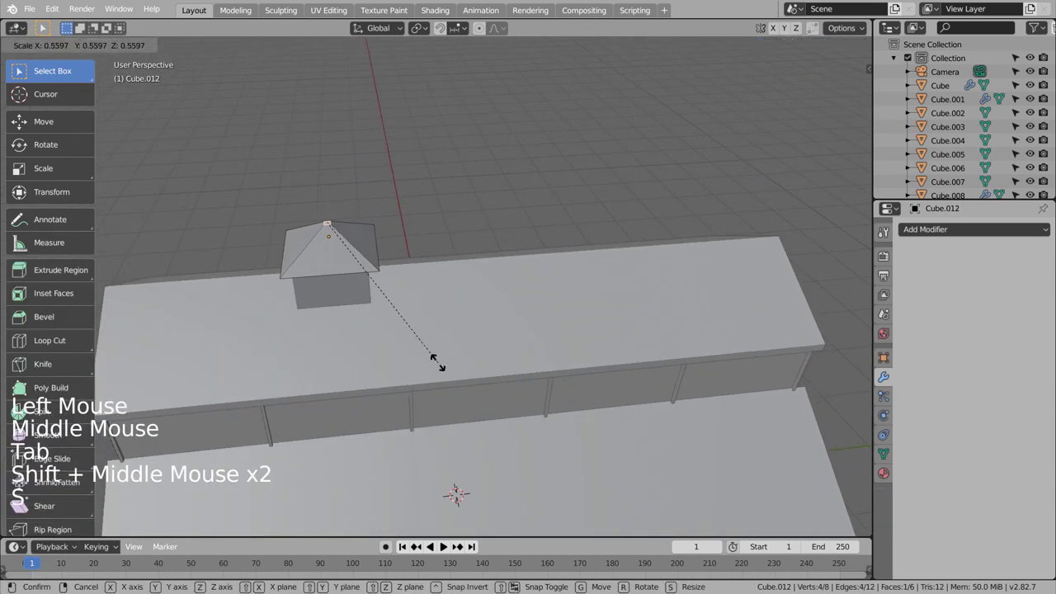
key("Tab")
middle_click(559, 413)
middle_click(564, 380)
left_click(319, 466)
key("KP_1")
key("KP_3")
scroll("down", 3)
key("KP_1")
key("KP_3")
scroll("up", 3)
key("shift+d")
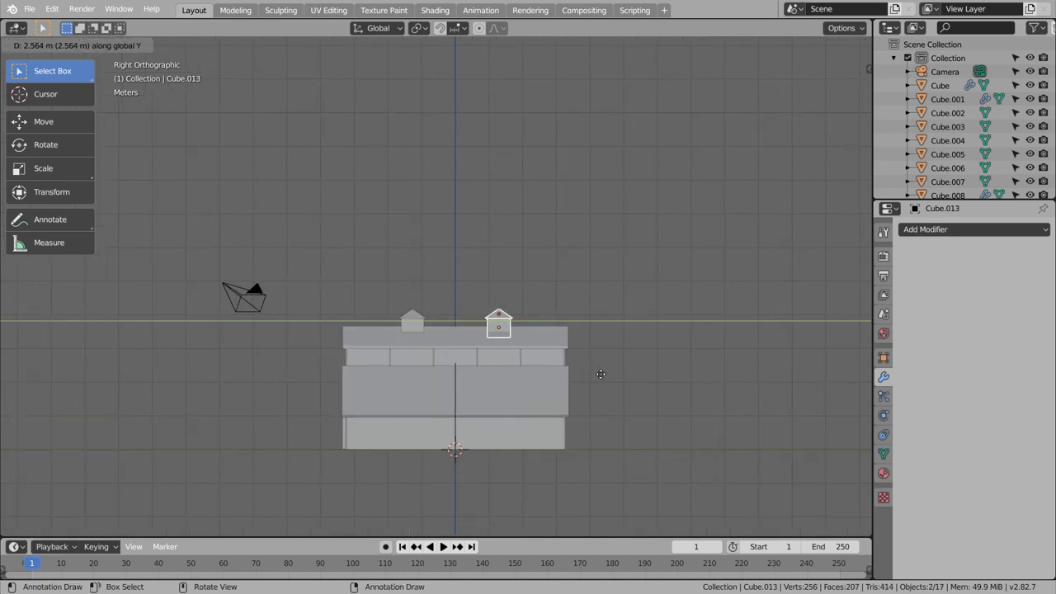
left_click(251, 386)
middle_click(283, 444)
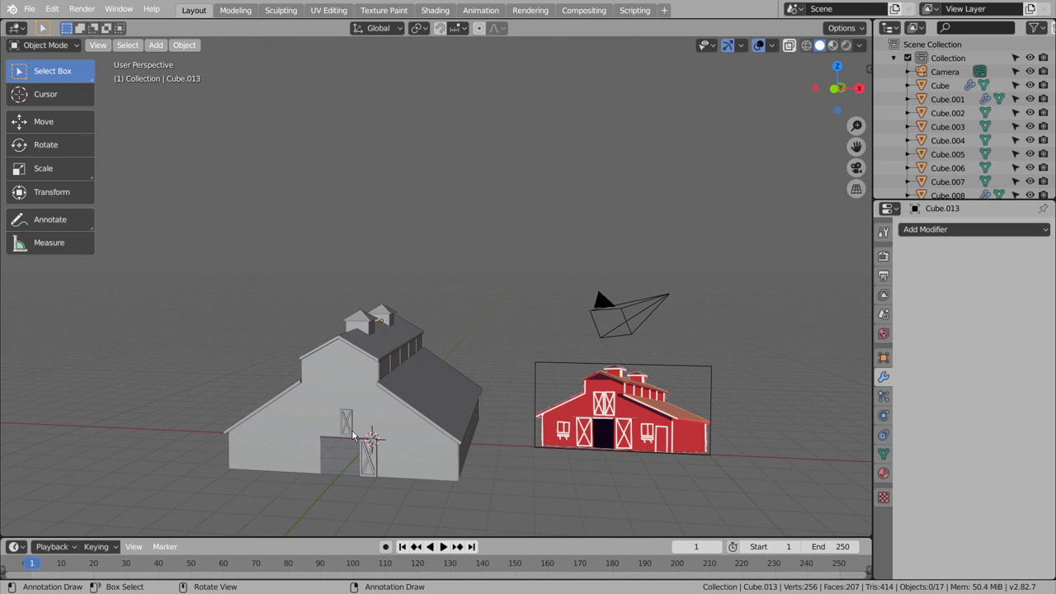
scroll("up", 3)
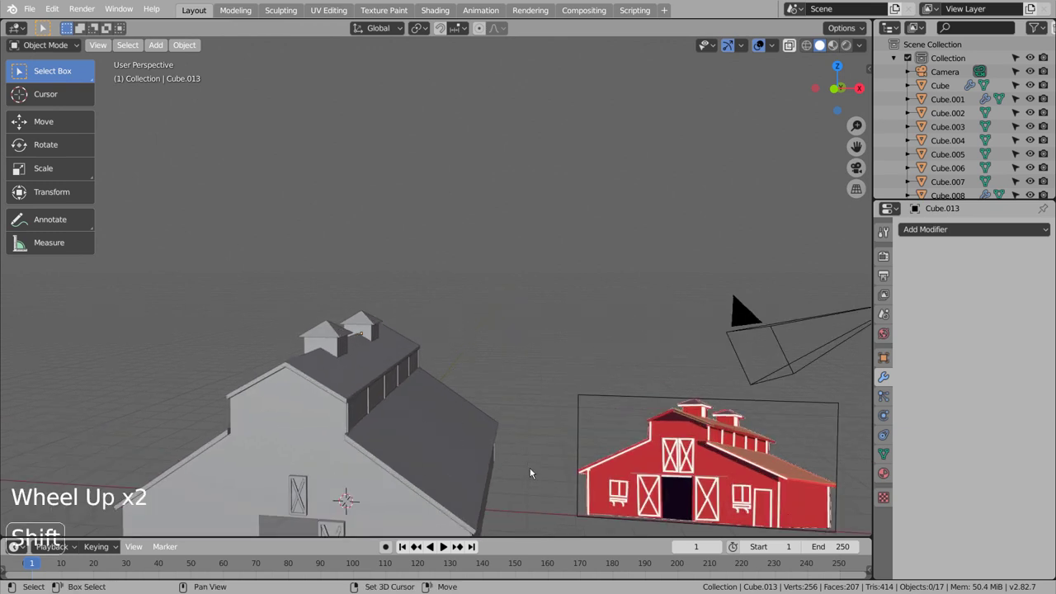
- Select the three duplicate door/window pieces and delete them
middle_click(532, 331)
middle_click(508, 398)
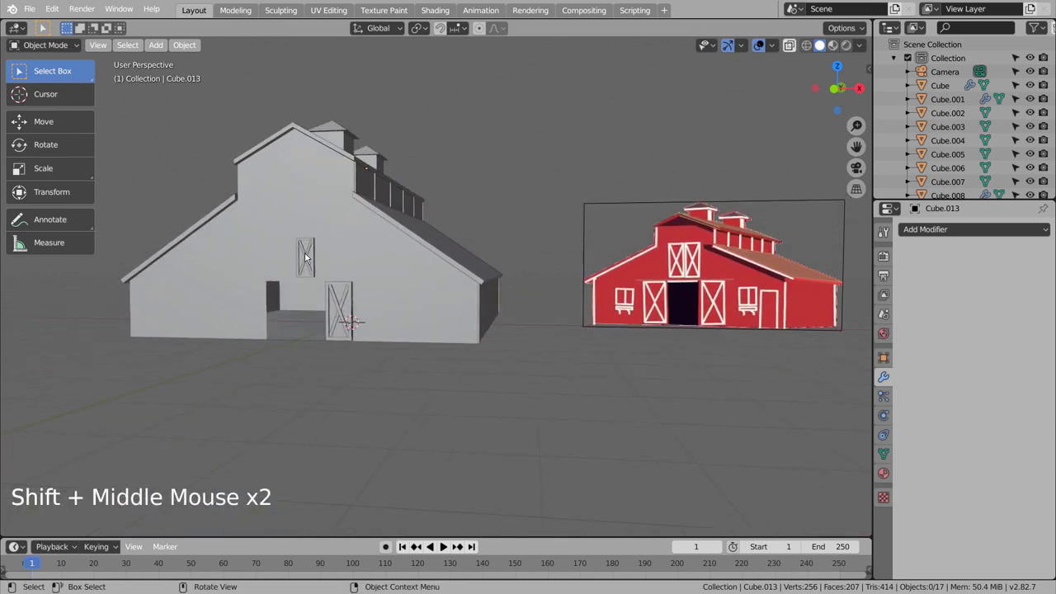
left_click(307, 254)
left_click(305, 250)
double_click(309, 241)
key("x")
left_click(341, 284)
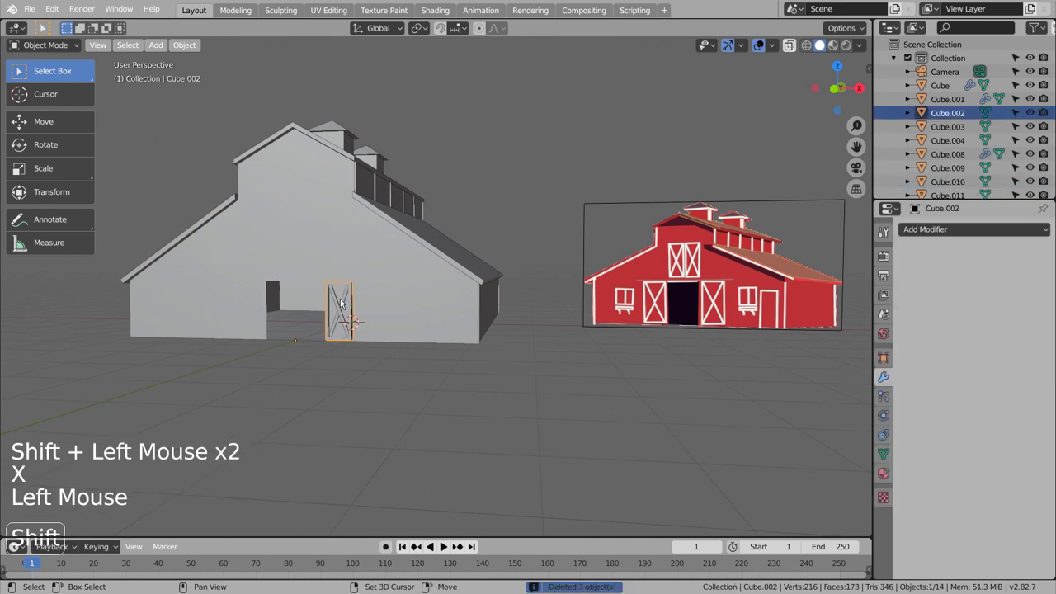
- In front wireframe view, select the loft window pieces and move them out onto the front gable above the door
left_click(341, 302)
left_click(347, 296)
key("KP_2")
key("KP_1")
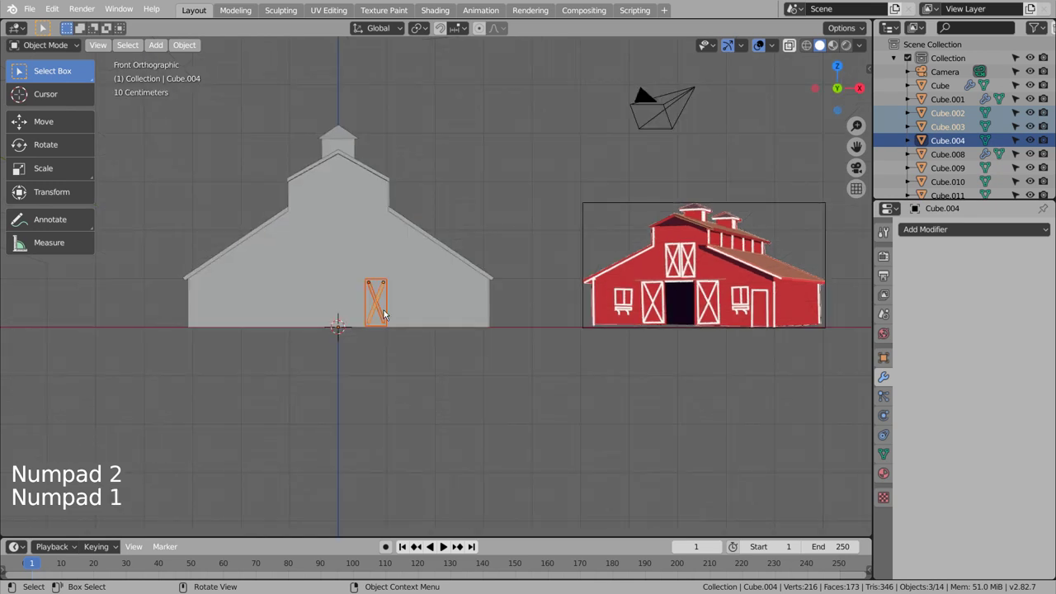
key("shift+z")
key("shift+d")
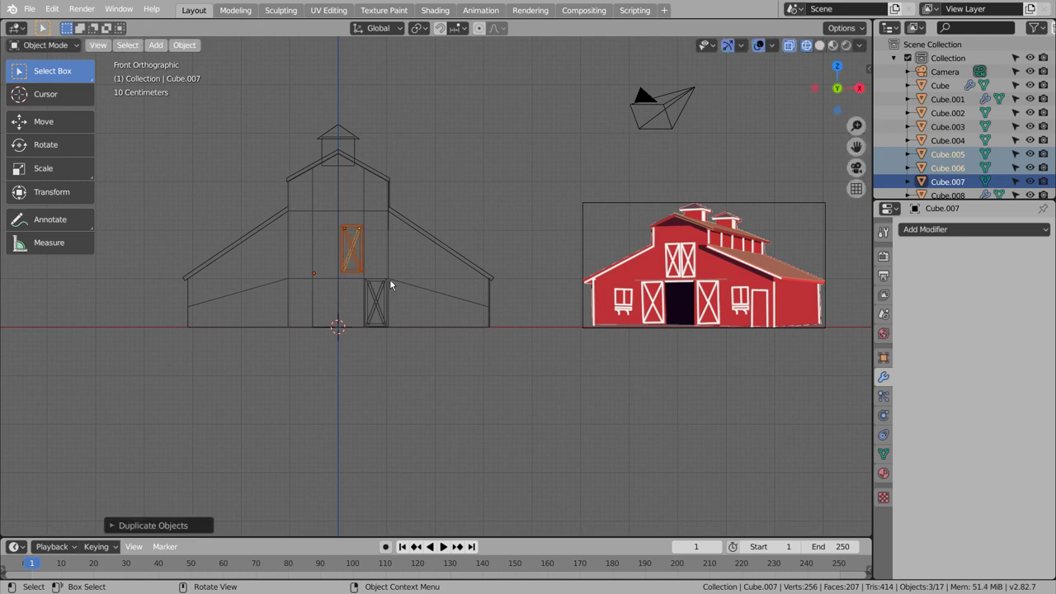
left_click(512, 407)
key("shift+z")
left_click(529, 422)
middle_click(483, 436)
middle_click(423, 444)
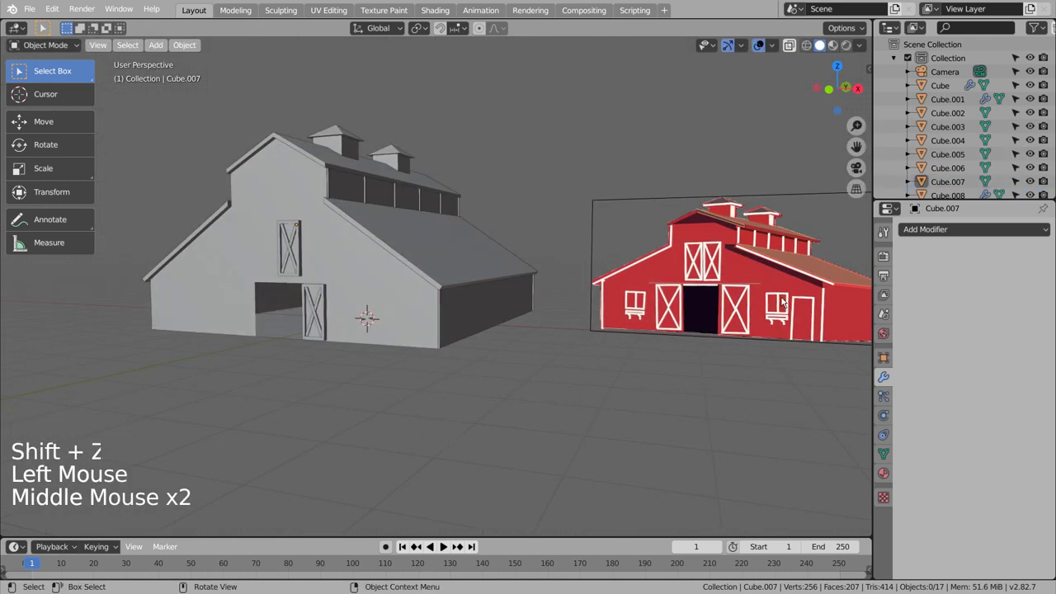
- Add a cube, scale it into a tall narrow door slab and move it to the front wall's right end
left_click(522, 405)
key("shift+a")
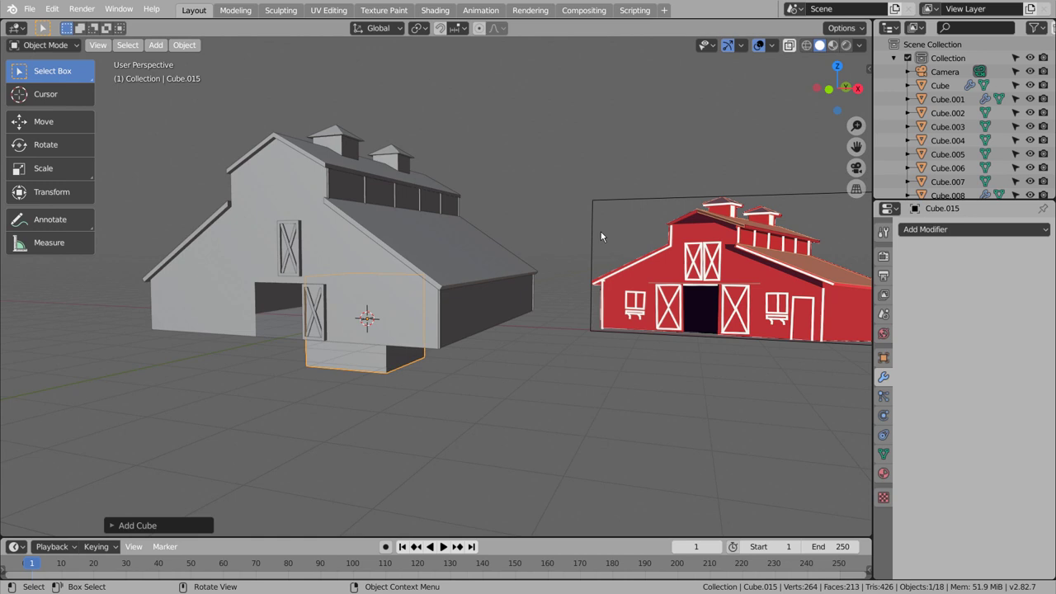
key("KP_1")
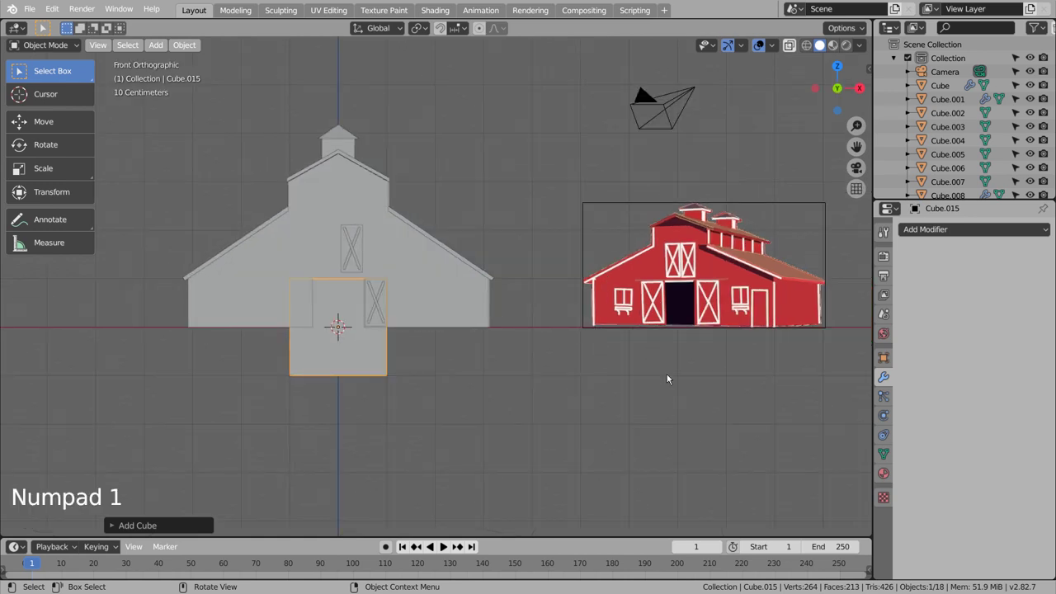
key("s")
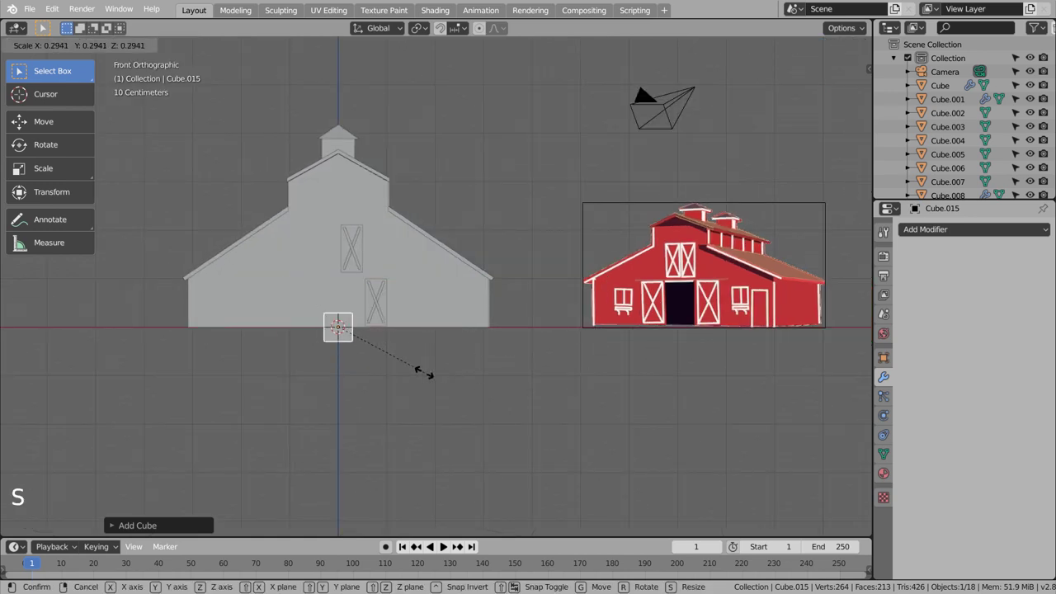
key("s")
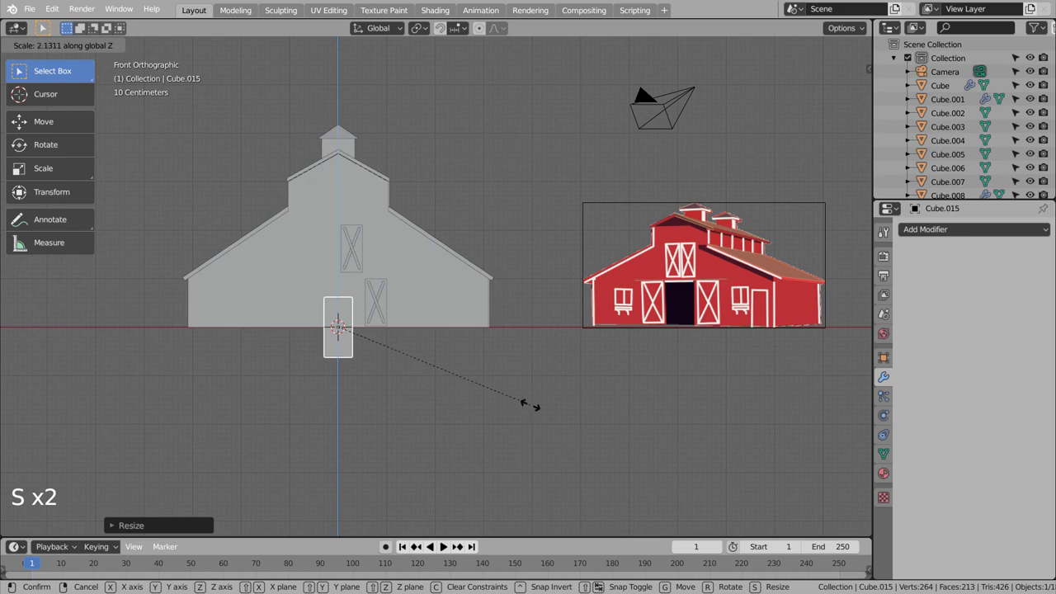
key("g")
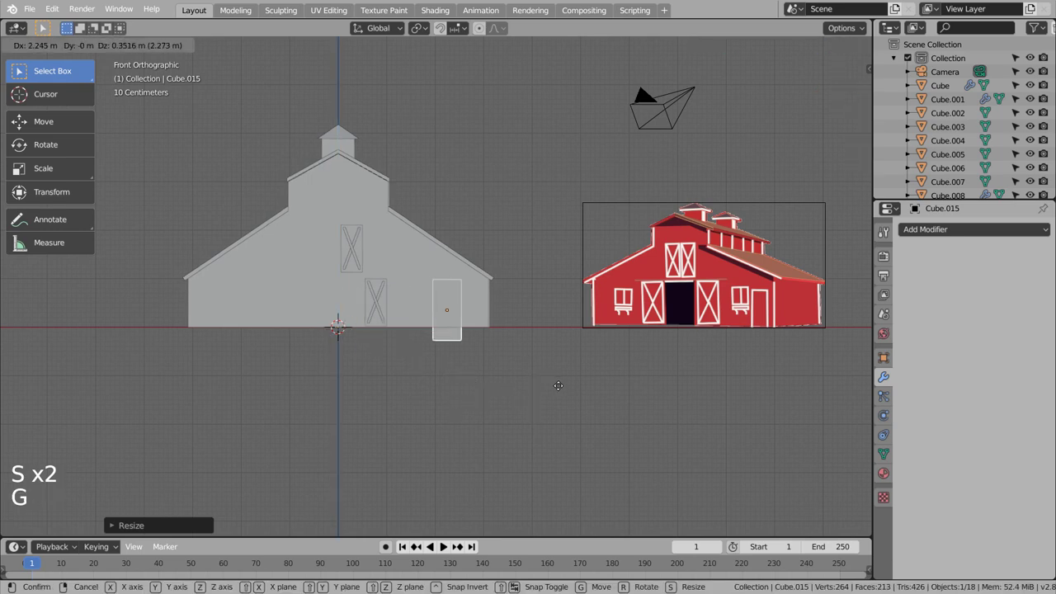
key("s")
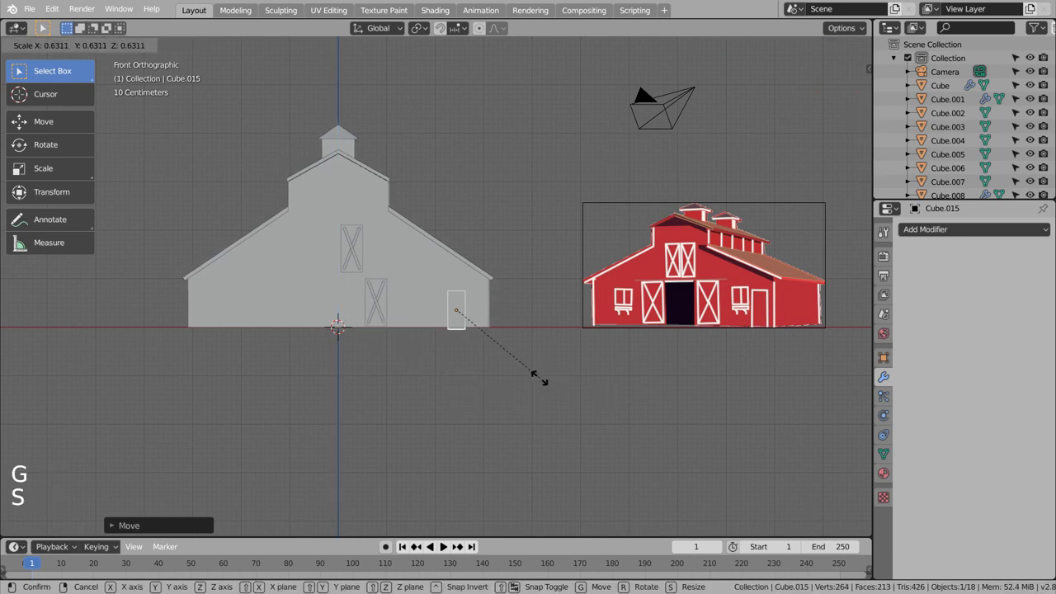
- Raise the door box into place and slide it against the front wall in side view
scroll("up", 3)
scroll("up", 3)
scroll("down", 3)
scroll("down", 3)
key("g")
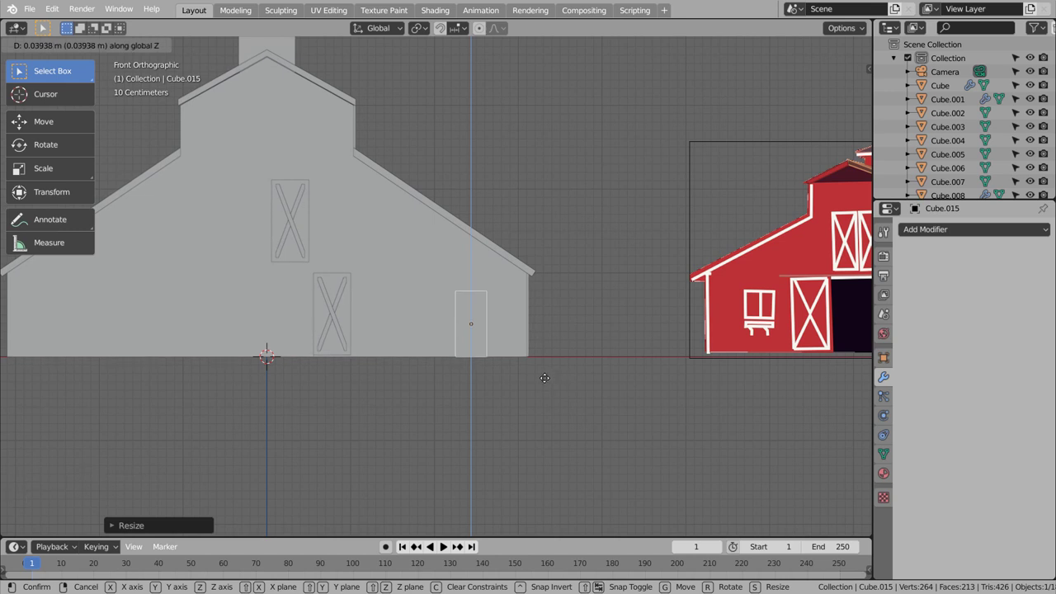
key("KP_3")
key("g")
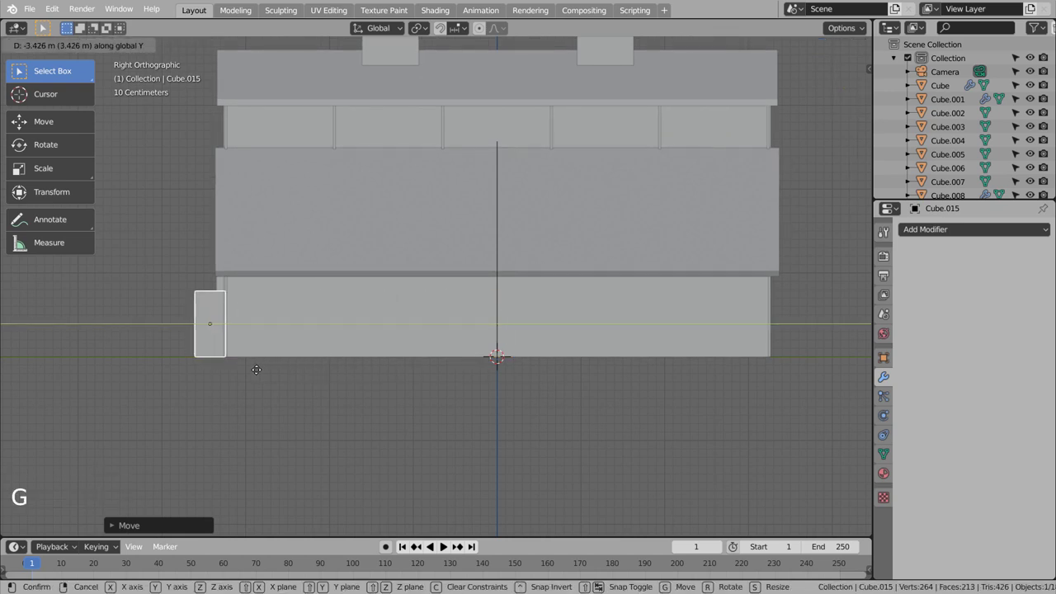
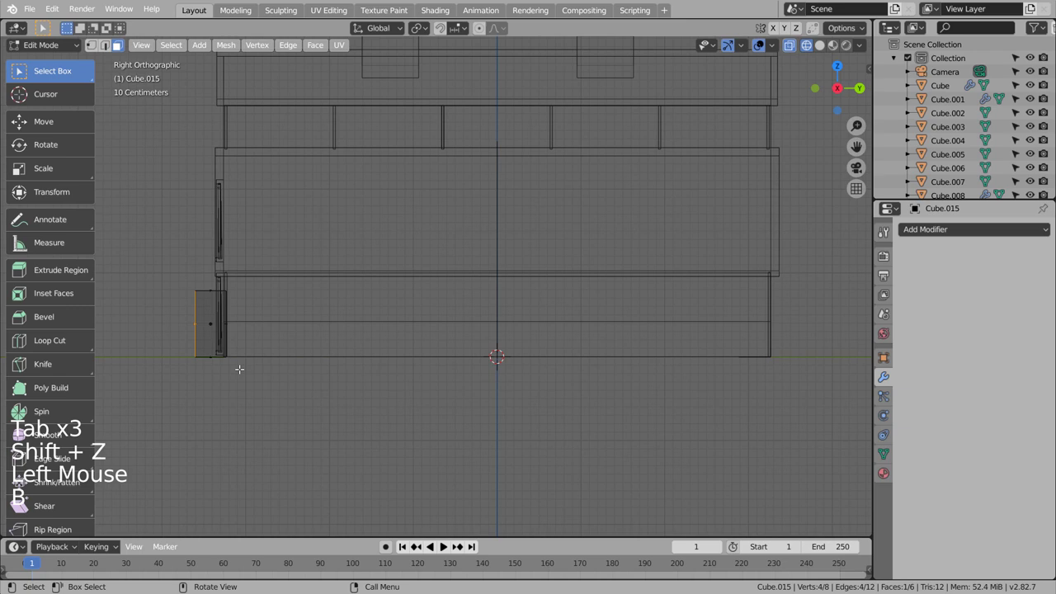
- Set the door's depth against the wall and inset its face into a framed panel
key("g")
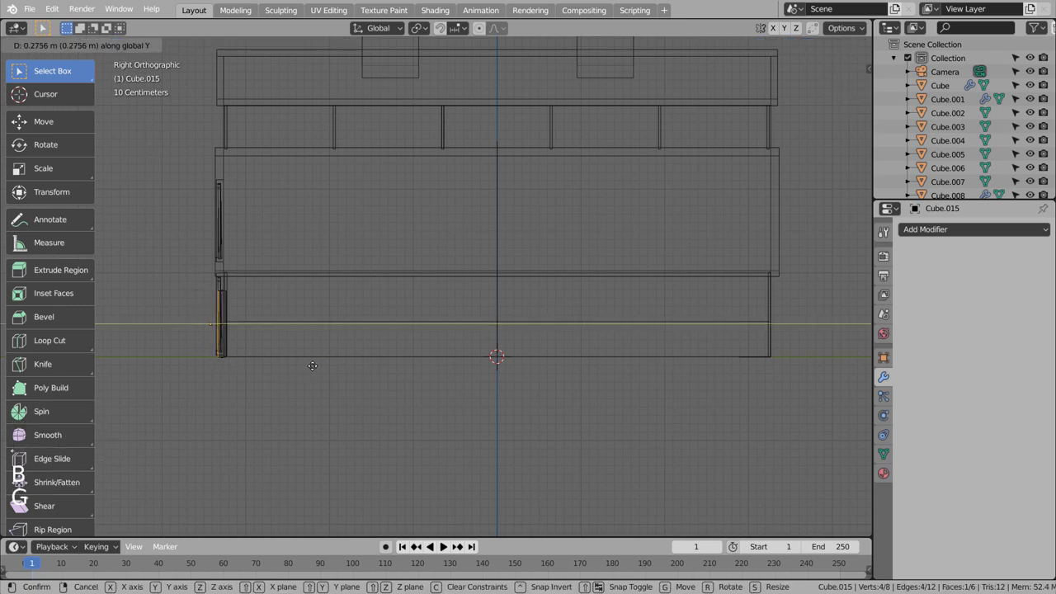
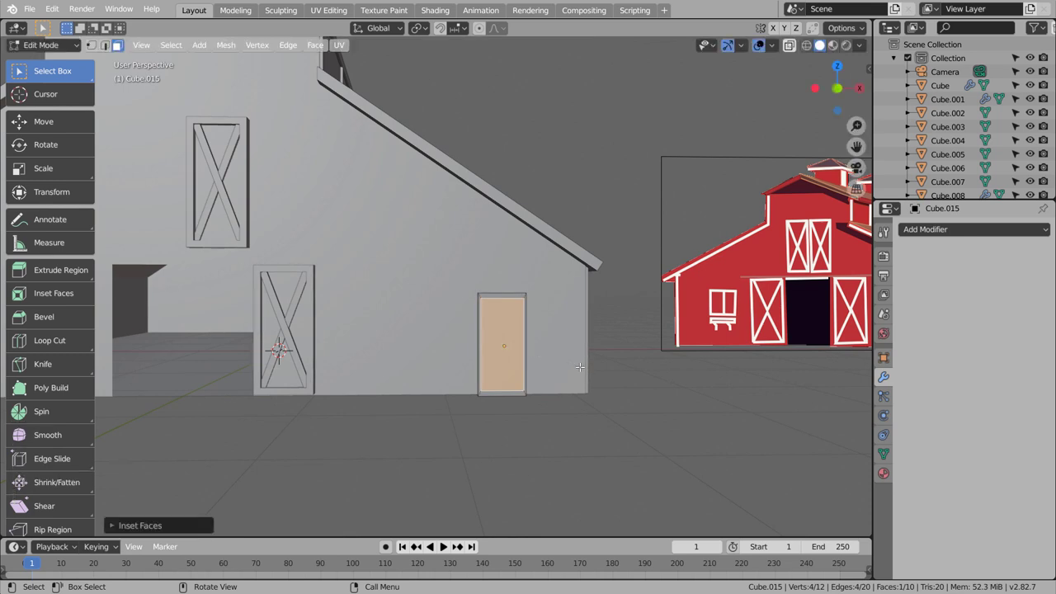
scroll("down", 3)
middle_click(120, 48)
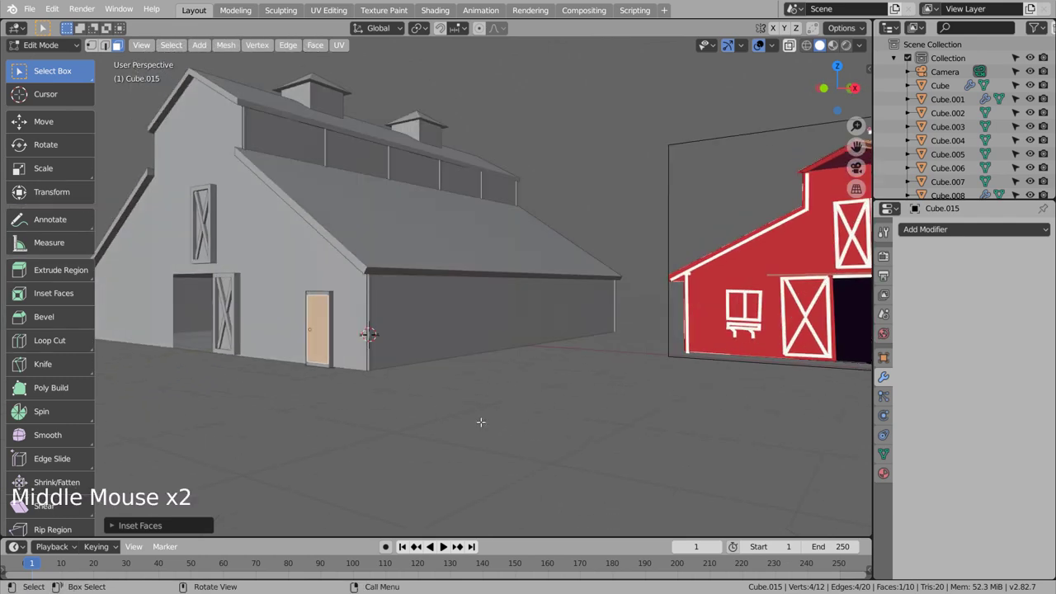
middle_click(120, 48)
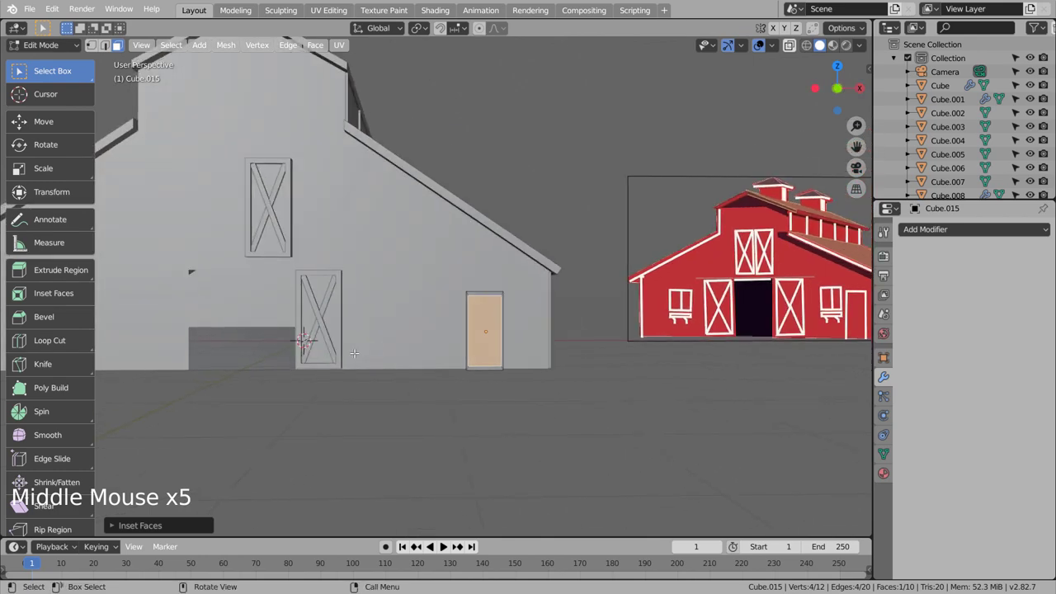
middle_click(120, 48)
scroll("up", 3)
scroll("up", 3)
scroll("down", 3)
key("g")
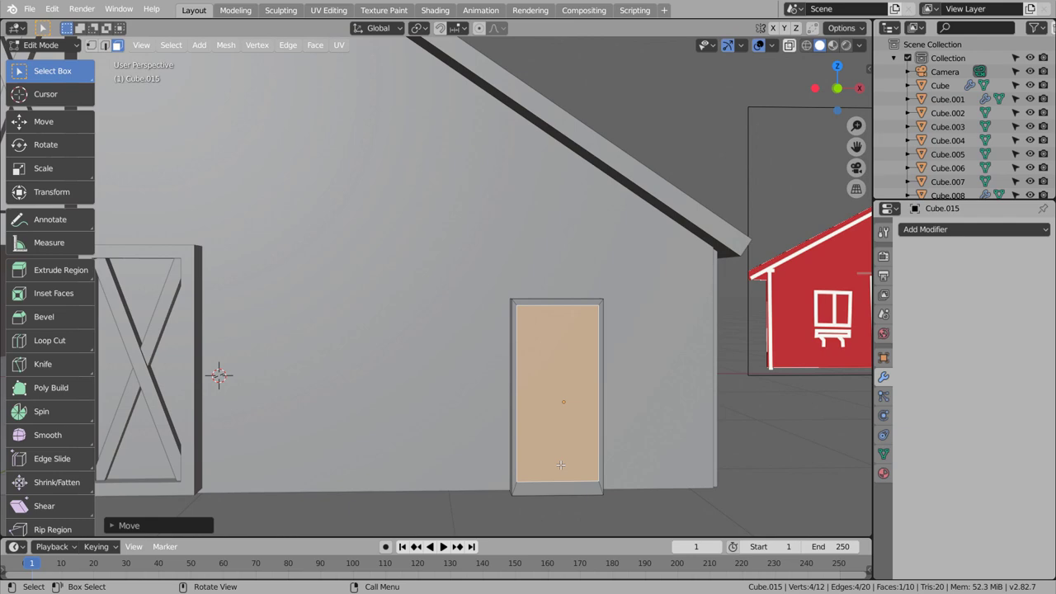
- In front wireframe view, lower the panel's bottom inner vertices to the ground so no frame remains below
key("1")
key("KP_1")
key("shift+z")
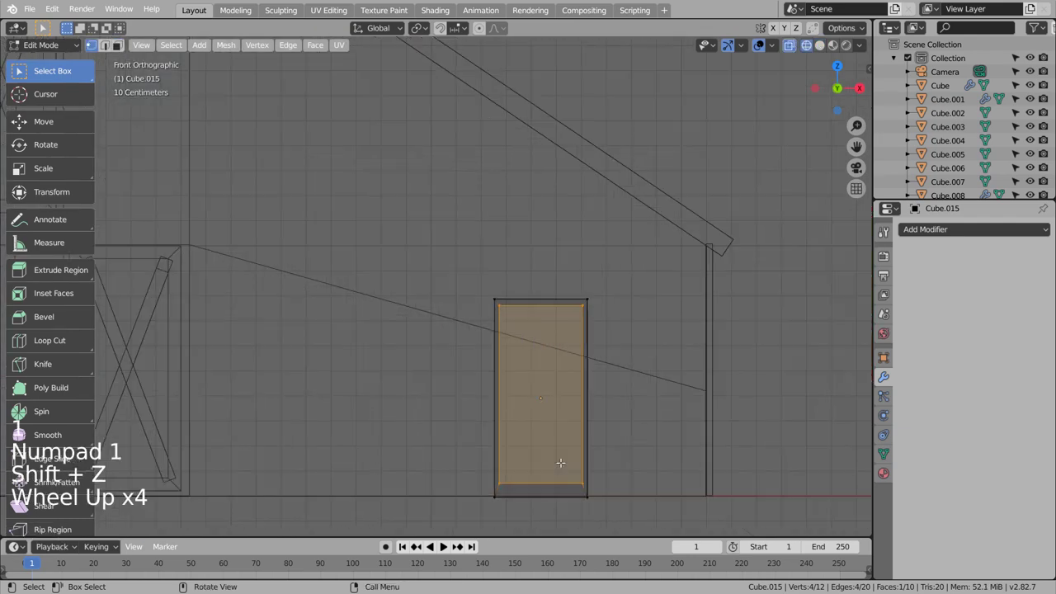
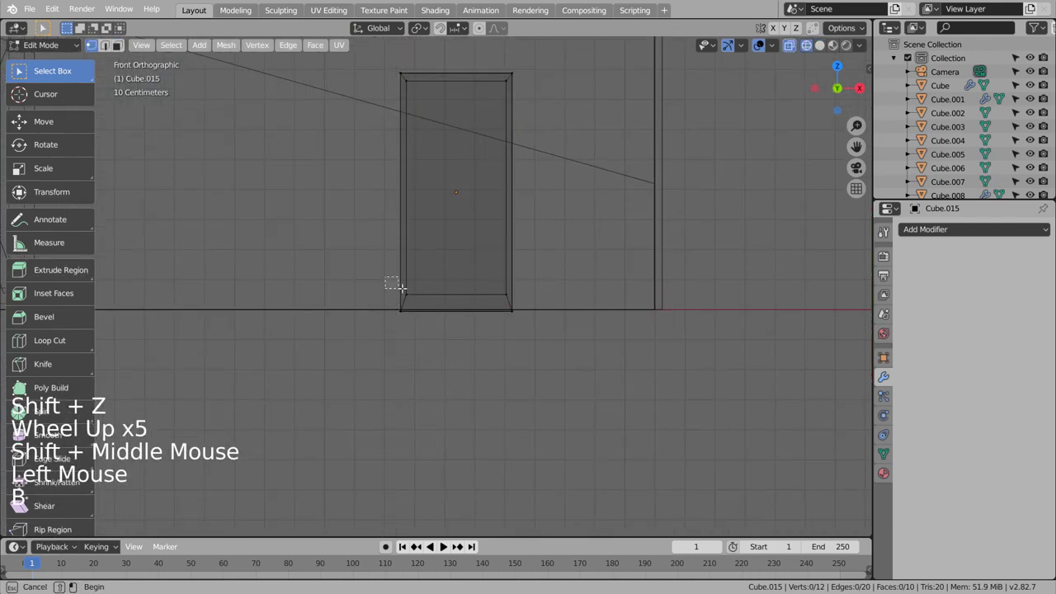
key("g")
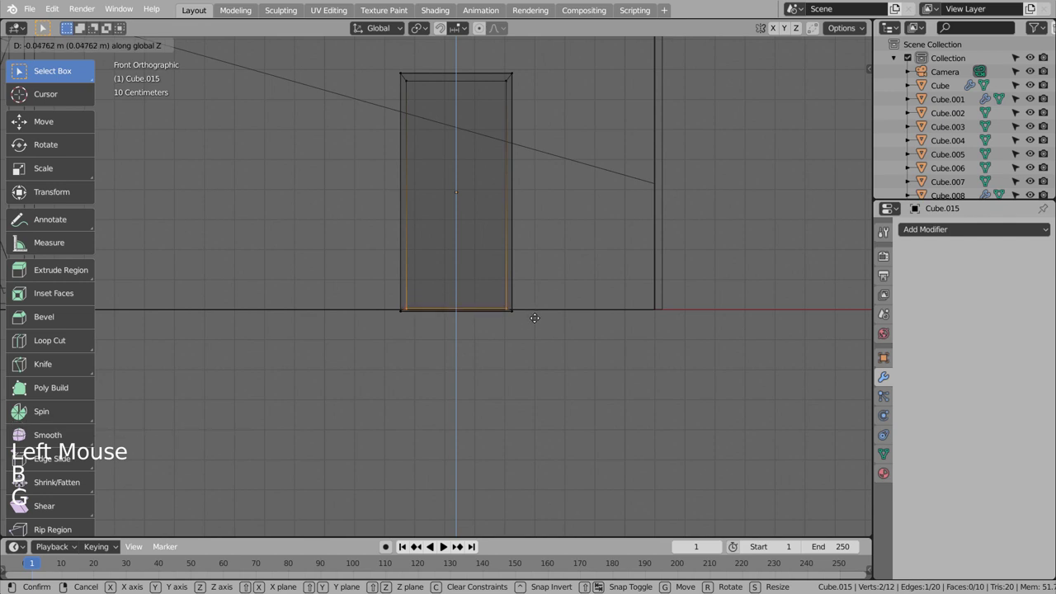
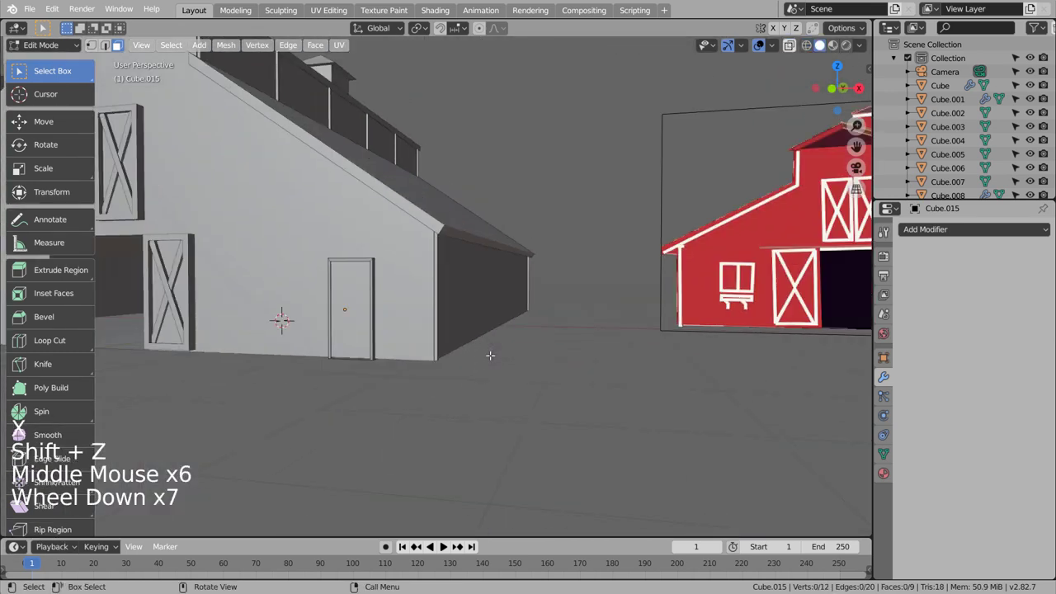
key("Tab")
- Check the framed side door from several views, then bring up the Add menu's mesh list
left_click(375, 290)
left_click(375, 306)
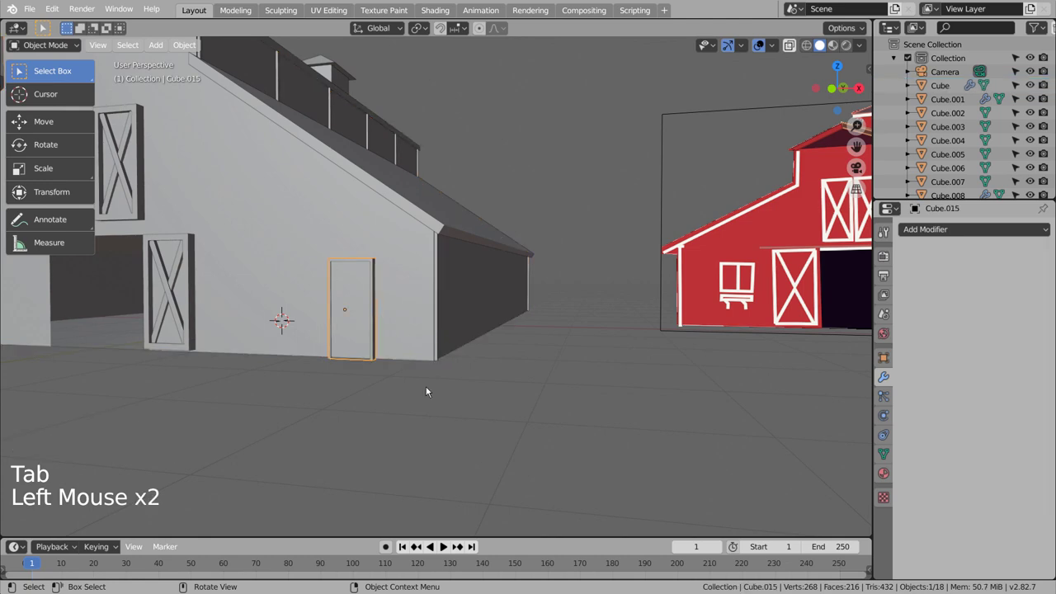
key("KP_3")
scroll("up", 3)
scroll("up", 3)
middle_click(271, 317)
middle_click(530, 329)
middle_click(524, 329)
middle_click(568, 332)
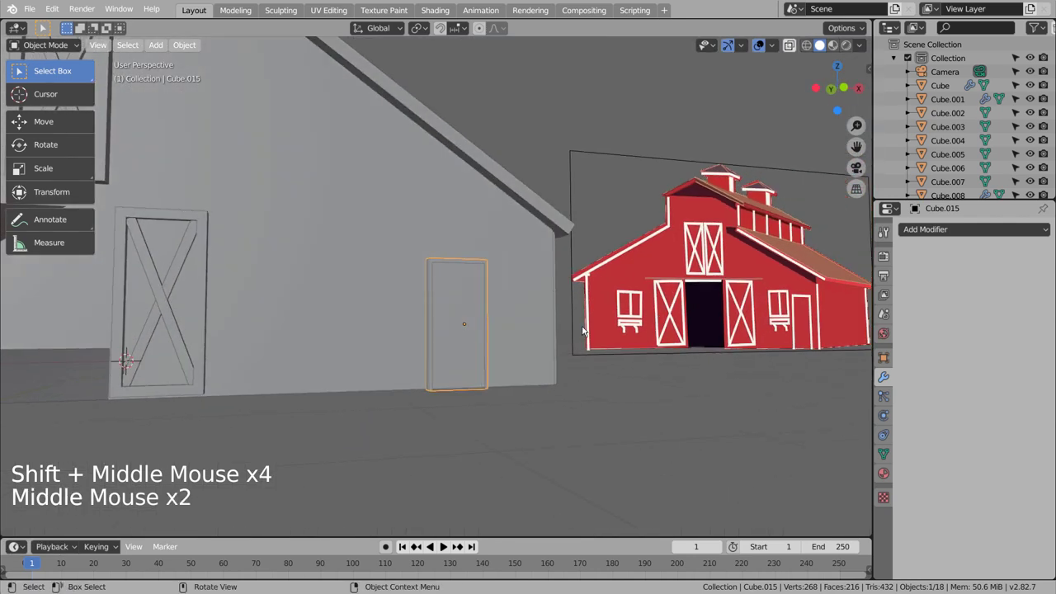
scroll("down", 3)
left_click(516, 401)
- Add a cube, shrink it into a small square panel and place it left of the side door
key("shift+a")
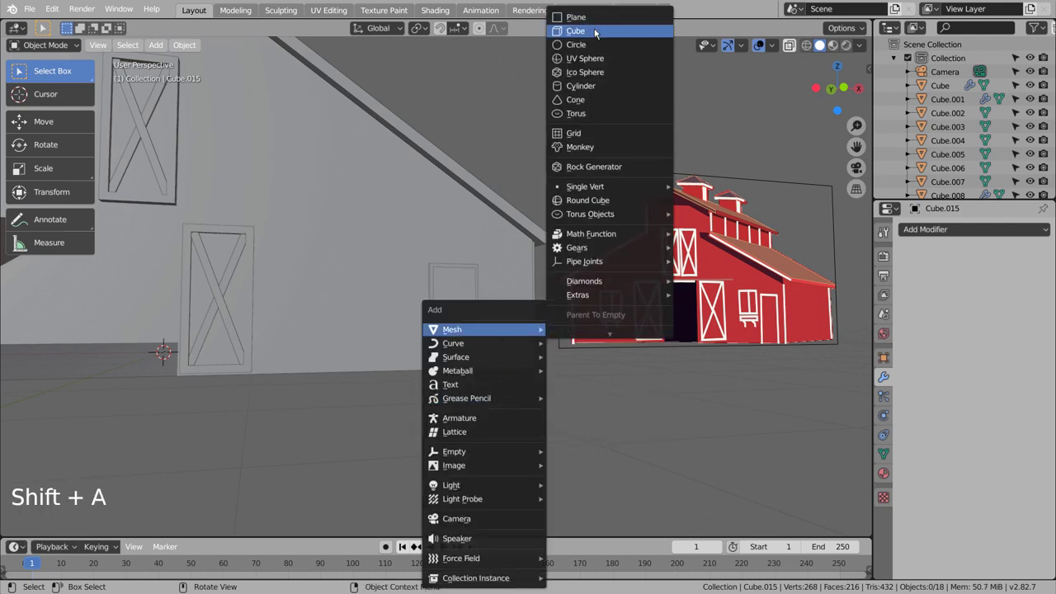
key("KP_1")
scroll("down", 3)
key("s")
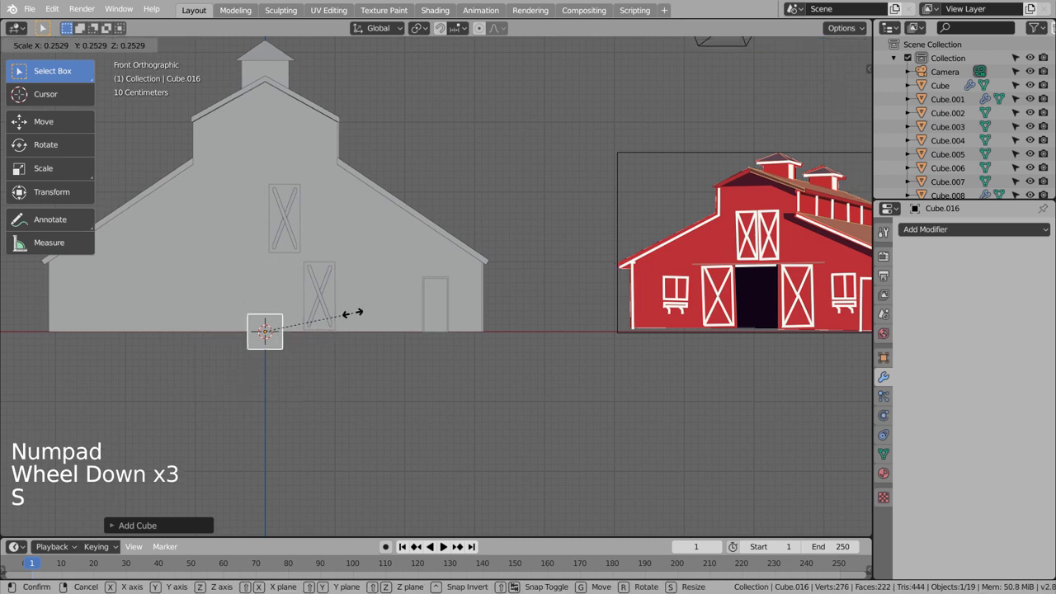
key("g")
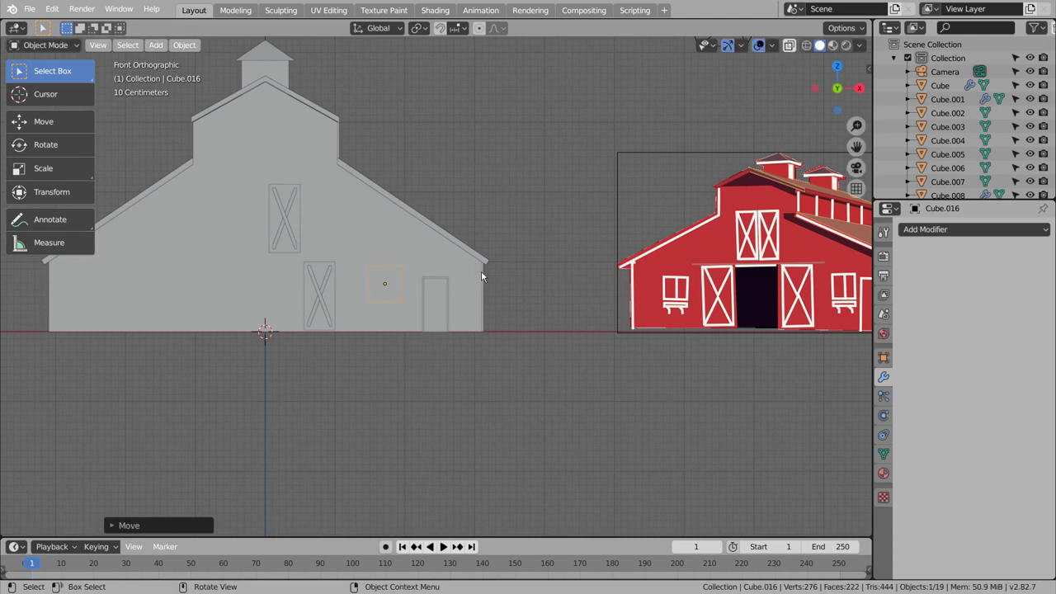
key("s")
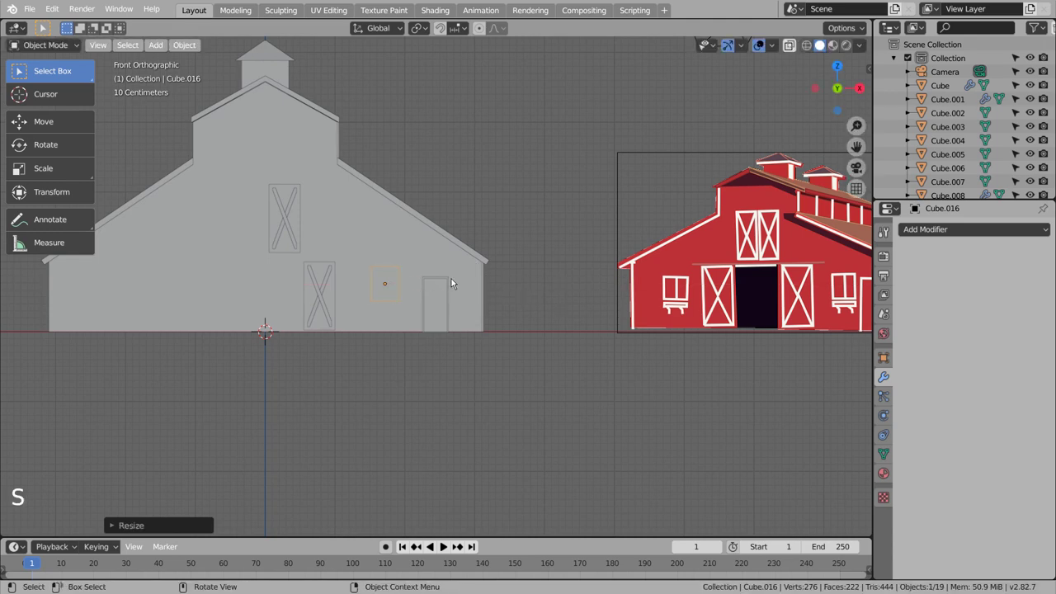
scroll("up", 3)
key("Tab")
scroll("up", 3)
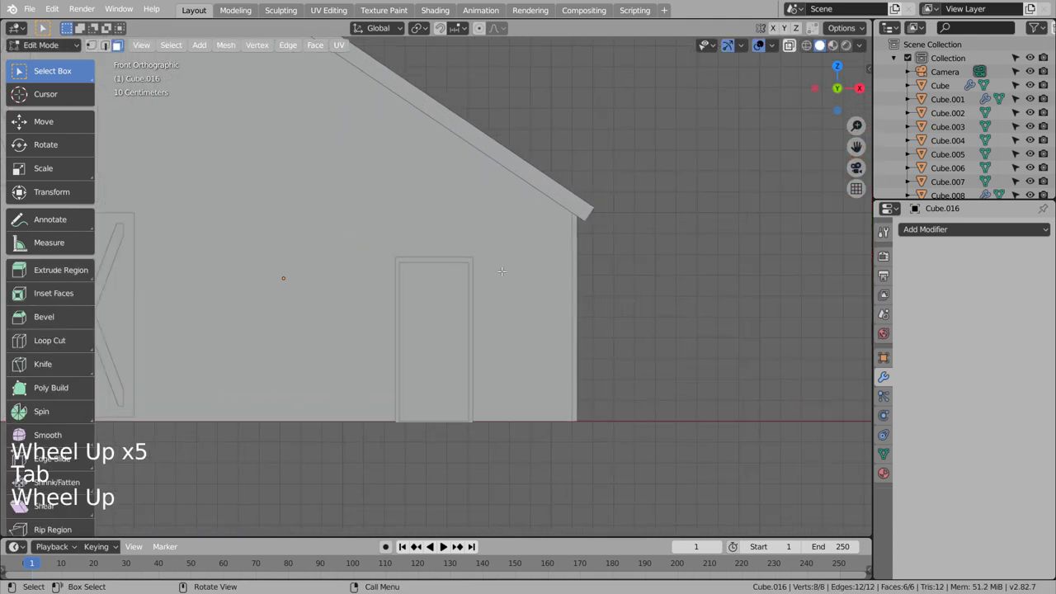
key("Tab")
- In side view, move Cube.016 onto the side wall surface and adjust its faces flat against it
key("KP_3")
key("g")
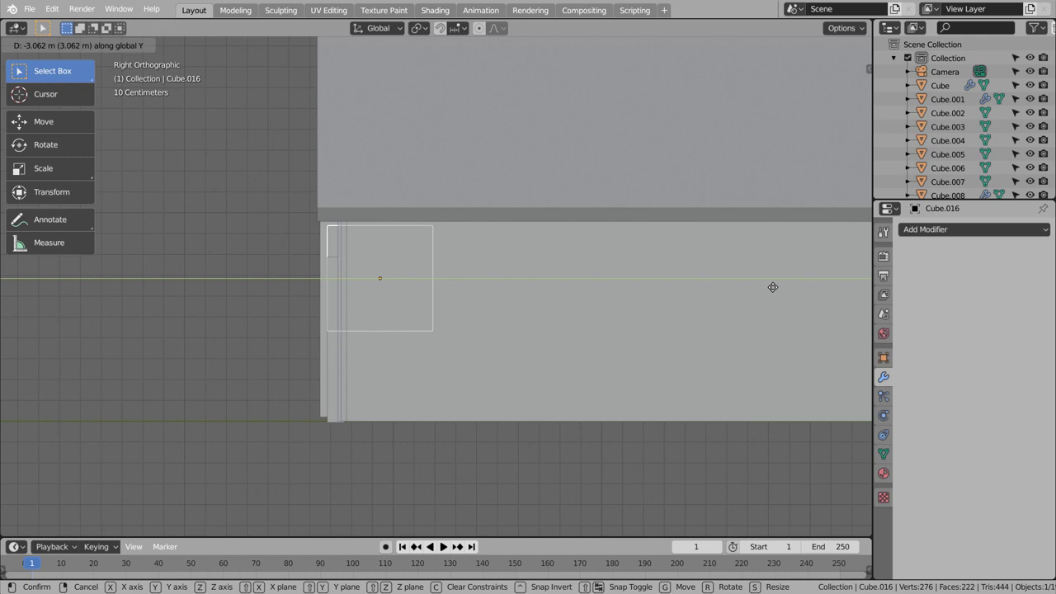
key("Tab")
key("Tab")
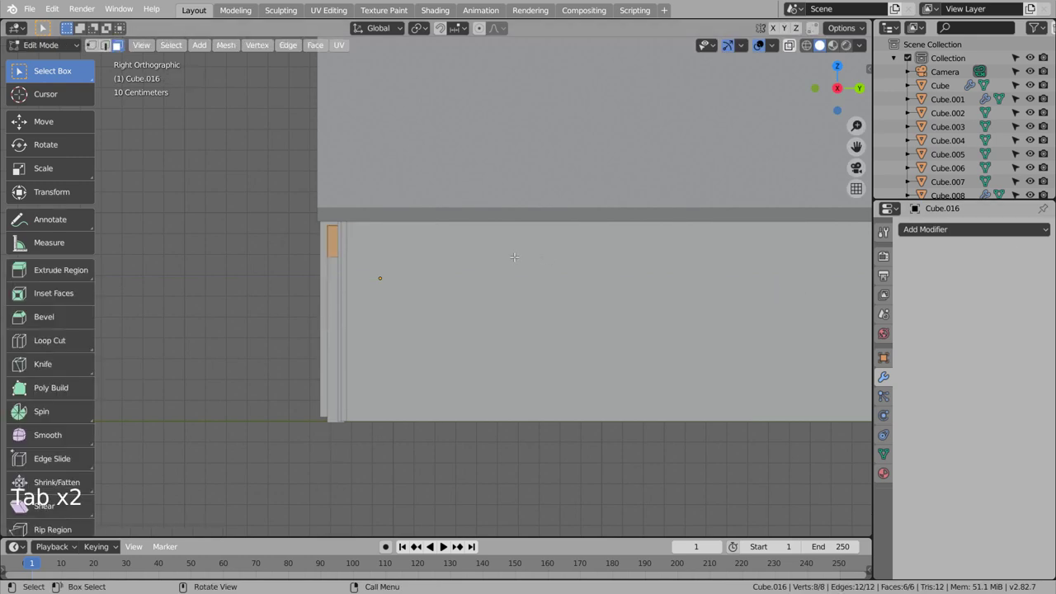
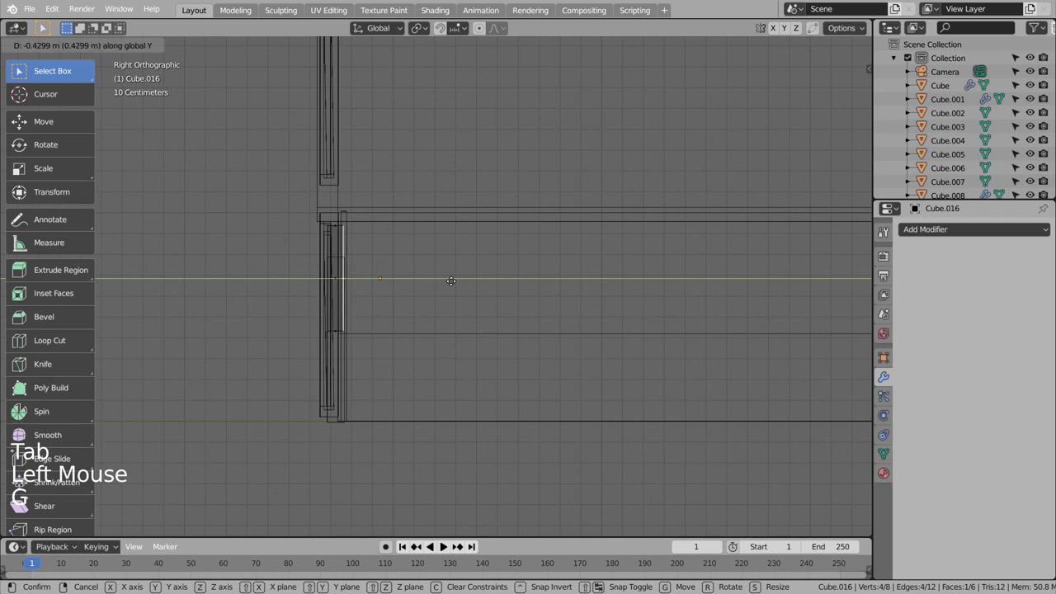
key("Tab")
middle_click(431, 287)
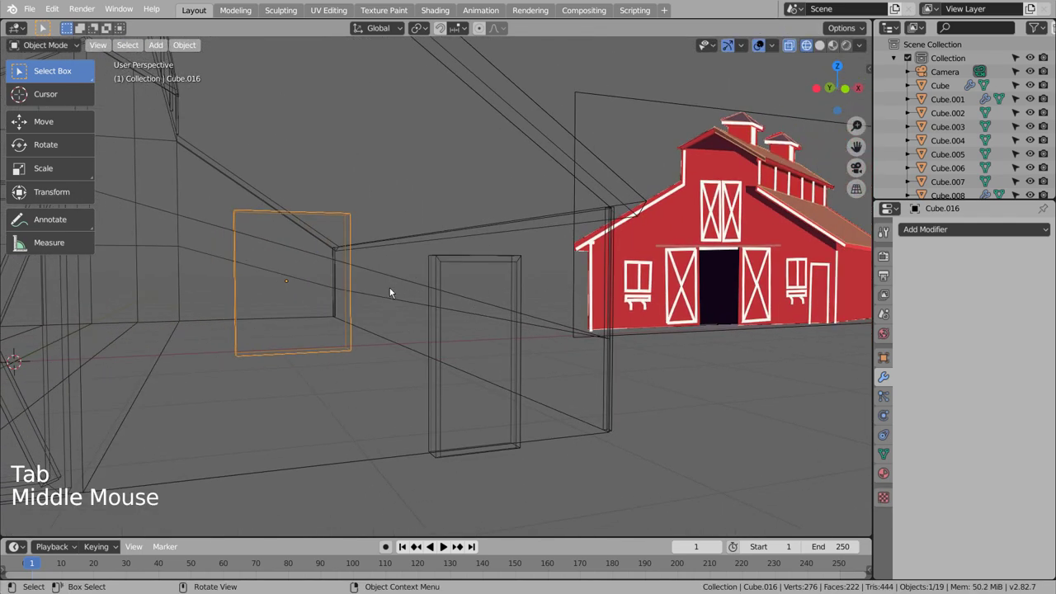
middle_click(395, 308)
middle_click(387, 308)
middle_click(386, 310)
middle_click(388, 305)
middle_click(324, 275)
- Inset the panel face into a frame and squeeze a 2-cut loop cut to zero on X for a centre divider
key("Tab")
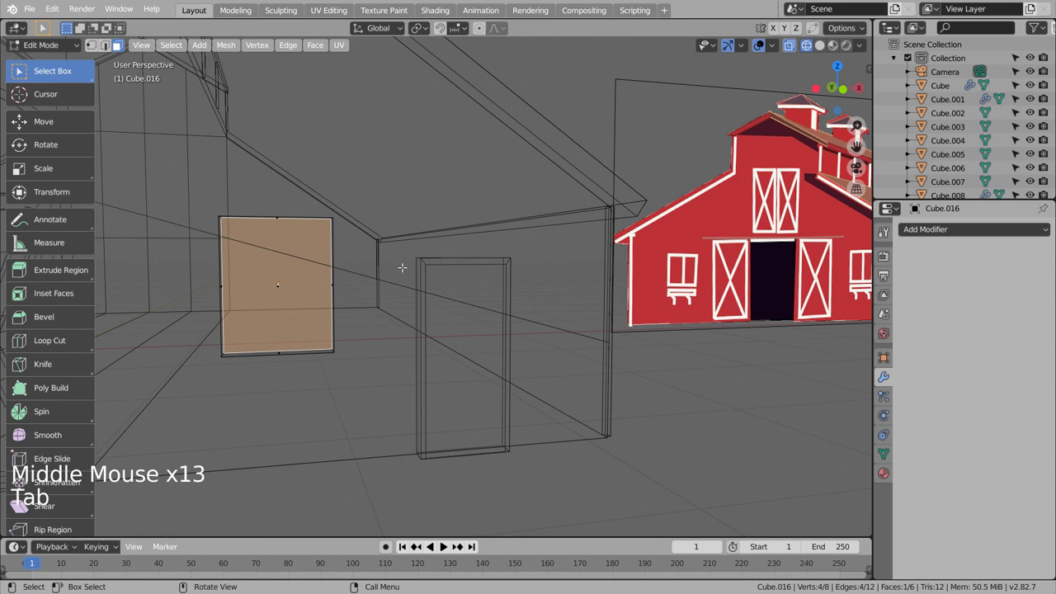
key("i")
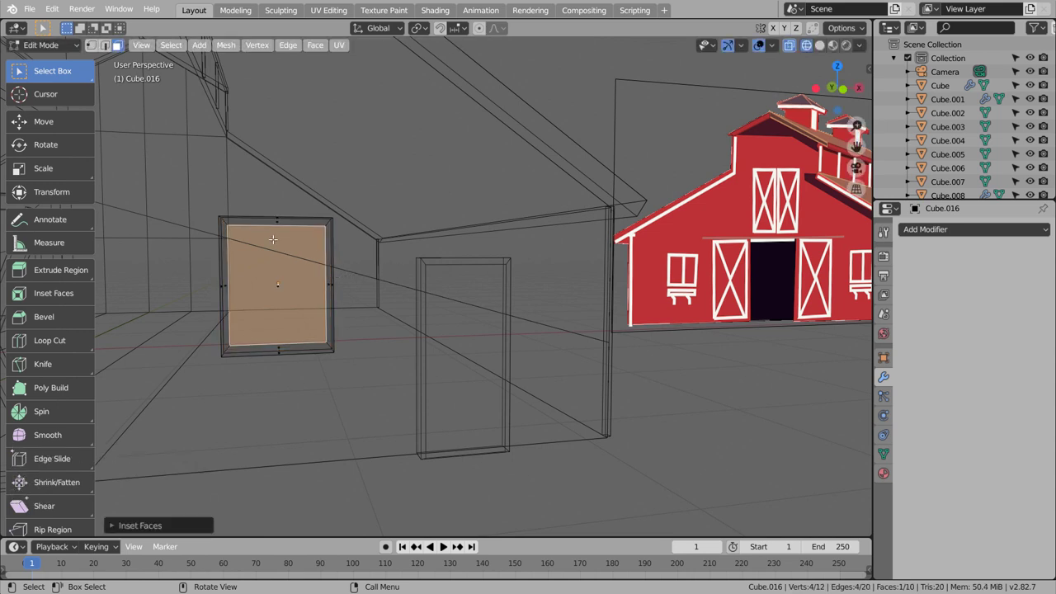
key("Tab")
key("Tab")
key("Tab")
key("Tab")
key("ctrl+r")
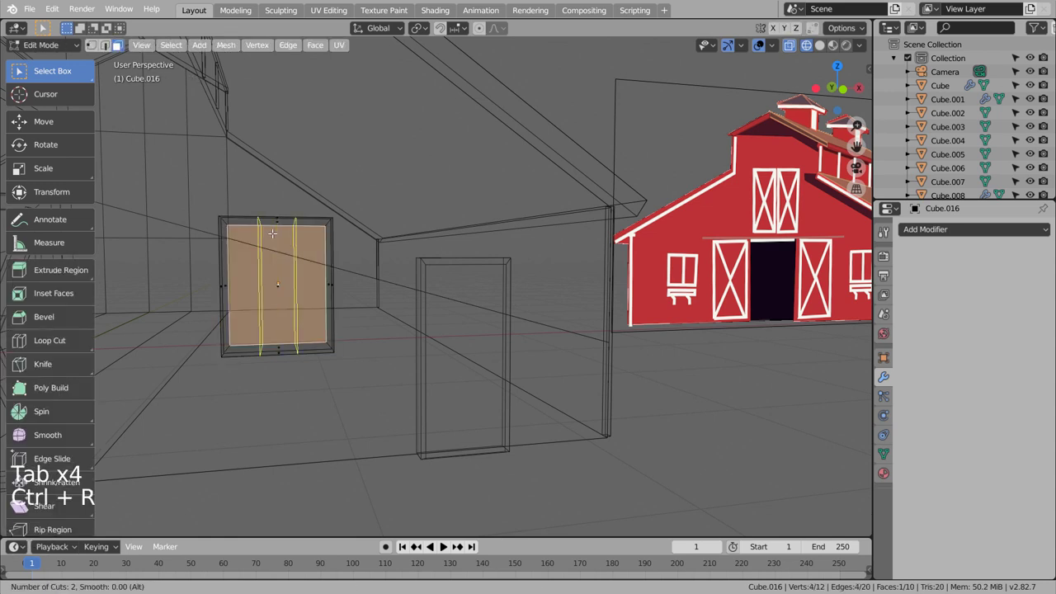
right_click(825, 111)
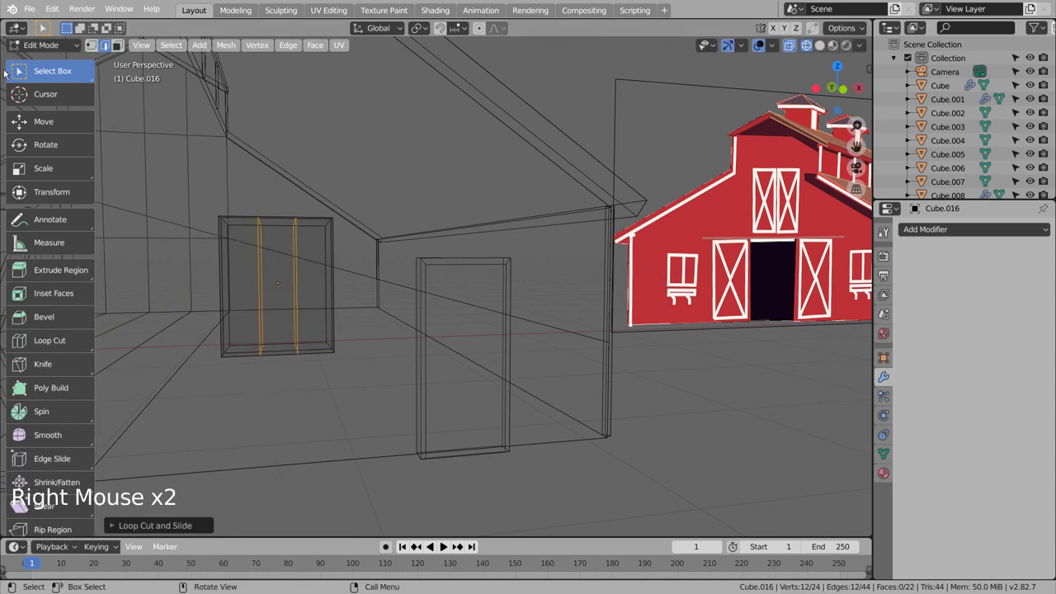
left_click(825, 111)
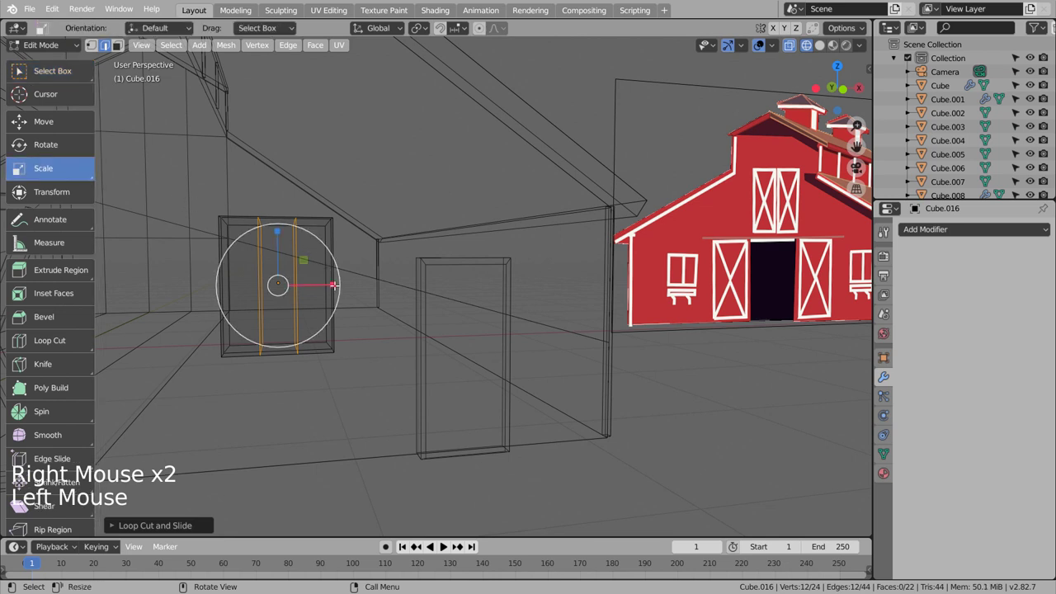
left_click(824, 111)
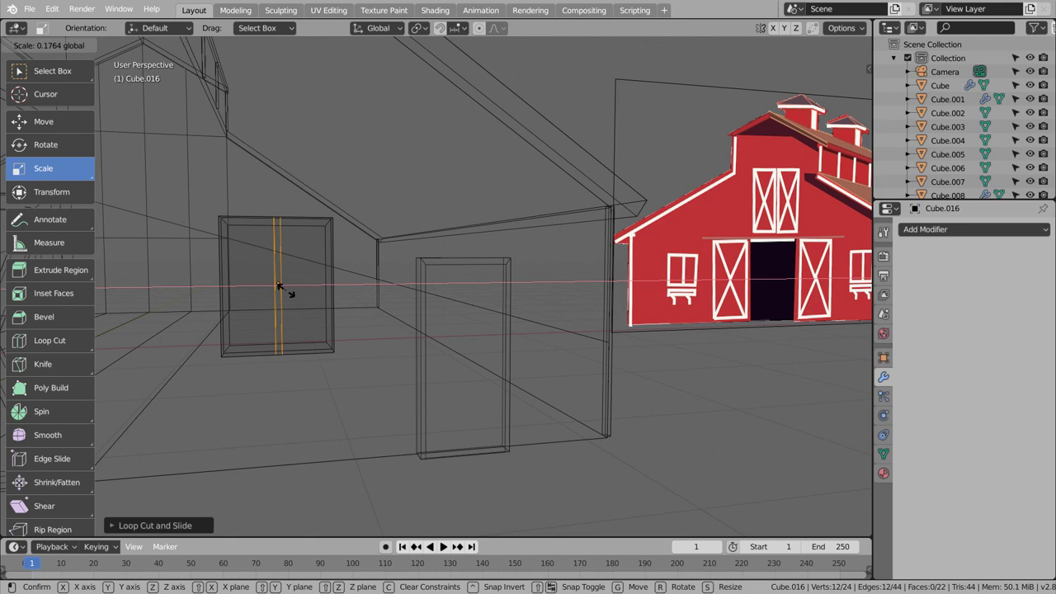
key("Tab")
key("KP_1")
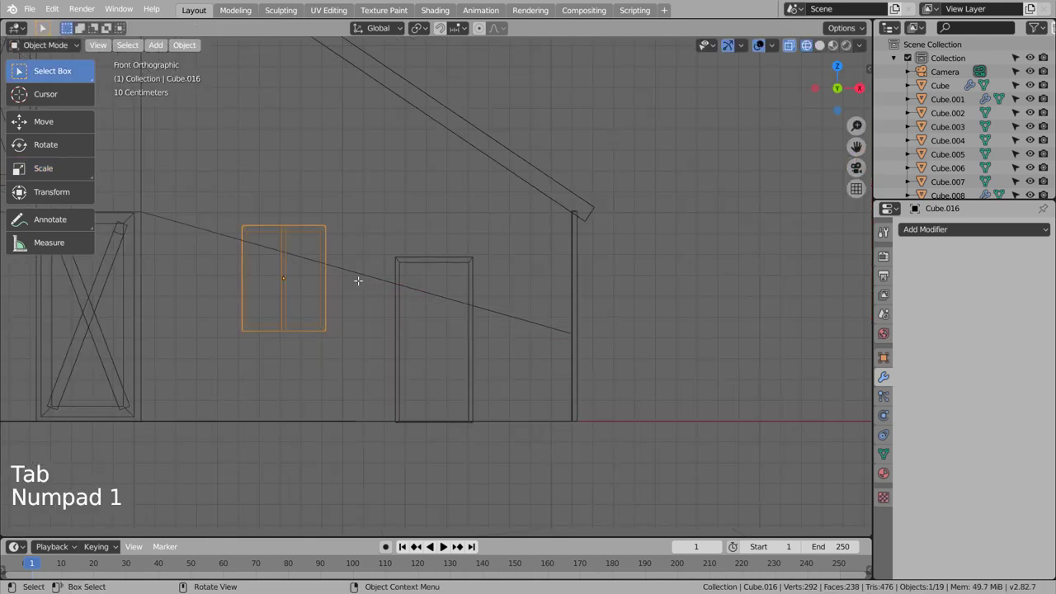
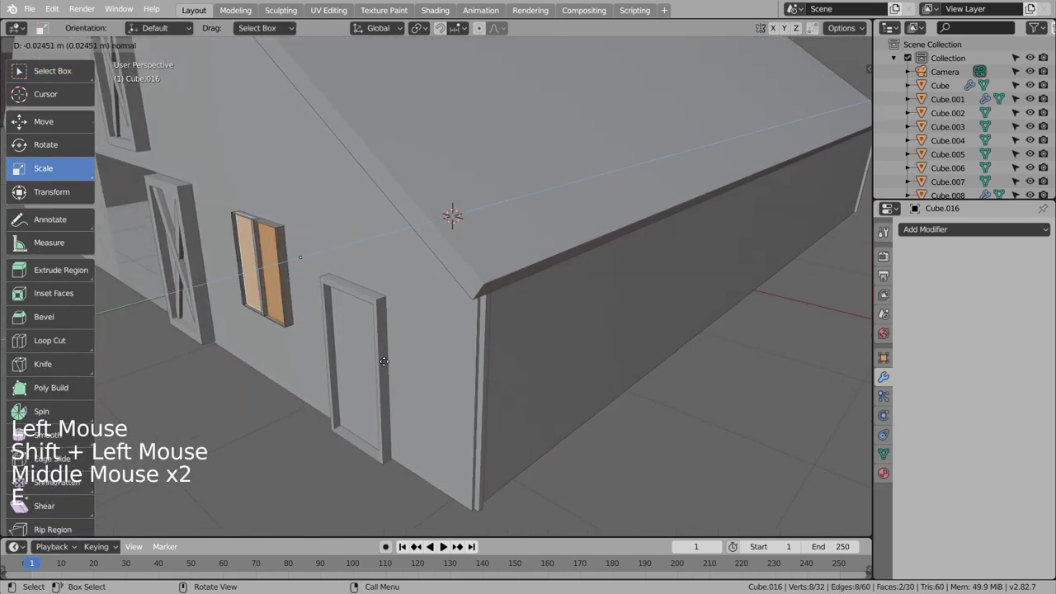
- Extrude the two panes inward along their normals and inspect the window around the wall
key("Tab")
middle_click(364, 381)
middle_click(385, 372)
middle_click(450, 344)
scroll("down", 3)
left_click(422, 416)
middle_click(463, 421)
middle_click(525, 421)
middle_click(525, 420)
middle_click(472, 434)
middle_click(438, 436)
middle_click(437, 436)
key("KP_1")
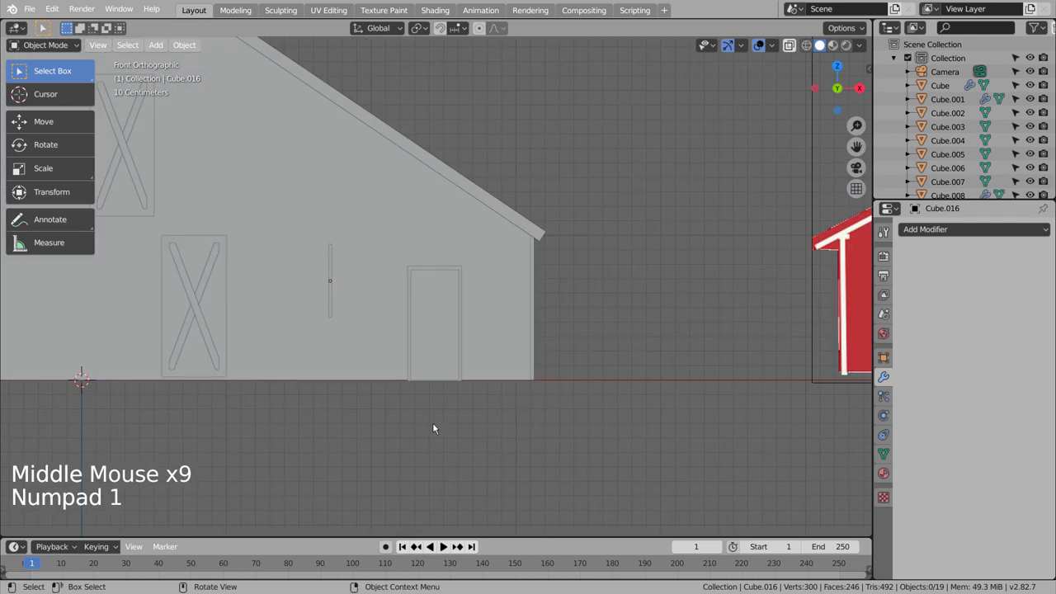
key("shift+z")
middle_click(408, 418)
middle_click(422, 420)
middle_click(451, 417)
middle_click(475, 421)
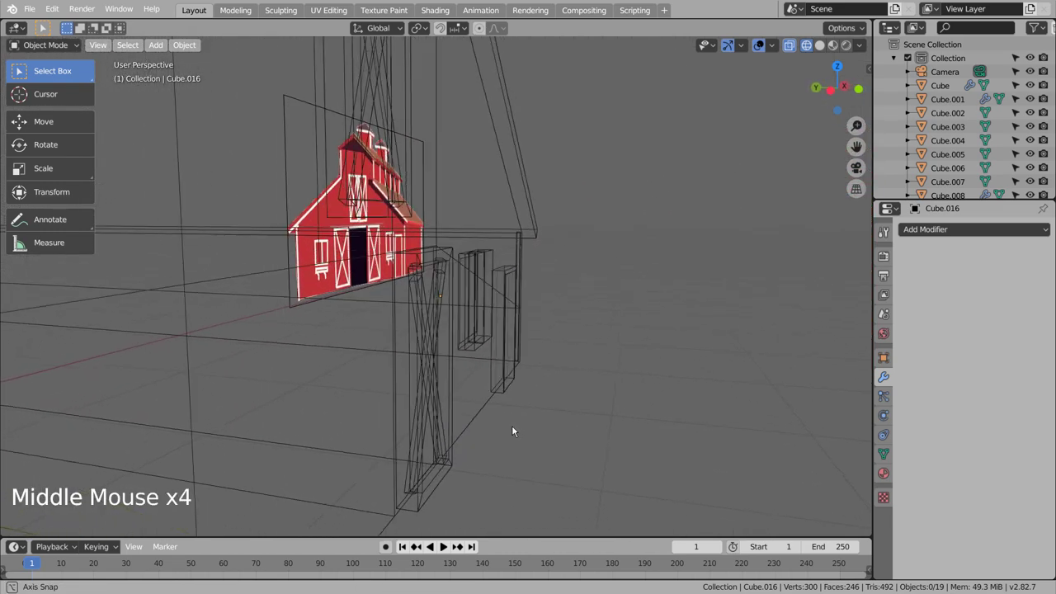
- Add a cube, shrink it to a small block and move it beneath the two-pane window
key("KP_1")
left_click(451, 421)
key("shift+a")
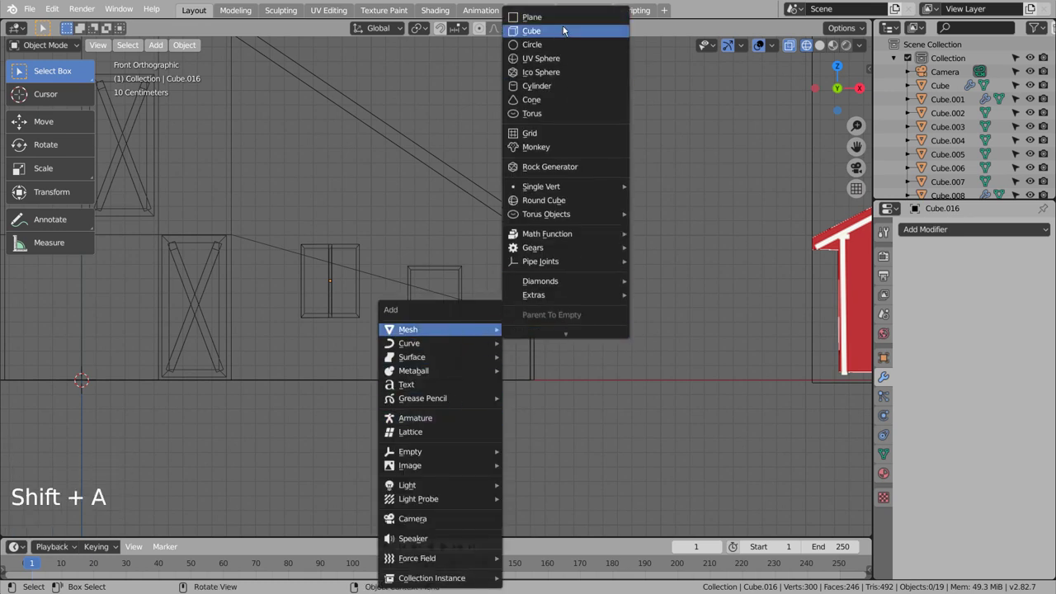
scroll("down", 3)
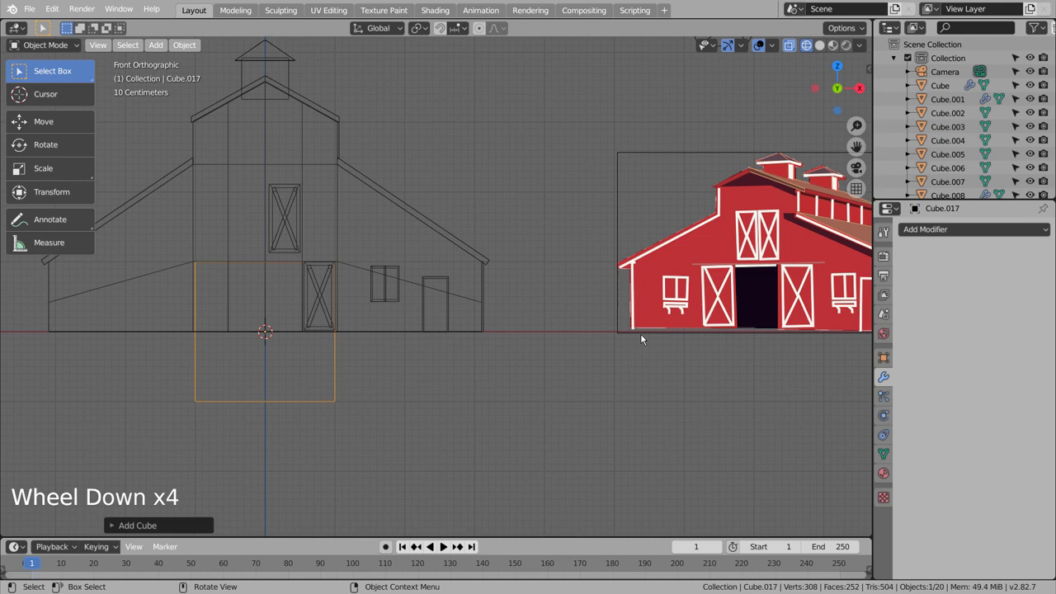
key("s")
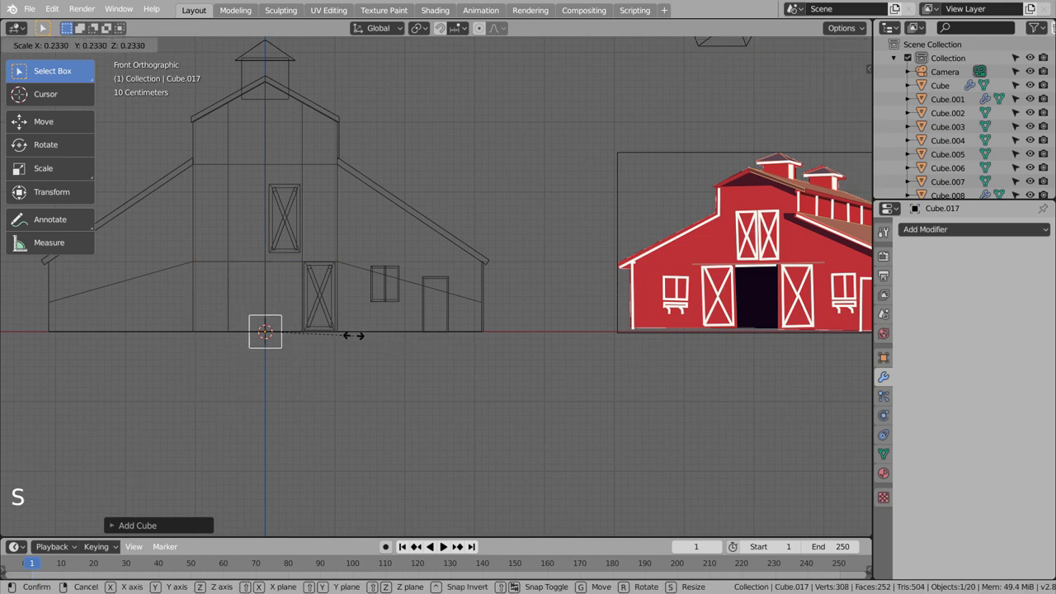
key("g")
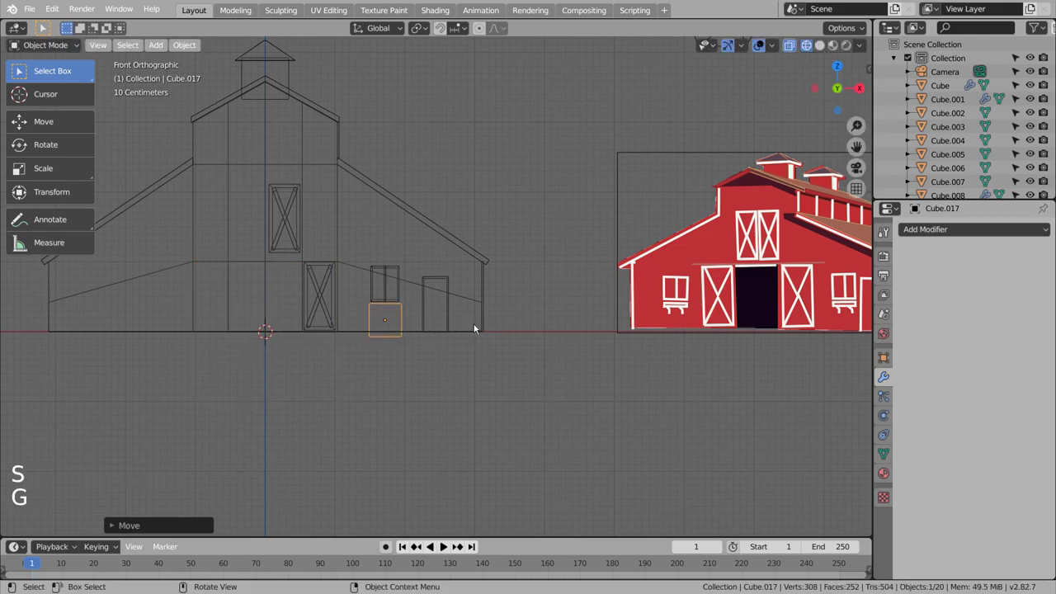
scroll("up", 3)
middle_click(386, 381)
middle_click(434, 378)
scroll("up", 3)
- Stretch both side faces of the block outward so the sill spans the window width
key("g")
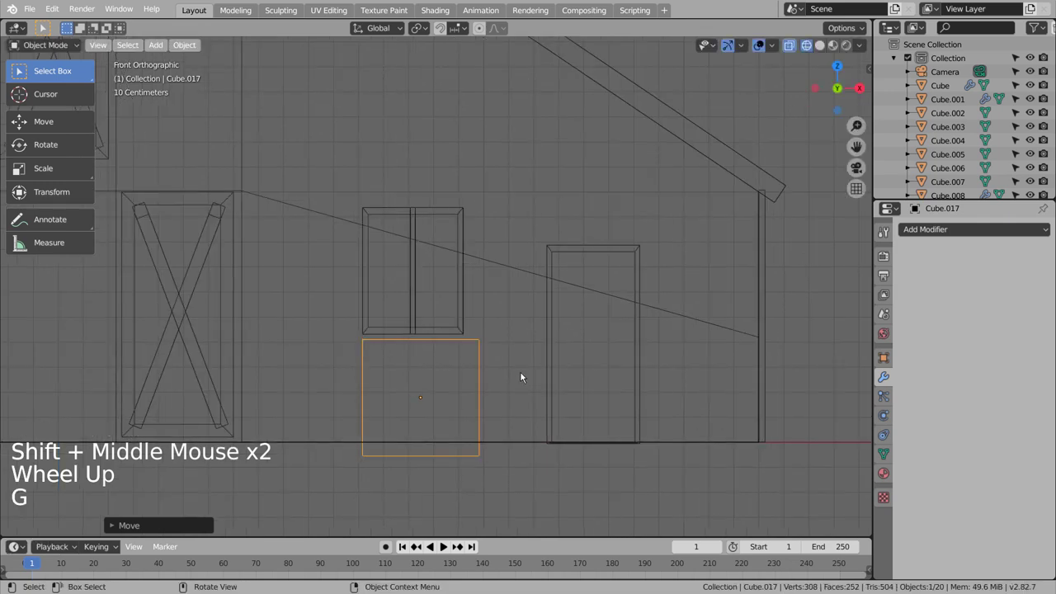
key("Tab")
key("3")
left_click(121, 48)
key("g")
left_click(120, 48)
key("g")
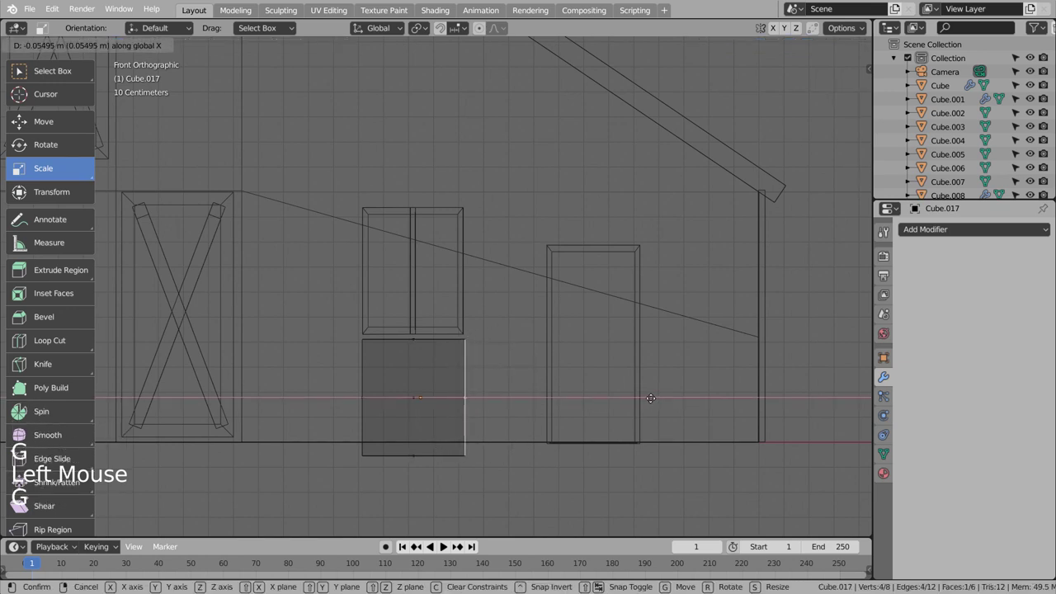
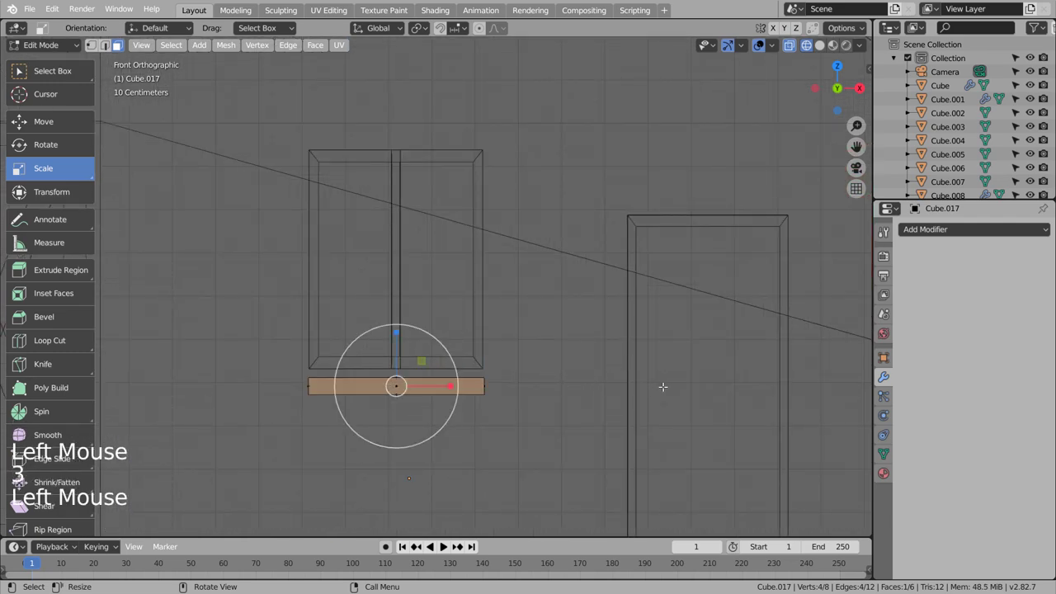
- Inset the sill's top face and extrude it to form a raised lip around the top
key("i")
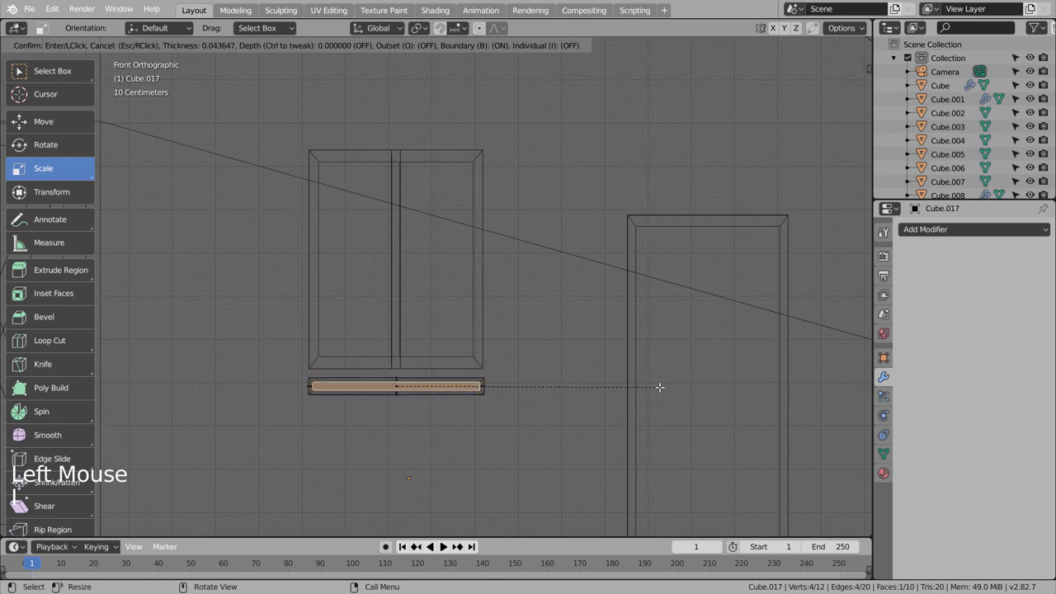
middle_click(121, 48)
middle_click(120, 48)
middle_click(120, 48)
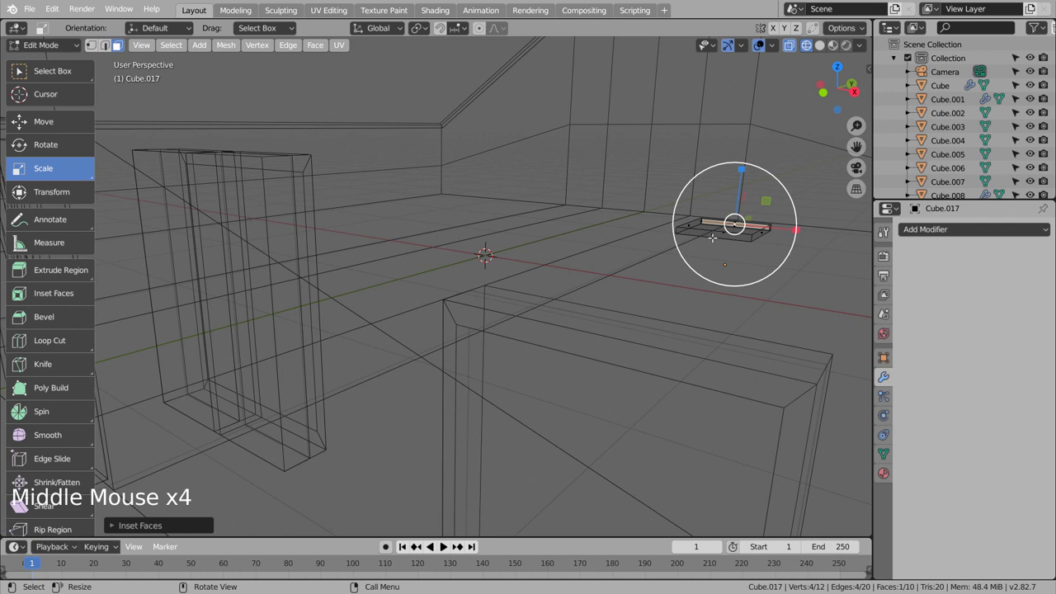
left_click(121, 48)
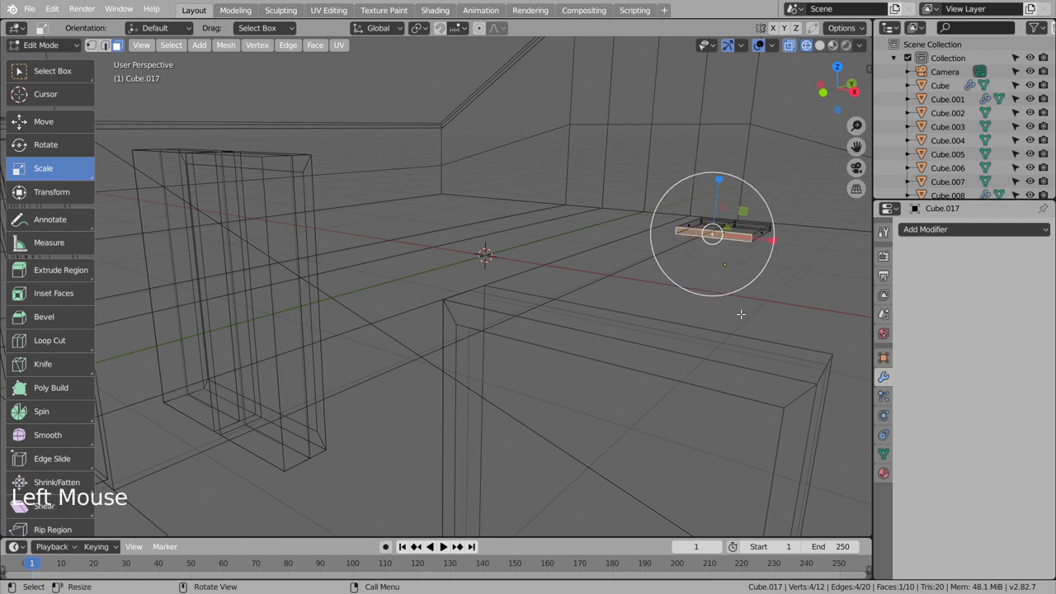
key("l")
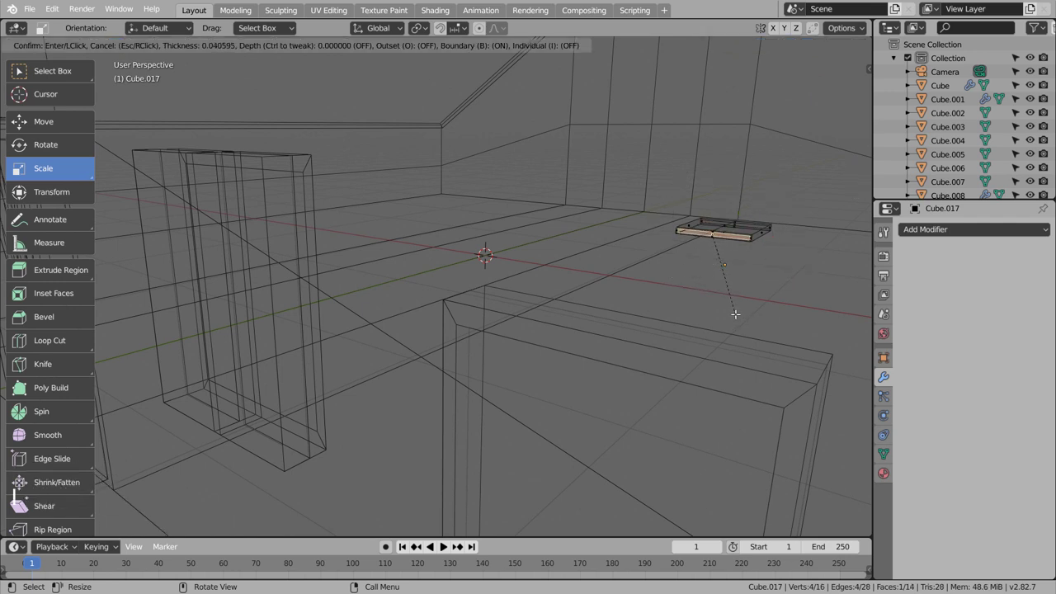
key("e")
key("Tab")
key("KP_3")
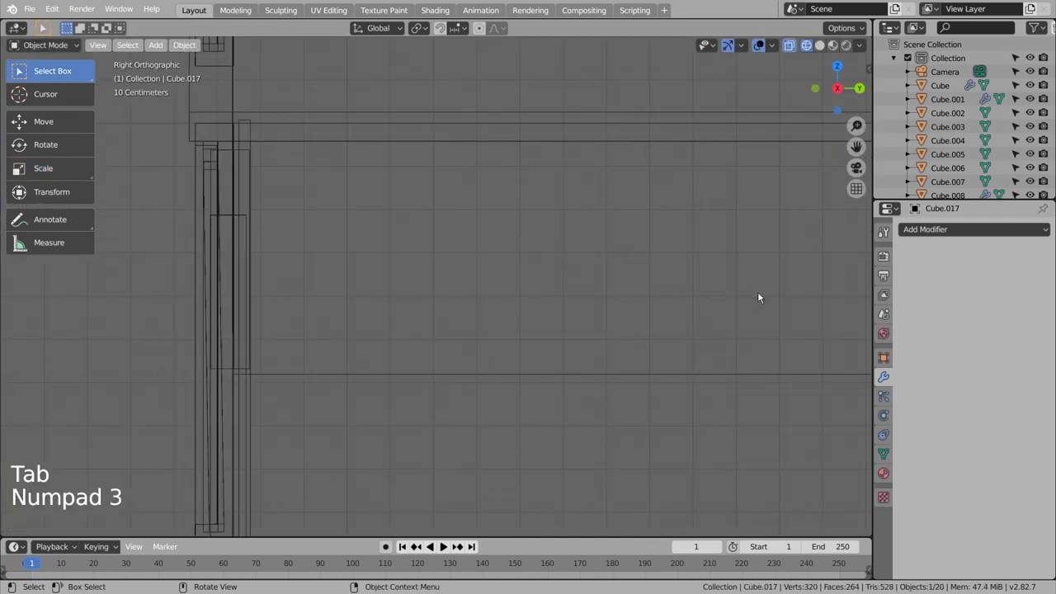
- Slide the sill along Y flush against the wall from the side view, check it in Solid shading, then return to front view
scroll("down", 3)
scroll("up", 3)
key("g")
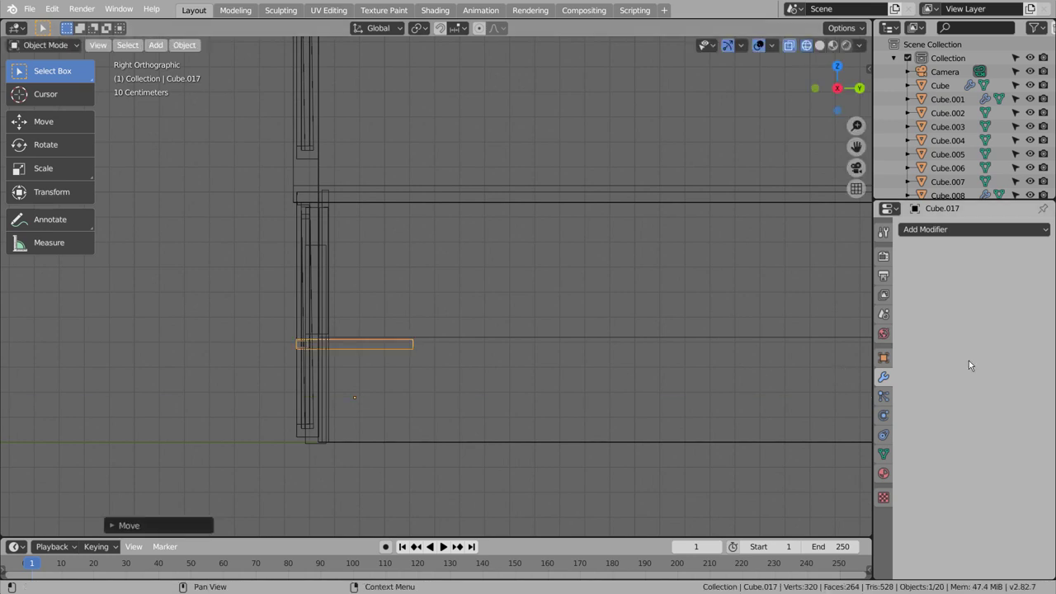
left_click(699, 316)
key("shift+z")
middle_click(477, 332)
middle_click(559, 327)
scroll("down", 3)
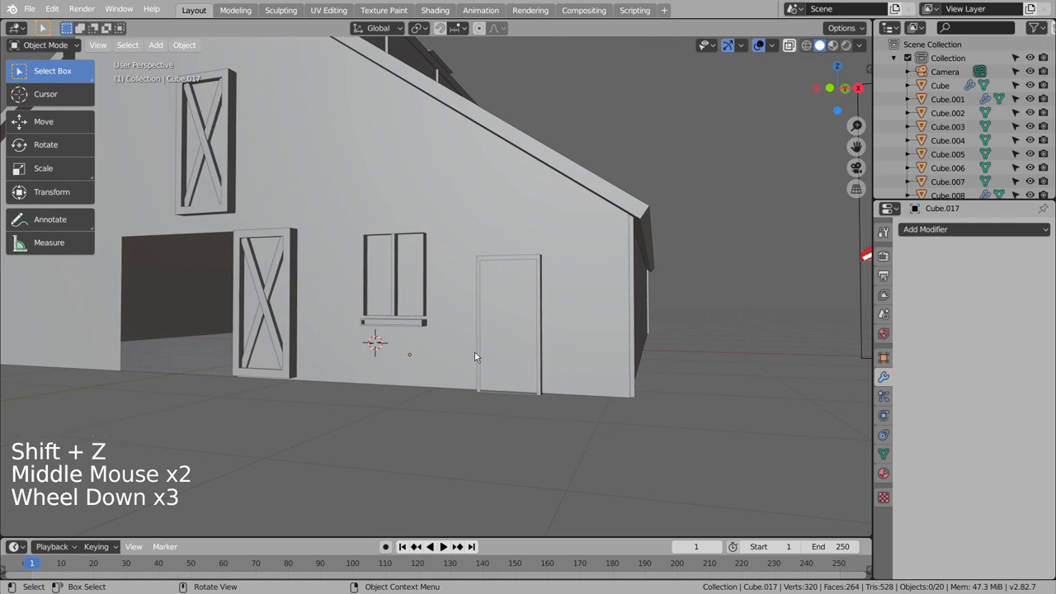
middle_click(475, 354)
left_click(512, 415)
key("KP_1")
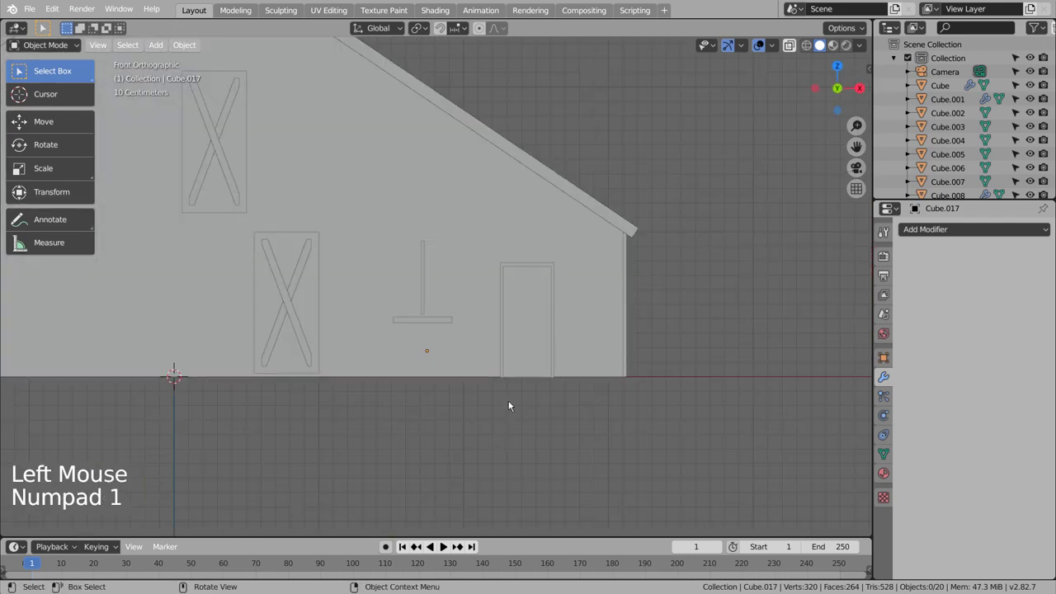
left_click(491, 418)
key("shift+a")
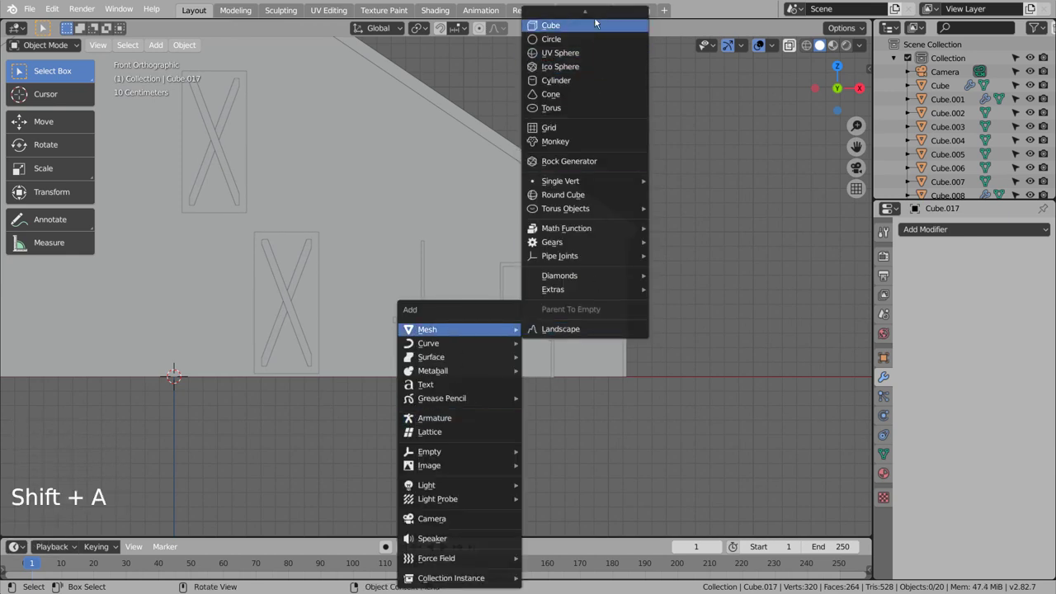
- Scale the small T piece to bracket size and position it below the sill at the wall's depth
key("s")
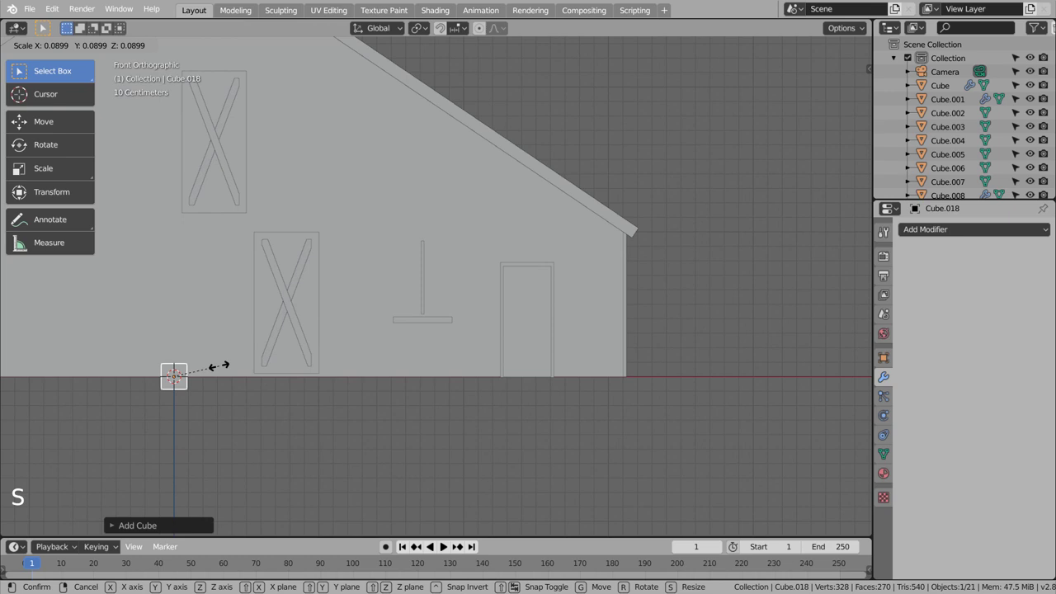
key("g")
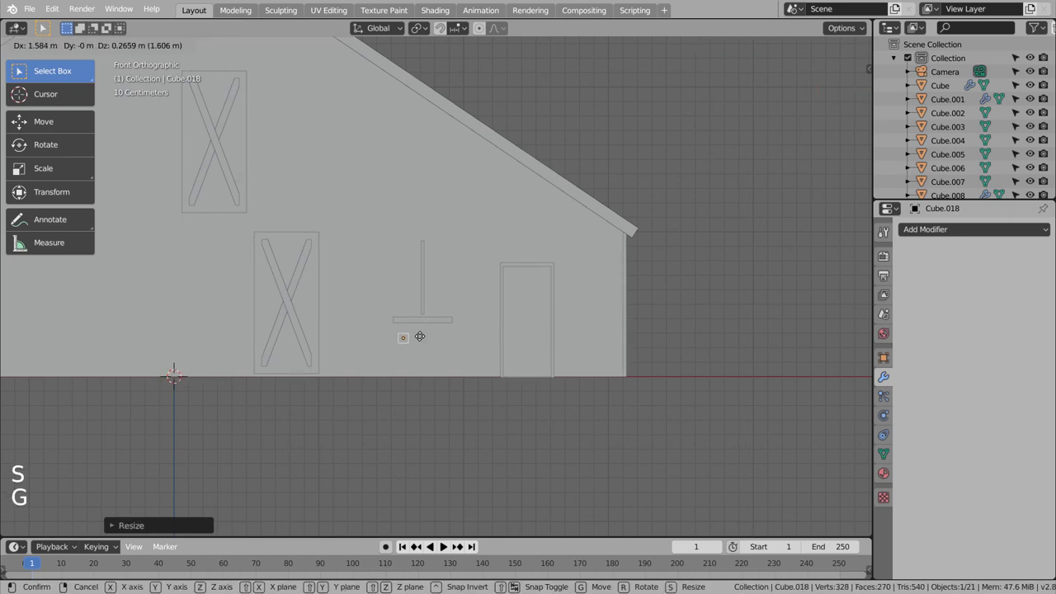
key("s")
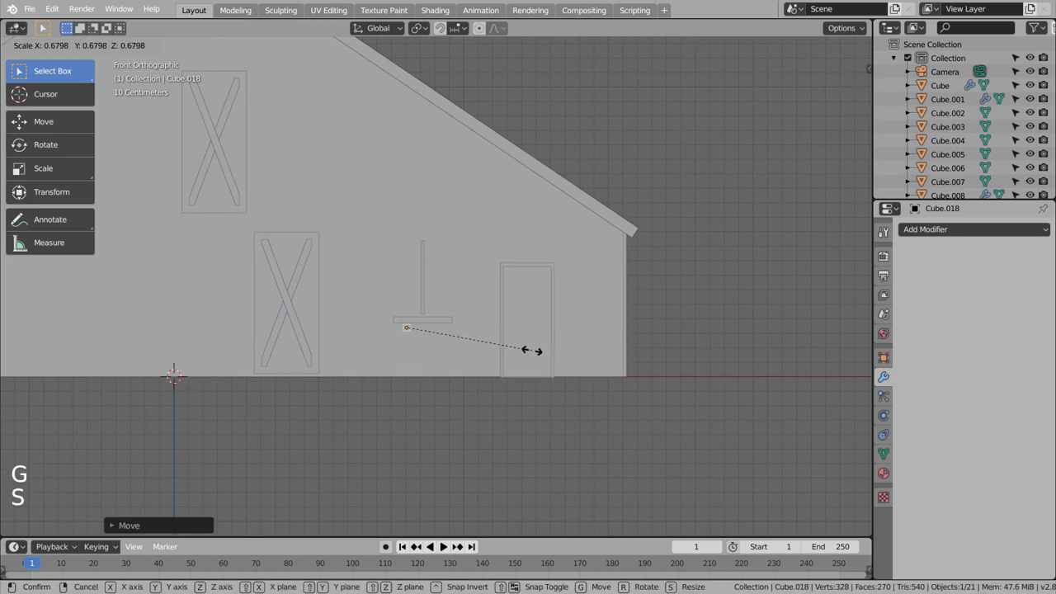
scroll("down", 3)
scroll("up", 3)
key("KP_3")
key("g")
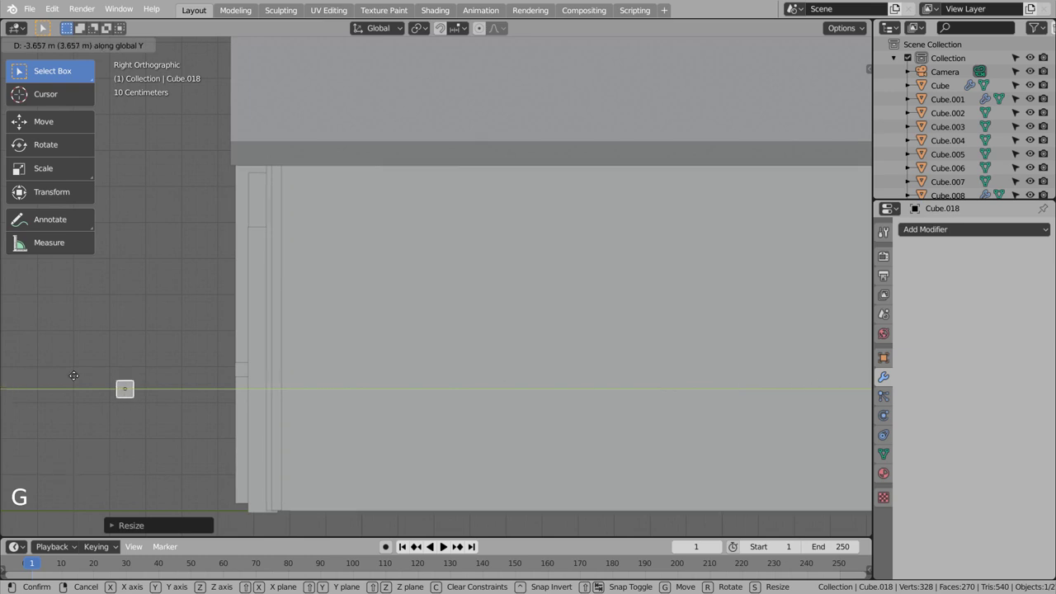
key("s")
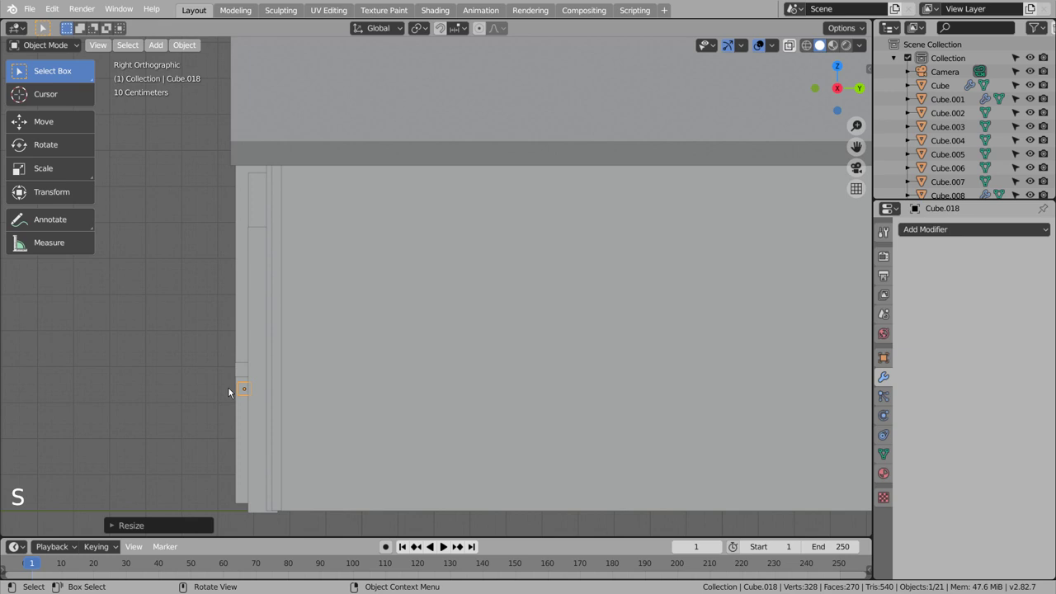
key("g")
key("s")
- Extrude and bend the piece's end downward into an angled support bracket, then duplicate it
key("g")
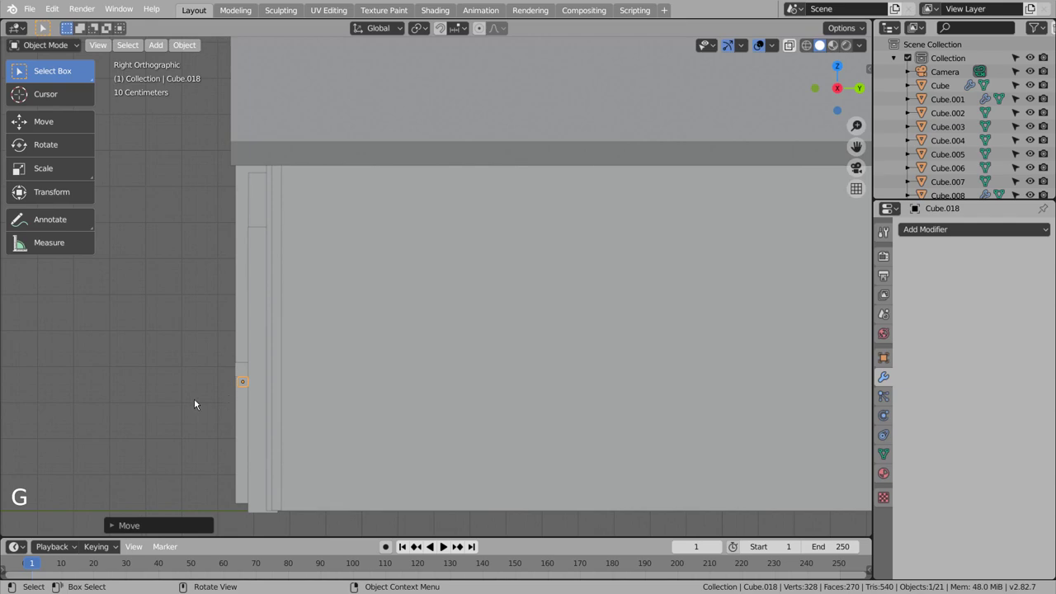
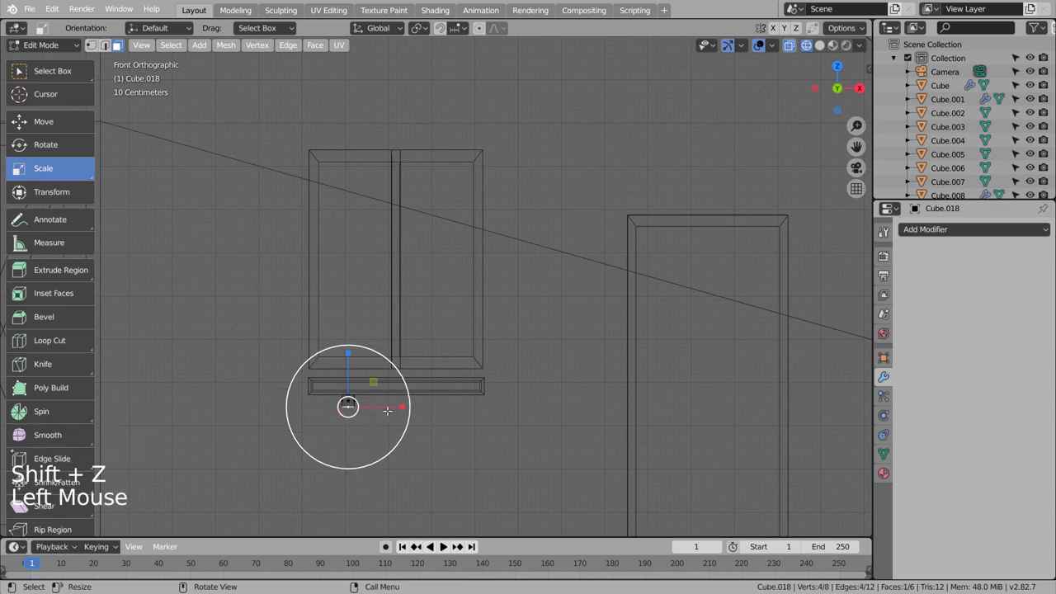
key("e")
key("g")
key("g")
scroll("down", 3)
key("KP_1")
key("KP_2")
scroll("down", 3)
key("KP_1")
scroll("down", 3)
scroll("up", 3)
key("e")
key("g")
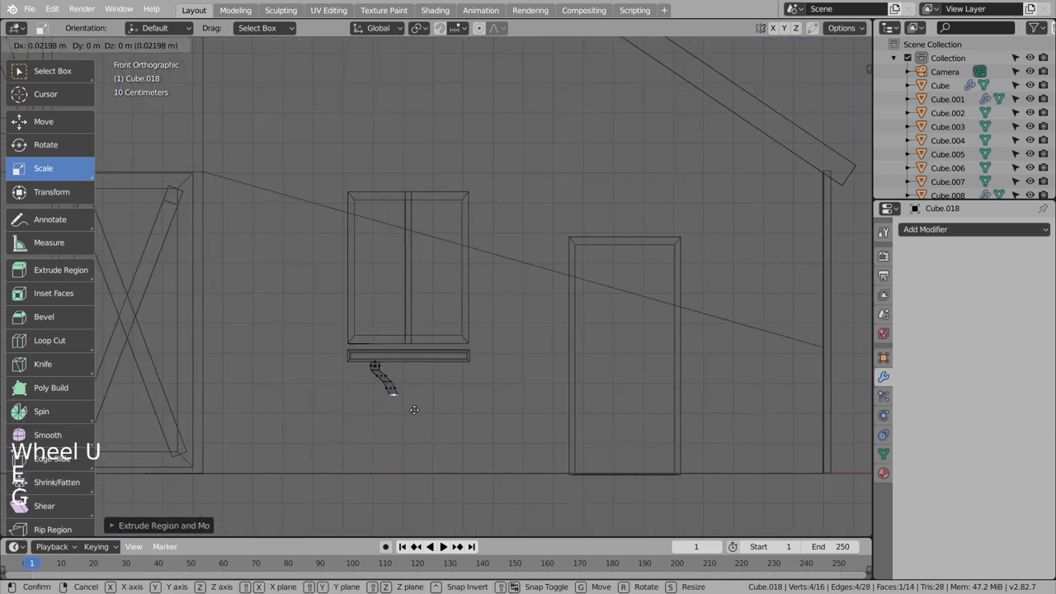
key("Tab")
- Move the duplicated bracket under the other end of the sill and deselect everything
key("shift+d")
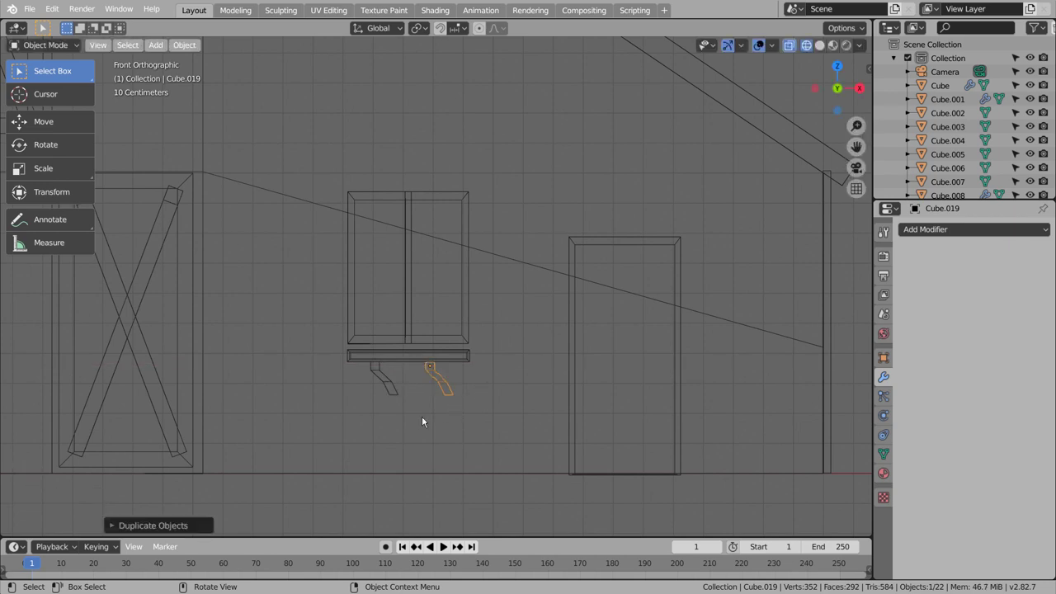
key("shift+z")
scroll("down", 3)
left_click(420, 427)
middle_click(469, 434)
left_click(469, 434)
middle_click(469, 434)
middle_click(479, 442)
middle_click(486, 444)
middle_click(489, 443)
middle_click(504, 439)
middle_click(504, 439)
middle_click(504, 438)
middle_click(492, 439)
scroll("down", 3)
- Orbit around the barn to inspect the sill and its two support brackets from several angles
middle_click(477, 430)
middle_click(477, 431)
middle_click(478, 431)
middle_click(478, 431)
middle_click(477, 430)
middle_click(488, 428)
middle_click(473, 428)
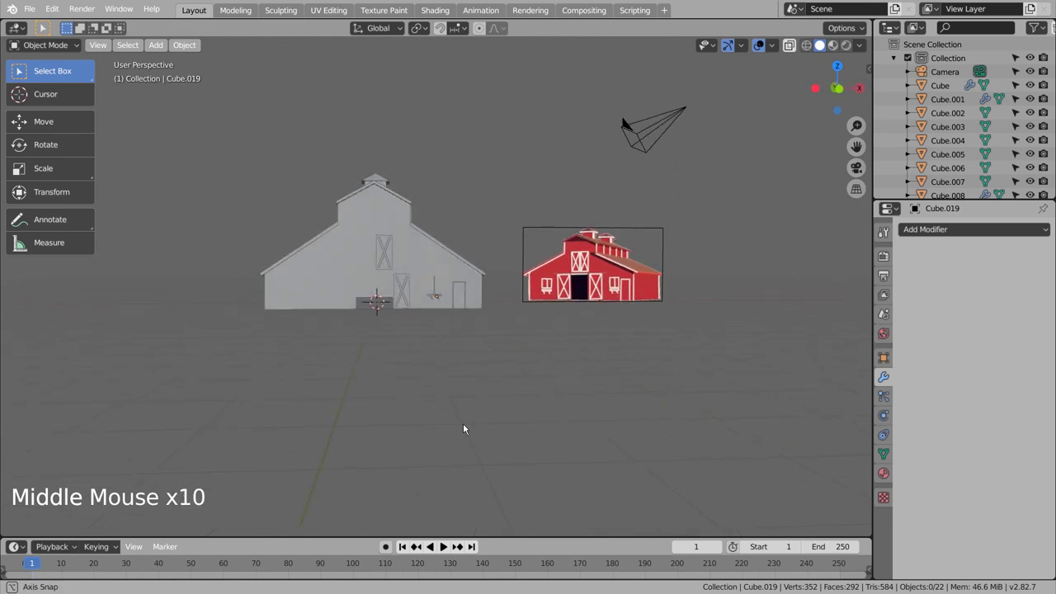
middle_click(467, 427)
middle_click(468, 427)
scroll("up", 3)
middle_click(466, 432)
middle_click(431, 440)
scroll("down", 3)
scroll("down", 3)
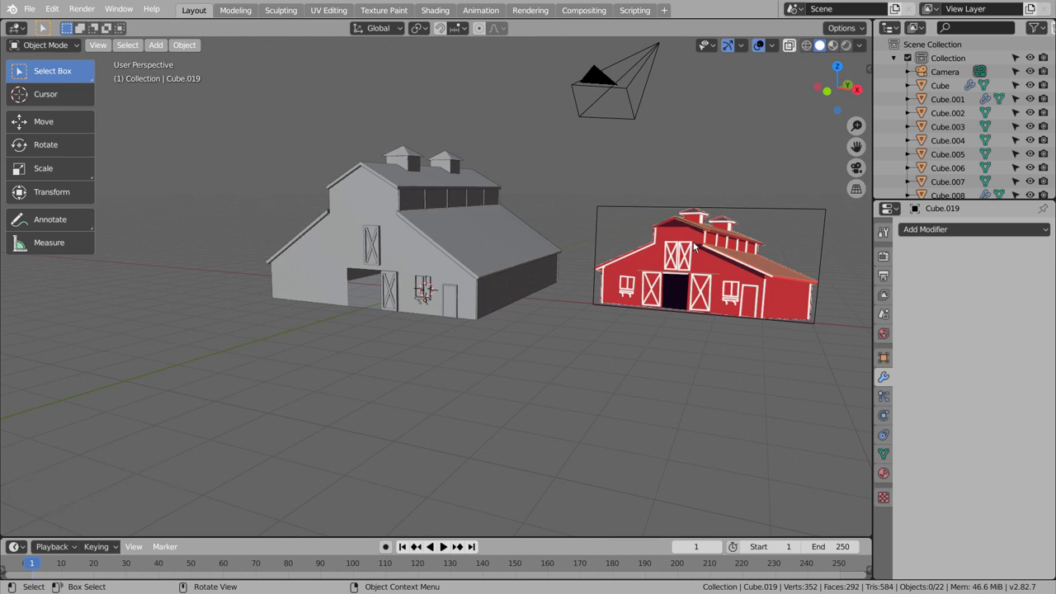
middle_click(395, 251)
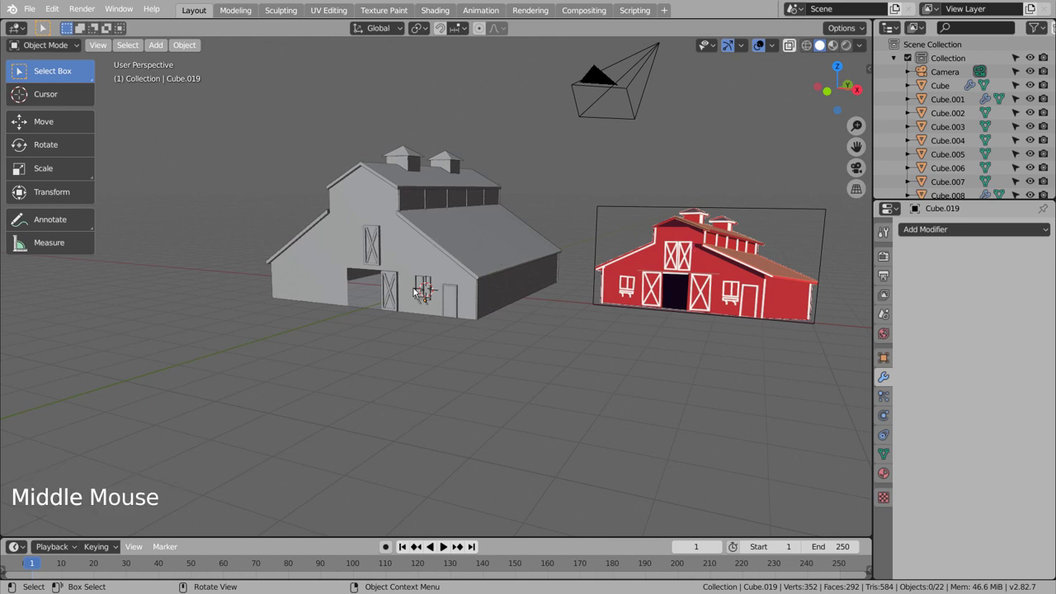
scroll("up", 3)
middle_click(392, 297)
middle_click(419, 329)
- Duplicate the X-braced panel with its braces straight up into the front gable and shorten it
left_click(438, 330)
left_click(436, 314)
left_click(435, 306)
key("KP_1")
key("shift+d")
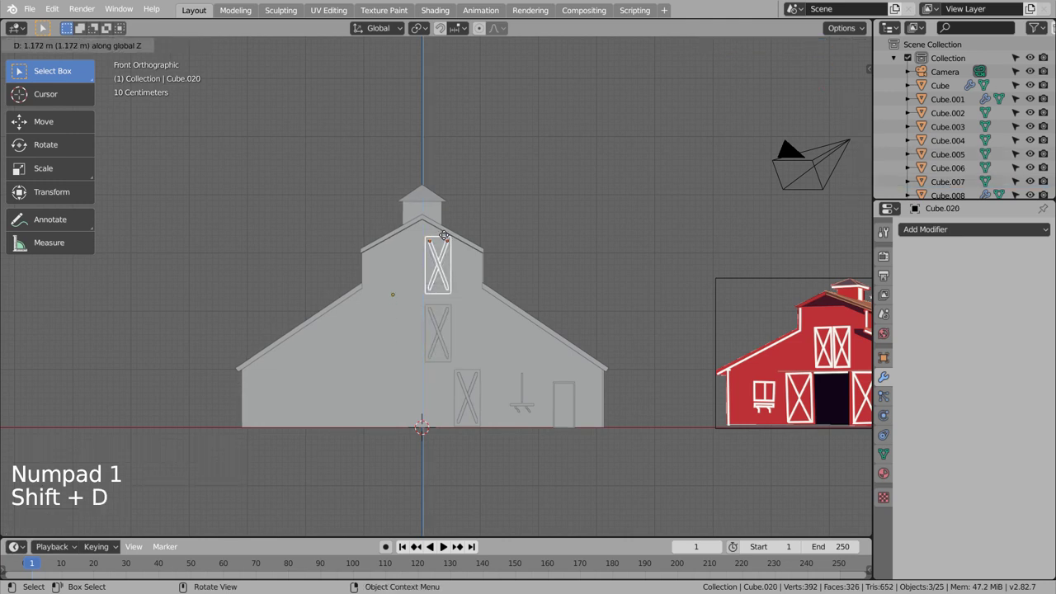
key("s")
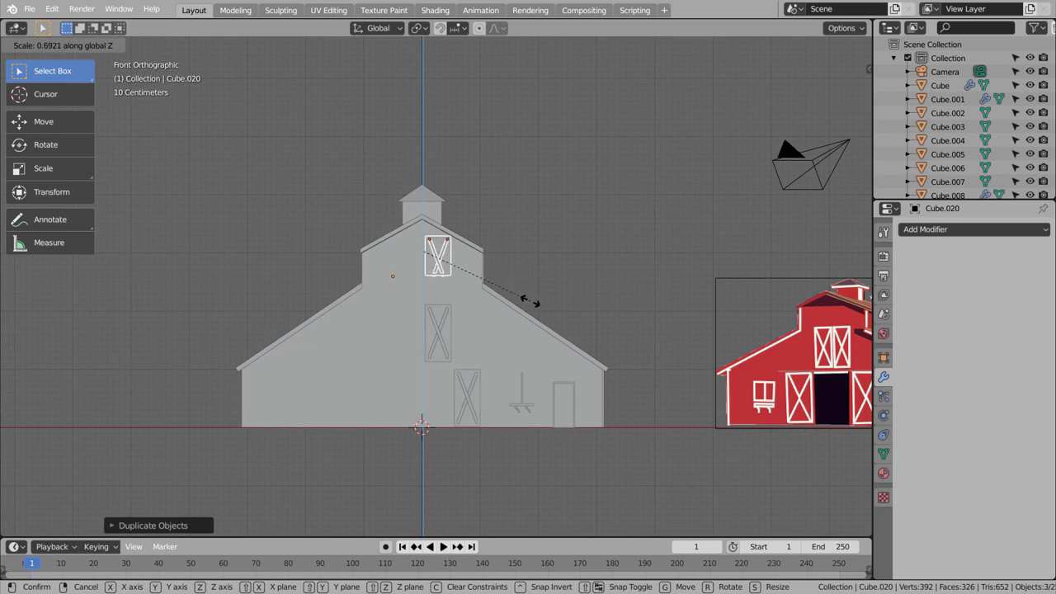
key("ctrl+z")
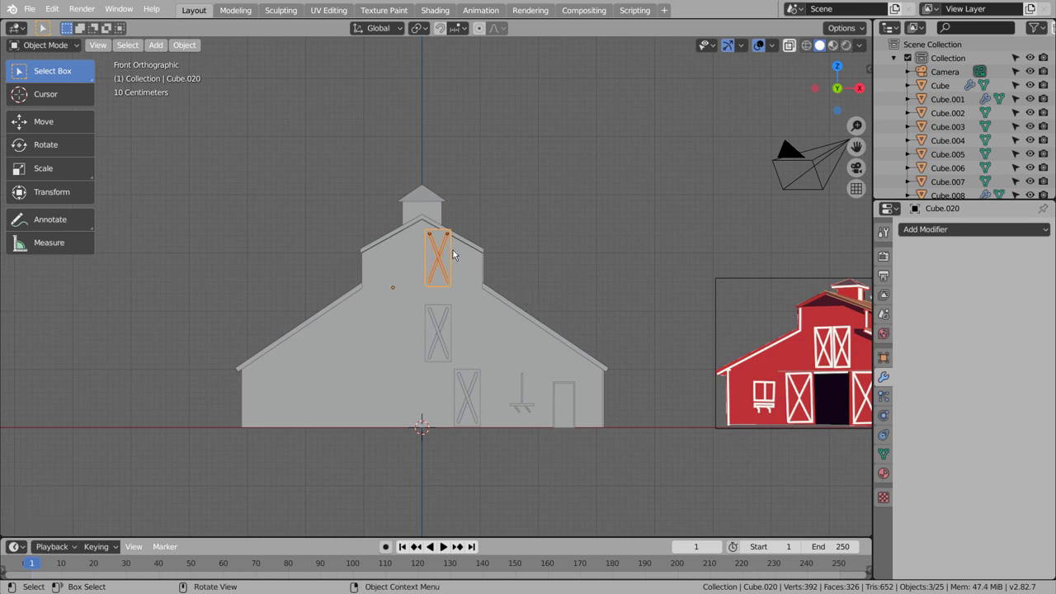
- Shorten the copied panel frame vertically so it fits under the gable
left_click(774, 405)
left_click(775, 405)
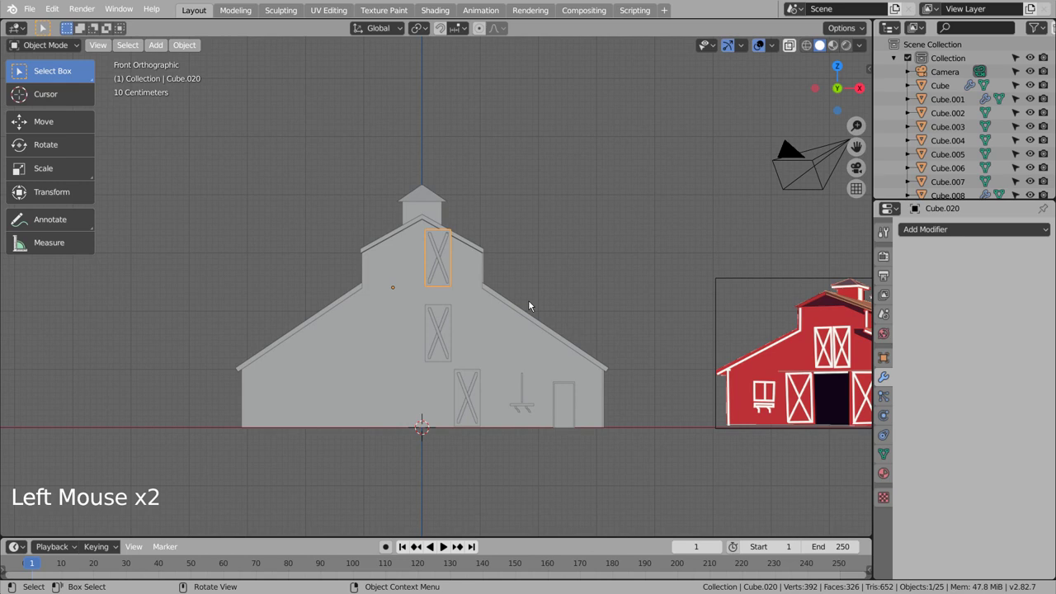
key("s")
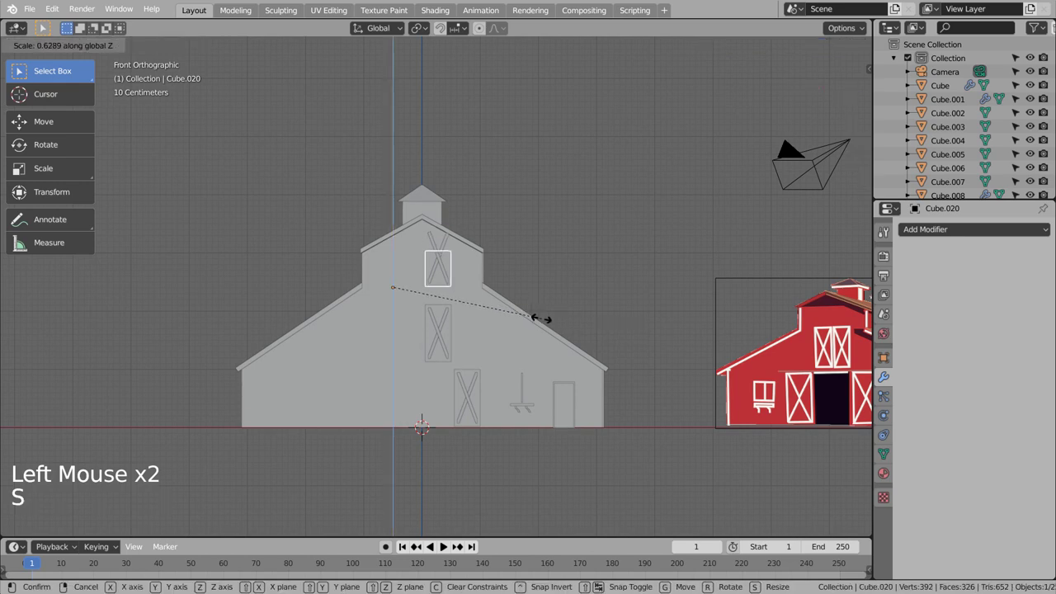
scroll("up", 3)
key("shift+z")
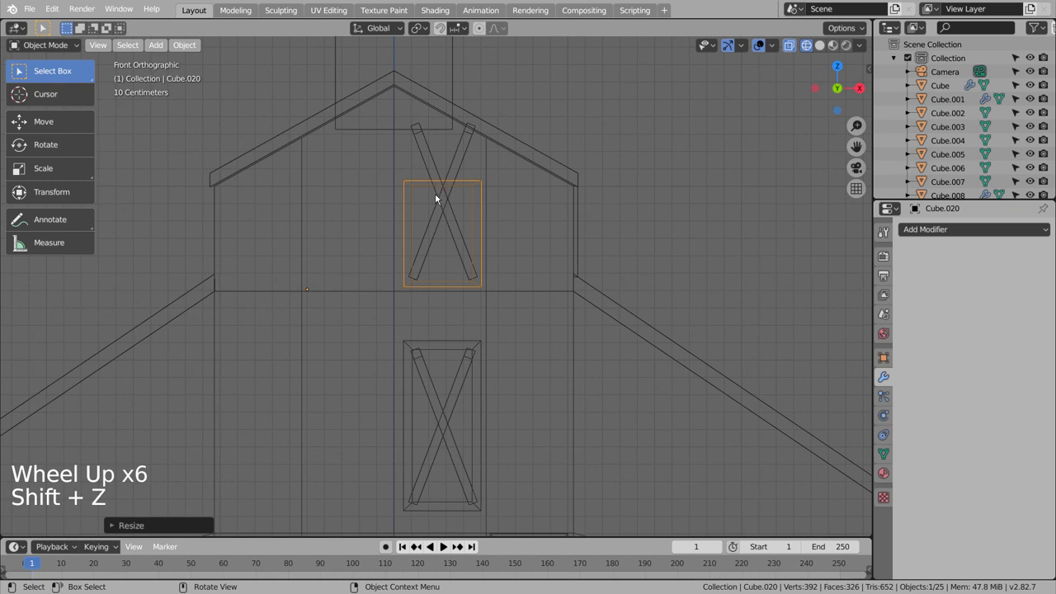
- Trim the two diagonal braces so their ends meet the shortened frame corners
left_click(443, 203)
left_click(444, 218)
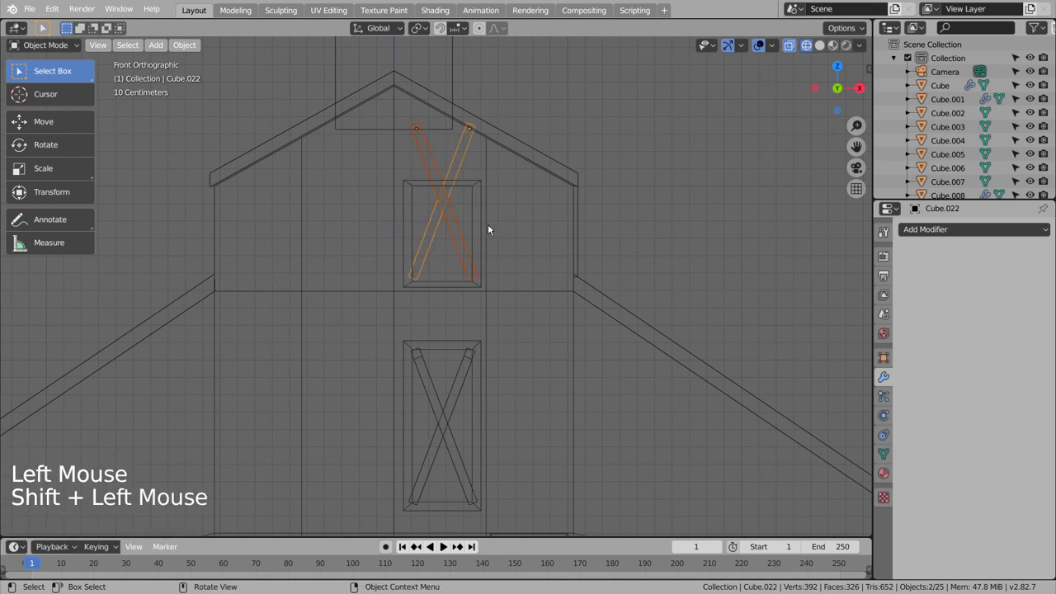
key("g")
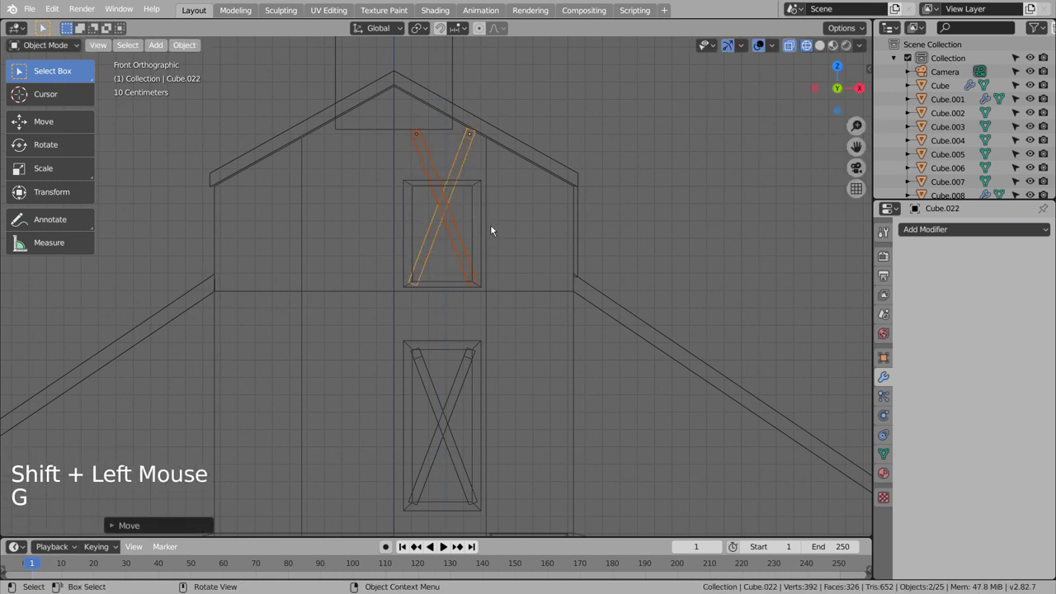
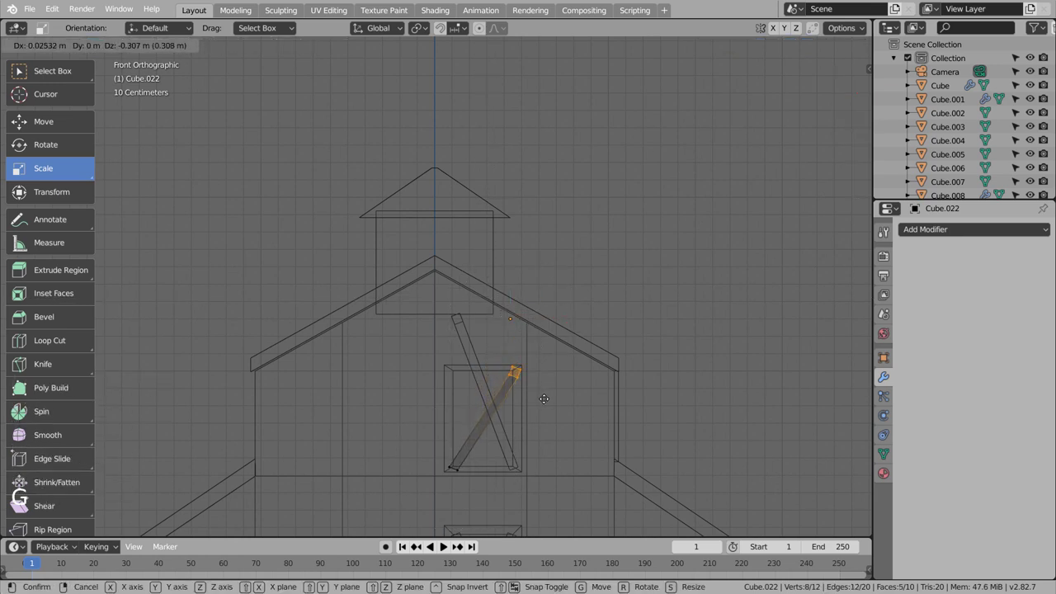
key("r")
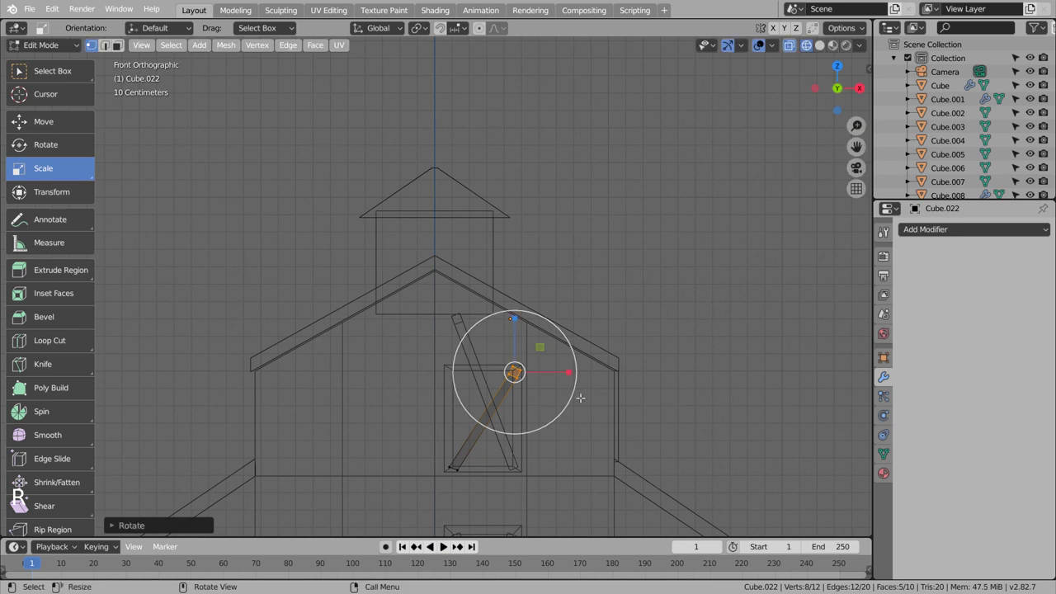
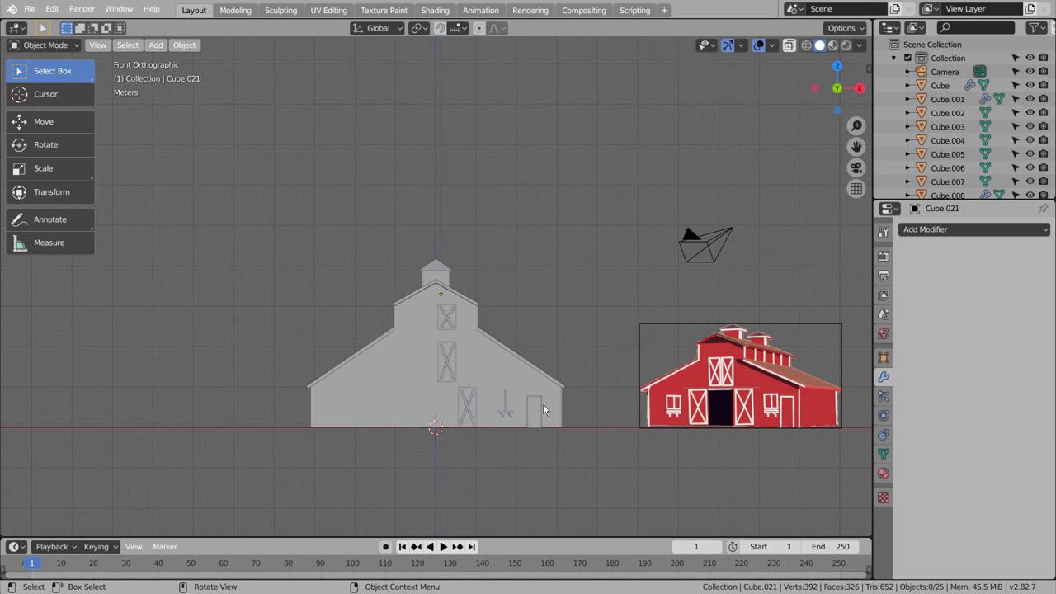
- Move the middle X-braced panel and its braces slightly higher on the barn front
scroll("up", 3)
left_click(468, 391)
left_click(455, 401)
double_click(455, 390)
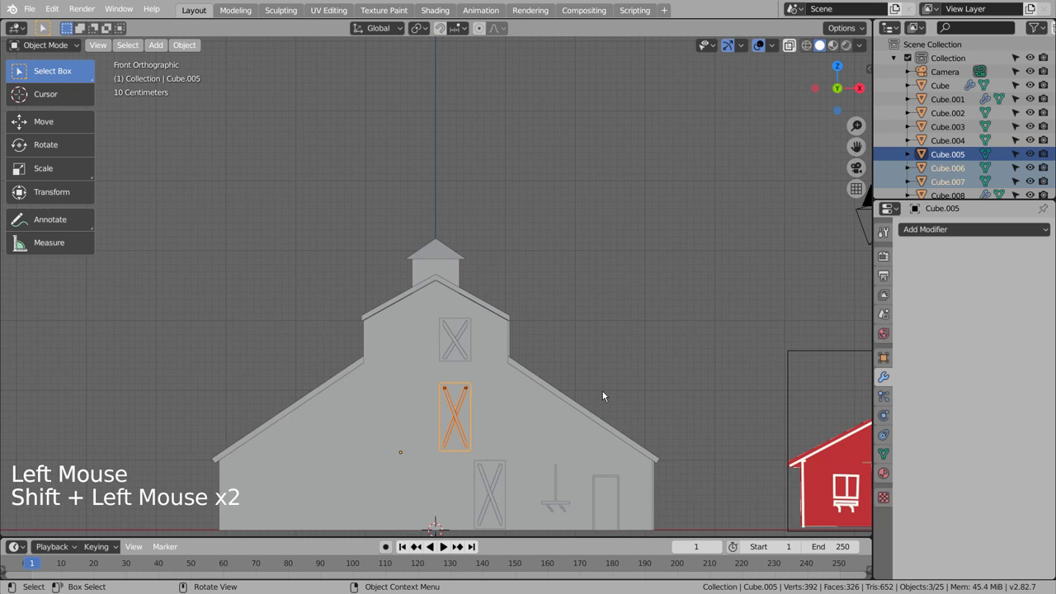
scroll("down", 3)
key("g")
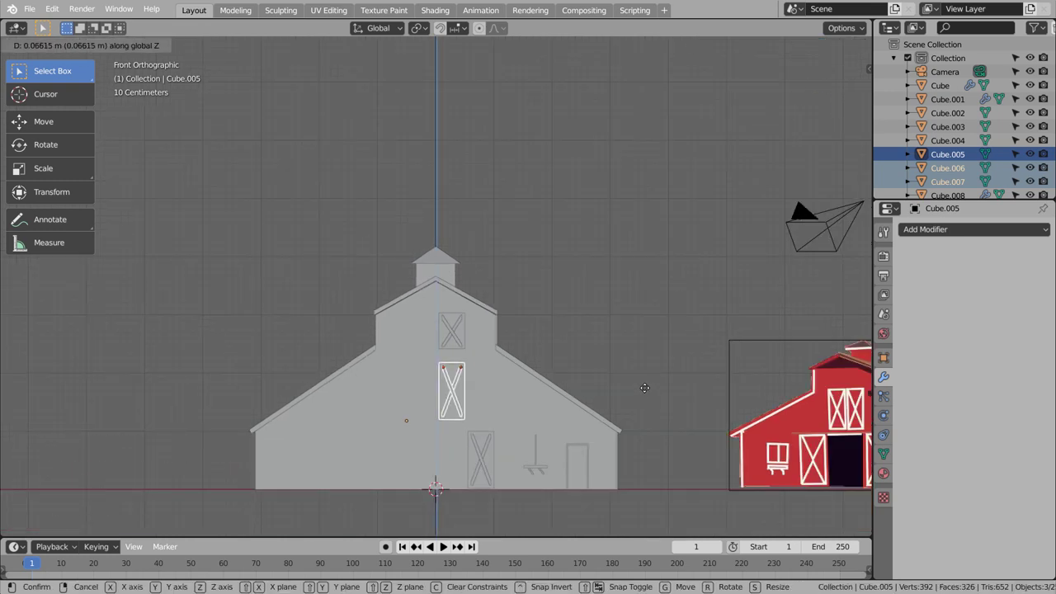
left_click(666, 367)
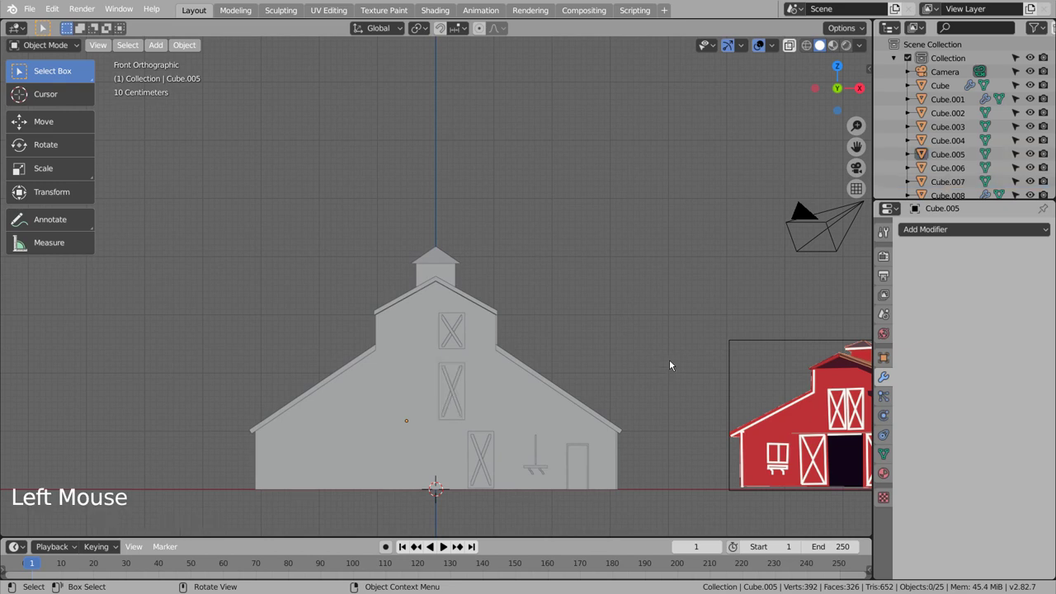
- Orbit around the barn to inspect the front and side with the body selected
middle_click(603, 367)
middle_click(597, 367)
scroll("down", 3)
scroll("up", 3)
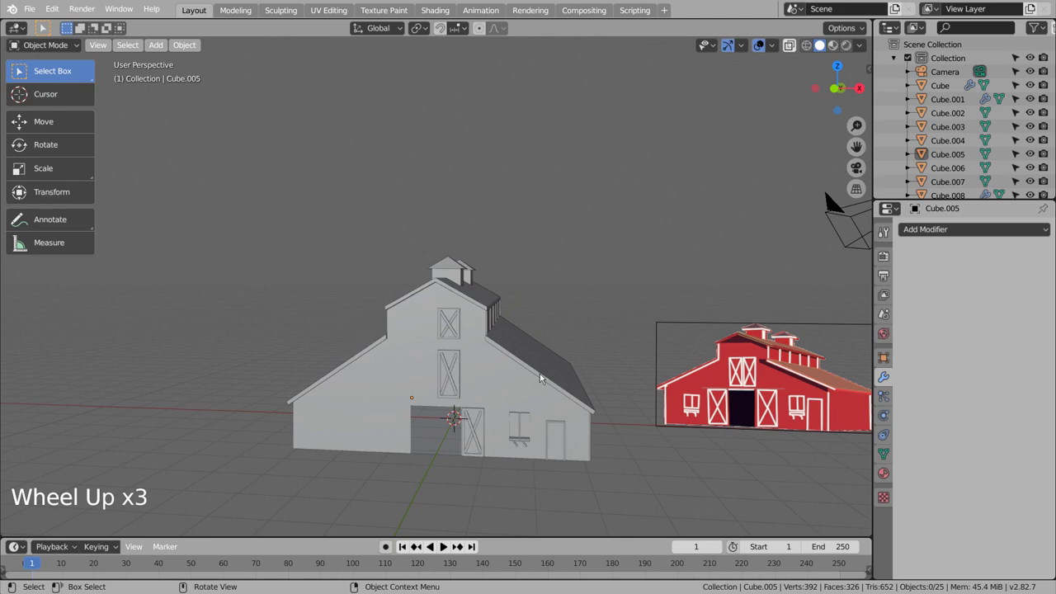
left_click(526, 383)
middle_click(628, 412)
middle_click(710, 410)
middle_click(722, 411)
middle_click(640, 431)
middle_click(641, 430)
middle_click(649, 447)
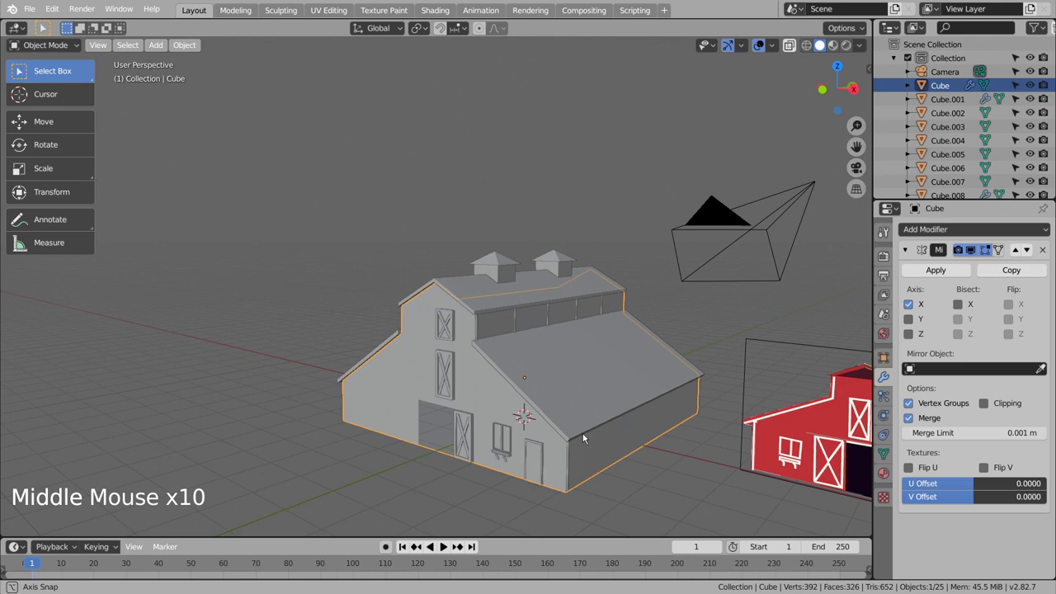
middle_click(589, 437)
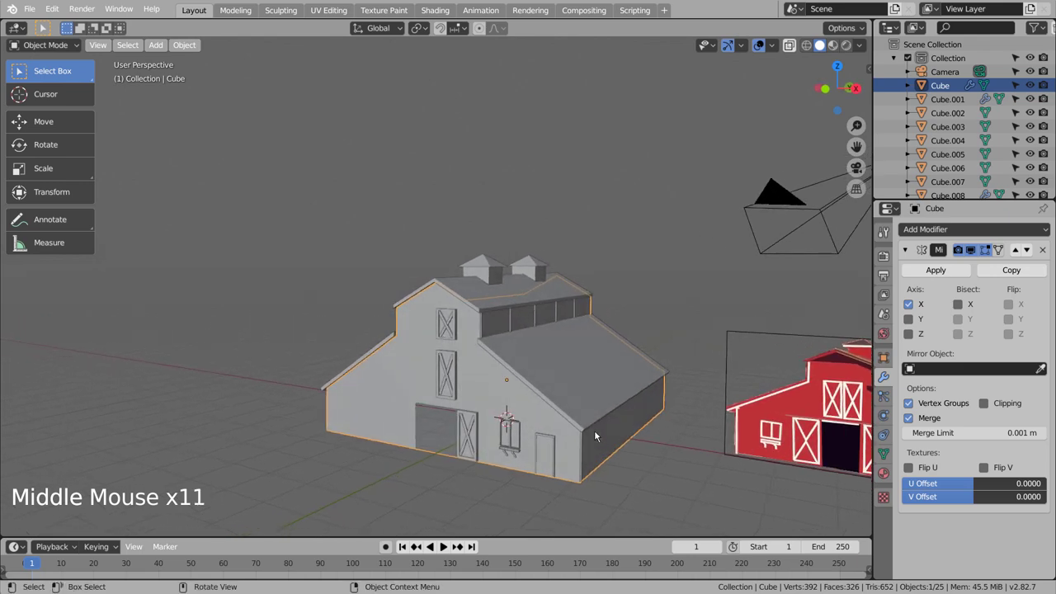
scroll("down", 3)
middle_click(611, 443)
middle_click(599, 421)
middle_click(602, 424)
middle_click(616, 433)
middle_click(620, 429)
middle_click(620, 428)
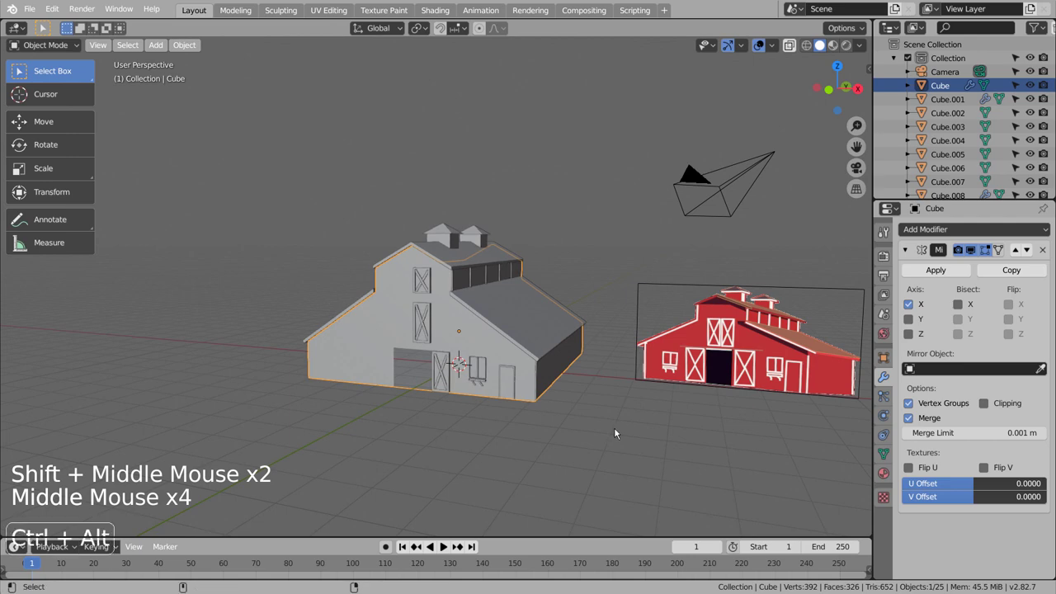
- Check the barn through the scene camera, then return to a free view facing the front
key("ctrl+alt+KP_0")
key("shift+`")
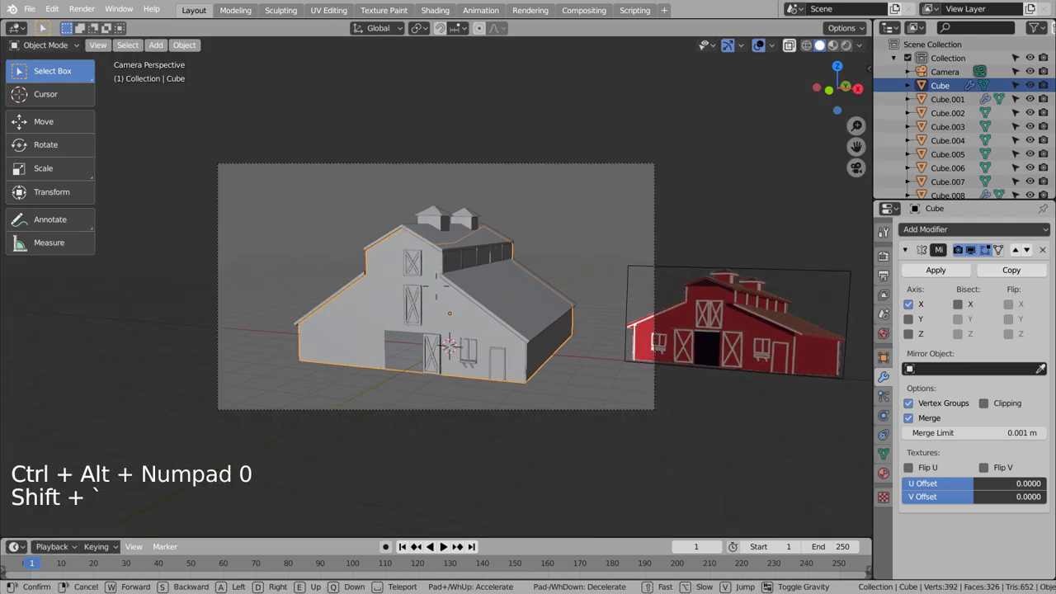
middle_click(581, 251)
middle_click(673, 315)
middle_click(673, 315)
middle_click(668, 315)
- Apply the Mirror modifier on the barn body so no modifiers remain on it
left_click(504, 318)
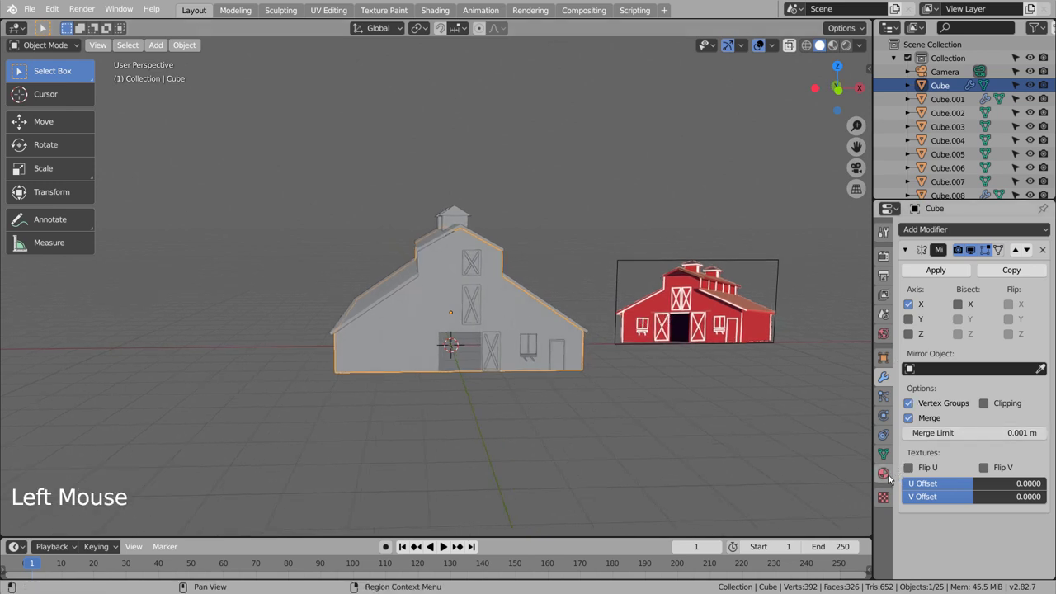
left_click(929, 83)
left_click(920, 270)
scroll("down", 3)
scroll("up", 3)
left_click(954, 76)
scroll("up", 3)
- Apply the remaining modifiers on the roof and trim post, leaving their stacks empty
left_click(942, 271)
scroll("down", 3)
left_click(950, 61)
left_click(932, 268)
scroll("down", 3)
scroll("up", 3)
left_click(512, 308)
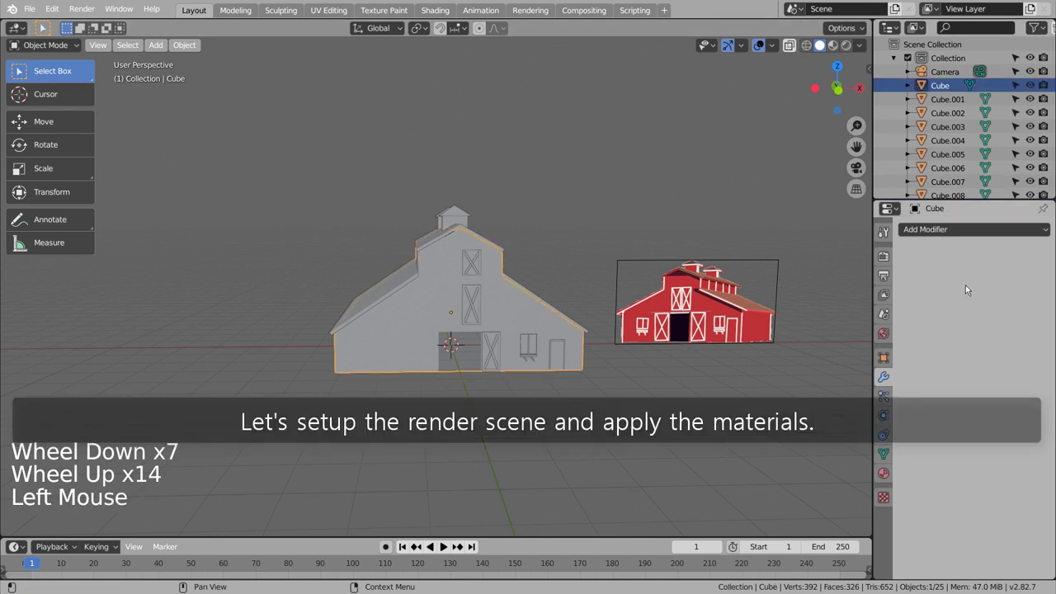
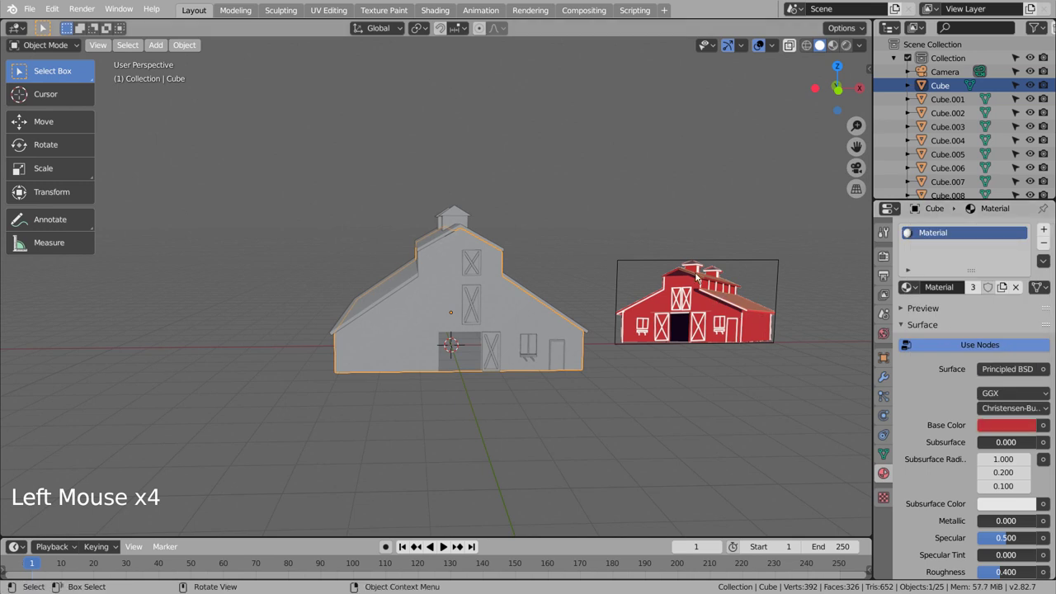
- Switch to Material Preview and give both cupola bases a new white material
left_click(834, 49)
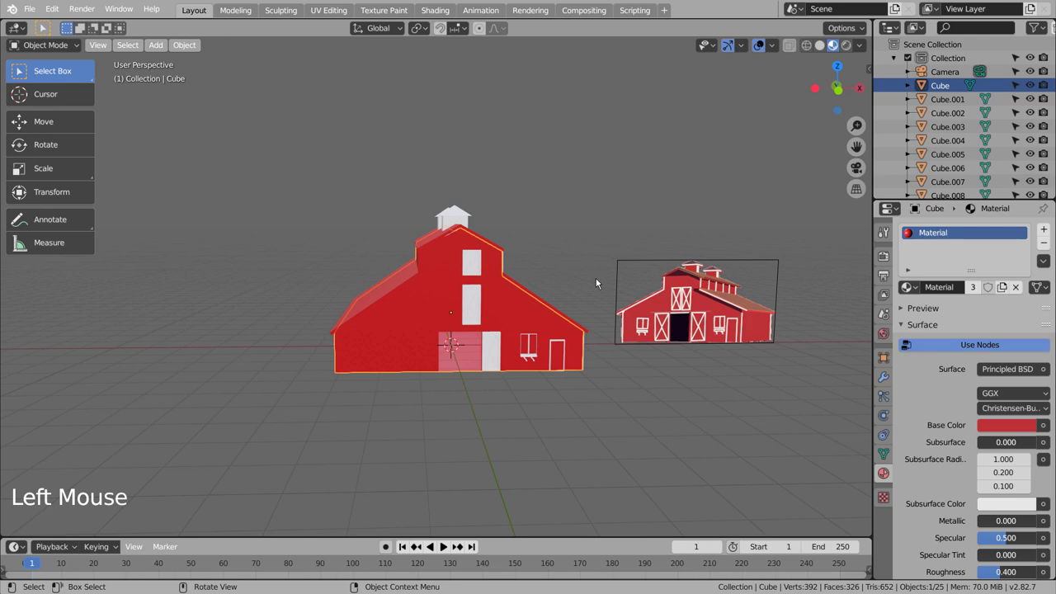
middle_click(653, 367)
middle_click(588, 371)
left_click(419, 226)
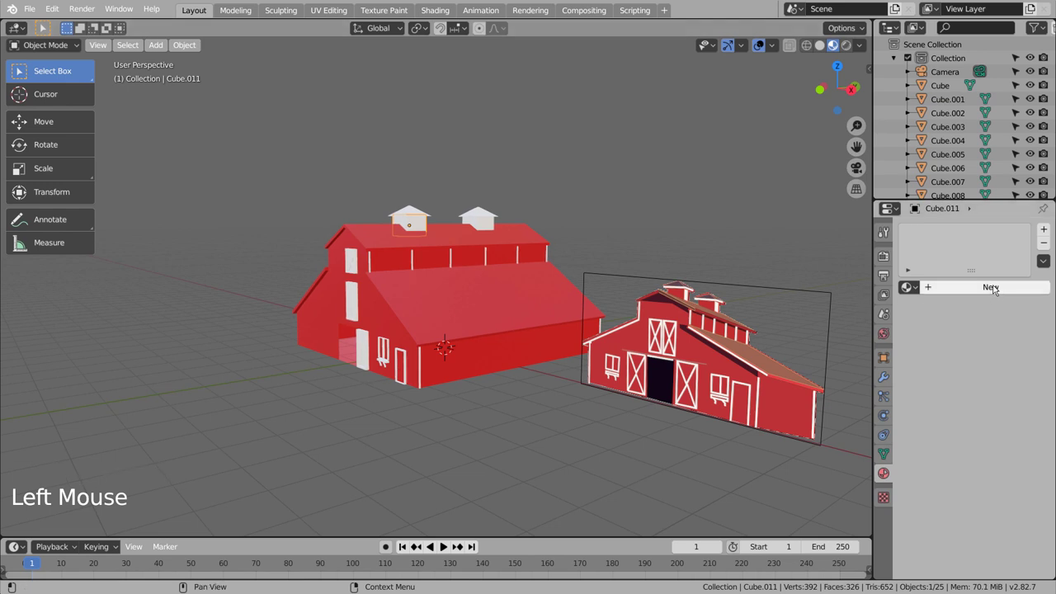
left_click(982, 285)
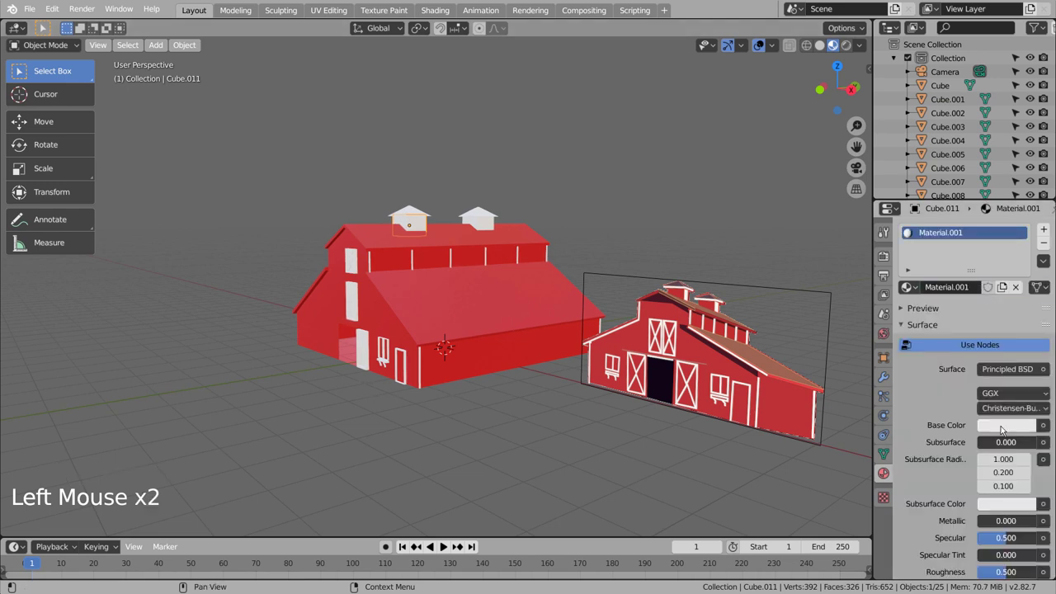
left_click(1009, 428)
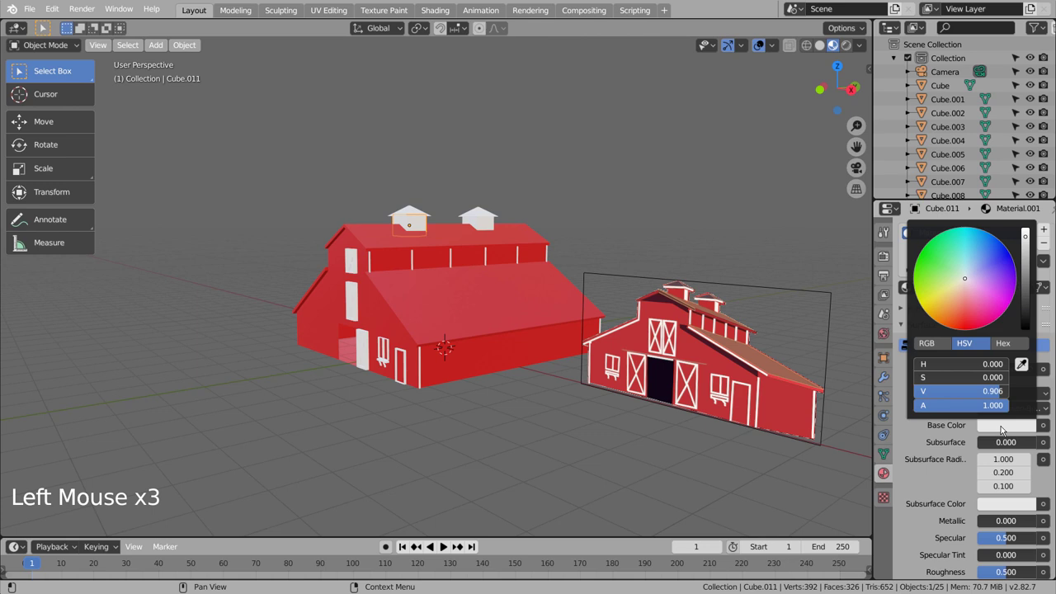
left_click(914, 285)
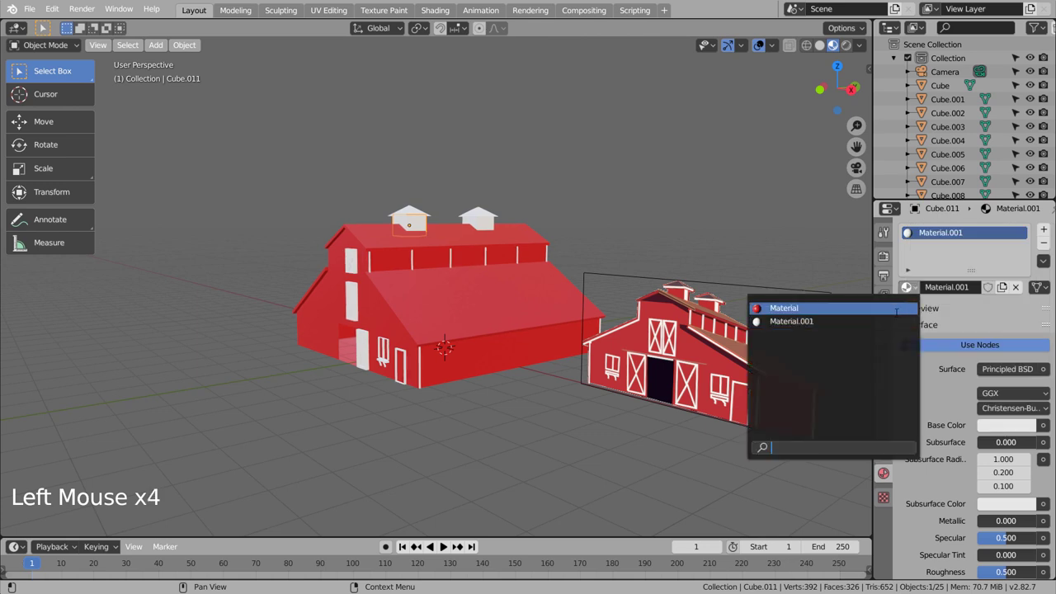
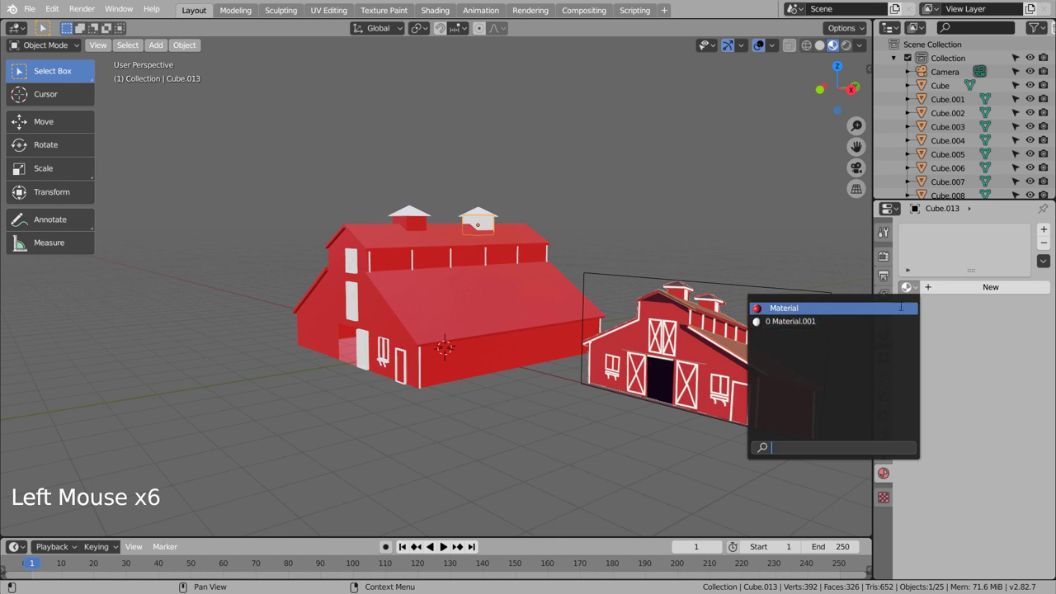
left_click(718, 309)
- Give both cupola roofs a new dark red material
left_click(415, 209)
left_click(718, 309)
left_click(718, 309)
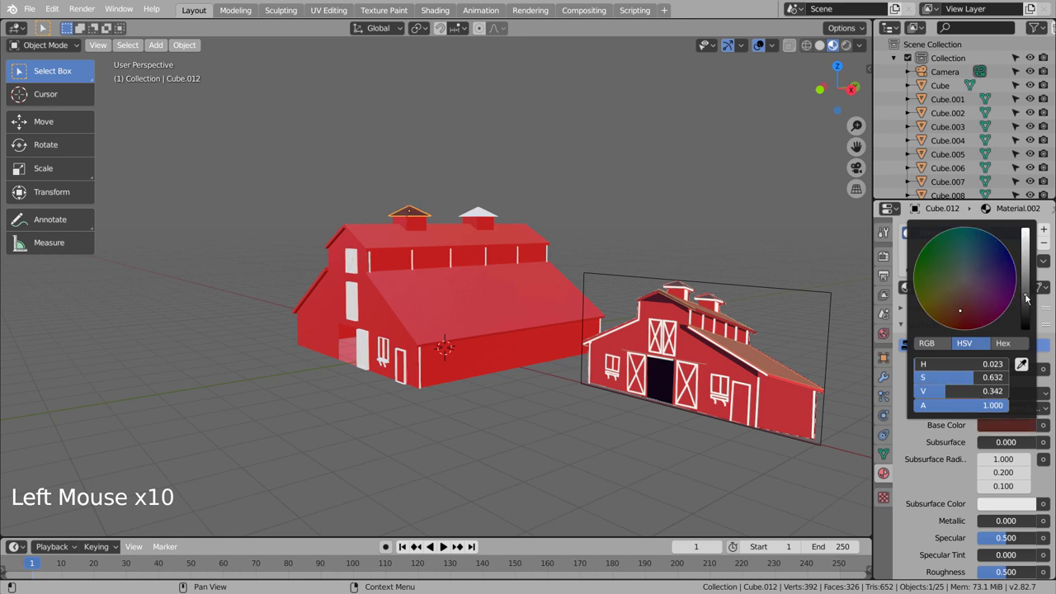
left_click(718, 309)
left_click(718, 310)
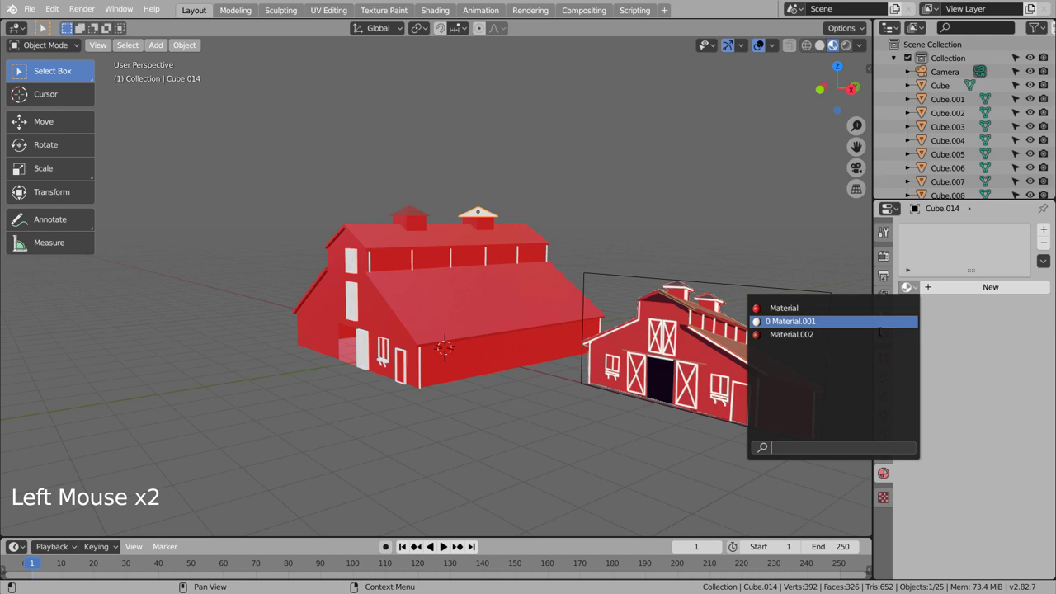
left_click(685, 191)
- Orbit and zoom around the barn to review the new cupola colours
middle_click(642, 236)
middle_click(693, 229)
middle_click(695, 228)
middle_click(689, 232)
middle_click(681, 242)
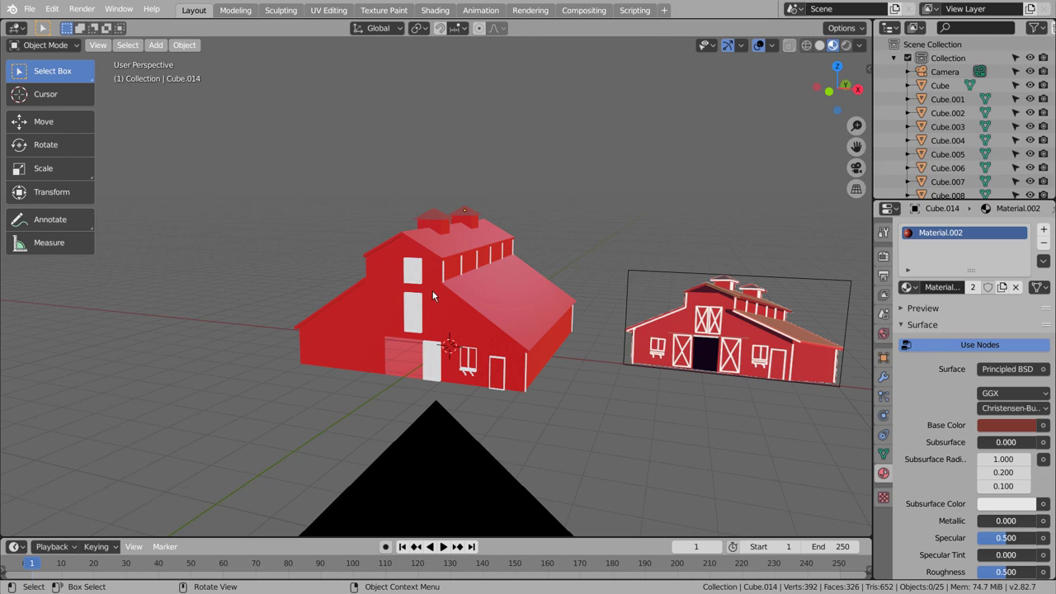
scroll("up", 3)
scroll("up", 3)
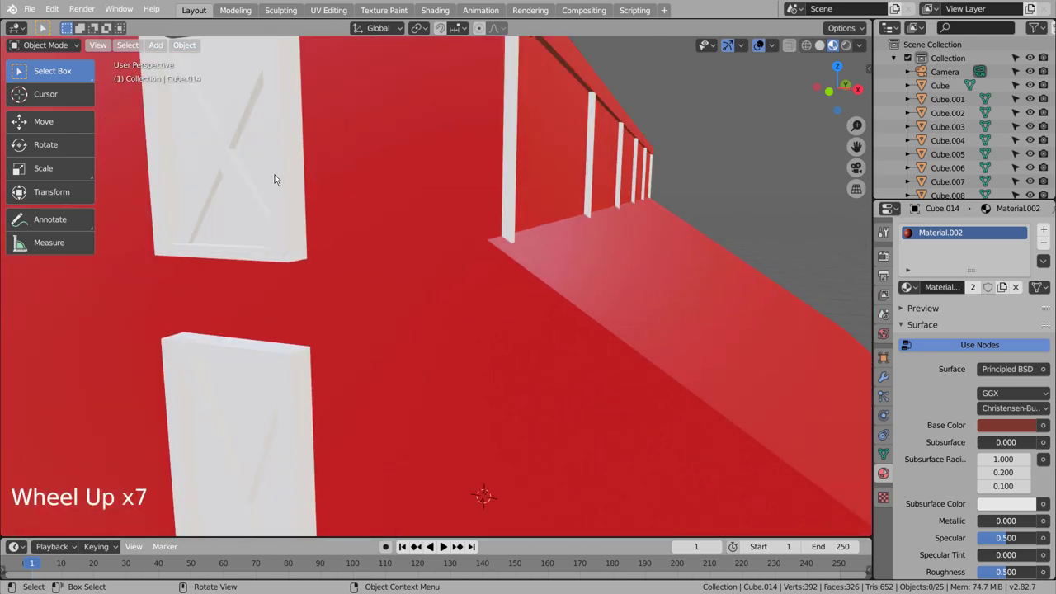
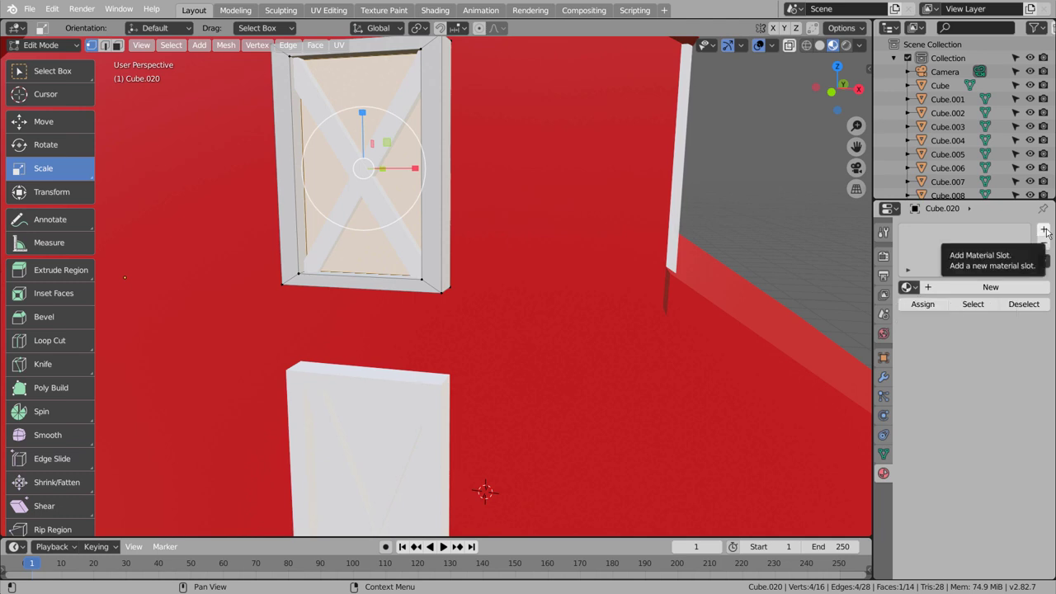
- Add a second material slot on the door and fill it with the red barn material
left_click(1049, 228)
left_click(1050, 228)
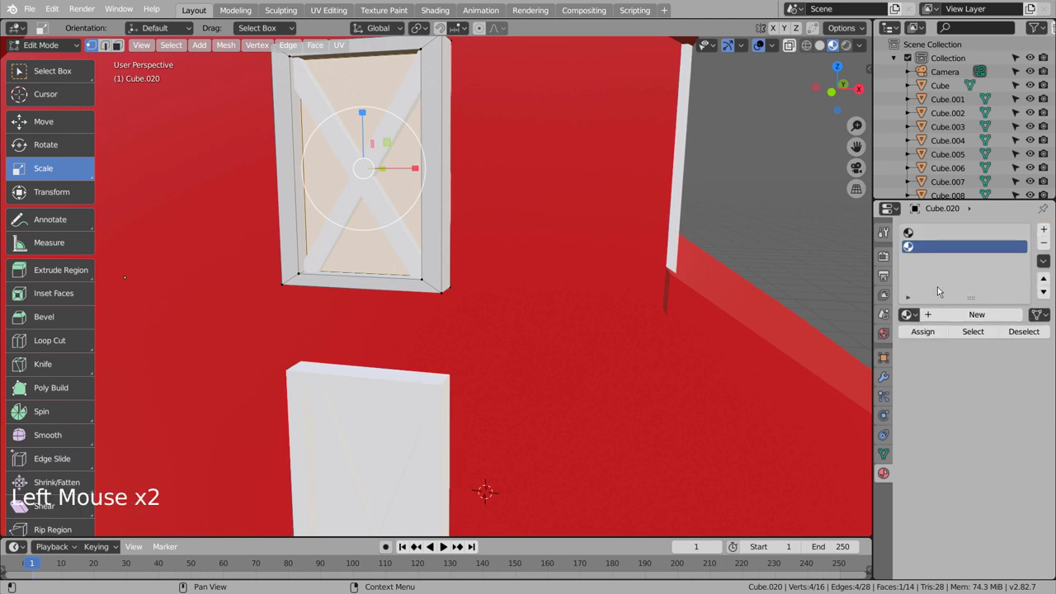
left_click(914, 317)
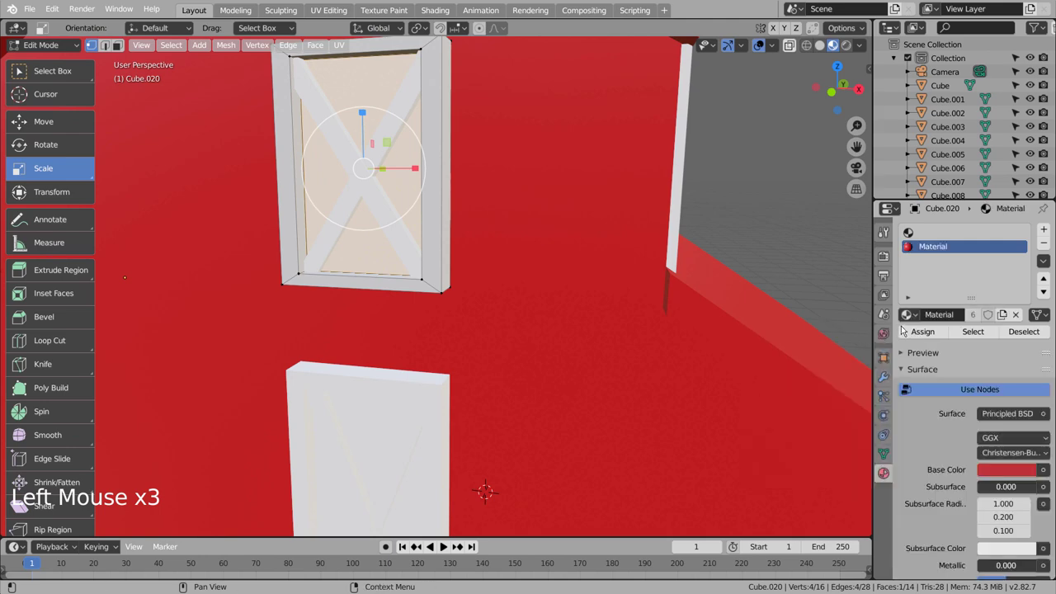
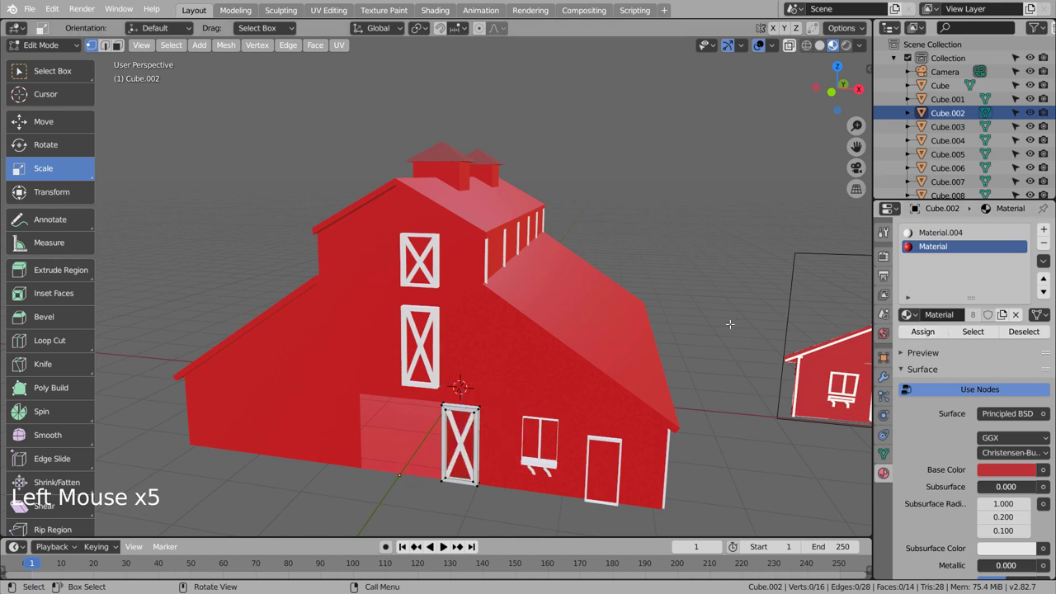
- Adjust the small piece Cube.015 vertically in front view and return to object mode
scroll("down", 3)
key("Tab")
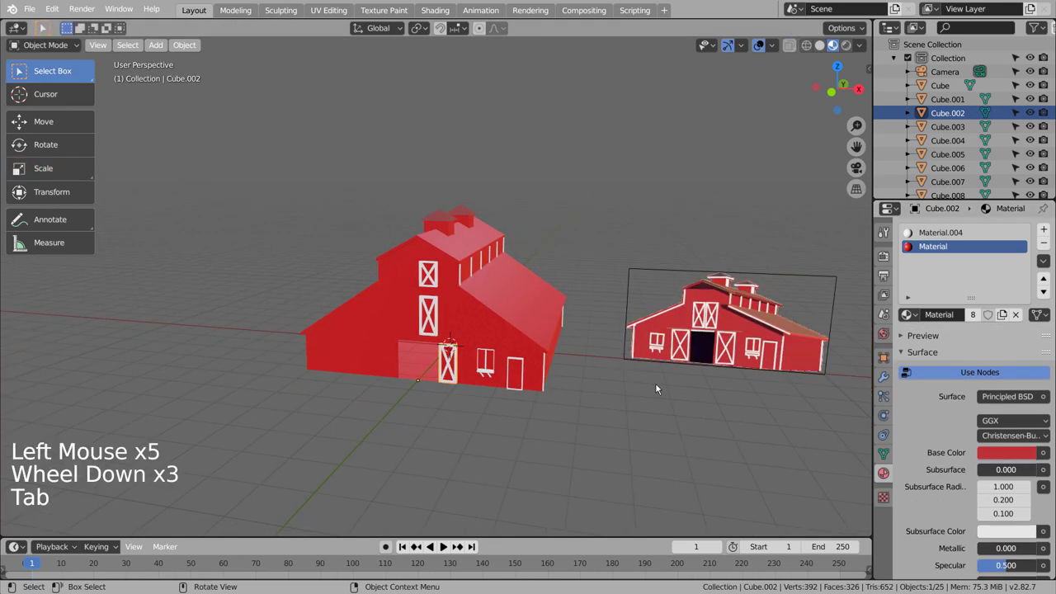
scroll("up", 3)
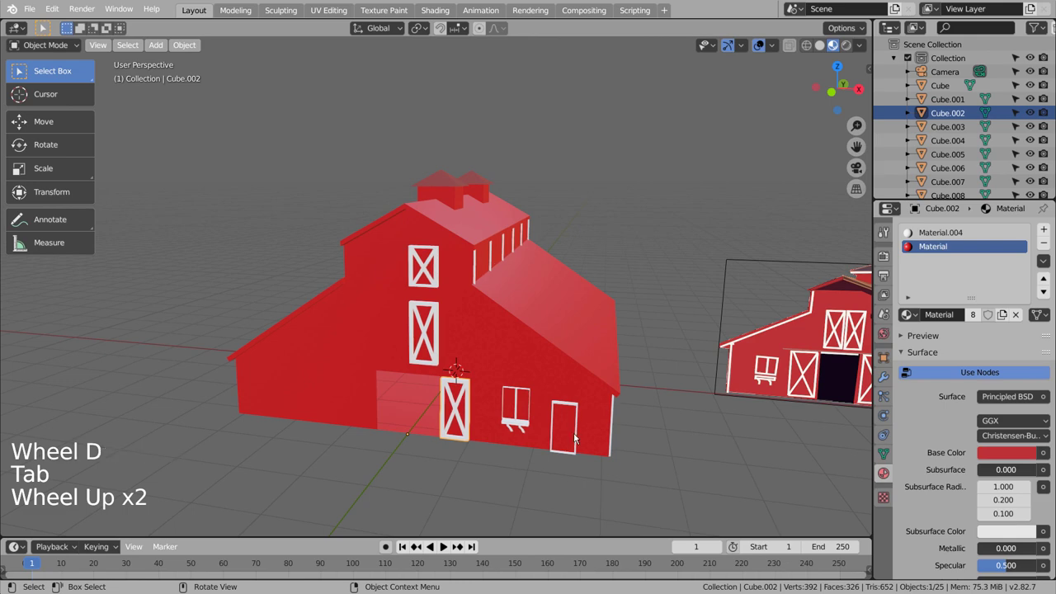
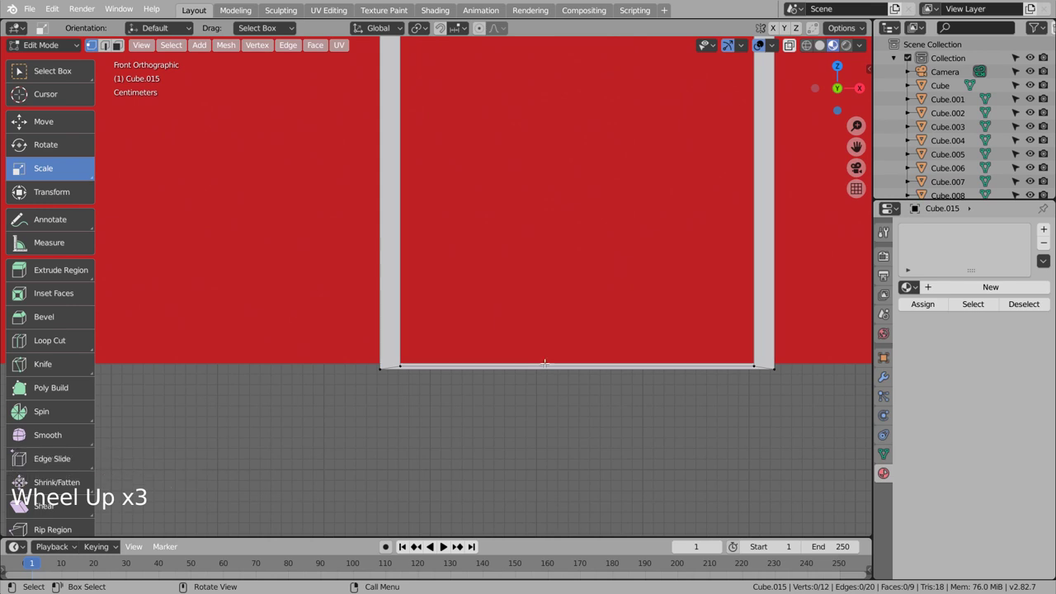
scroll("up", 3)
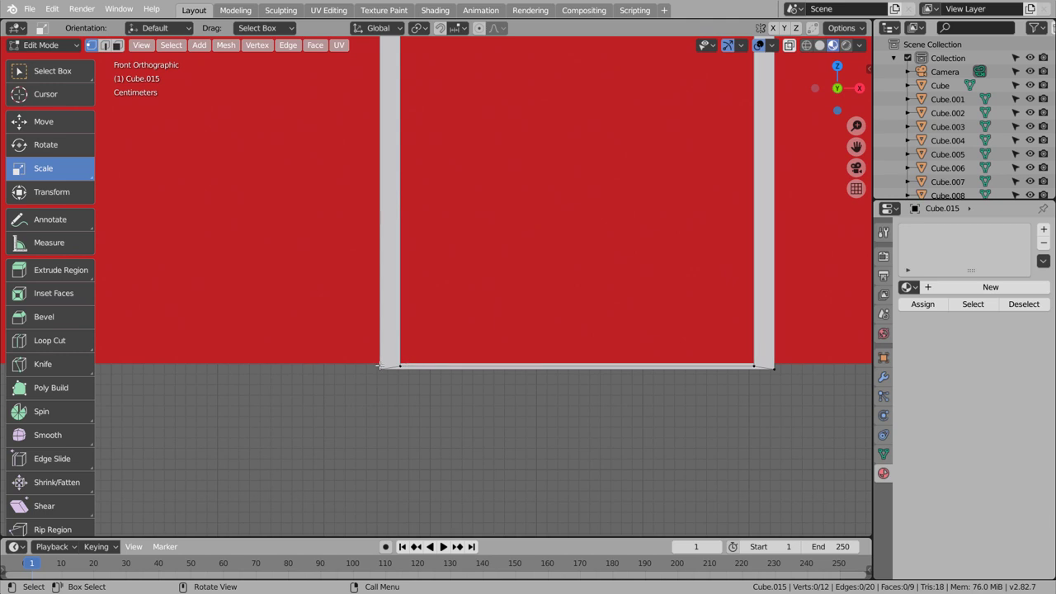
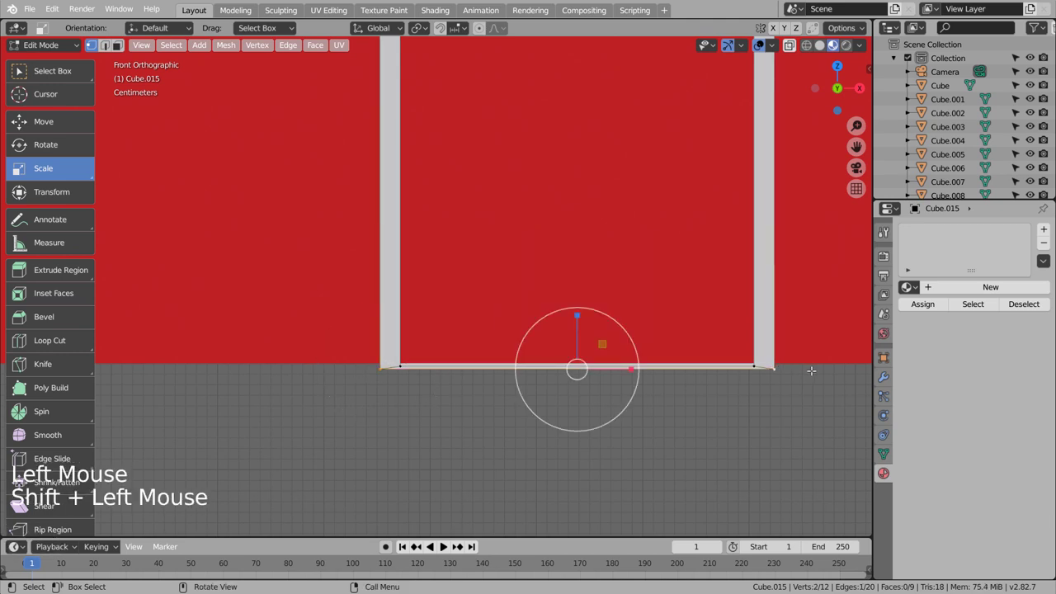
key("g")
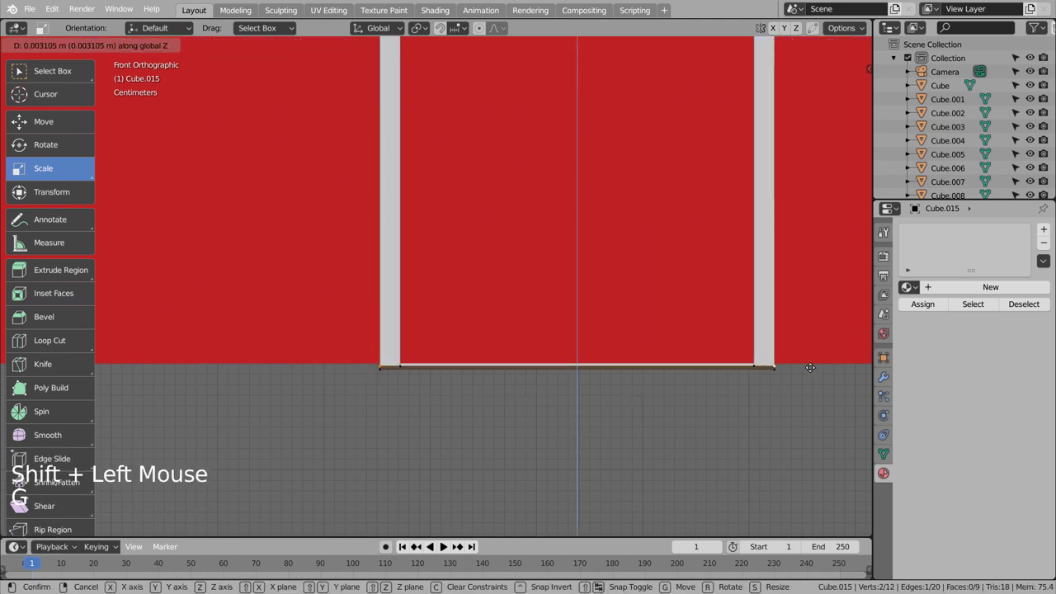
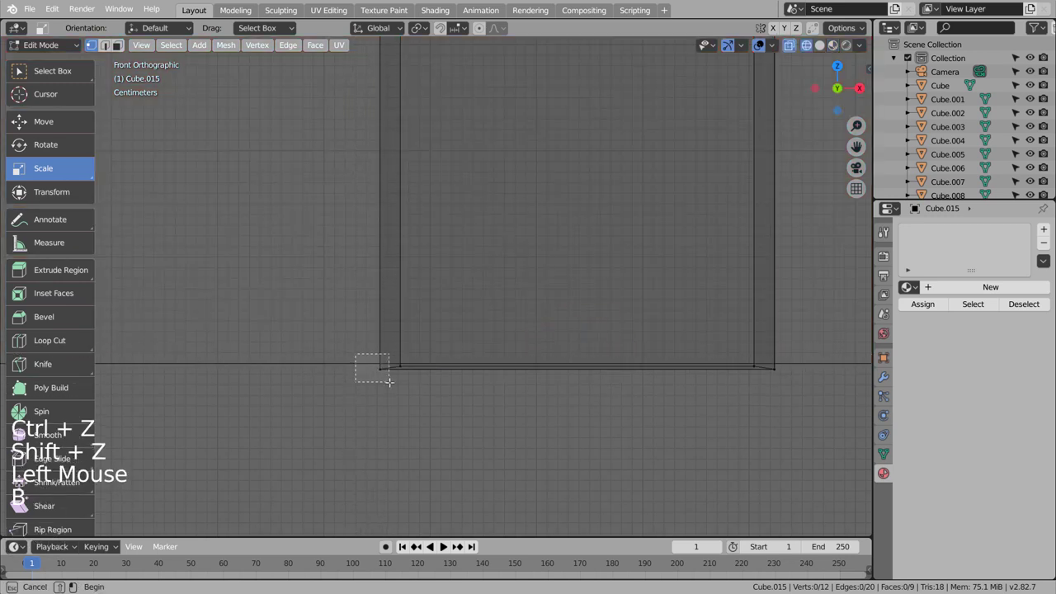
key("b")
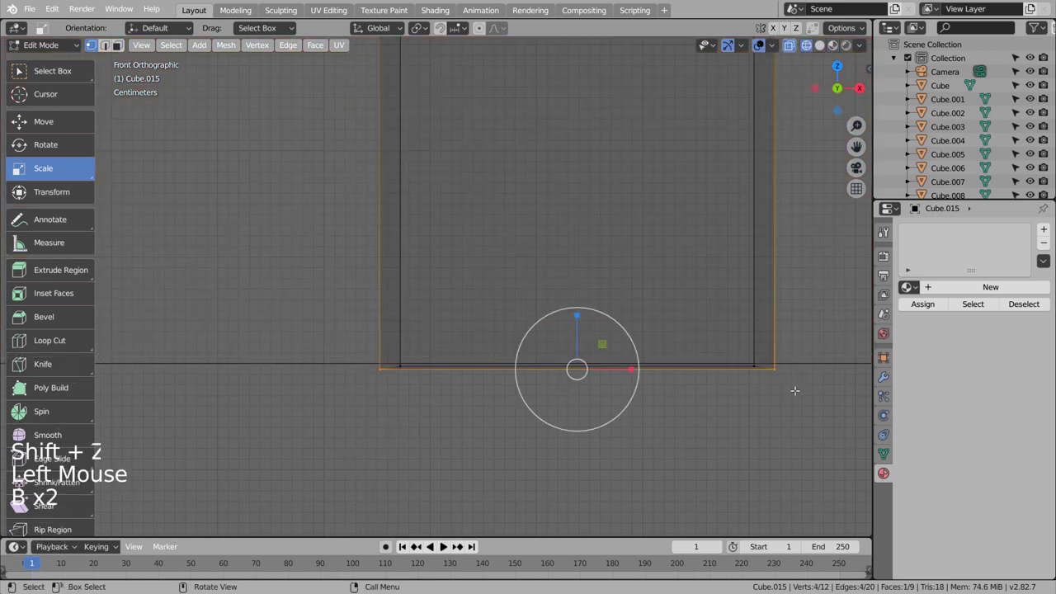
key("g")
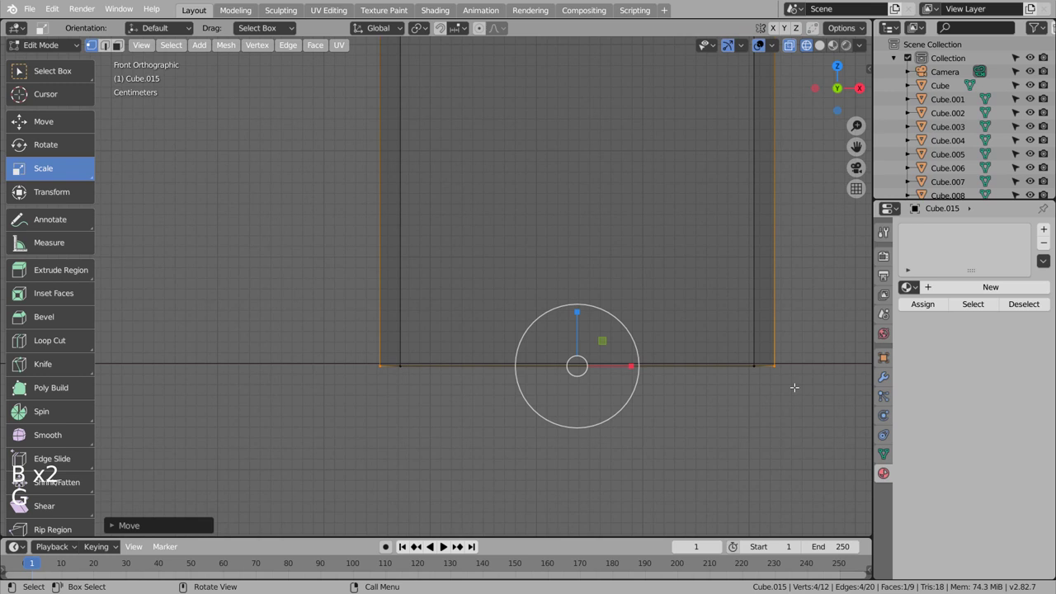
key("Tab")
key("shift+z")
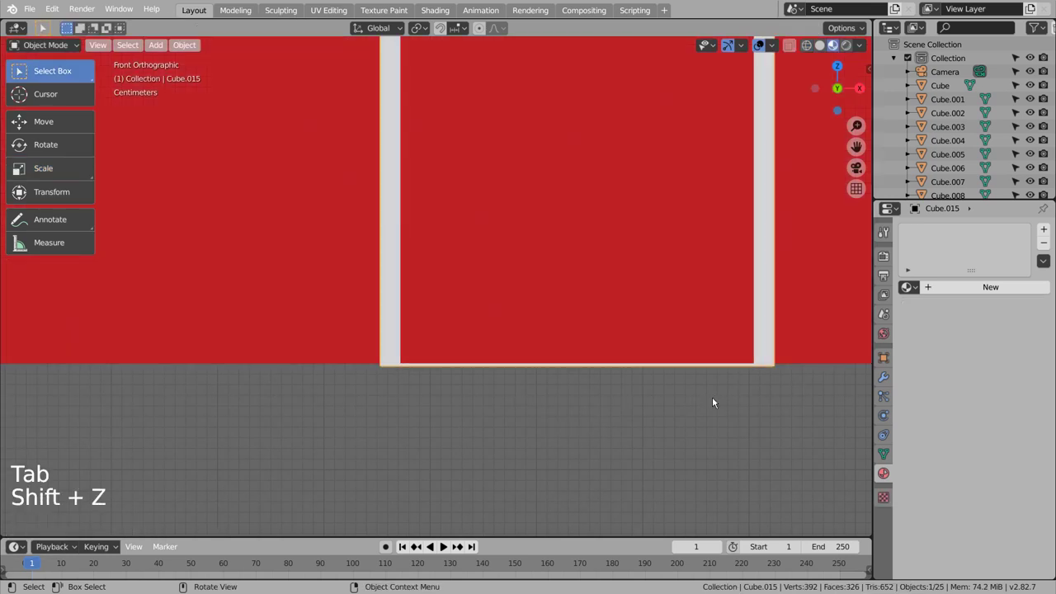
- Check the door in wireframe, try an edge loop and undo it, then confirm the piece's new height
key("shift+z")
scroll("up", 3)
scroll("down", 3)
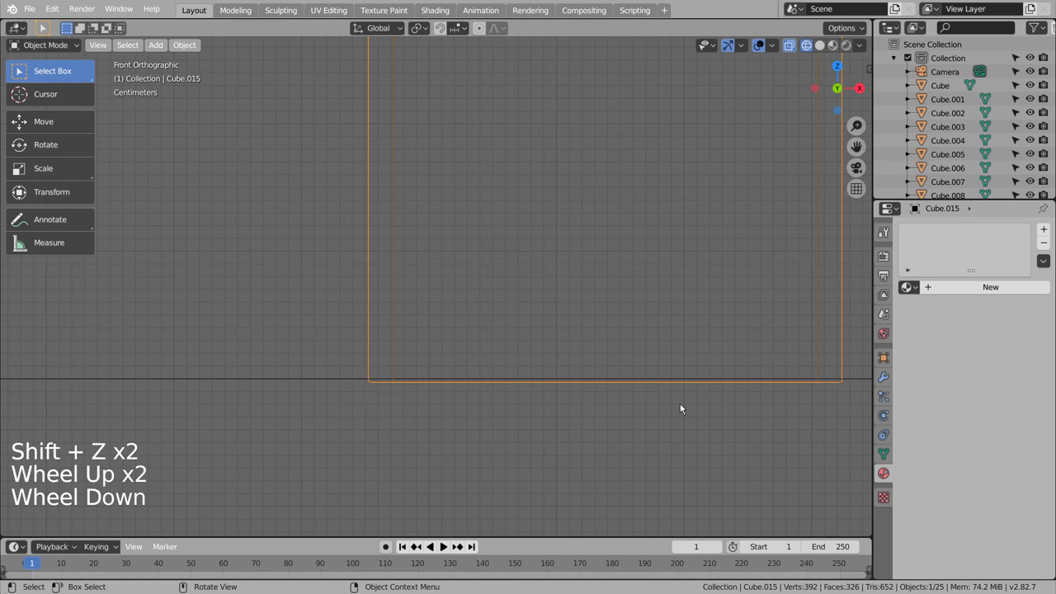
left_click(682, 415)
left_click(685, 385)
key("shift+z")
key("Tab")
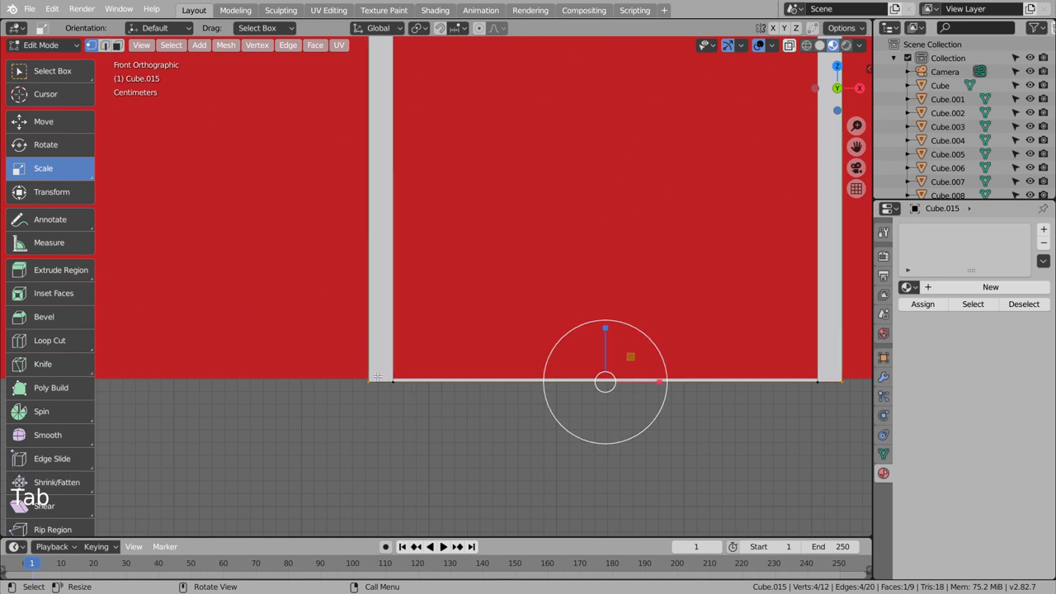
key("ctrl+r")
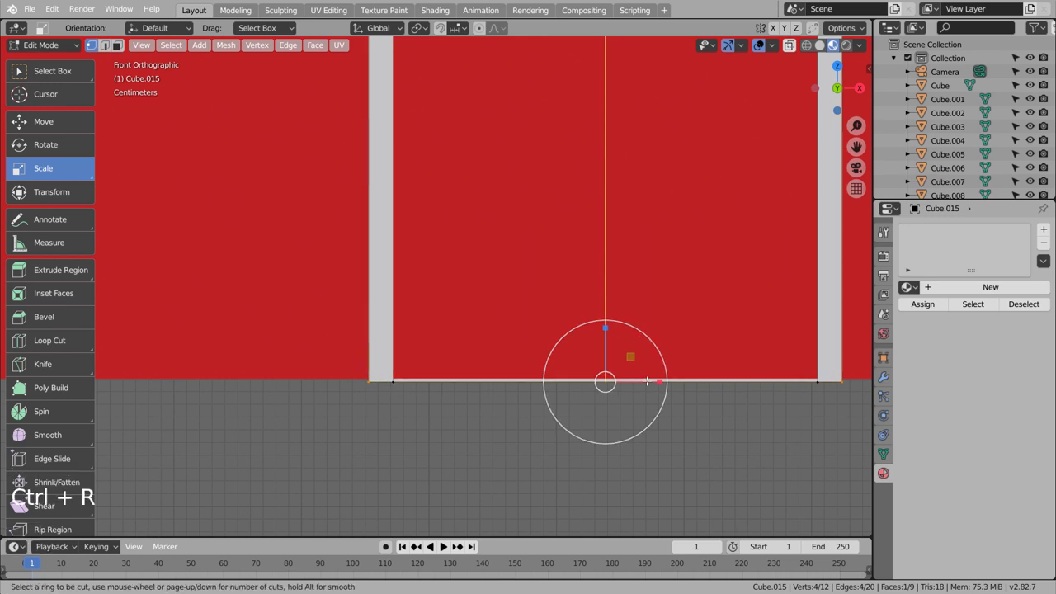
key("ctrl+z")
key("Tab")
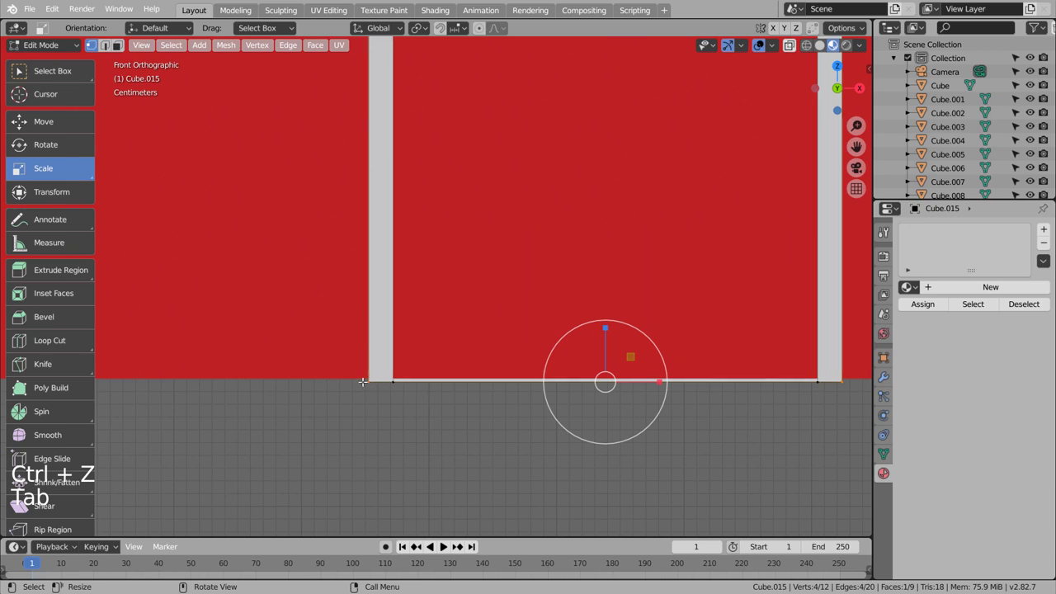
key("b")
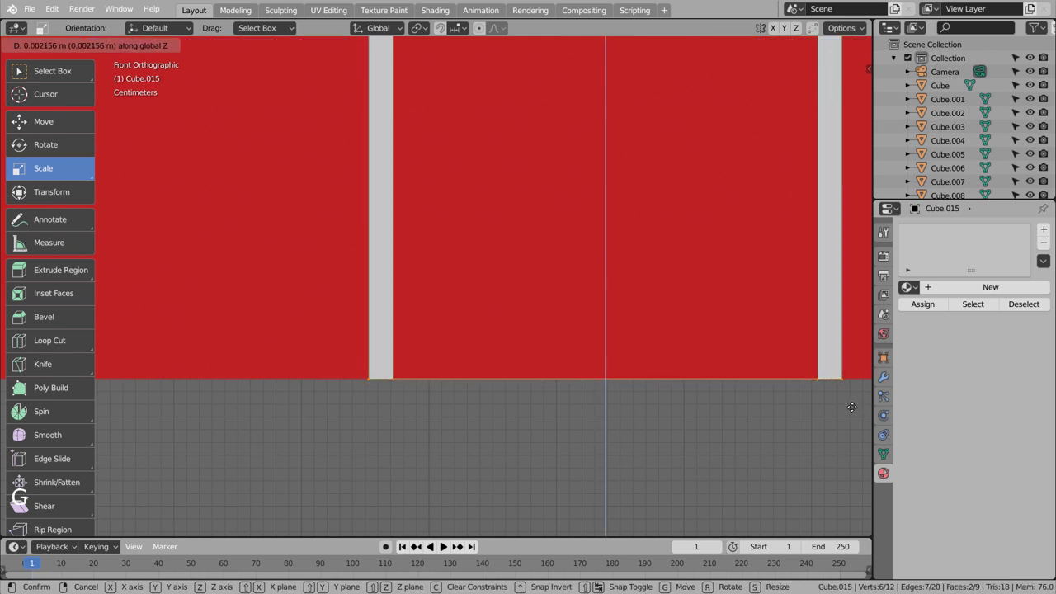
key("Tab")
- Toggle wireframe to review the red door panels, then select the main barn body
left_click(750, 411)
scroll("down", 3)
key("shift+z")
key("shift+z")
left_click(734, 403)
scroll("down", 3)
scroll("up", 3)
left_click(366, 198)
left_click(373, 189)
- View the whole barn from the right side as a see-through wireframe
key("Tab")
key("Tab")
key("KP_3")
scroll("down", 3)
key("shift+z")
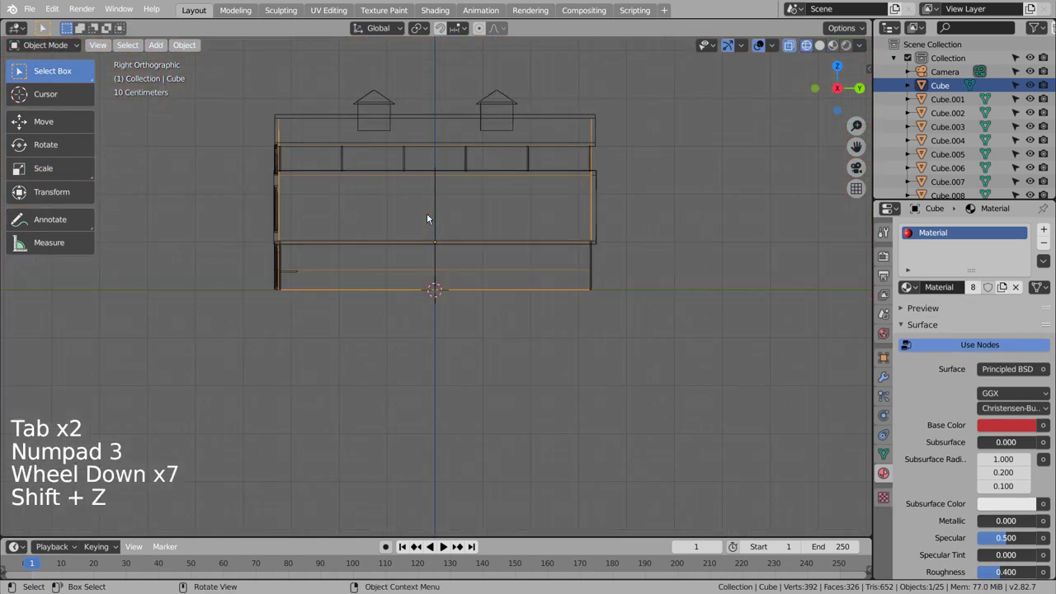
- Show the barn in Material Preview and orbit around it, selecting a wall piece to inspect it
key("shift+z")
scroll("up", 3)
middle_click(317, 239)
middle_click(369, 245)
middle_click(426, 244)
middle_click(431, 244)
middle_click(438, 245)
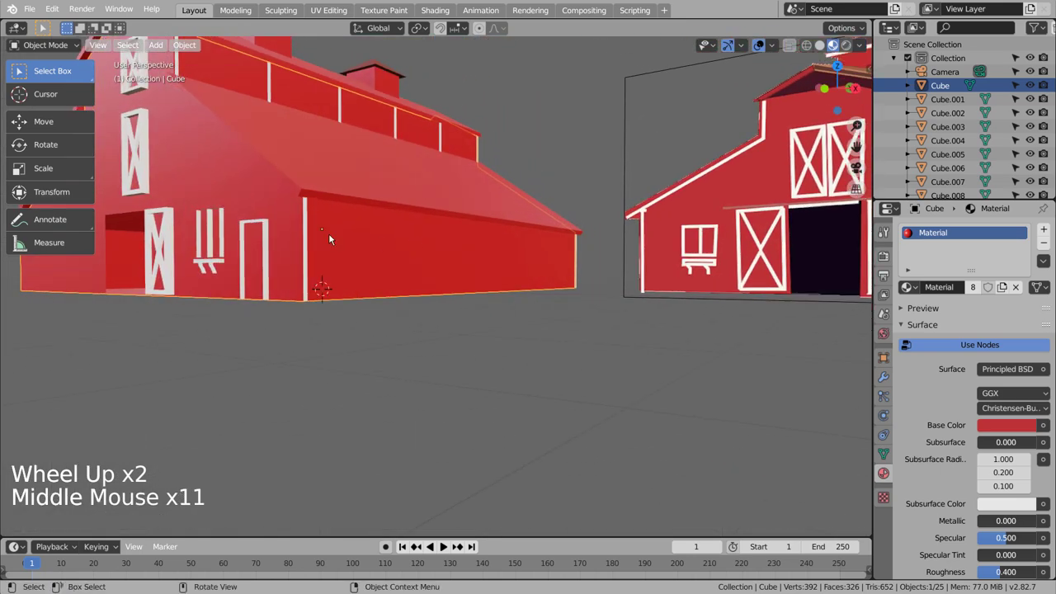
left_click(218, 209)
middle_click(320, 265)
scroll("up", 3)
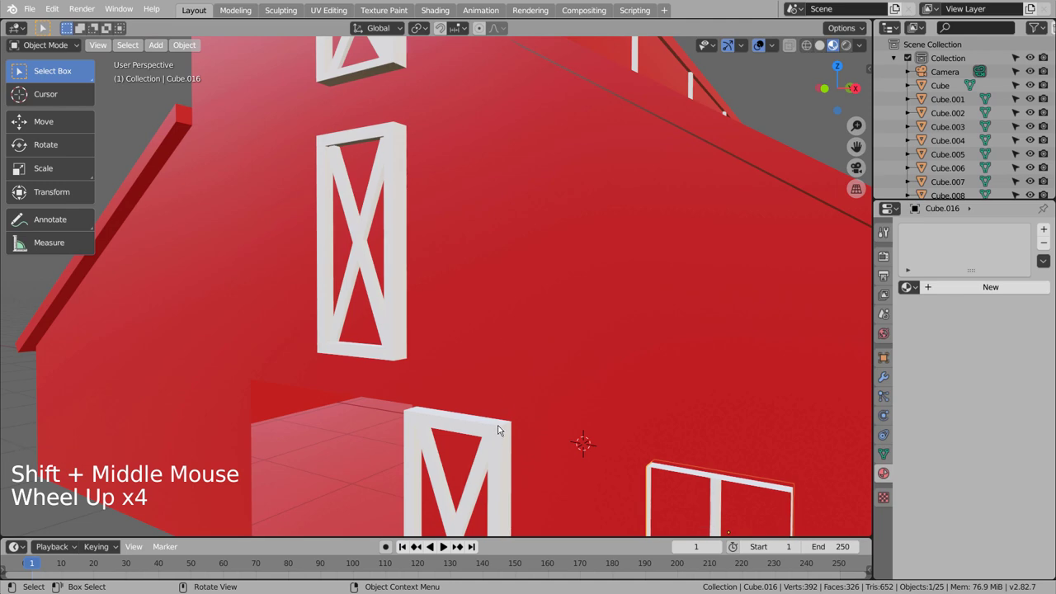
scroll("down", 3)
- Inspect the barn's long side and front corner, then view it through the scene camera with nothing selected
middle_click(674, 476)
middle_click(658, 475)
middle_click(637, 472)
middle_click(588, 472)
middle_click(607, 470)
middle_click(607, 470)
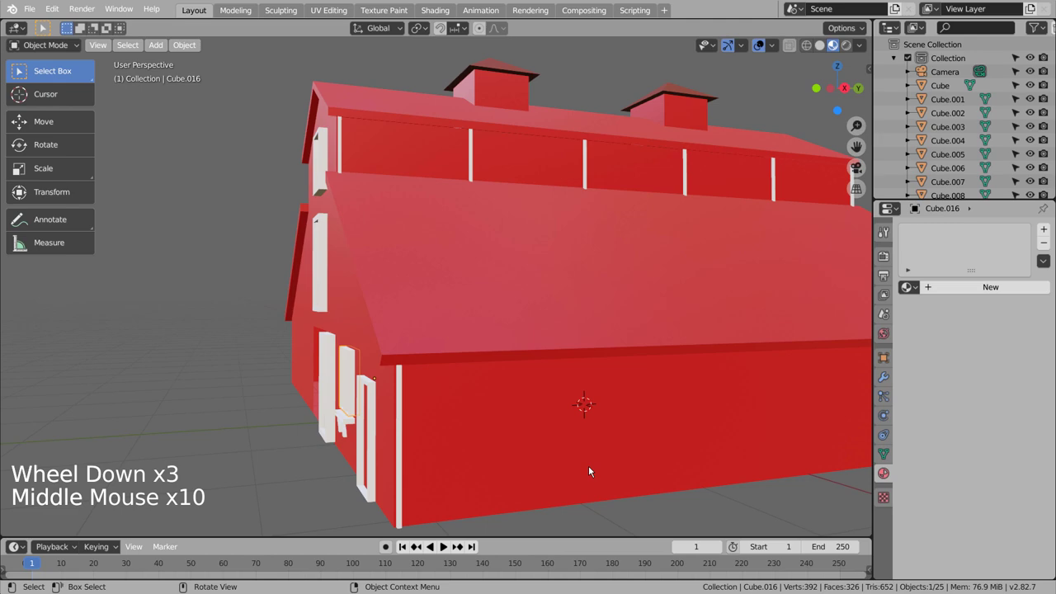
middle_click(582, 468)
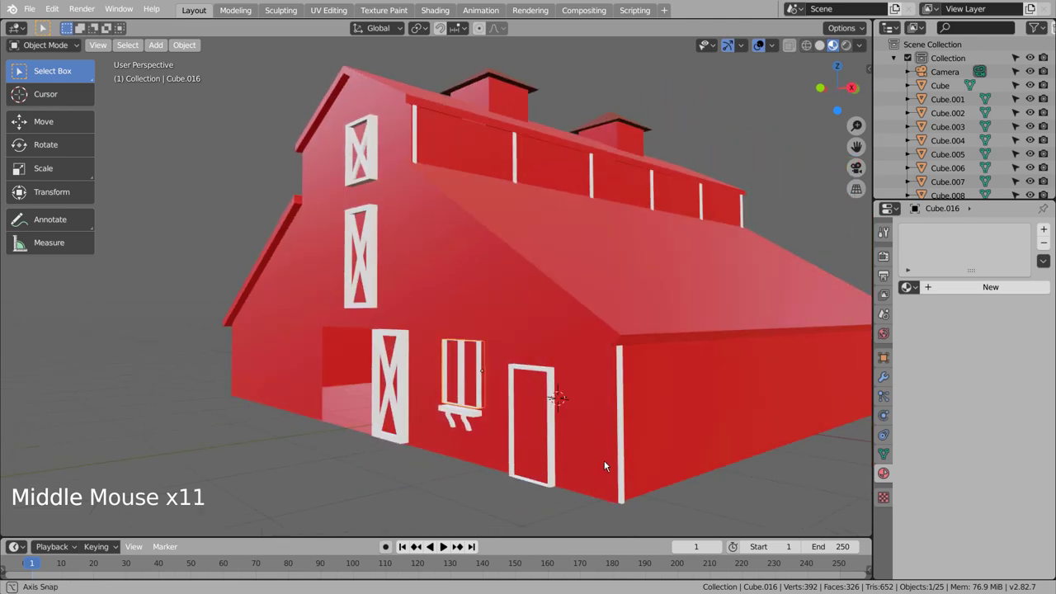
key("KP_0")
left_click(582, 385)
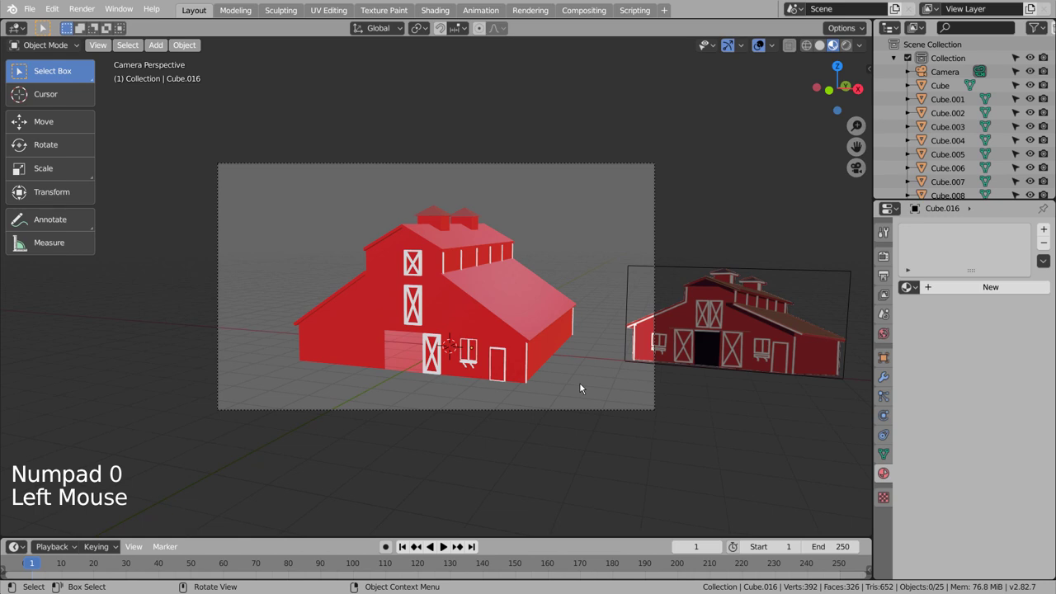
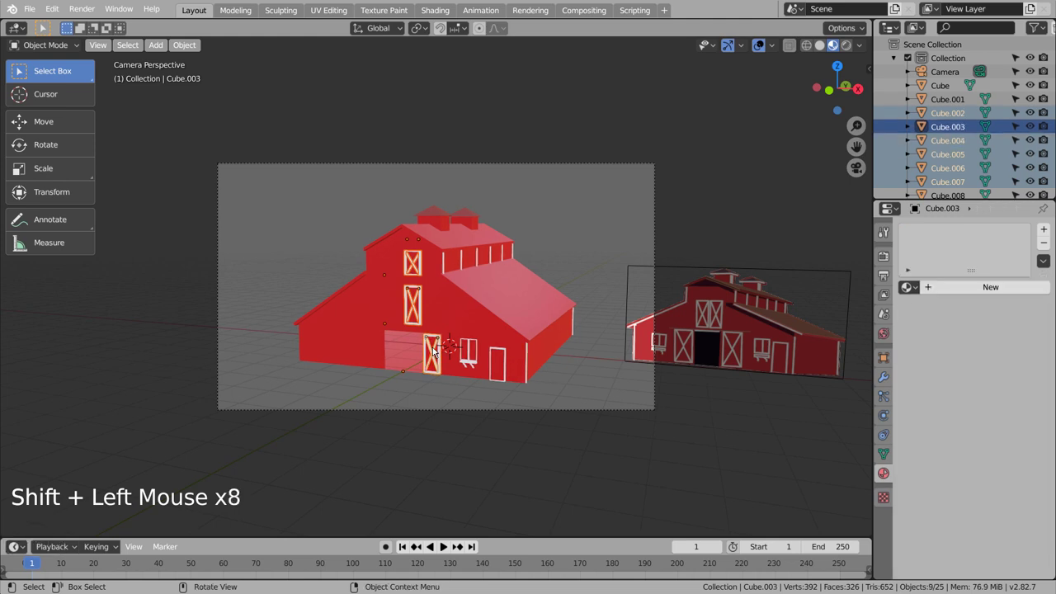
- Join the front door and window pieces and mirror them on X, applying transforms so the copies align
key("ctrl+j")
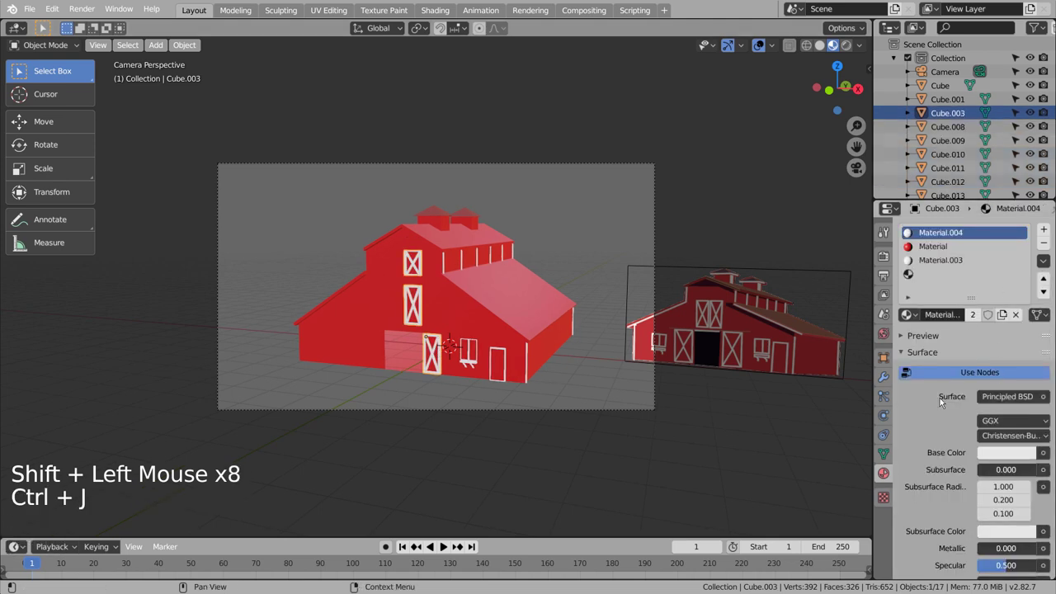
left_click(887, 381)
left_click(963, 236)
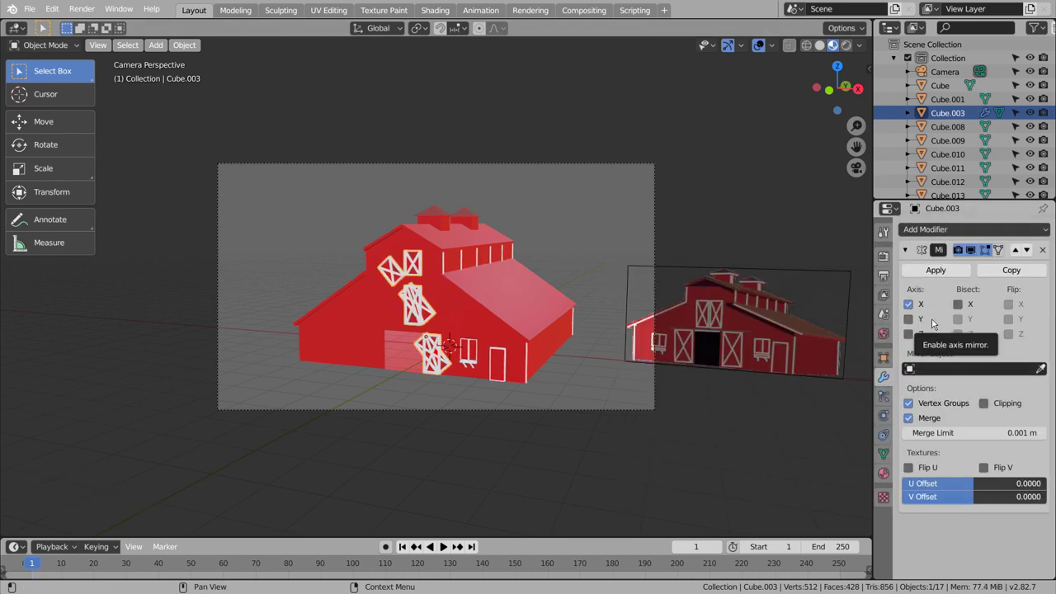
key("ctrl+a")
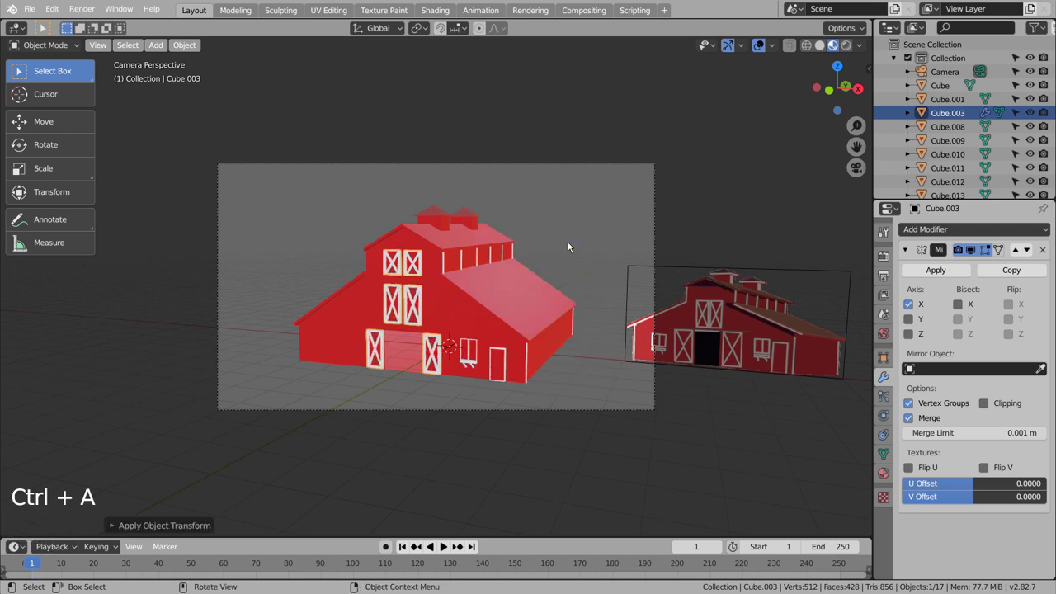
left_click(591, 365)
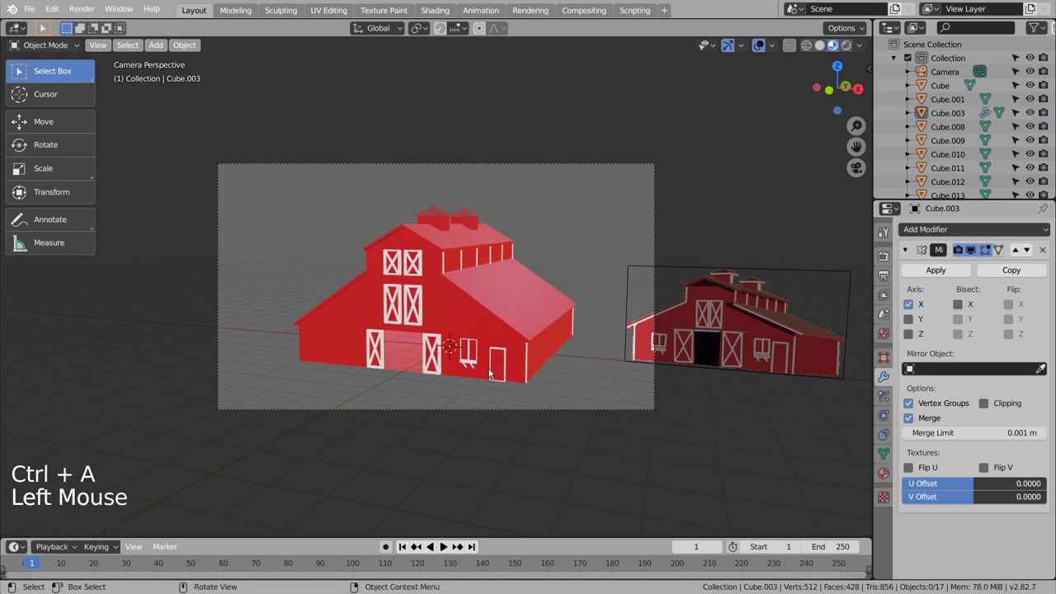
- Move the view closer to the barn front to check the mirrored doors and windows
scroll("up", 3)
left_click(498, 381)
left_click(488, 384)
scroll("up", 3)
middle_click(518, 347)
middle_click(509, 284)
left_click(490, 451)
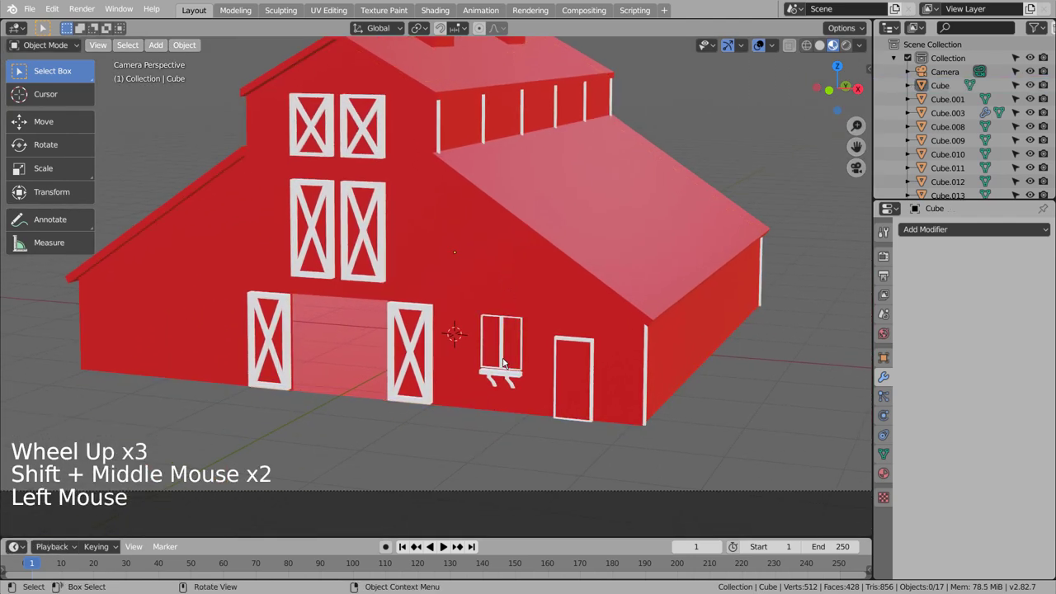
- Select the small window, its sill, the sill brackets and the side door together
left_click(505, 359)
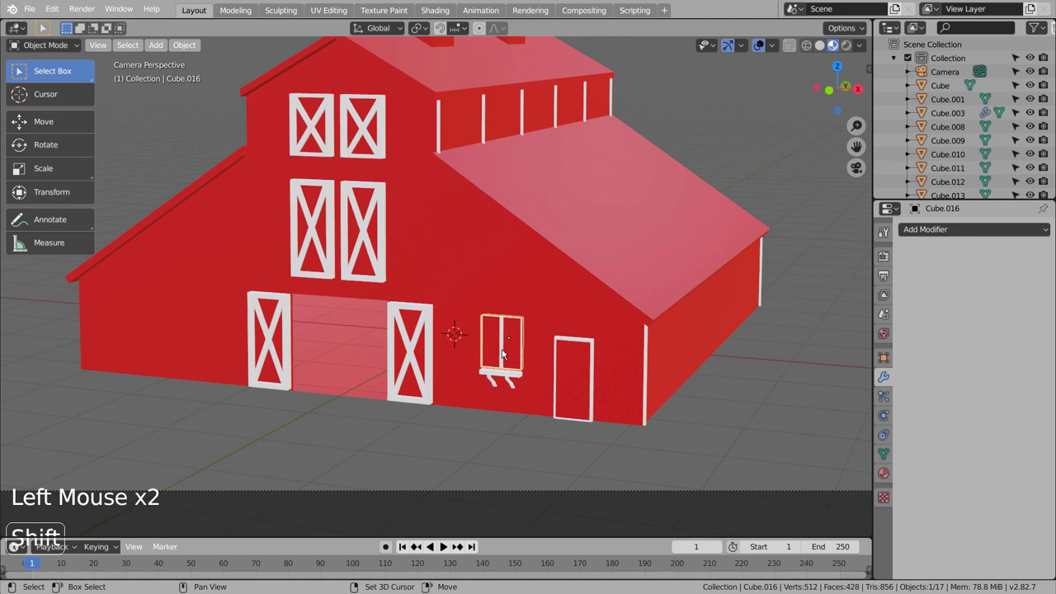
left_click(505, 354)
left_click(505, 403)
left_click(505, 441)
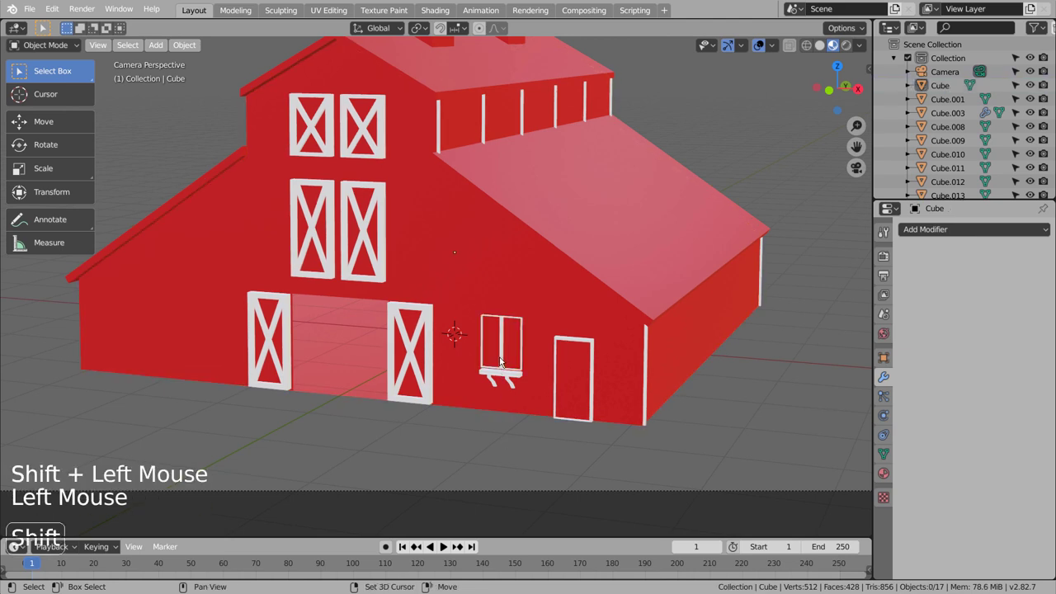
left_click(504, 360)
left_click(509, 368)
left_click(513, 379)
double_click(513, 384)
double_click(496, 386)
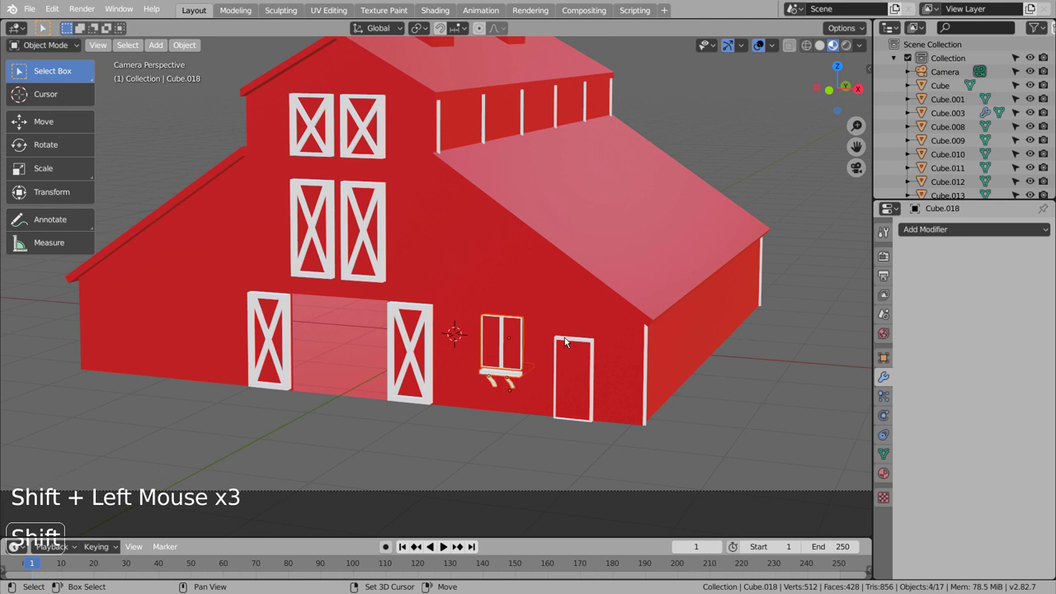
left_click(569, 340)
- Join them as Cube.015 and mirror on X about the barn body Cube, then return to camera view
key("ctrl+j")
left_click(944, 234)
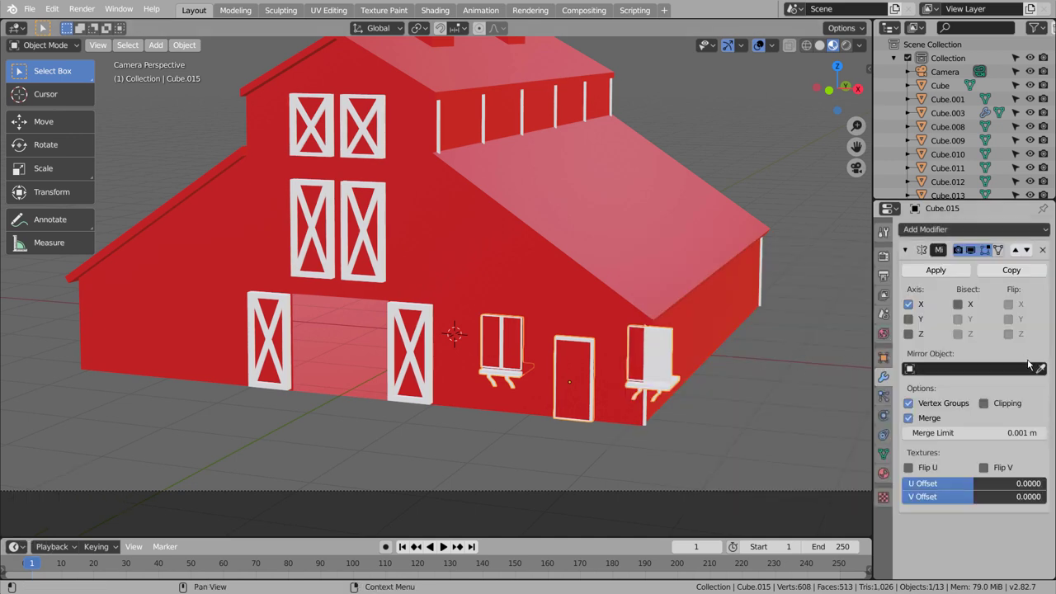
left_click(1041, 373)
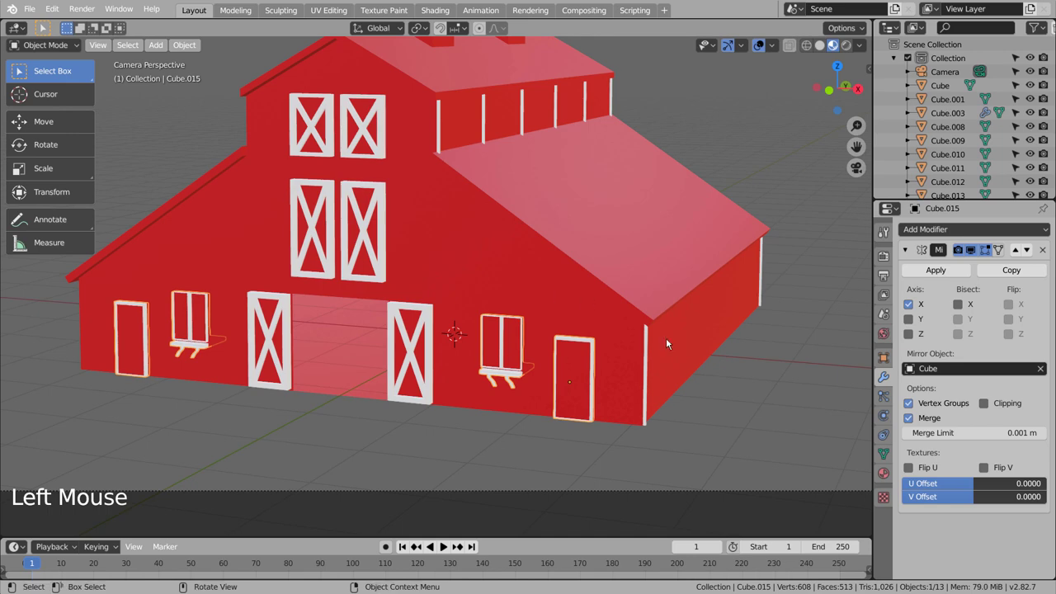
left_click(721, 415)
scroll("down", 3)
key("KP_0")
key("KP_0")
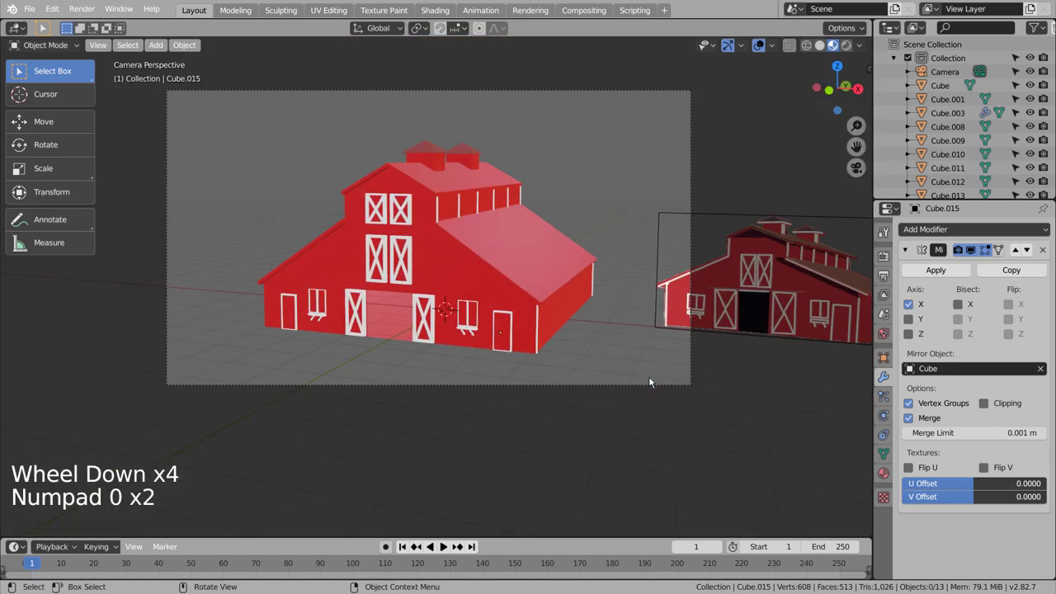
- Hide the Empty reference image of the barn in the Outliner
left_click(631, 333)
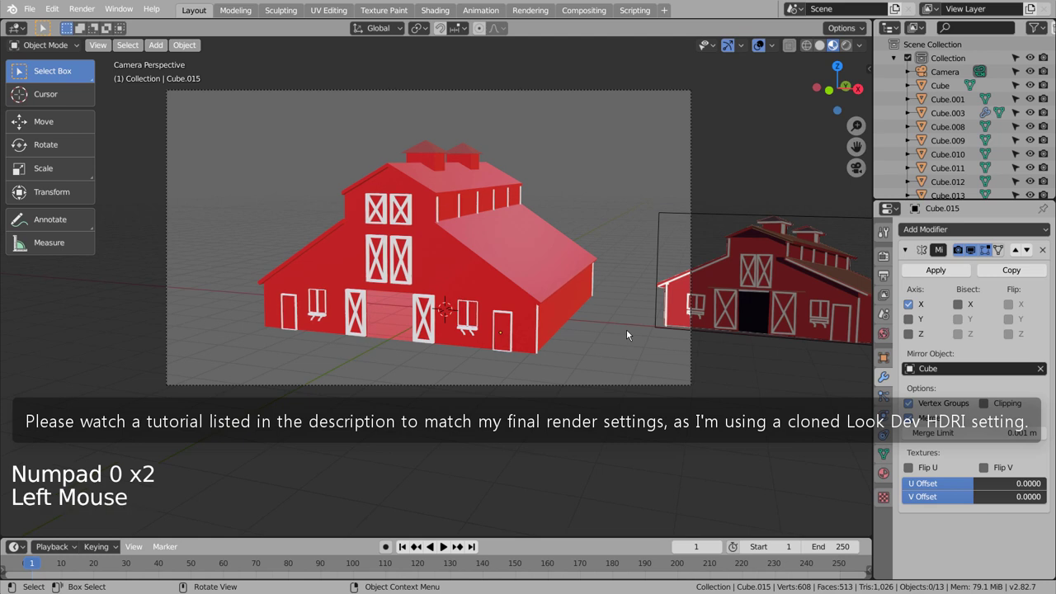
scroll("down", 3)
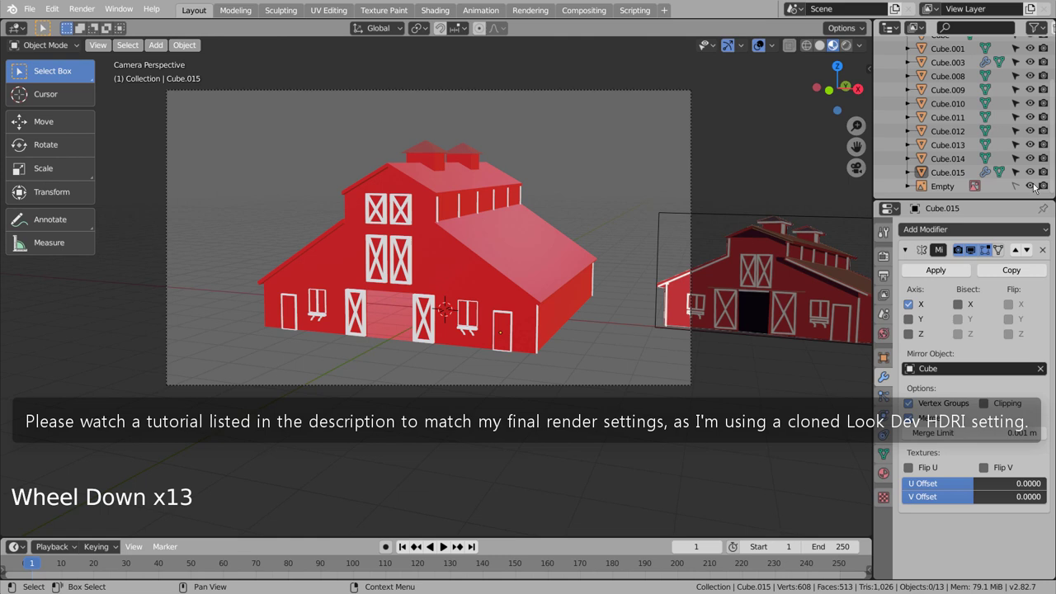
double_click(1039, 186)
left_click(948, 274)
scroll("up", 3)
- Select the mirrored front doors, deselect everything, and show the Cycles render settings
left_click(968, 111)
left_click(953, 273)
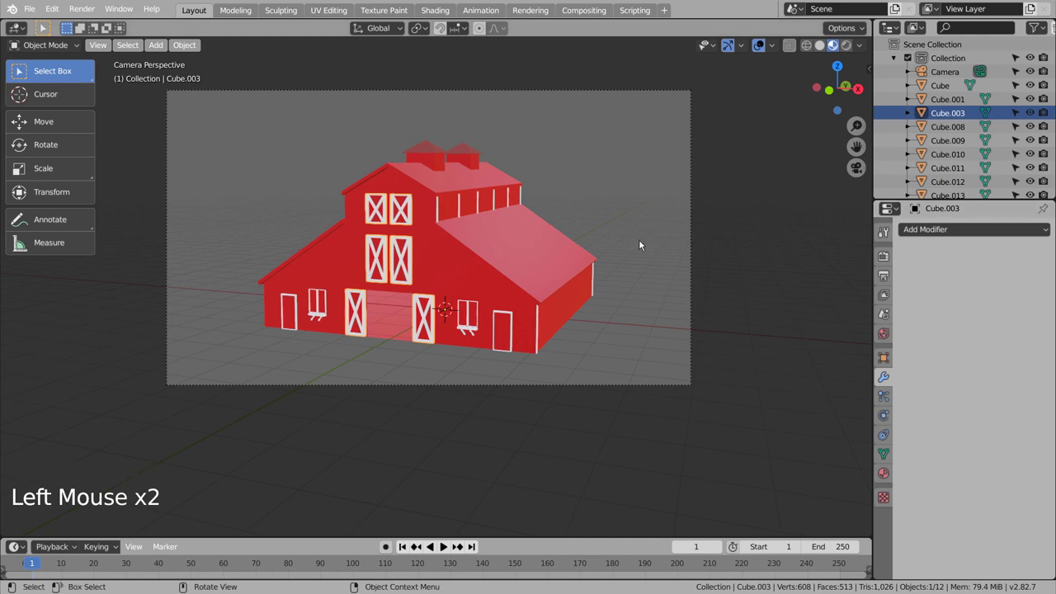
left_click(643, 245)
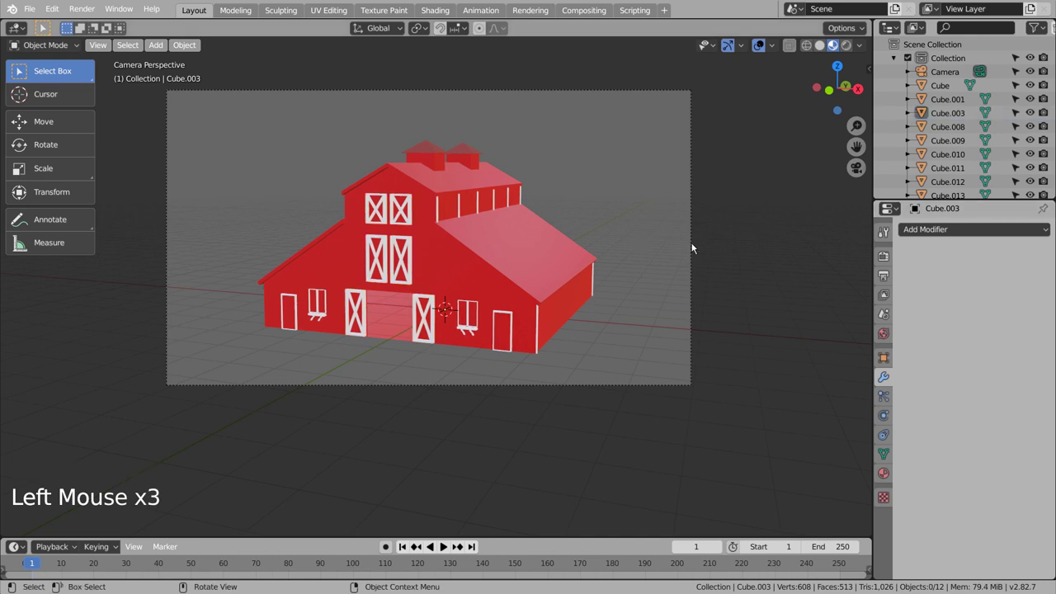
left_click(889, 264)
left_click(999, 236)
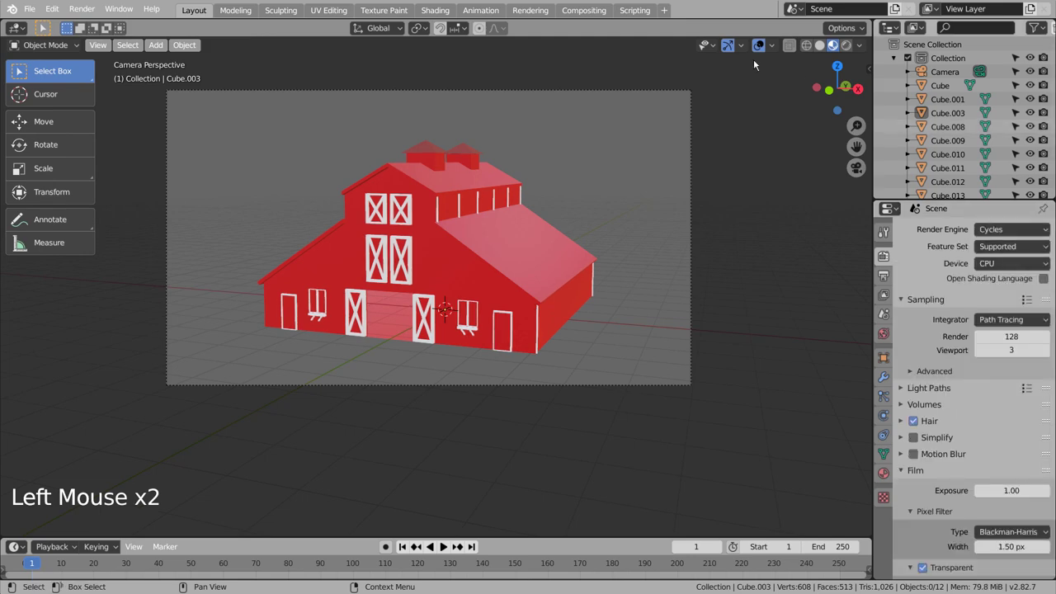
- Preview the barn in Cycles rendered shading against the transparent background, then return to shaded view
left_click(846, 48)
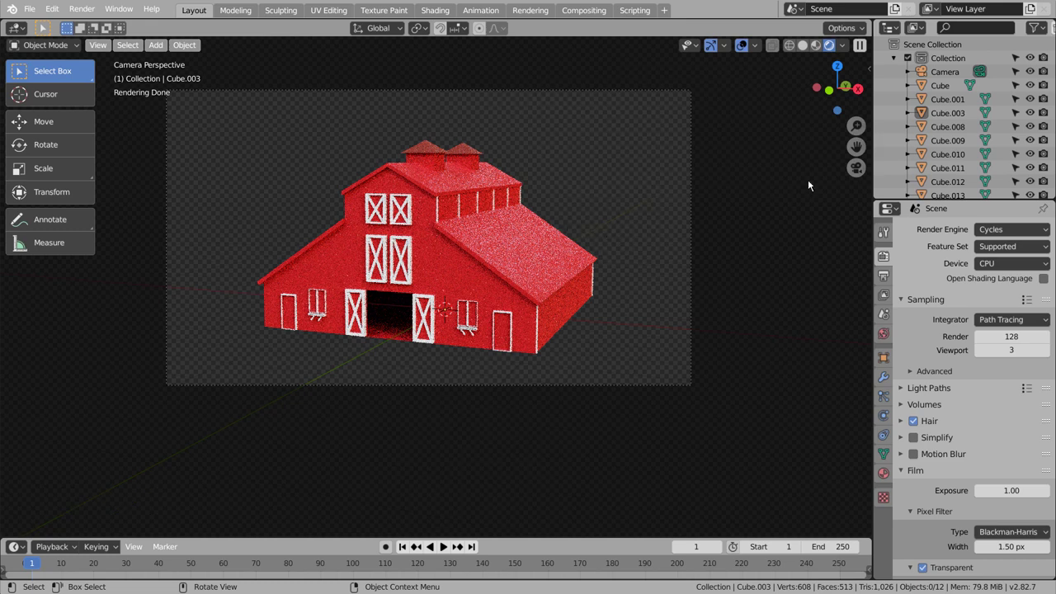
left_click(541, 276)
left_click(805, 48)
scroll("down", 3)
- Show the reference image to compare the barn against it, then hide it again
left_click(1028, 184)
scroll("down", 3)
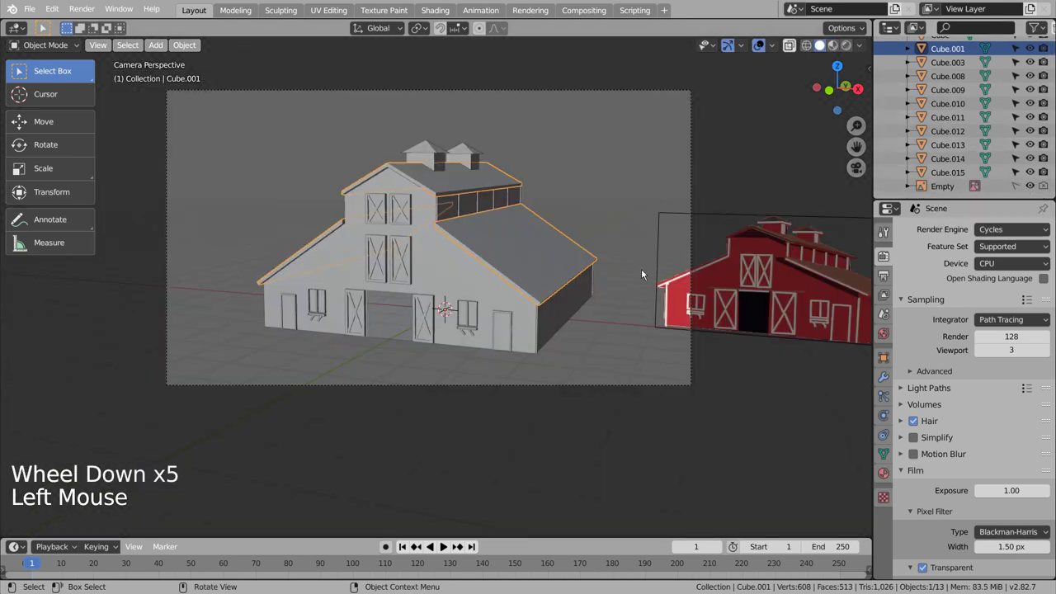
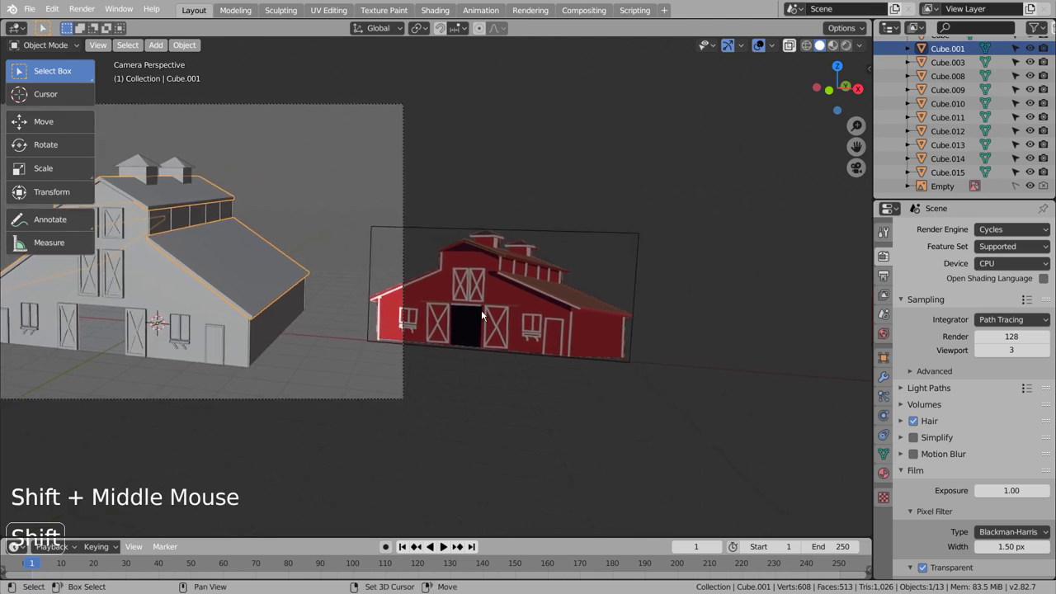
middle_click(366, 304)
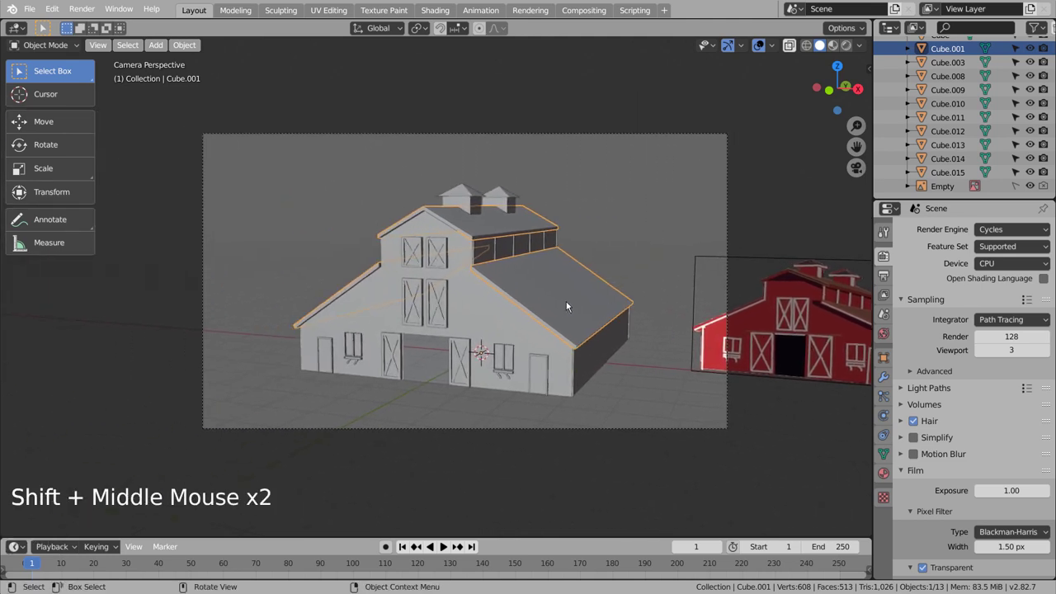
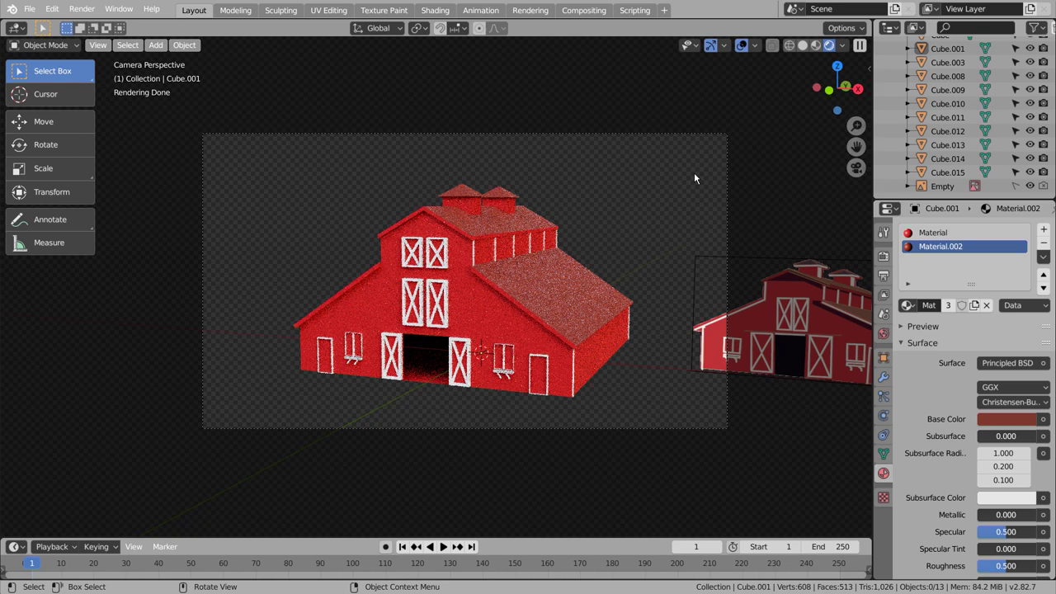
left_click(1031, 186)
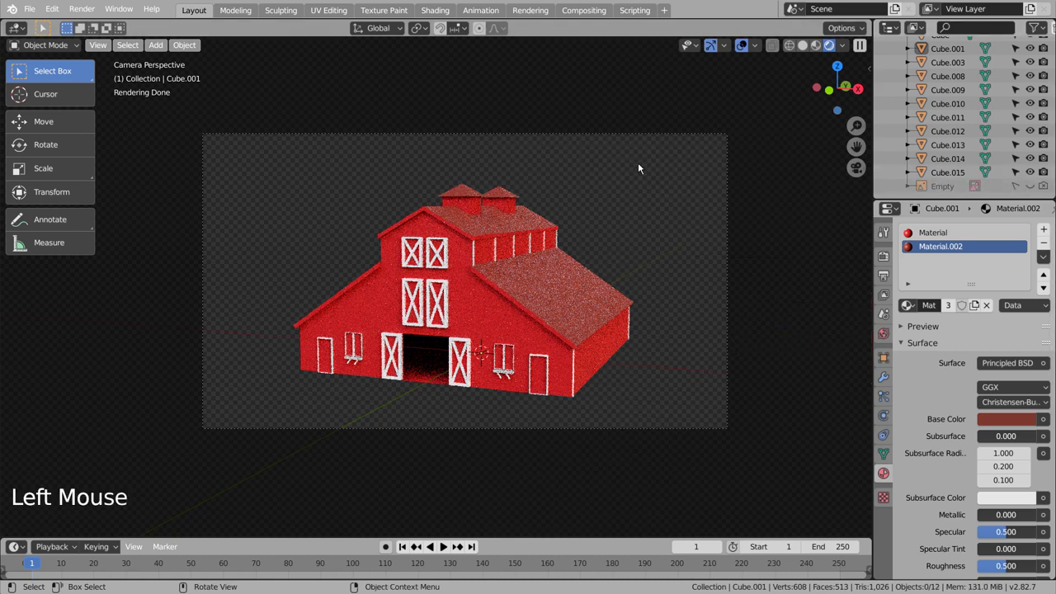